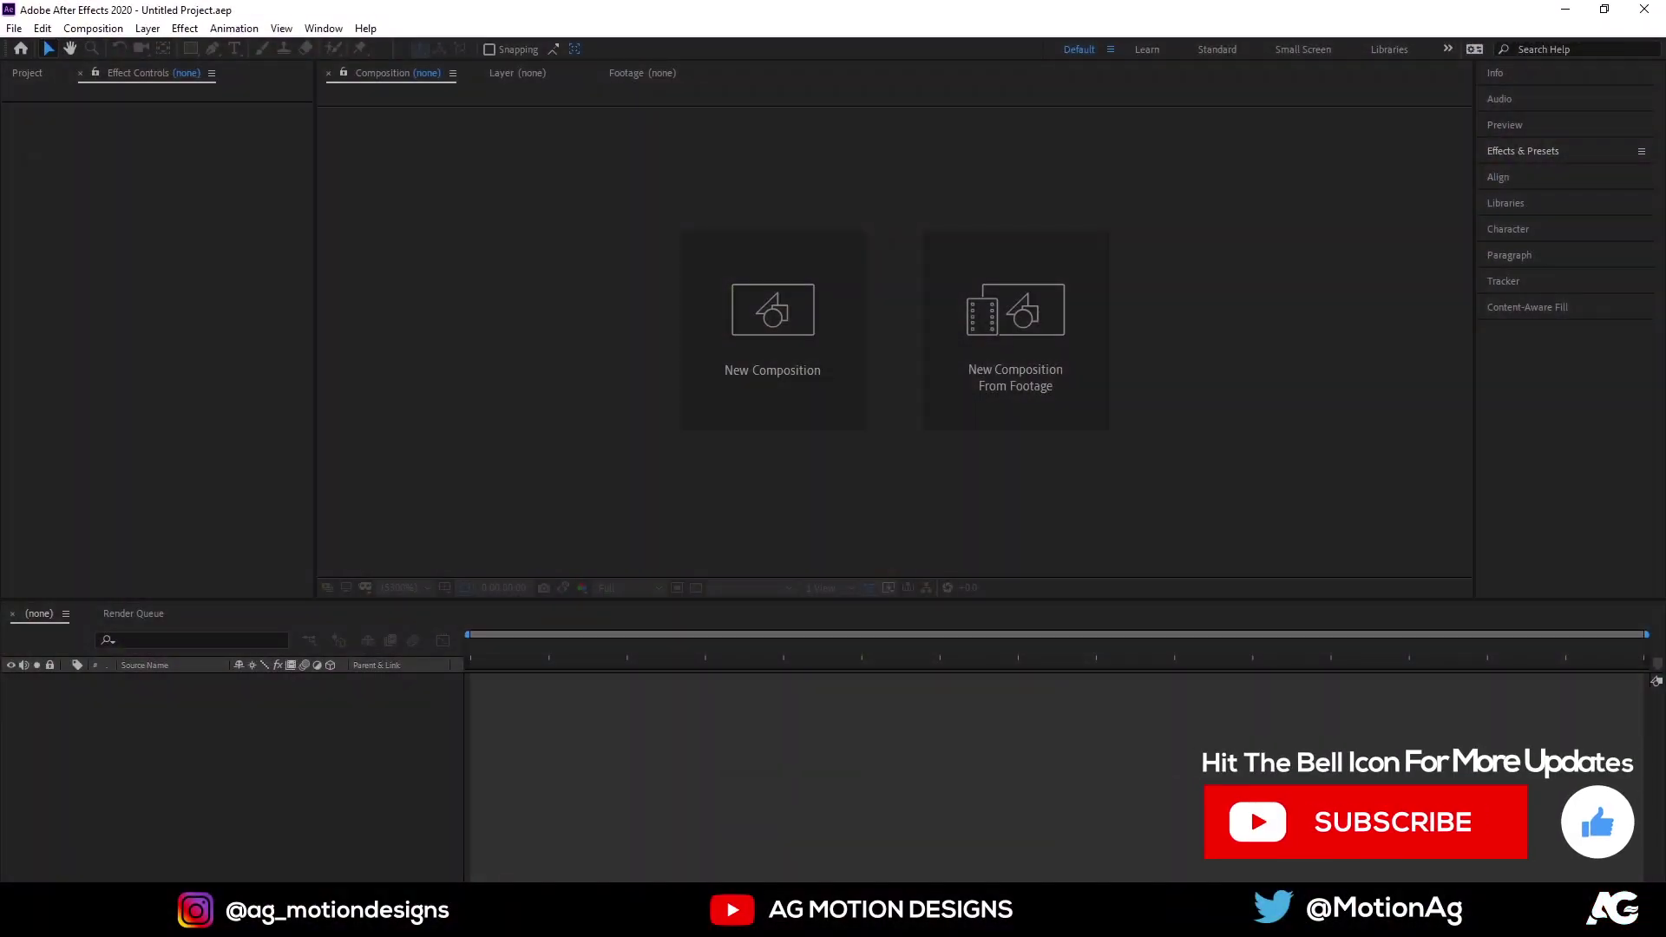
Create the 'Main Animation' composition: 1920×1080, 30 fps, one minute long, black background
left_click(775, 406)
type("ain")
key("space")
type("imation")
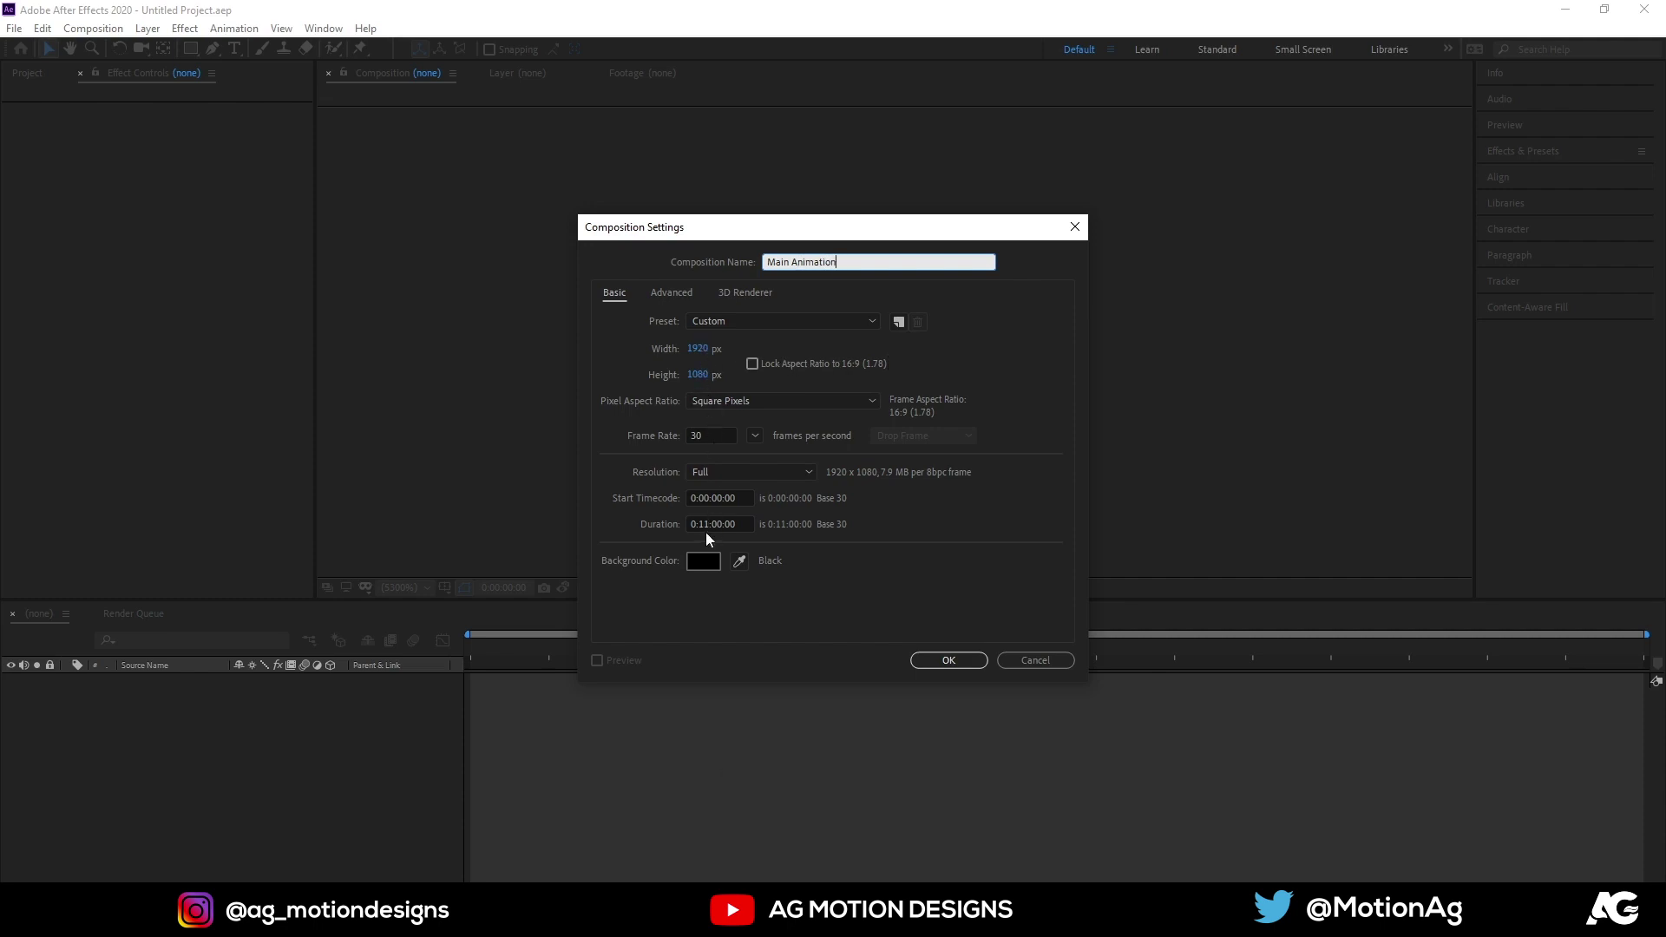
left_click(701, 522)
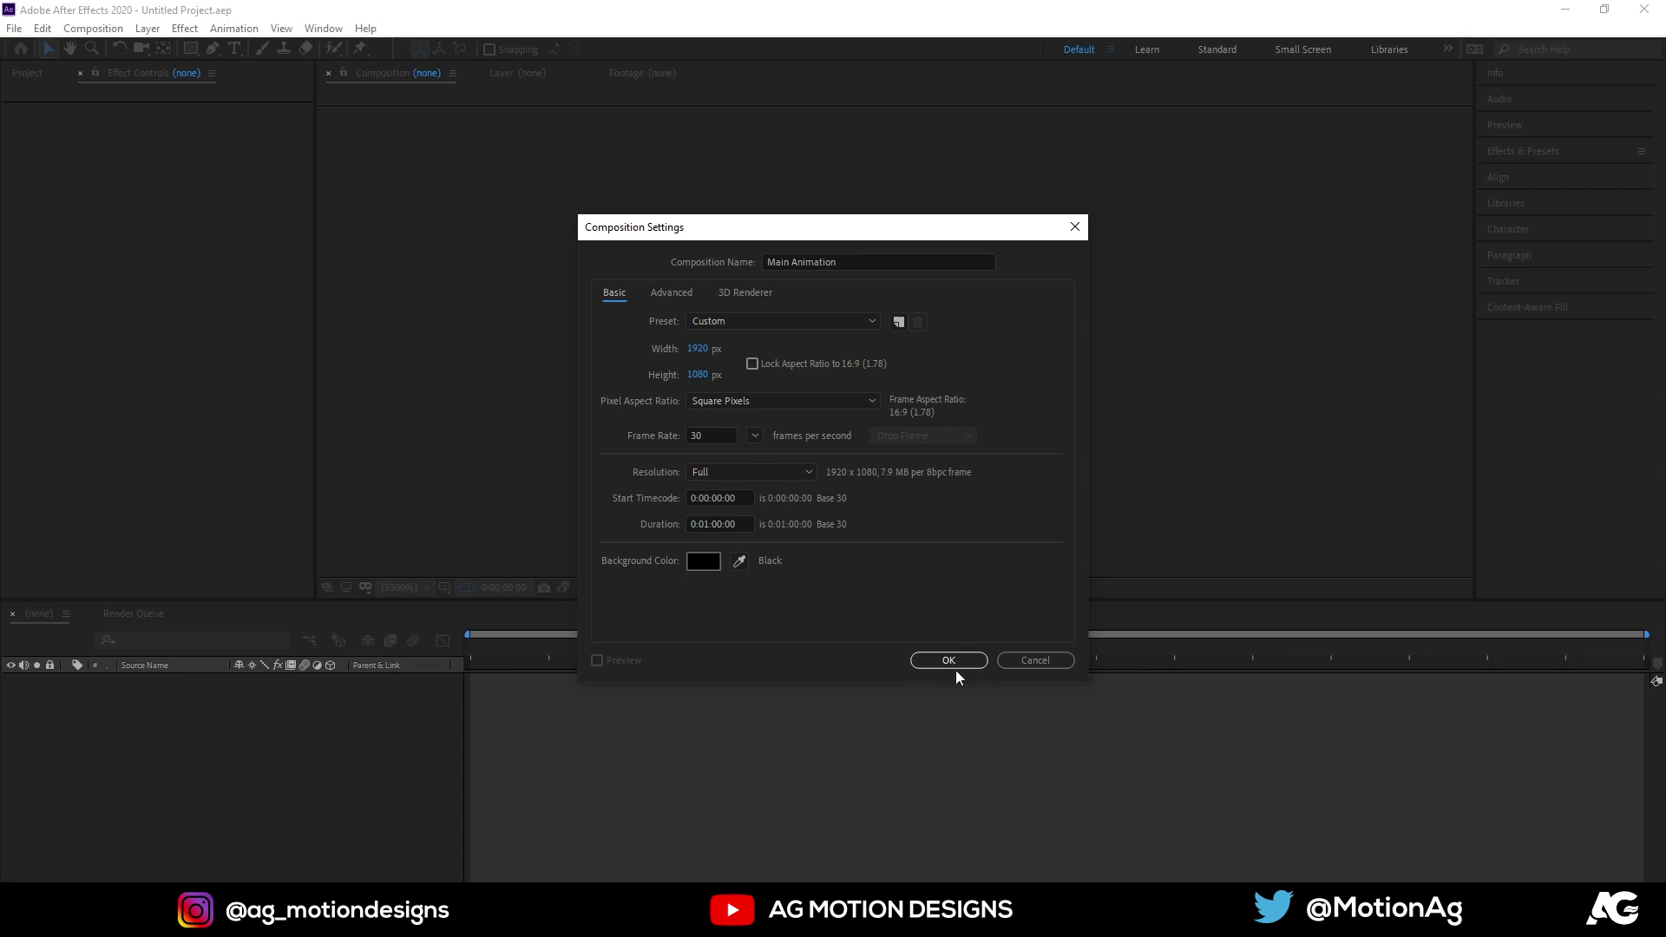
left_click(949, 665)
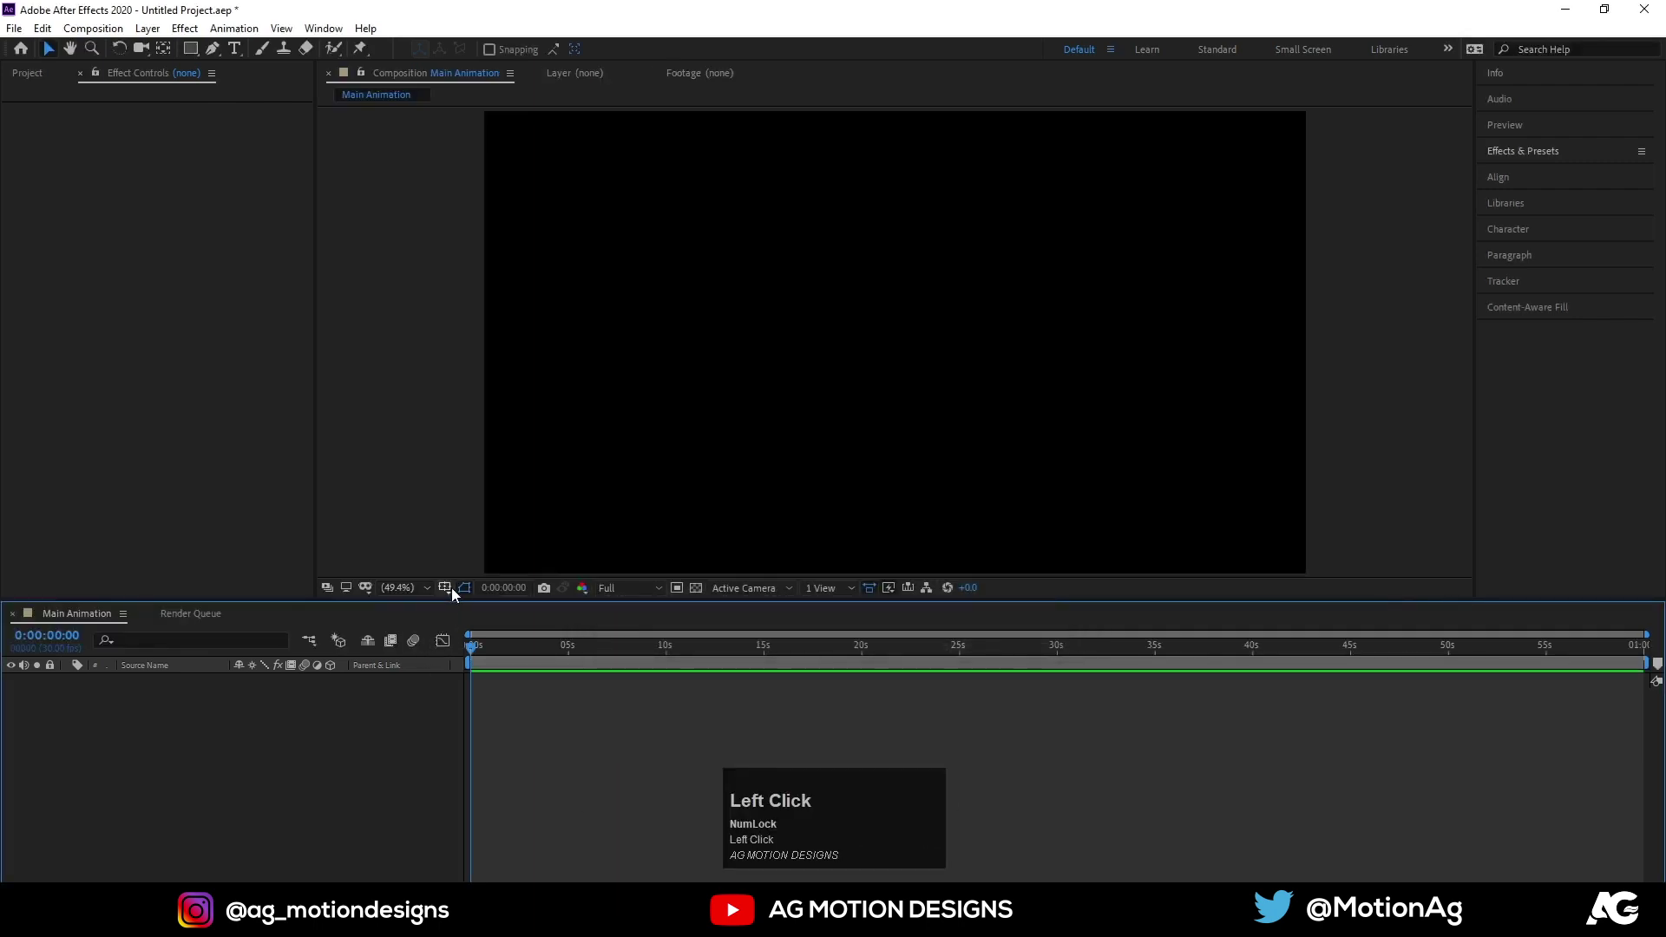
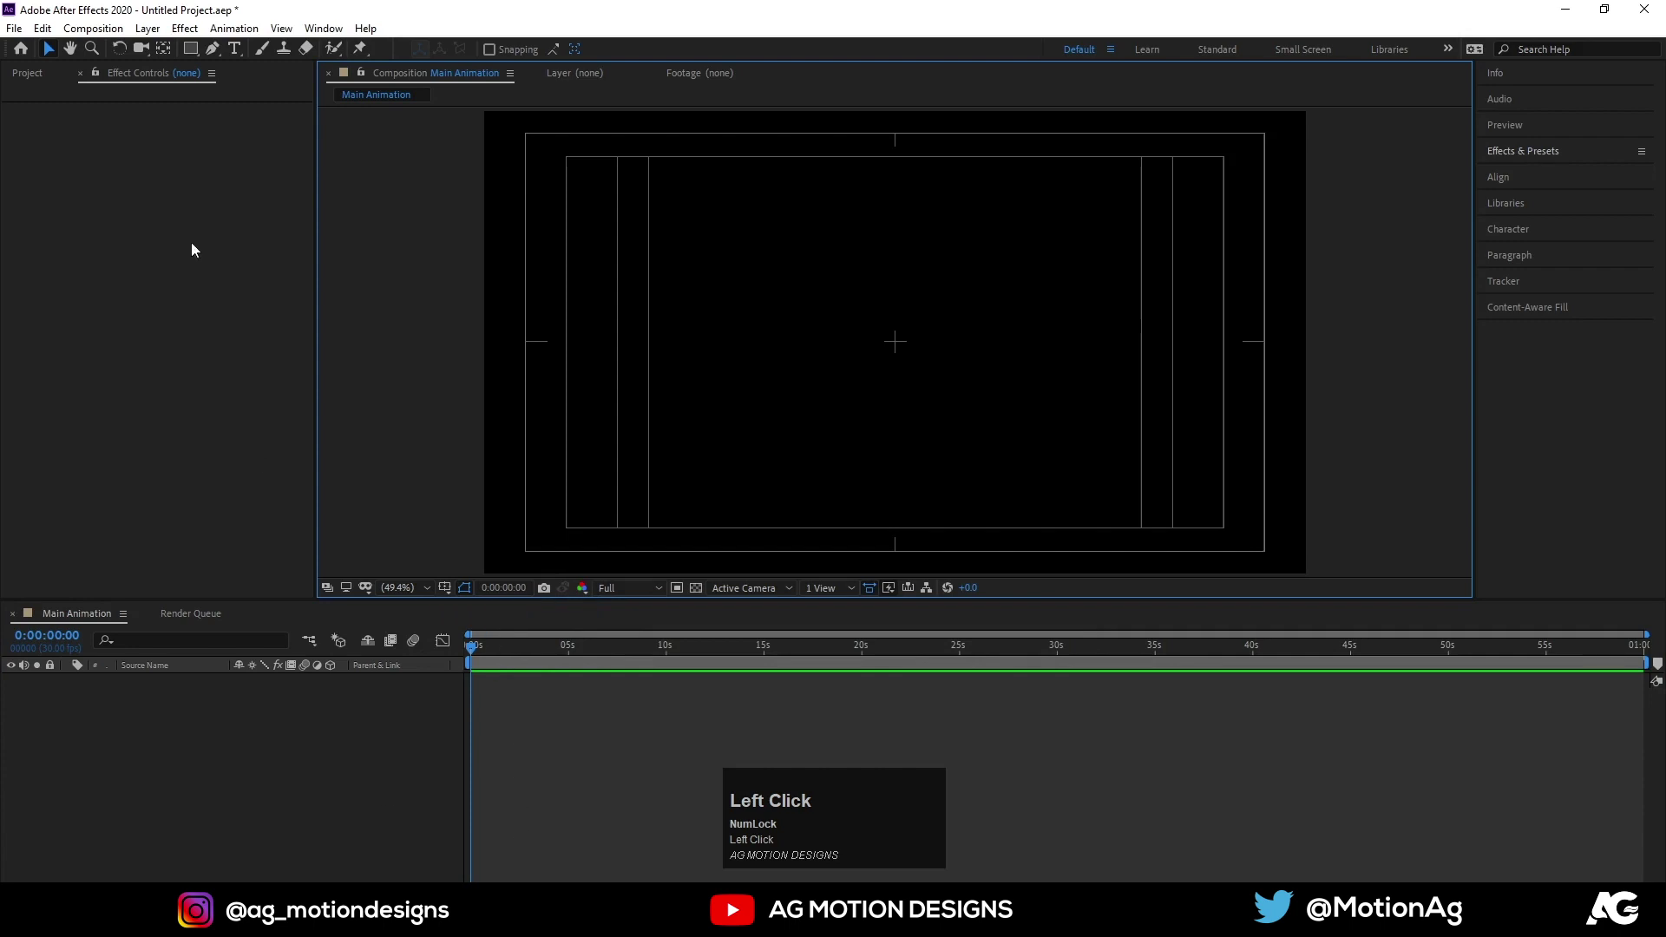
Add a MOTION text layer in white Impact with the Type tool
left_click(244, 49)
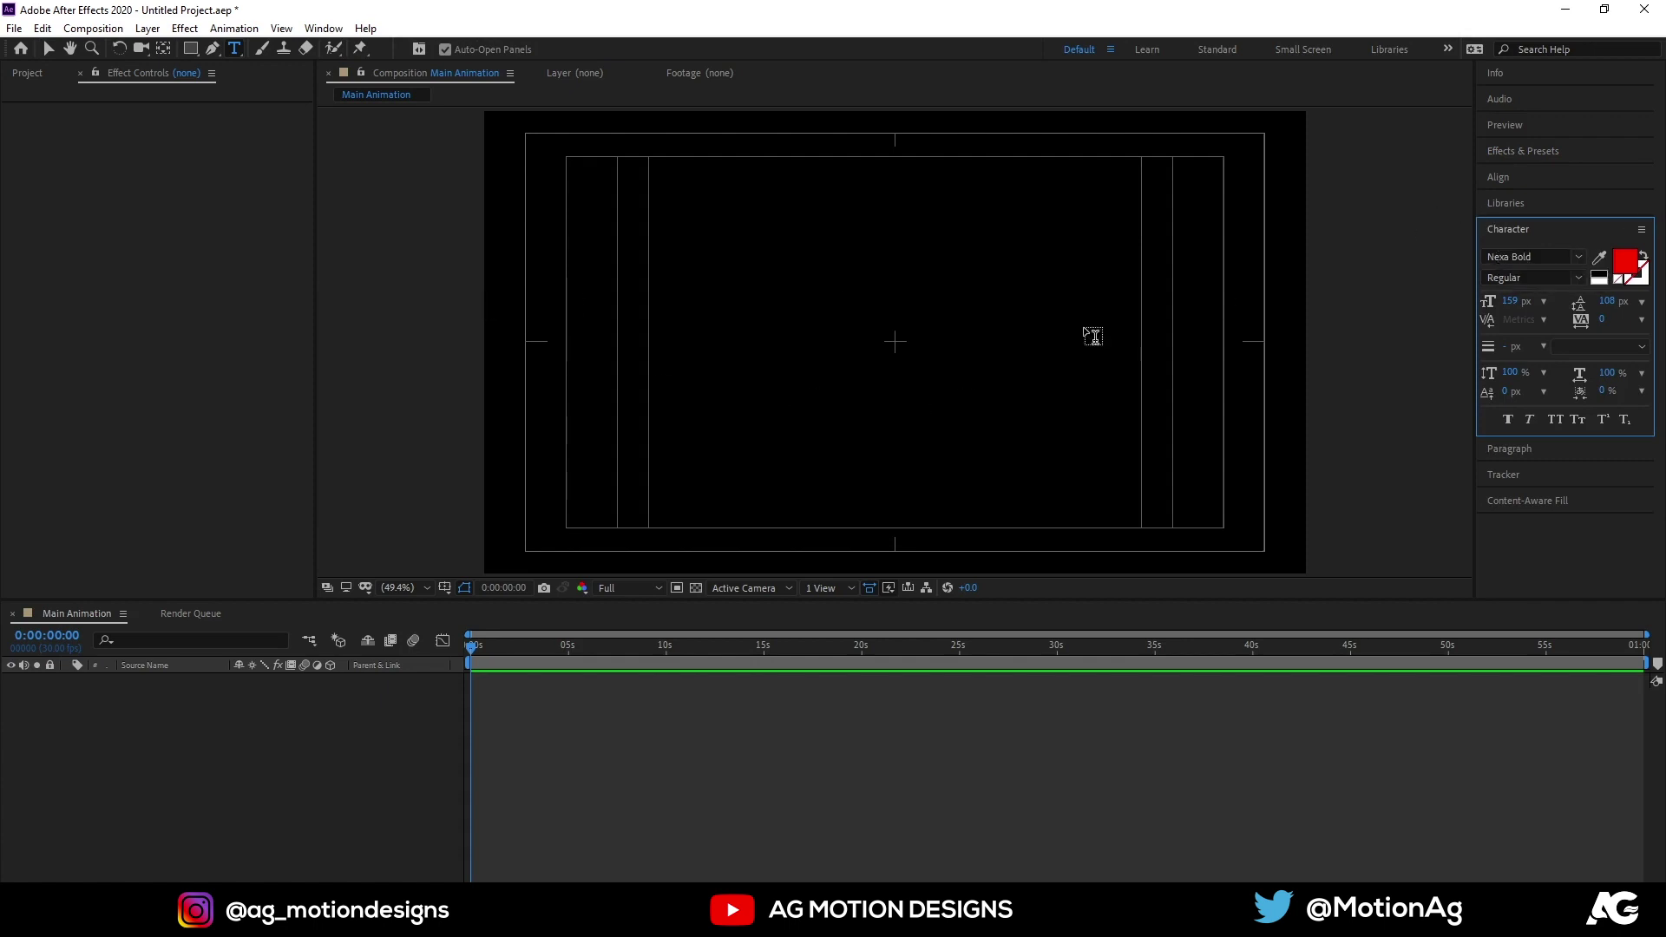
left_click(1534, 244)
key("i")
type("imp")
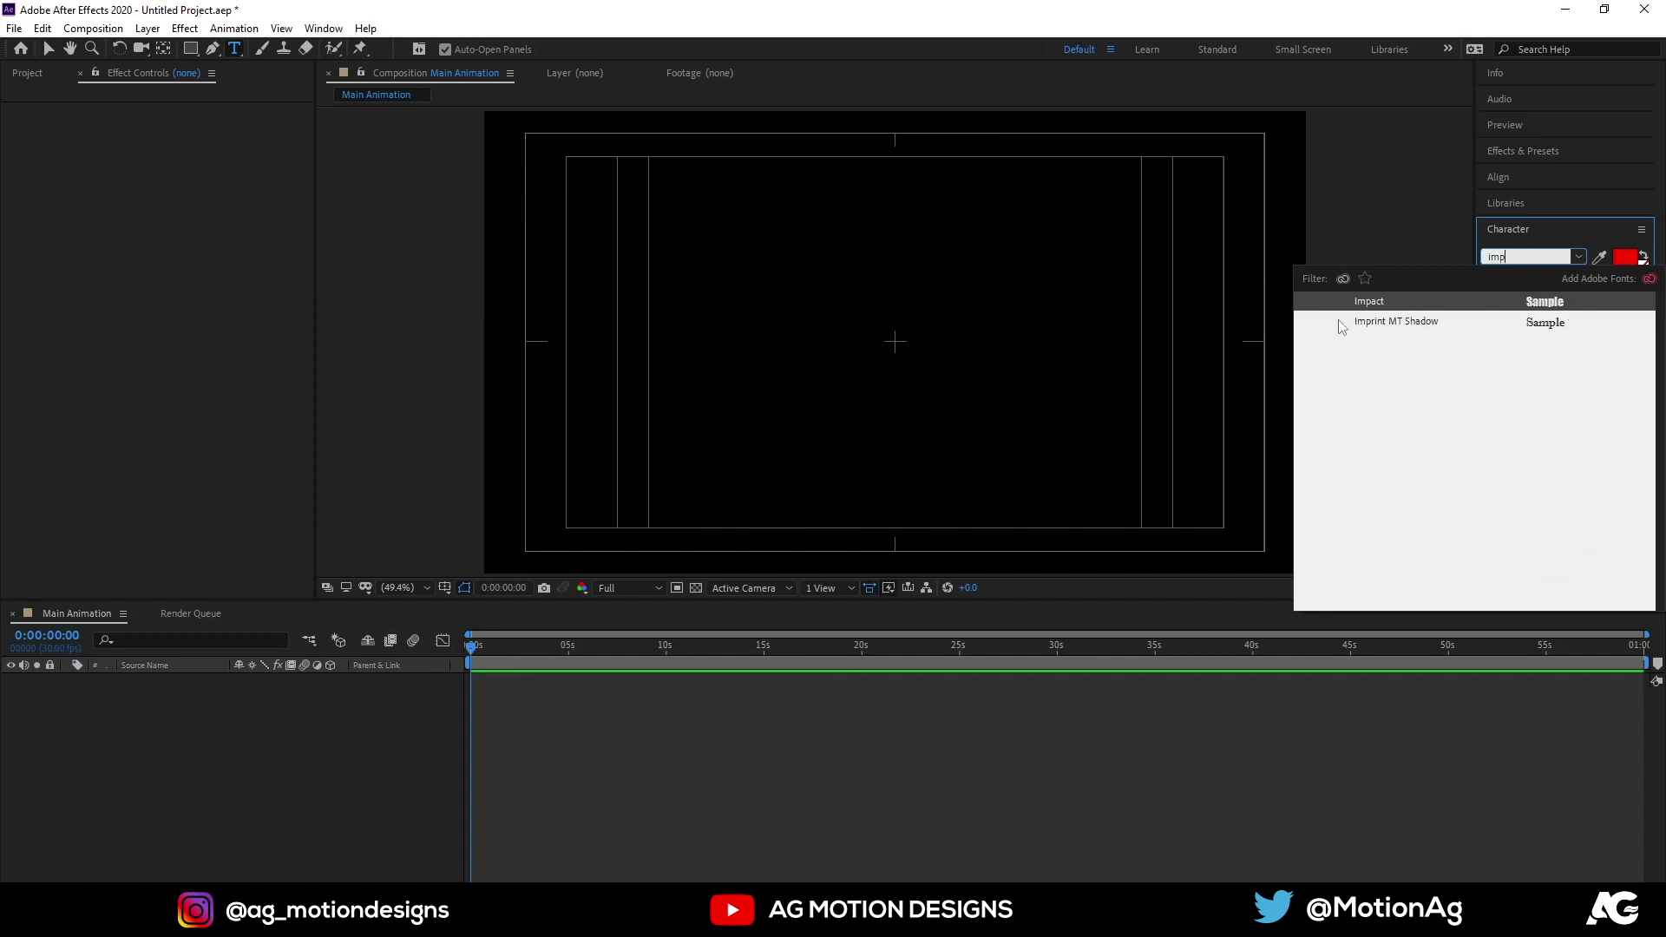
left_click(1368, 310)
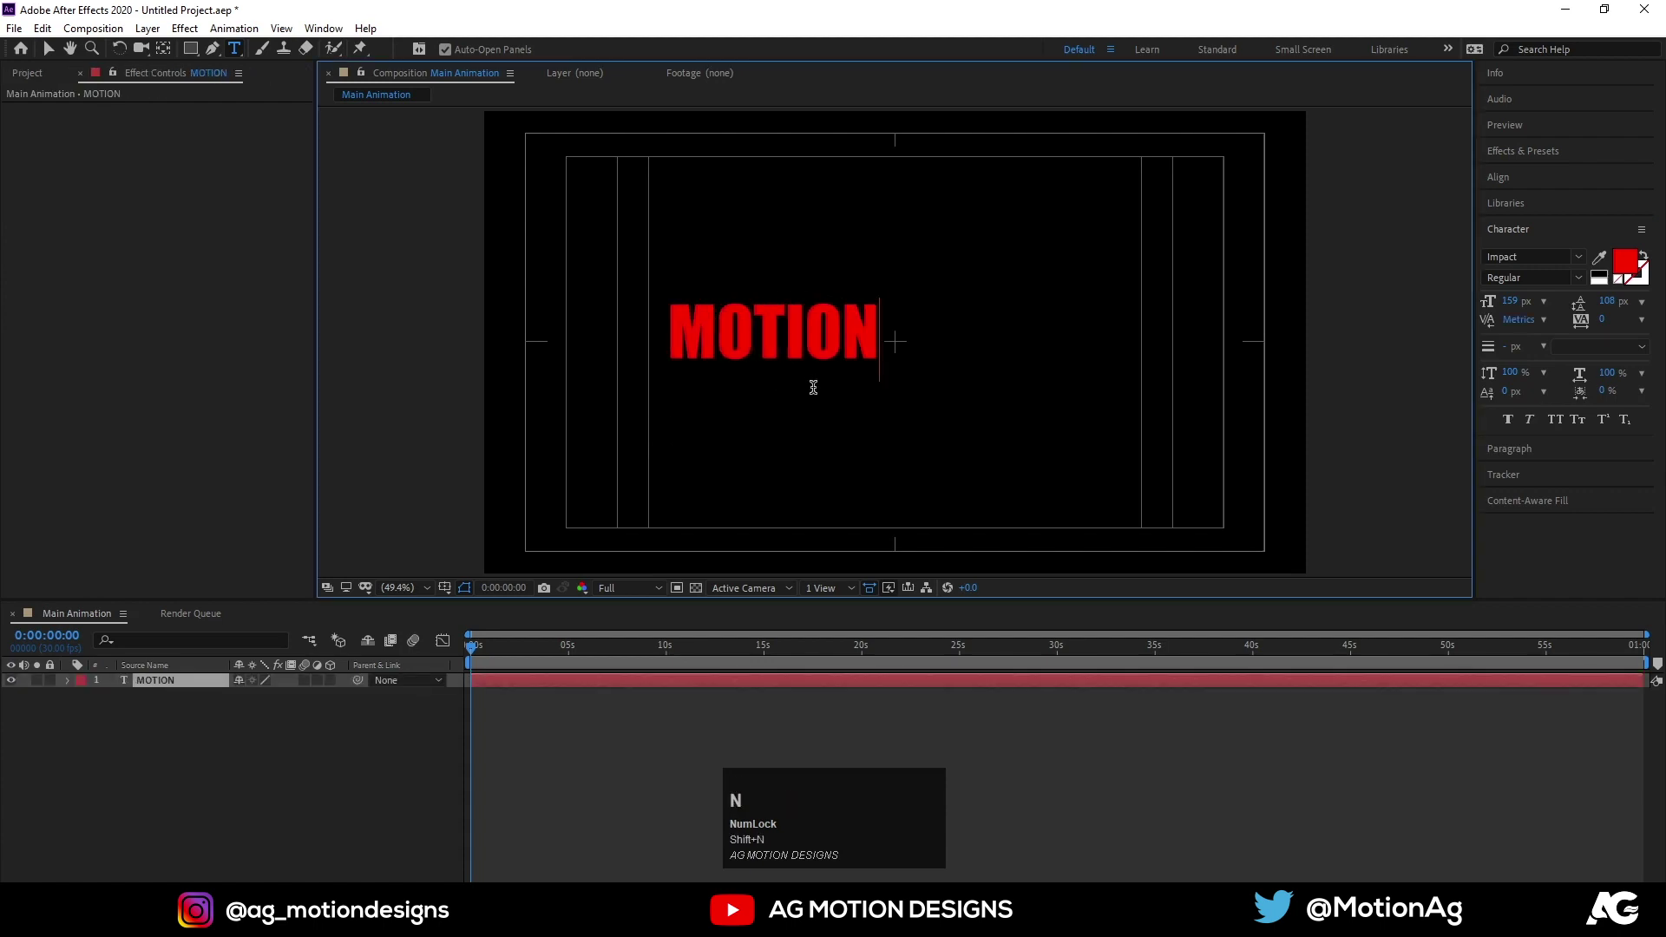
key("ctrl+a")
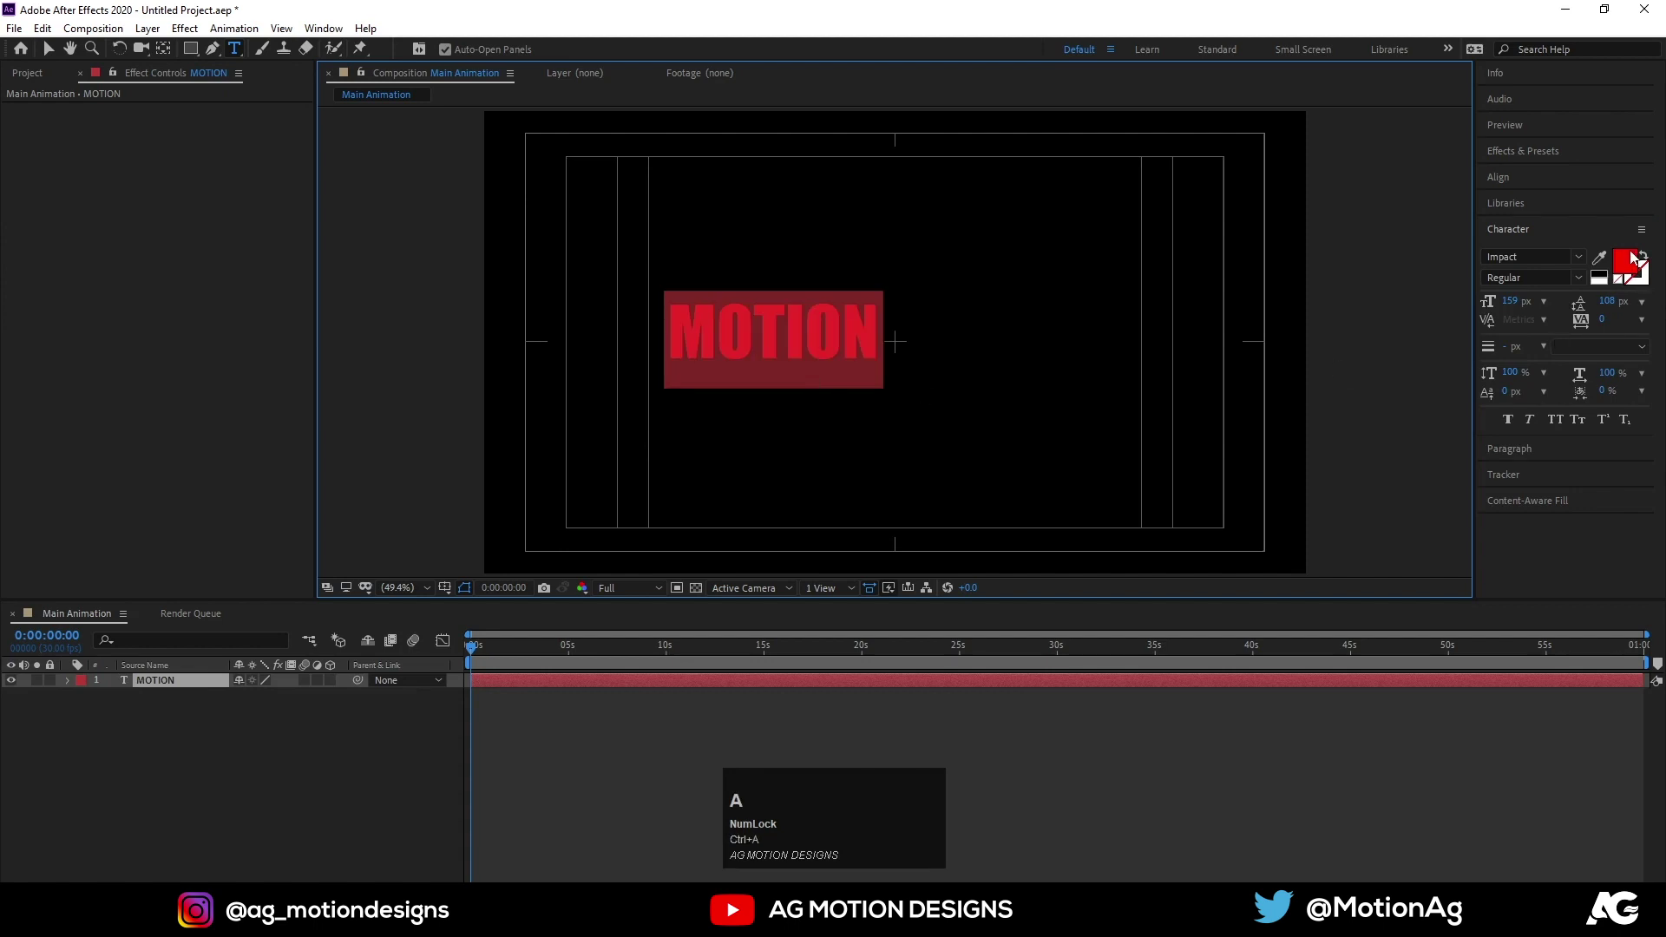
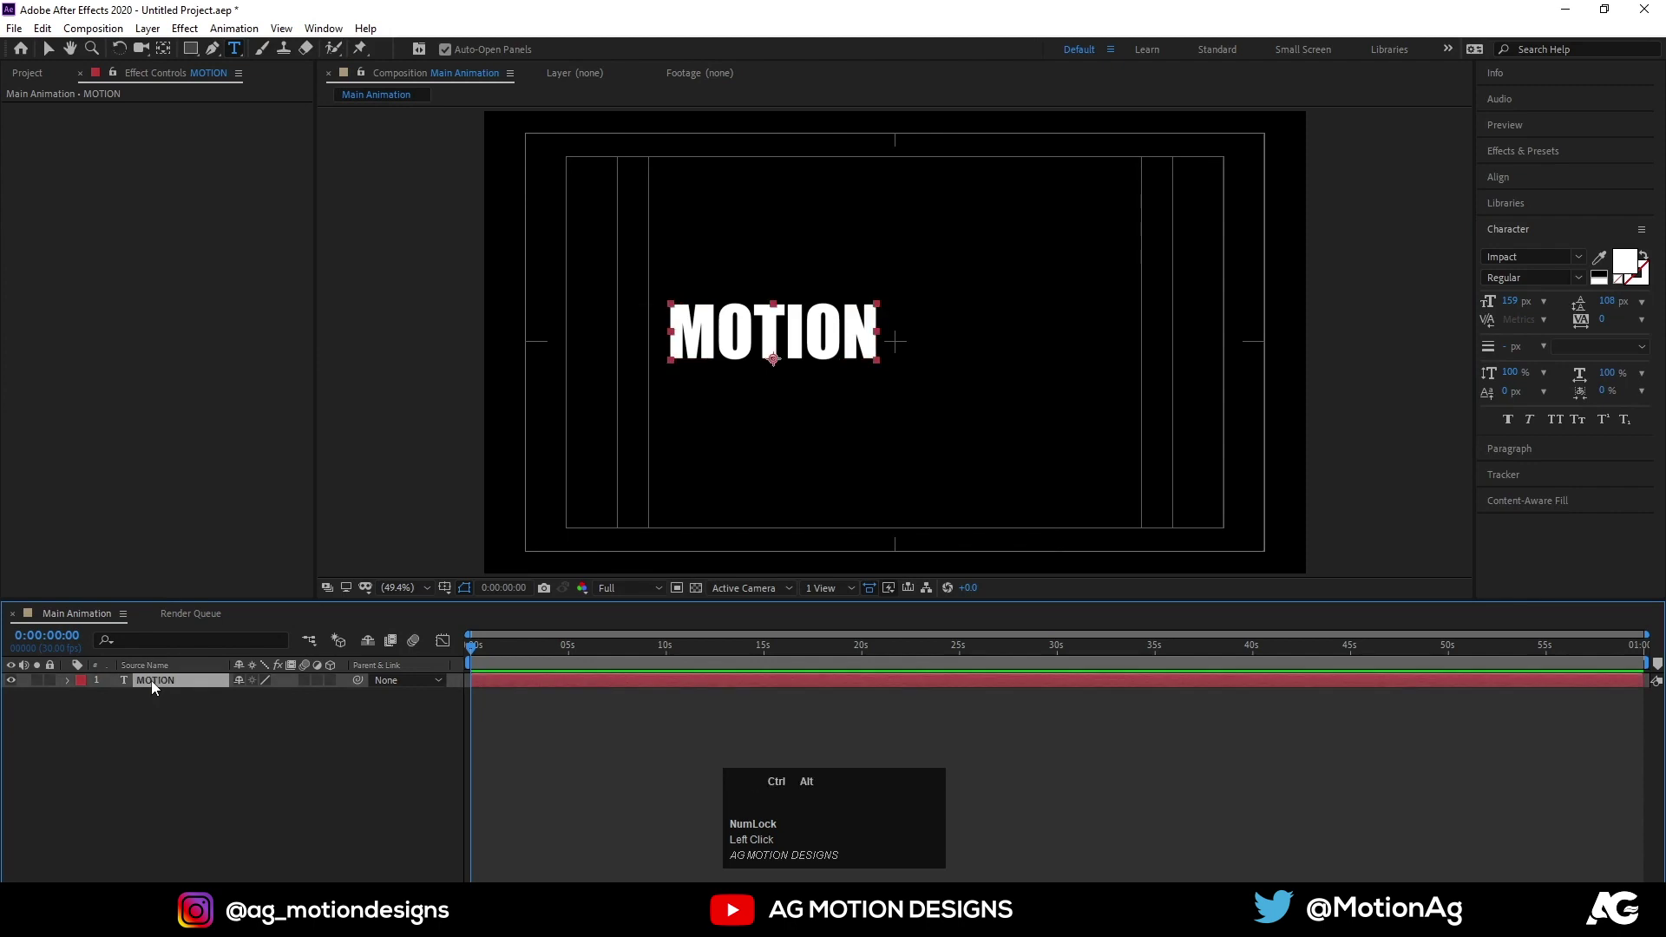
key("ctrl+alt+Home")
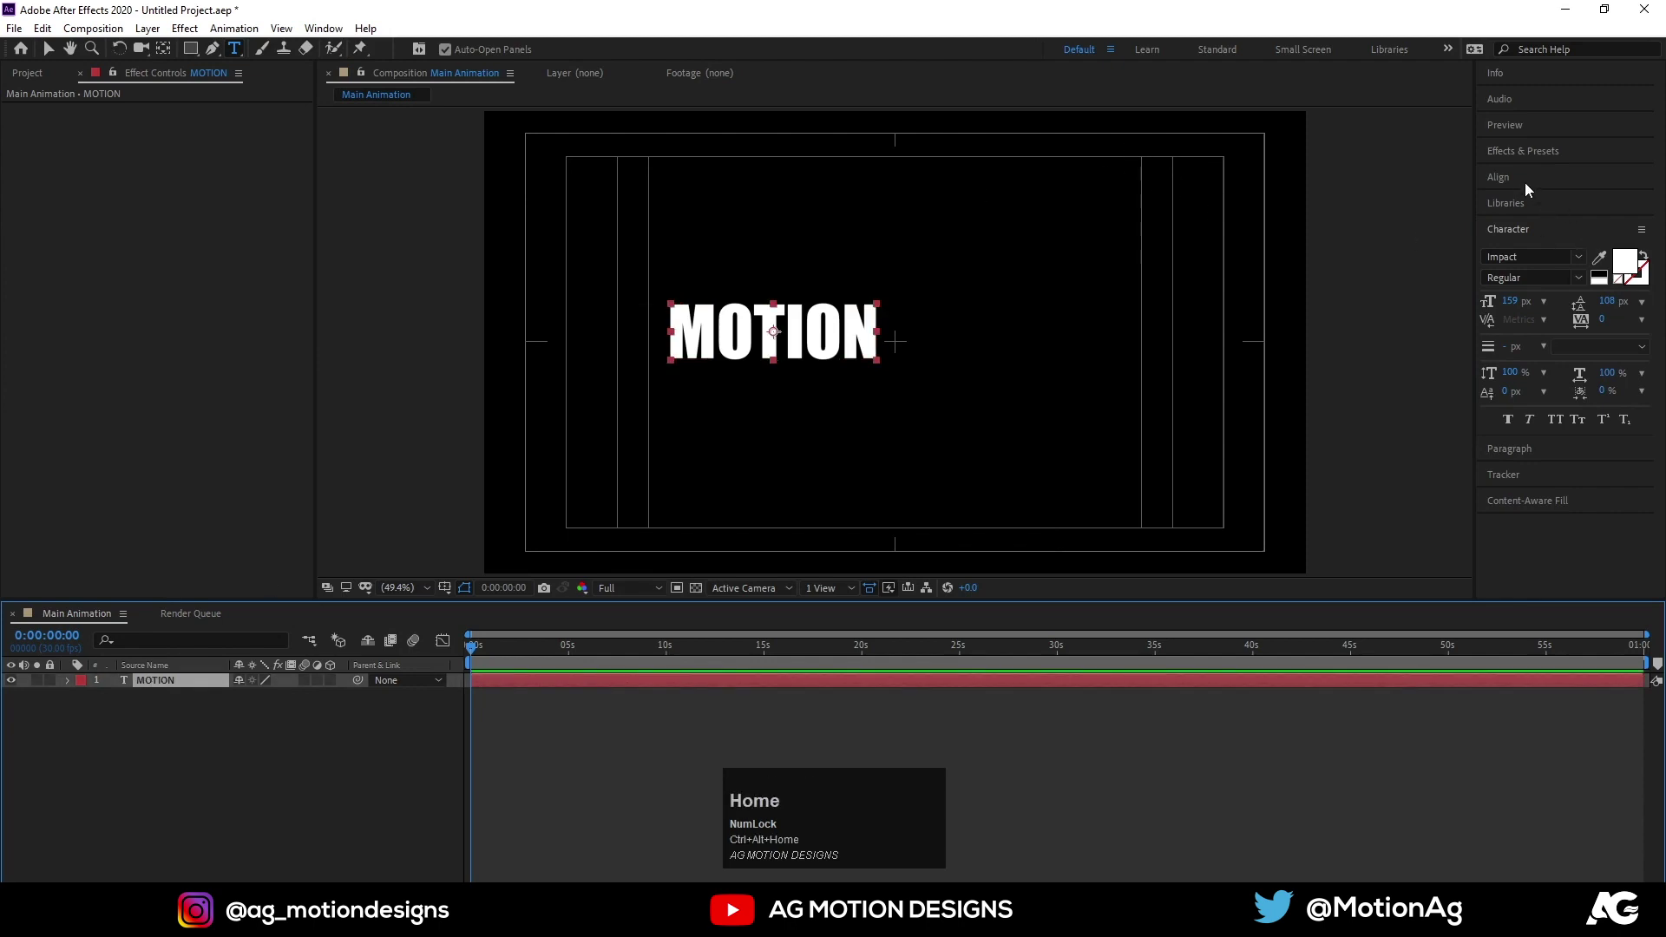
Centre the MOTION text horizontally and vertically and scale it to 147%
left_click(1523, 185)
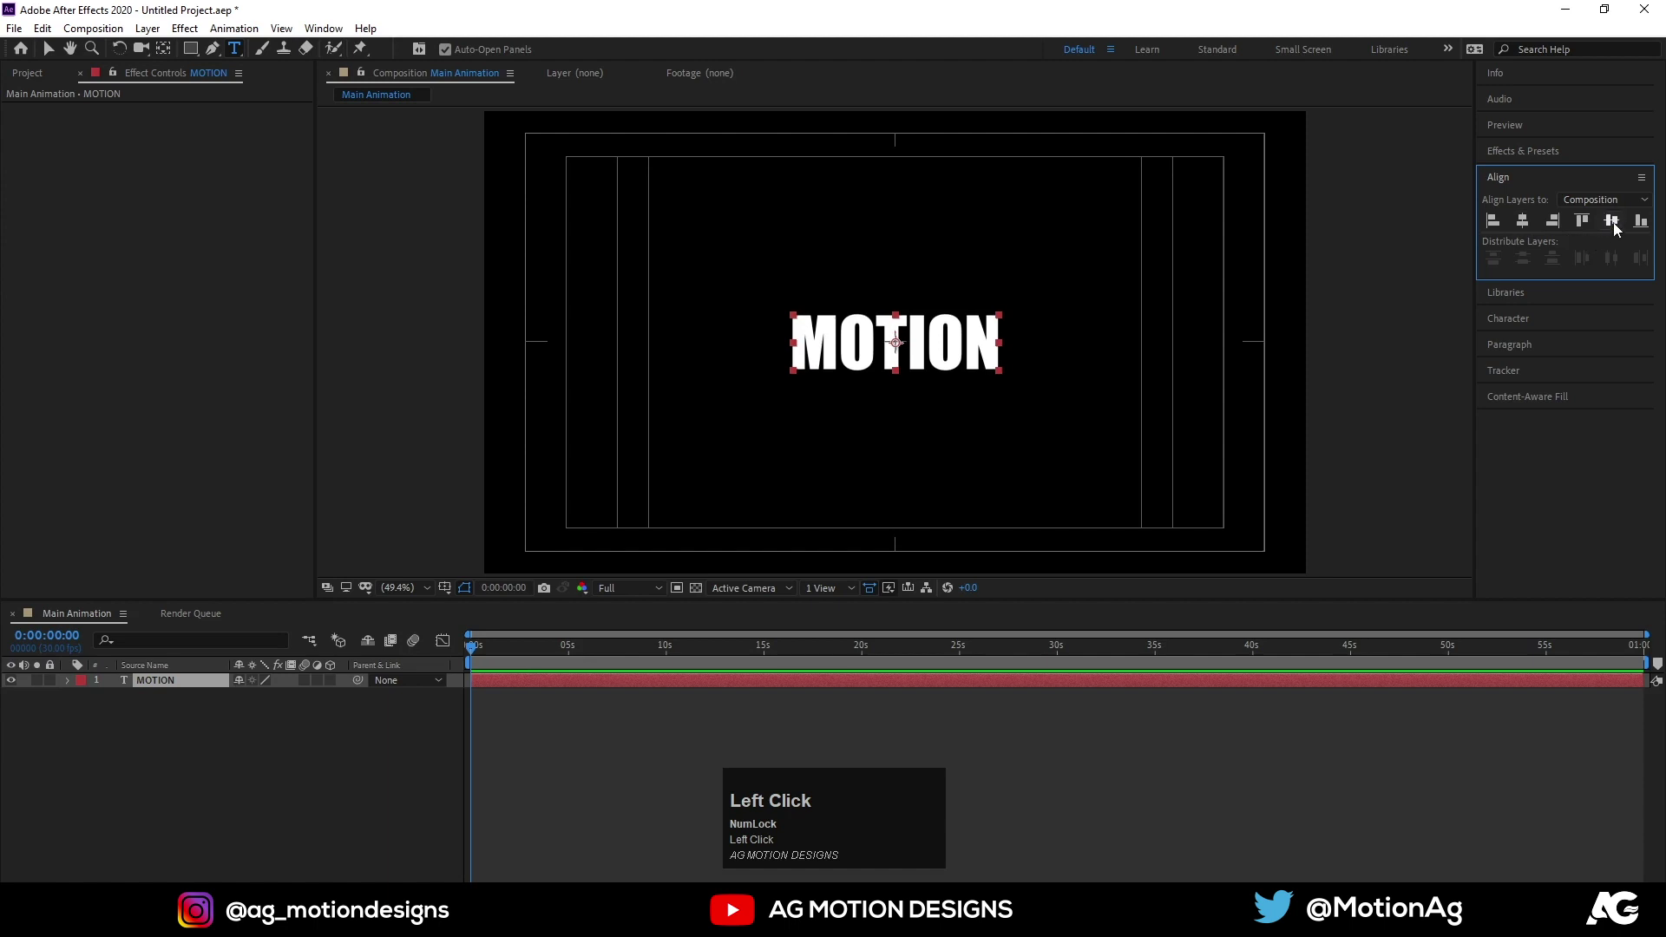
key("s")
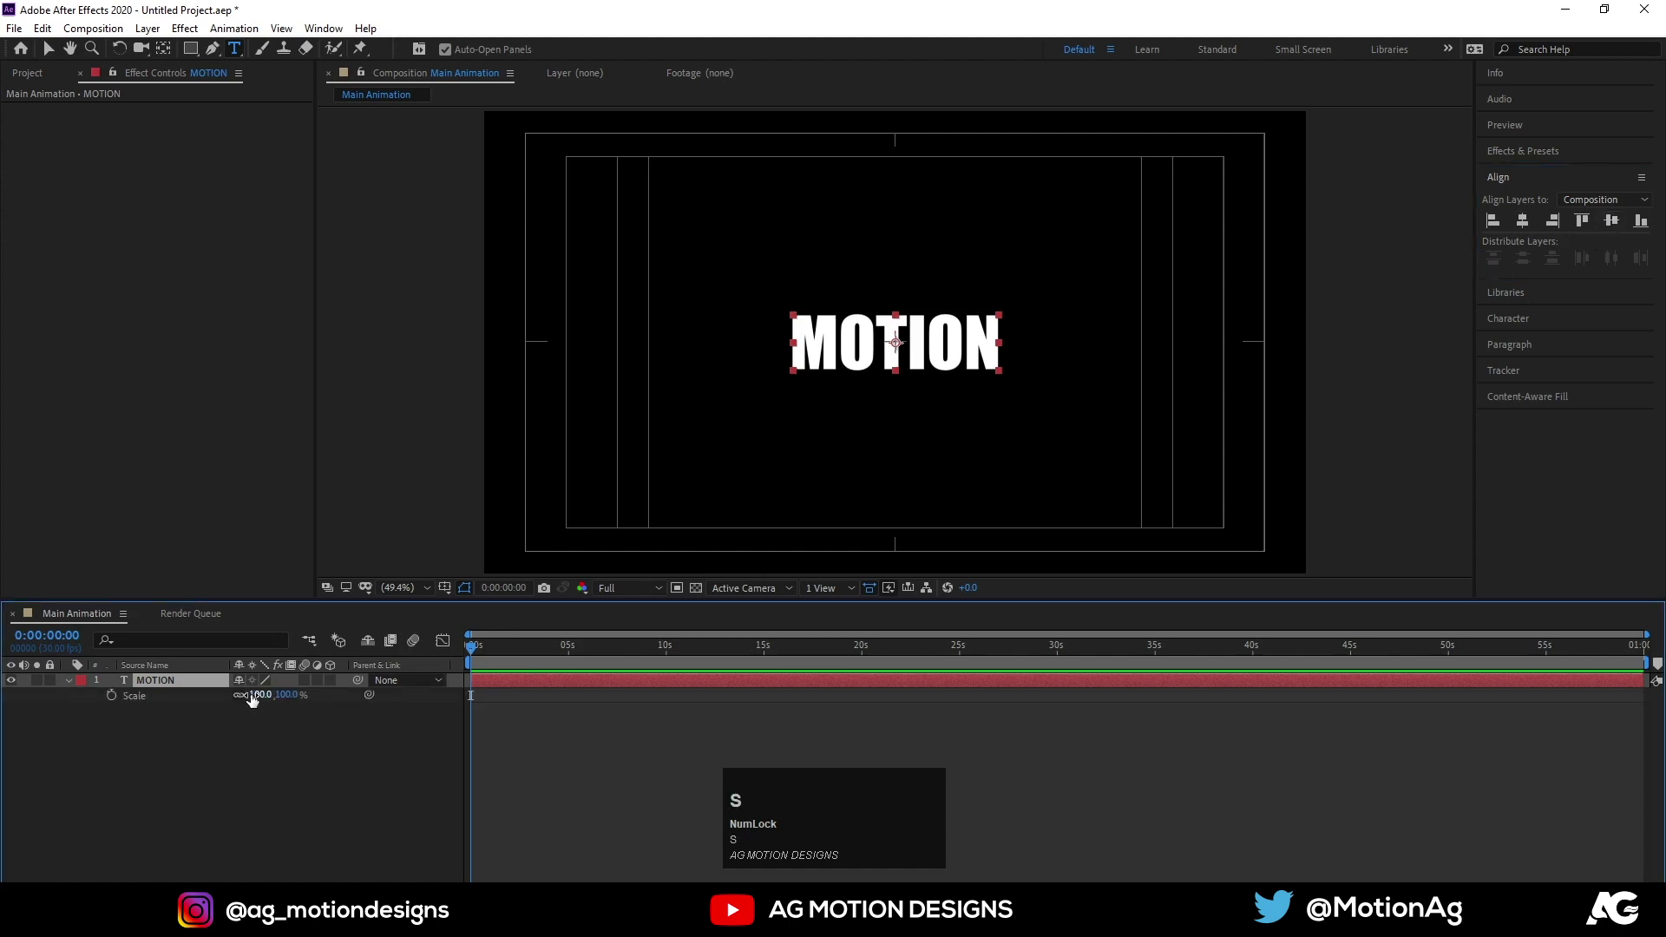
left_click_drag(262, 698, 226, 759)
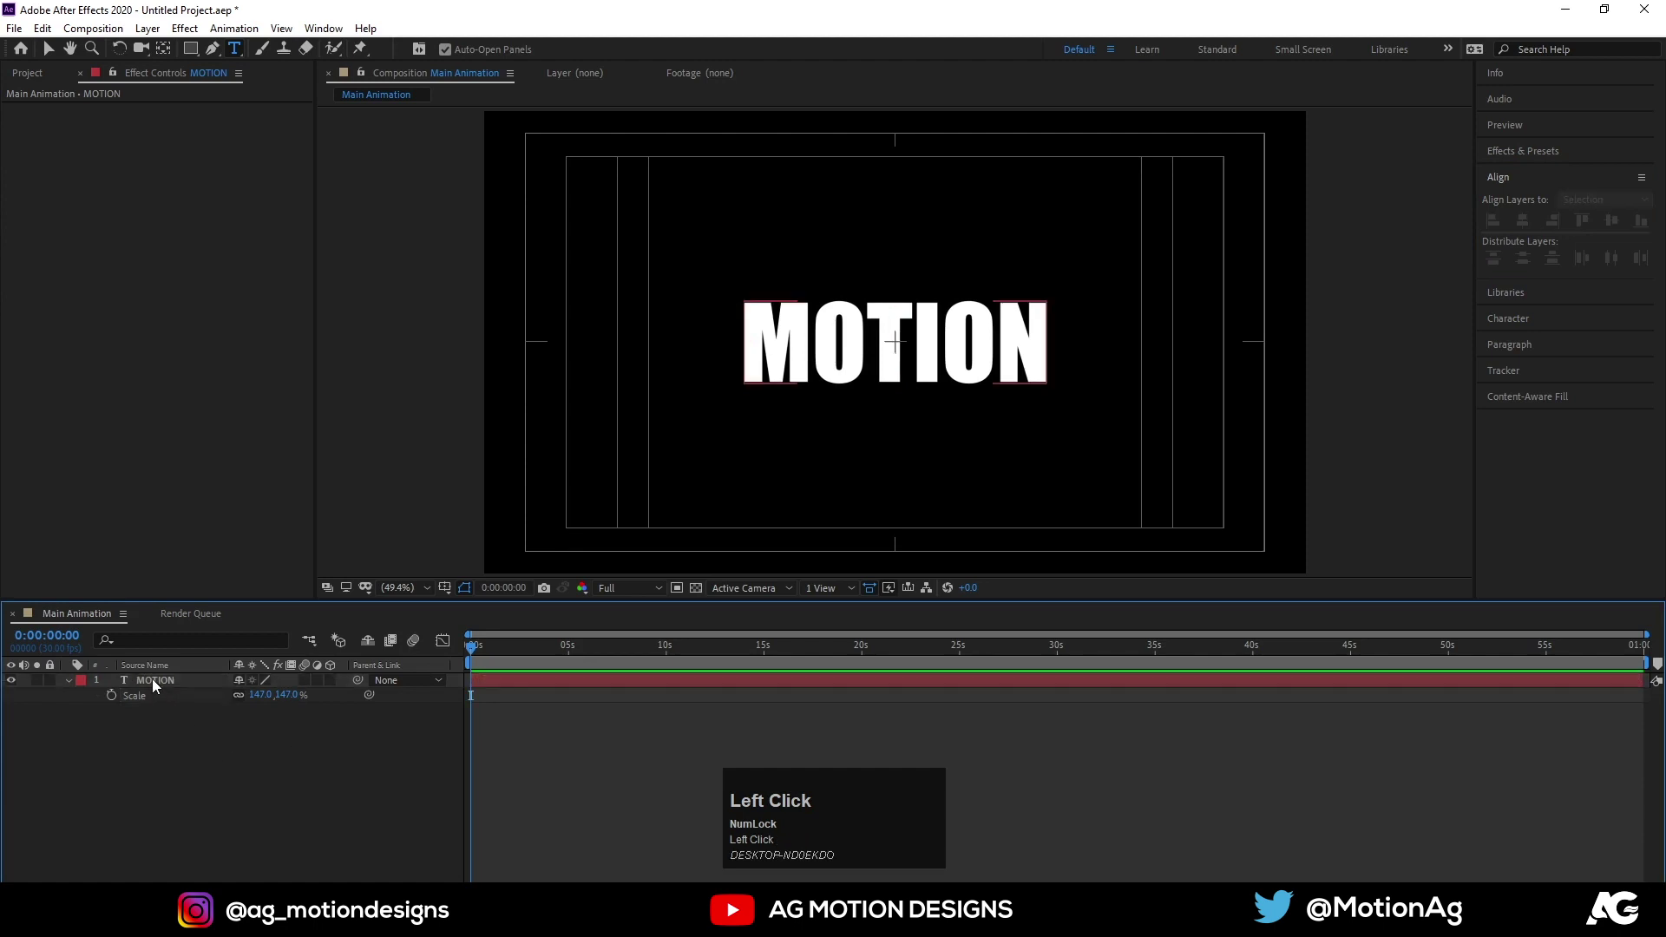
Add a Position text animator pushing the letters down to 0,122
left_click(157, 687)
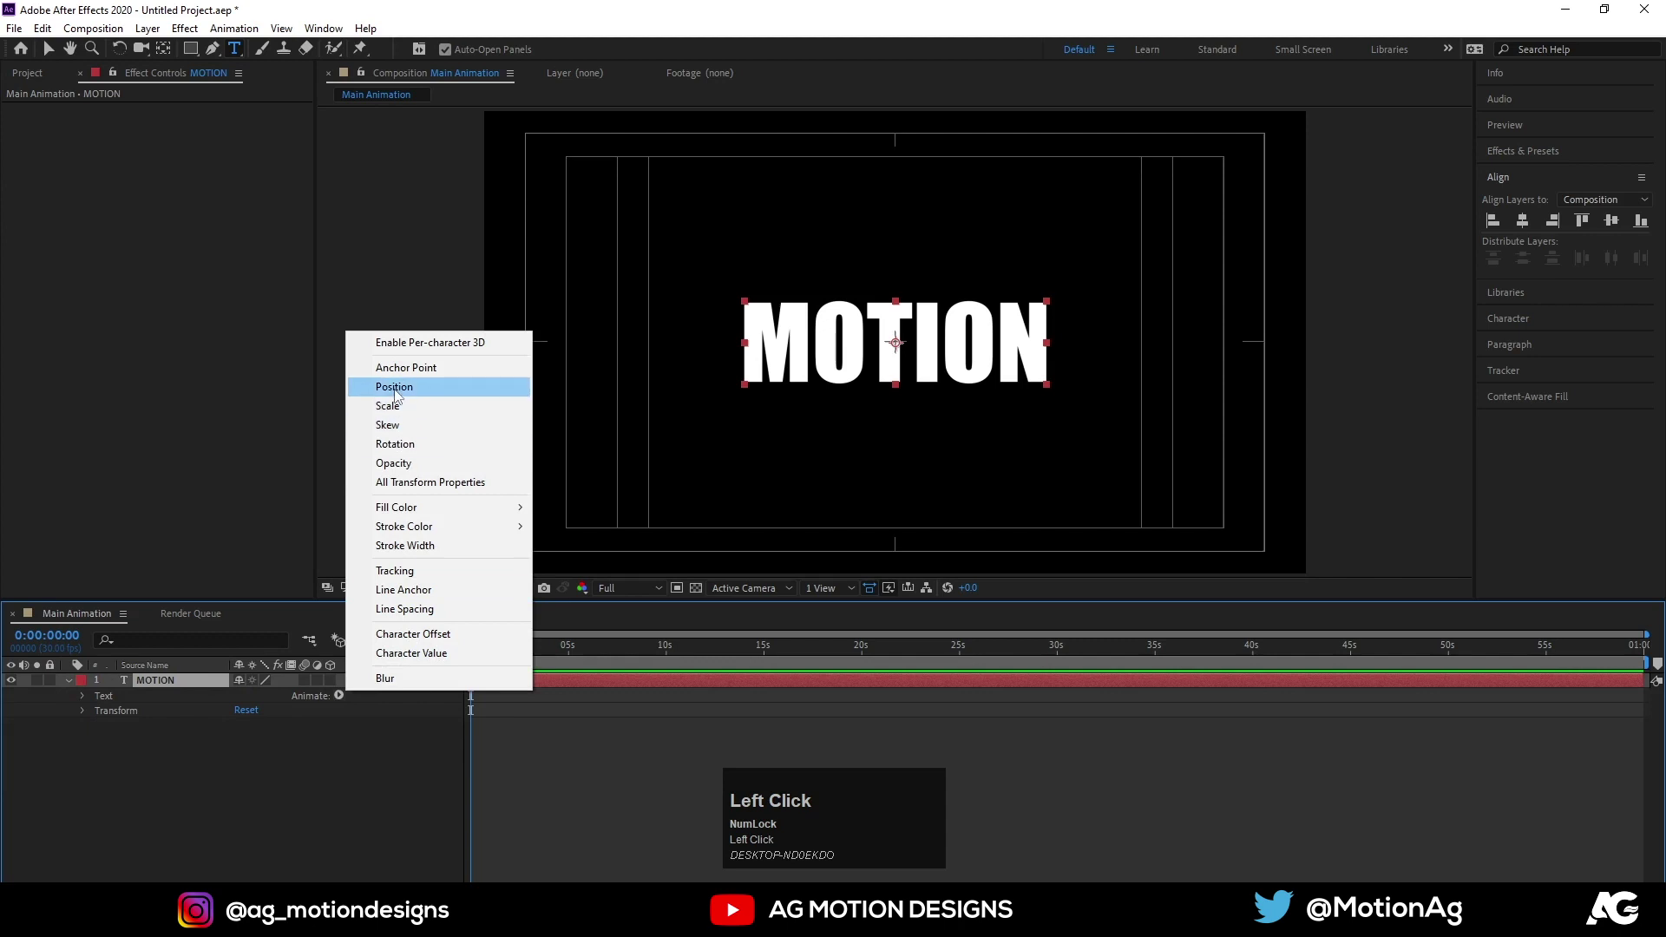
left_click(396, 395)
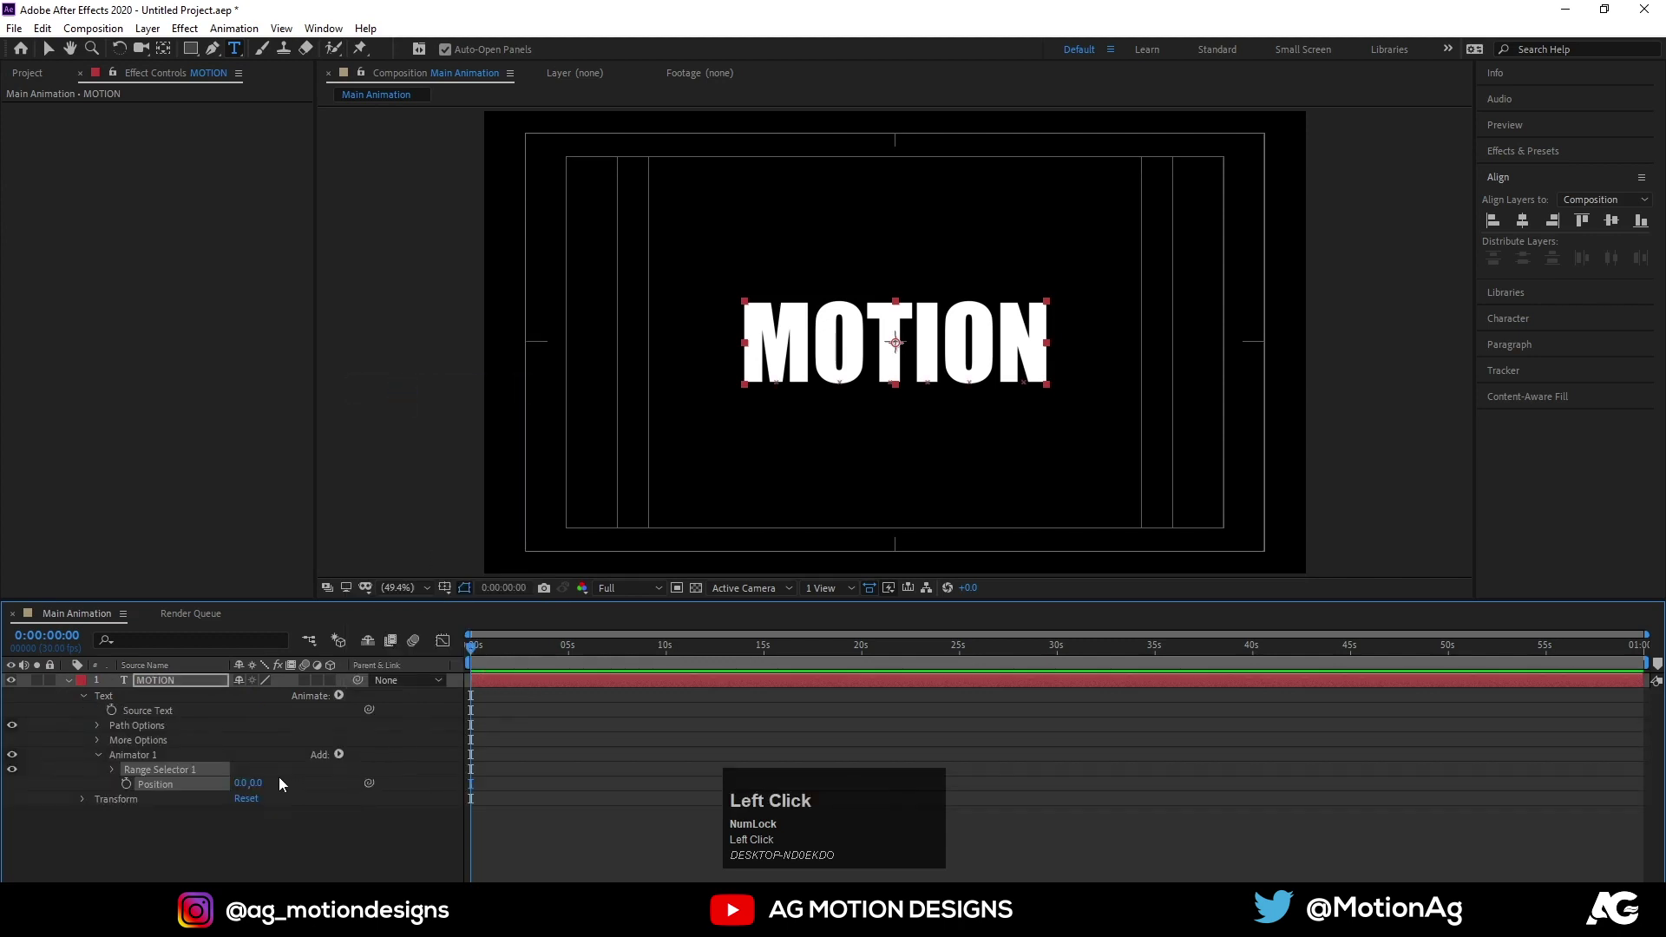
left_click_drag(265, 785, 114, 773)
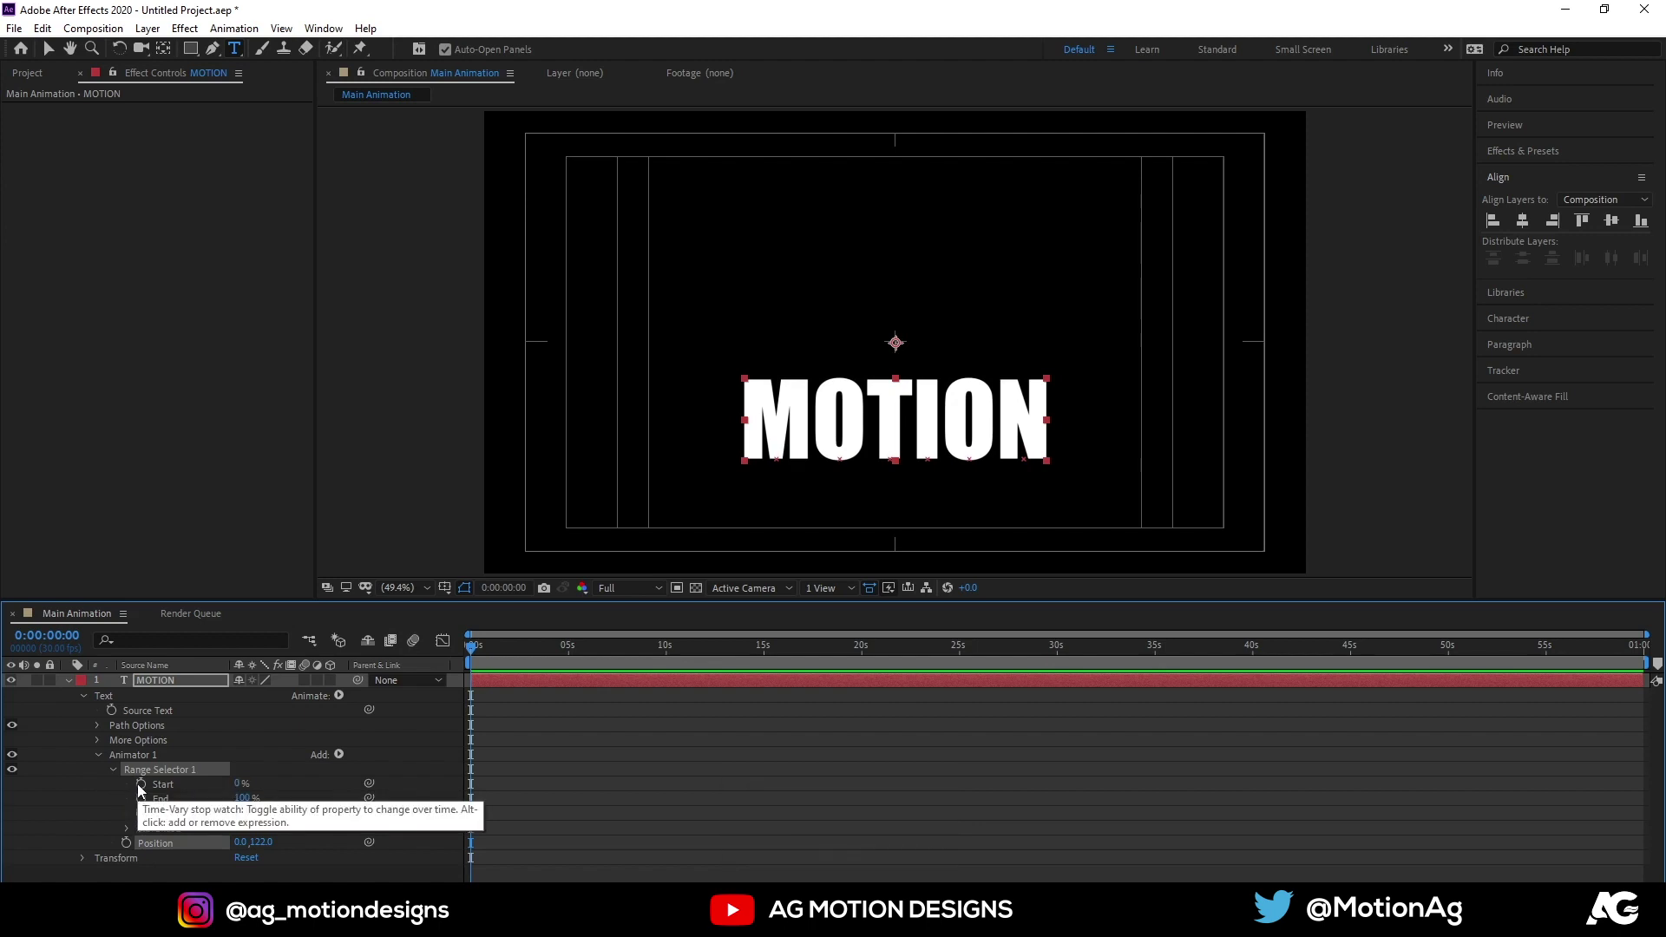
Keyframe Range Selector Start from 0% at frame 0 to 100% around two seconds and preview
left_click(144, 789)
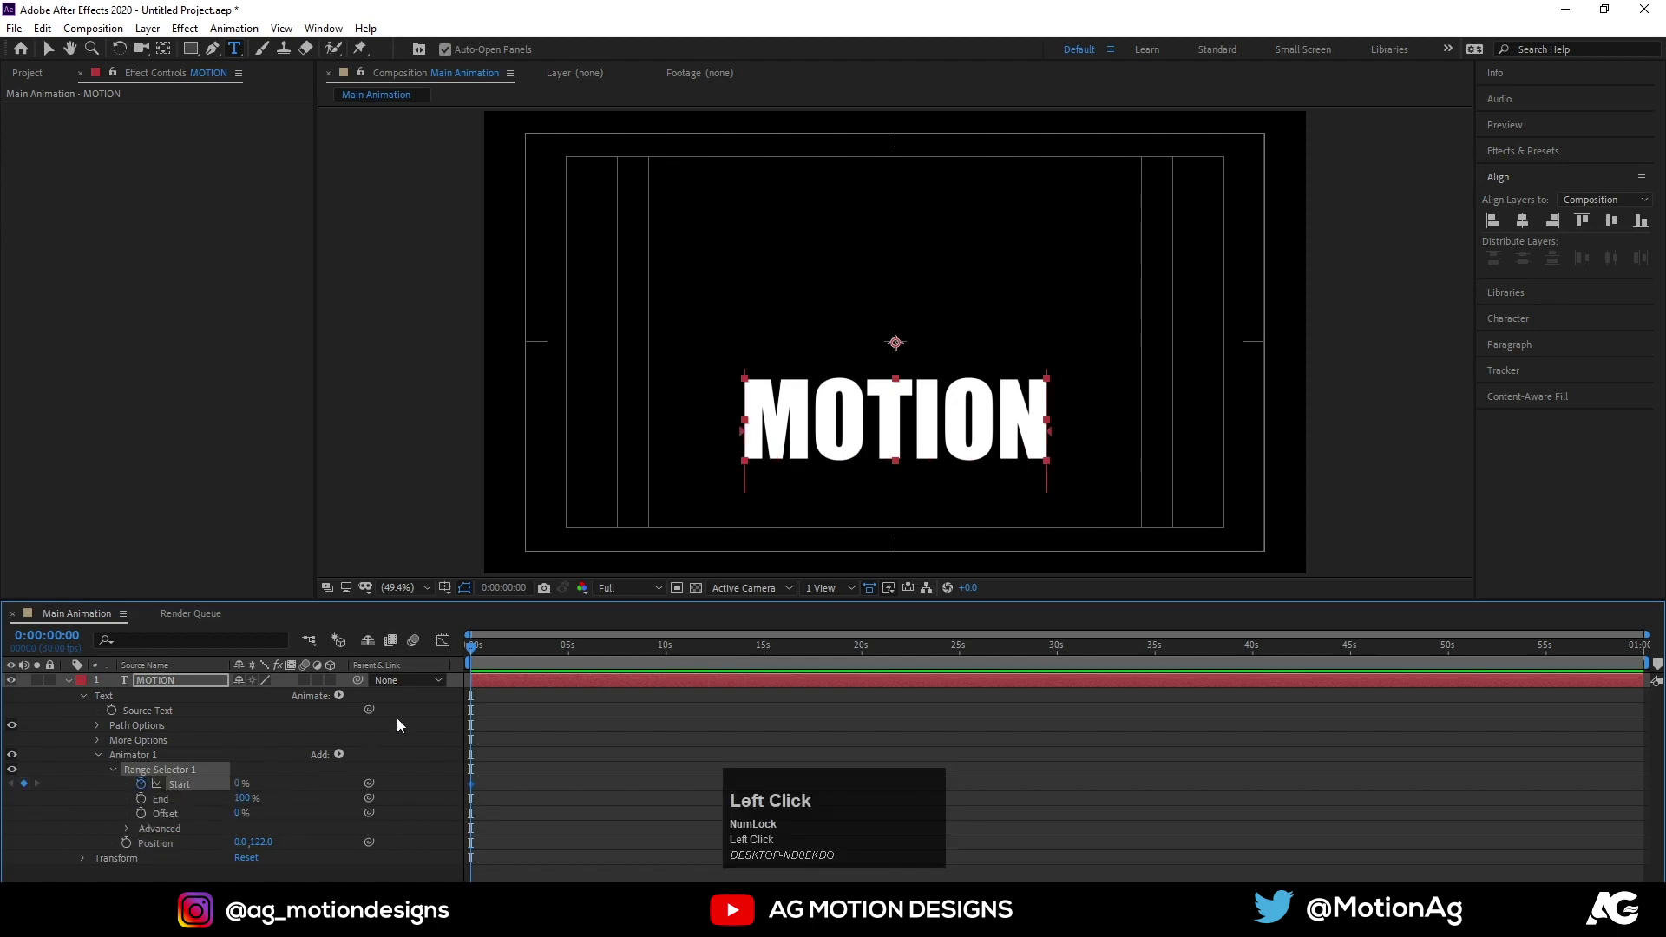
key("=")
key("=")
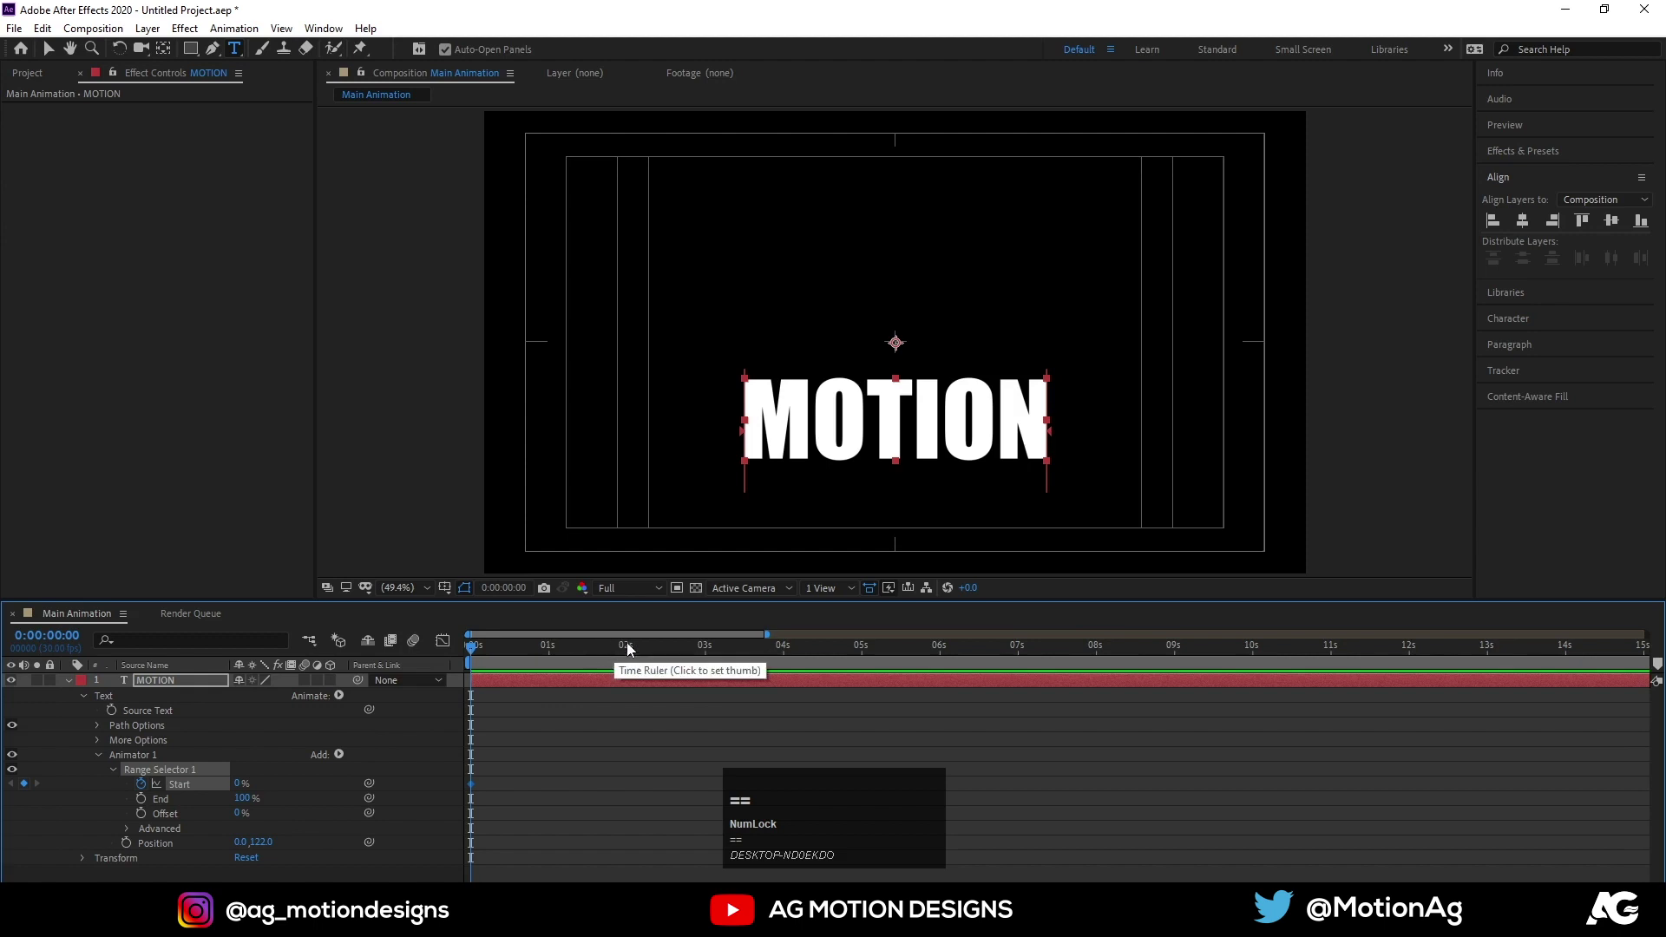
left_click_drag(634, 647, 493, 654)
key("space")
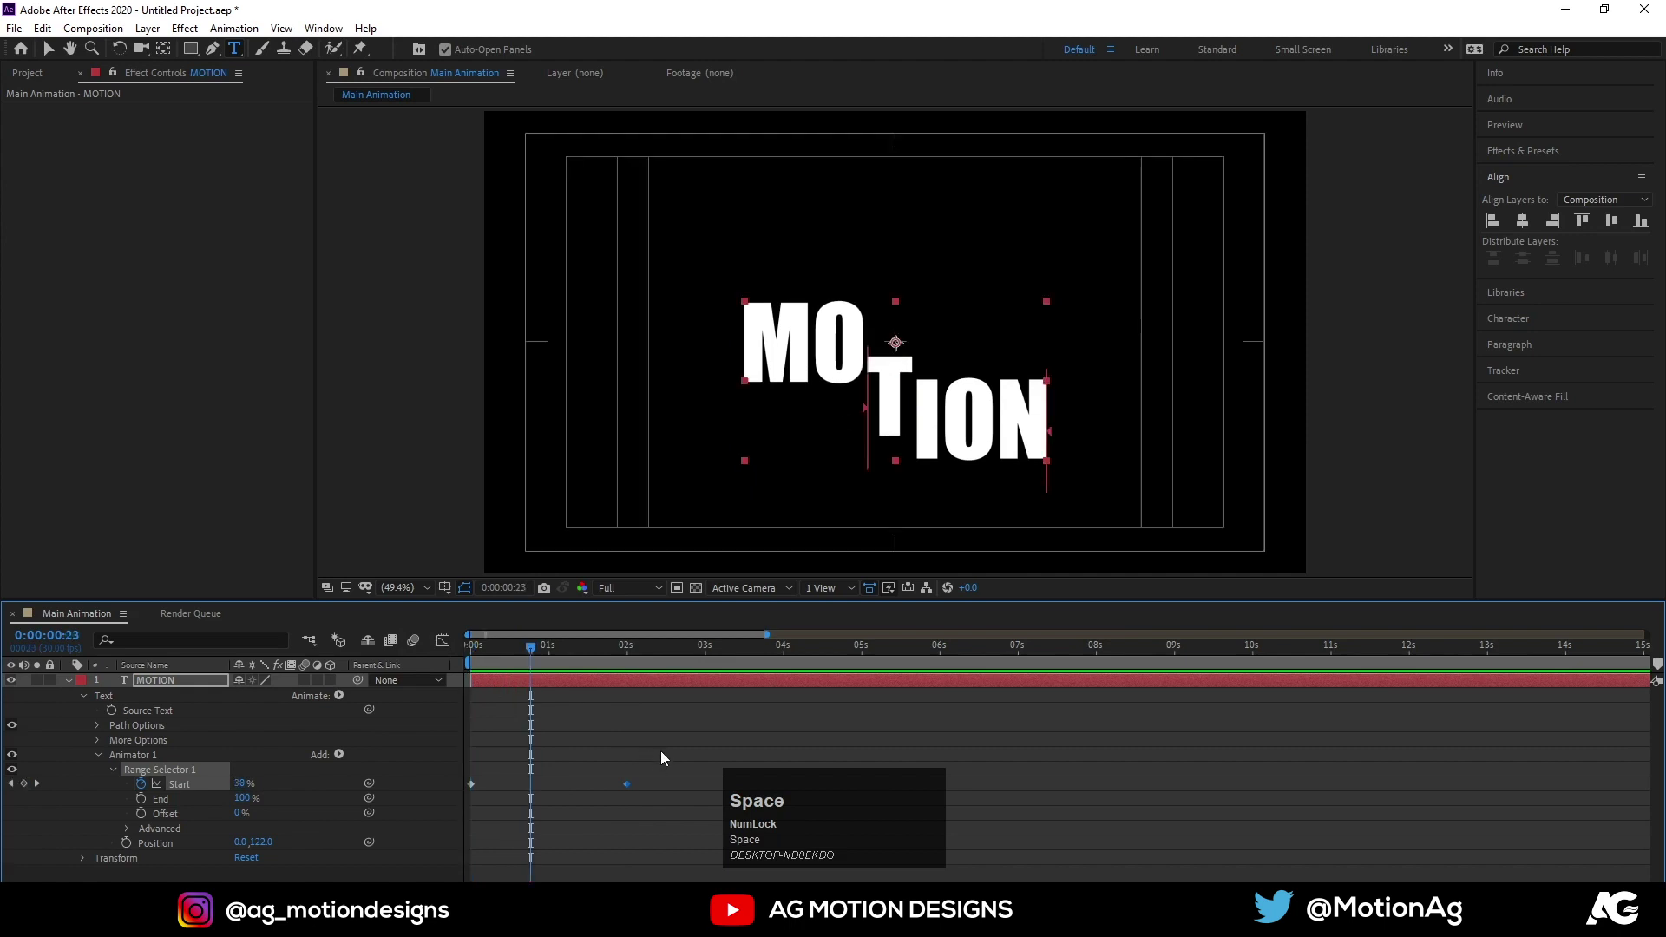
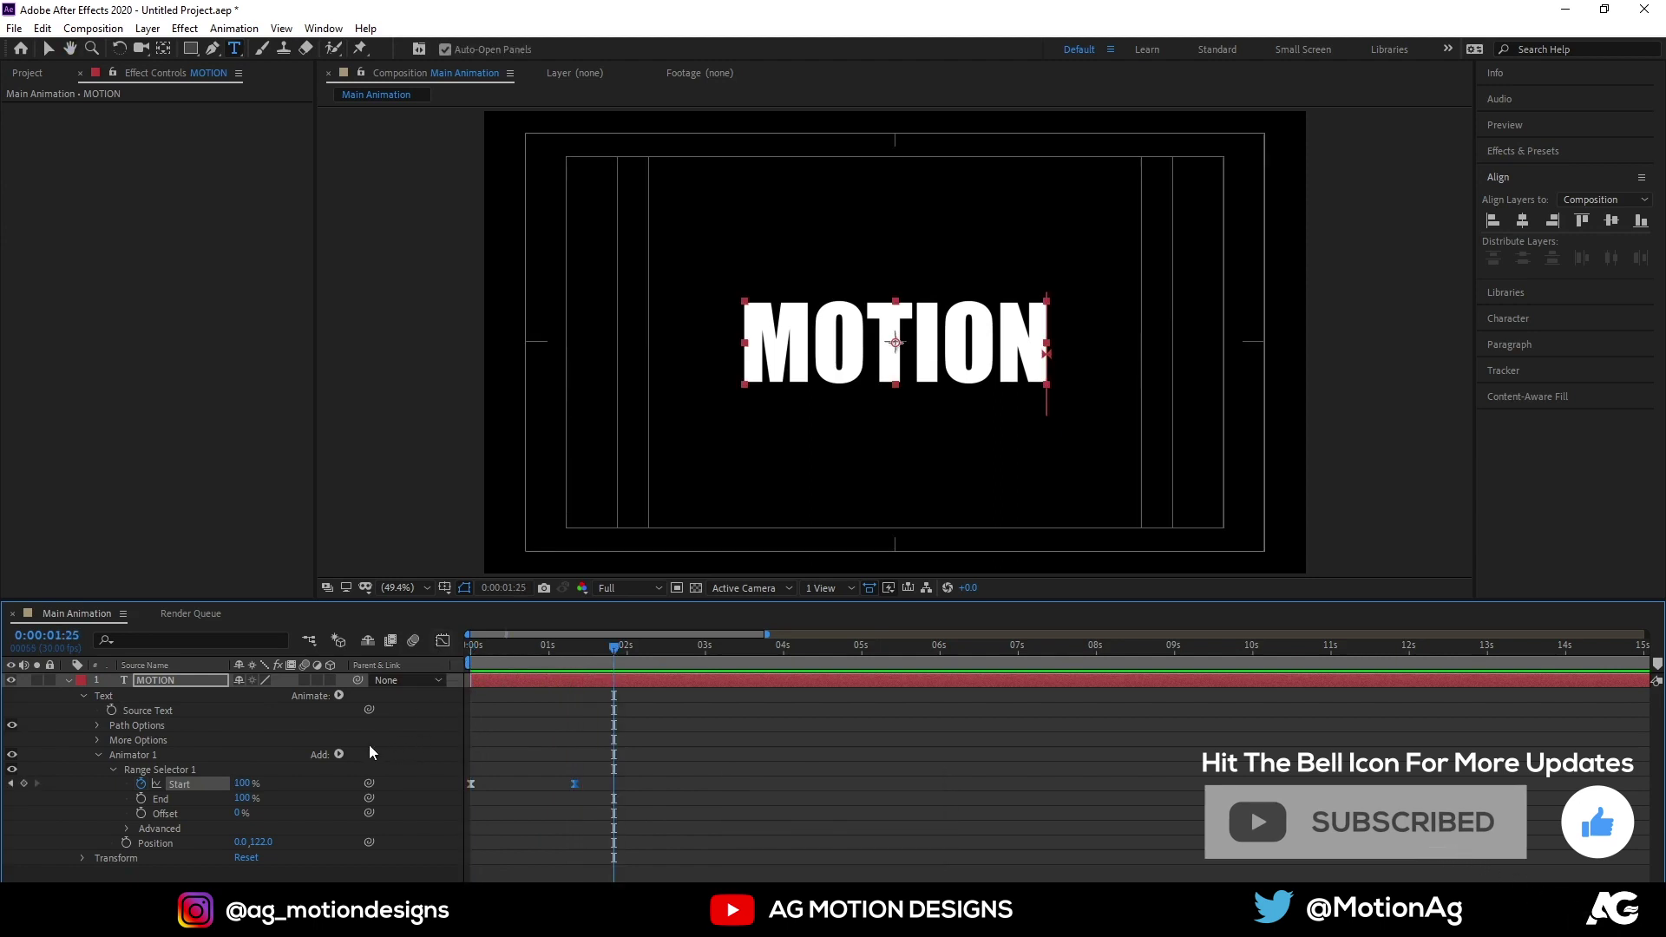
Add Opacity 0% to the animator so letters fade in, and preview the rise
left_click(348, 756)
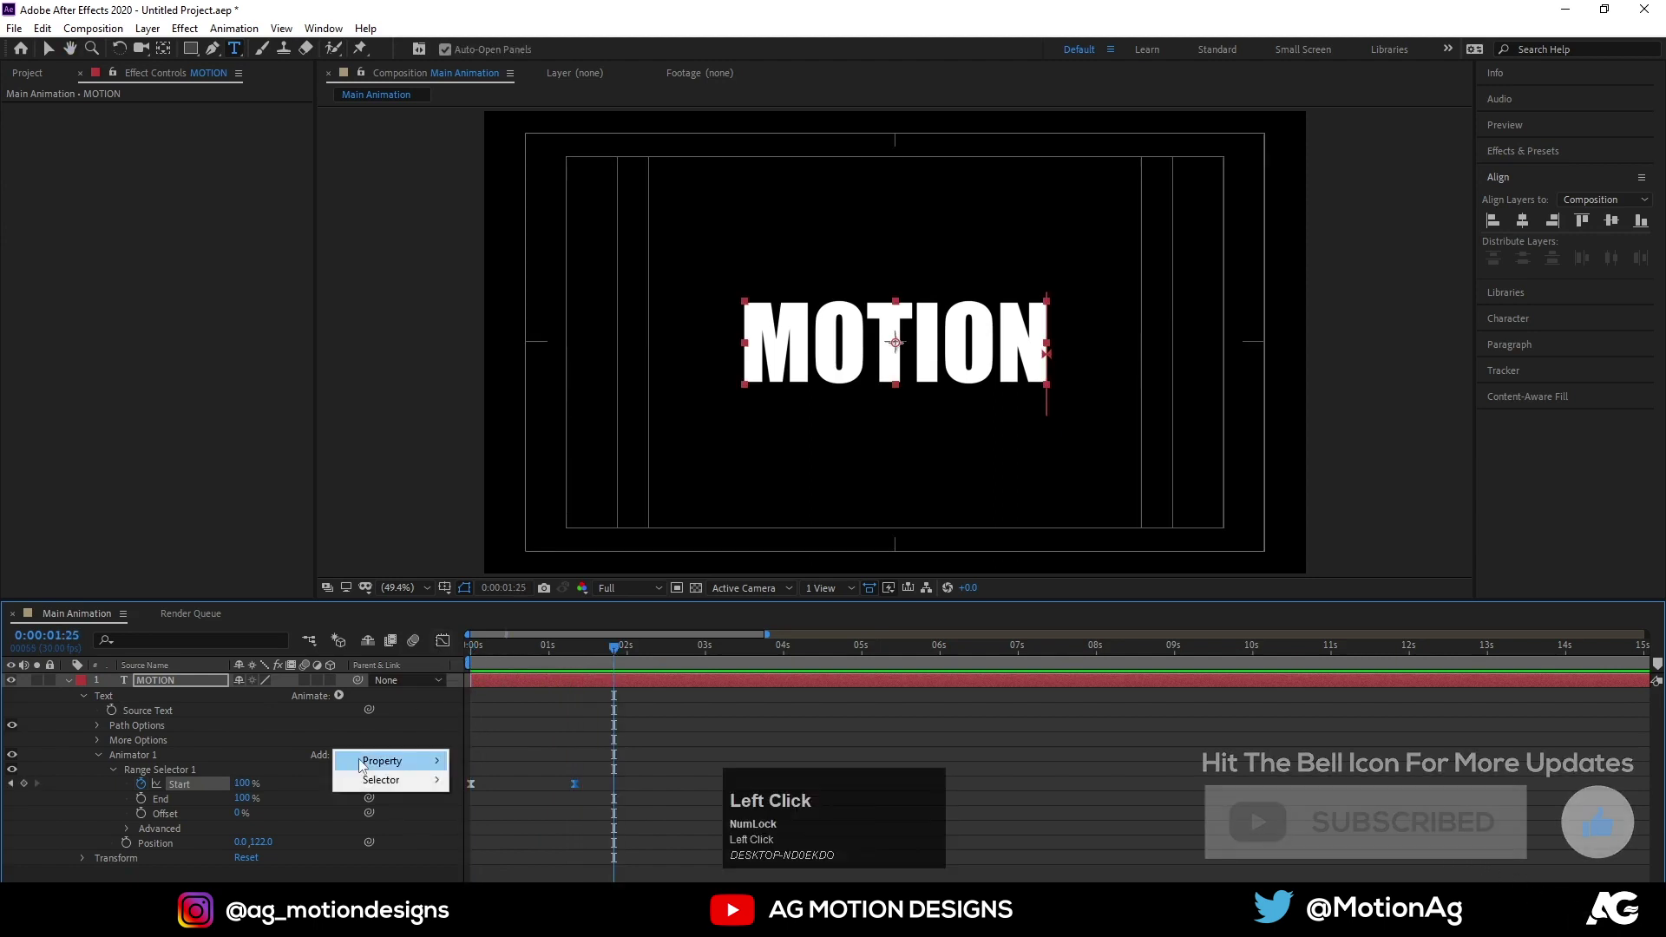
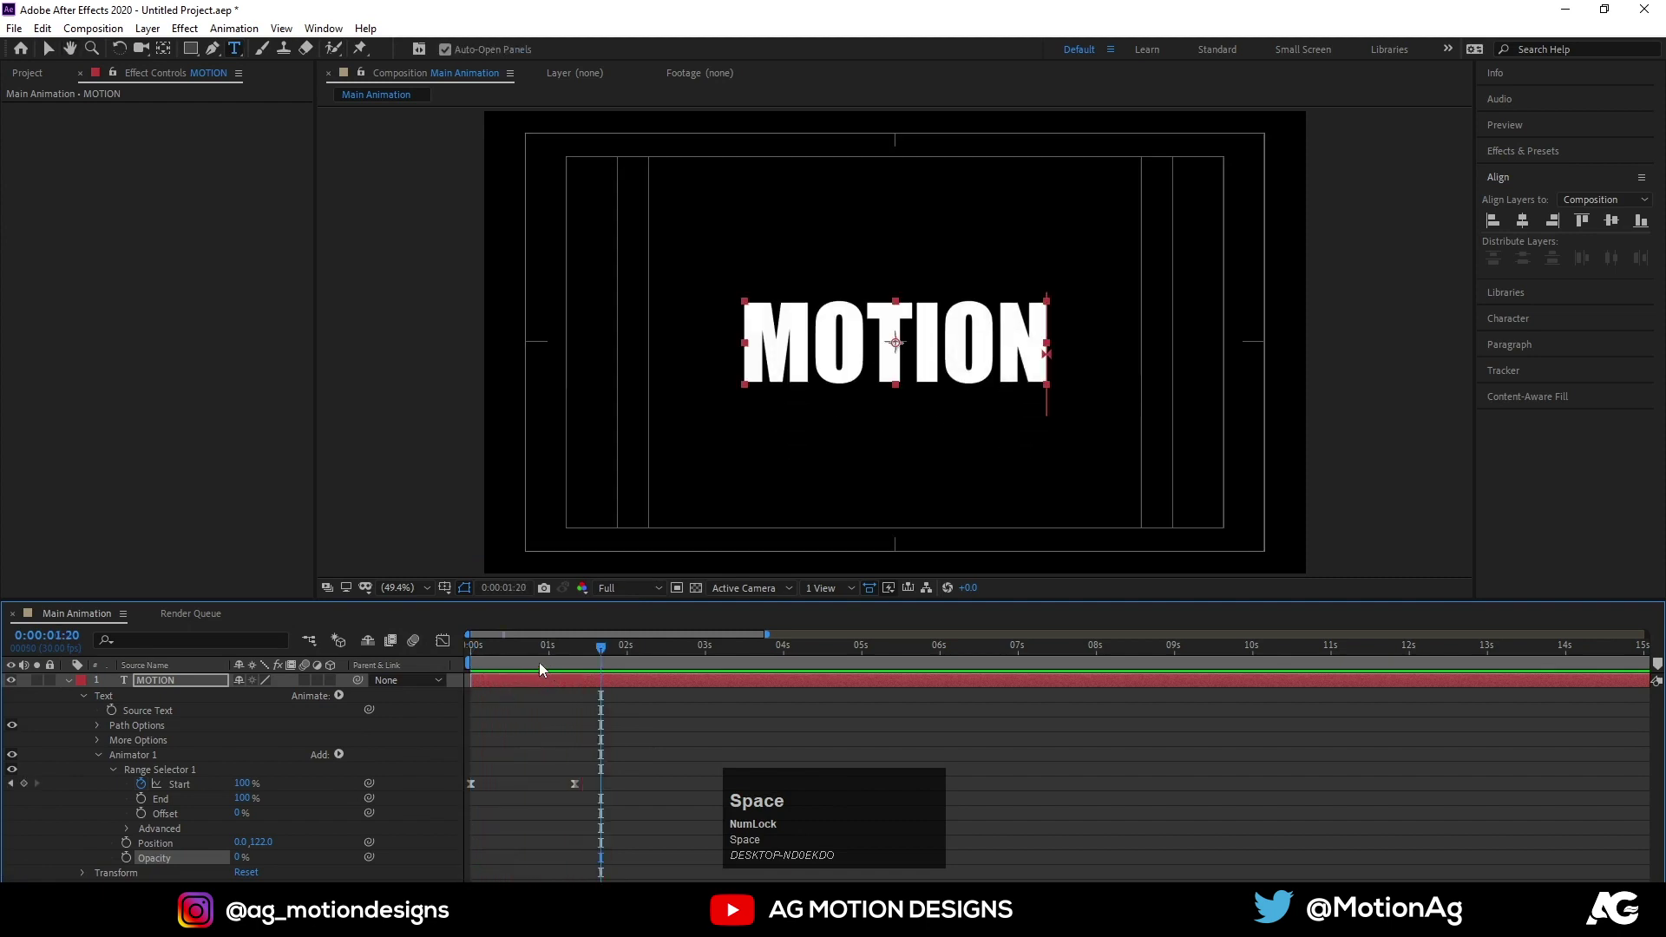
left_click(519, 666)
key("space")
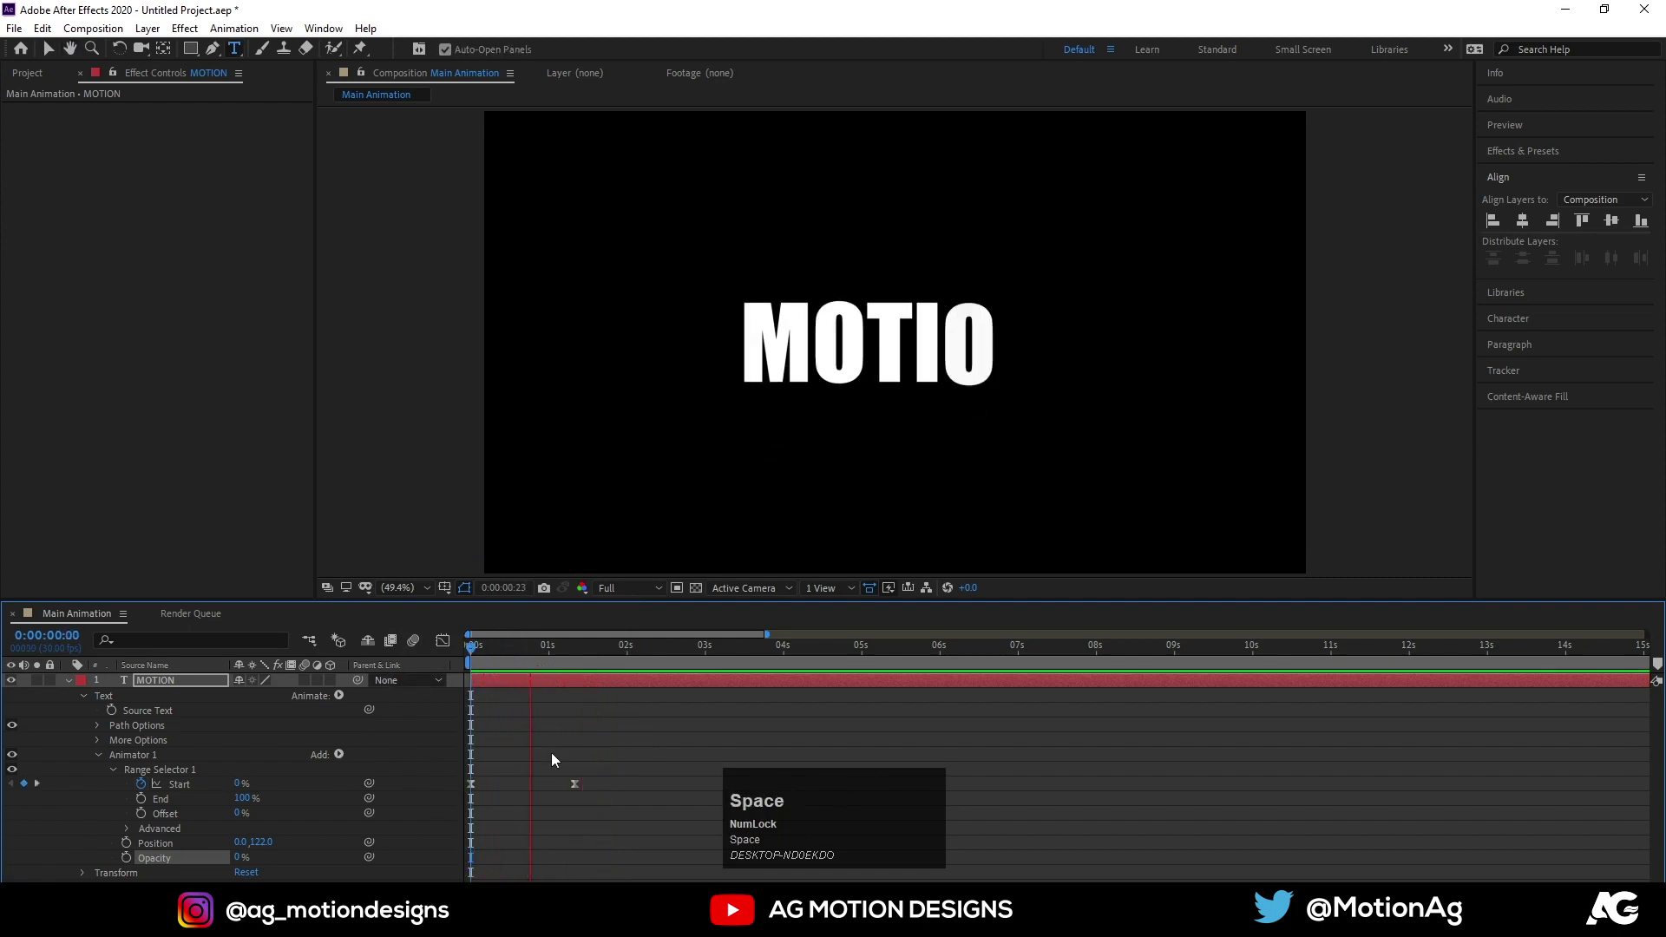
Add Tracking at −95 (Before & After) so letters start tightly spaced, then preview
left_click(343, 757)
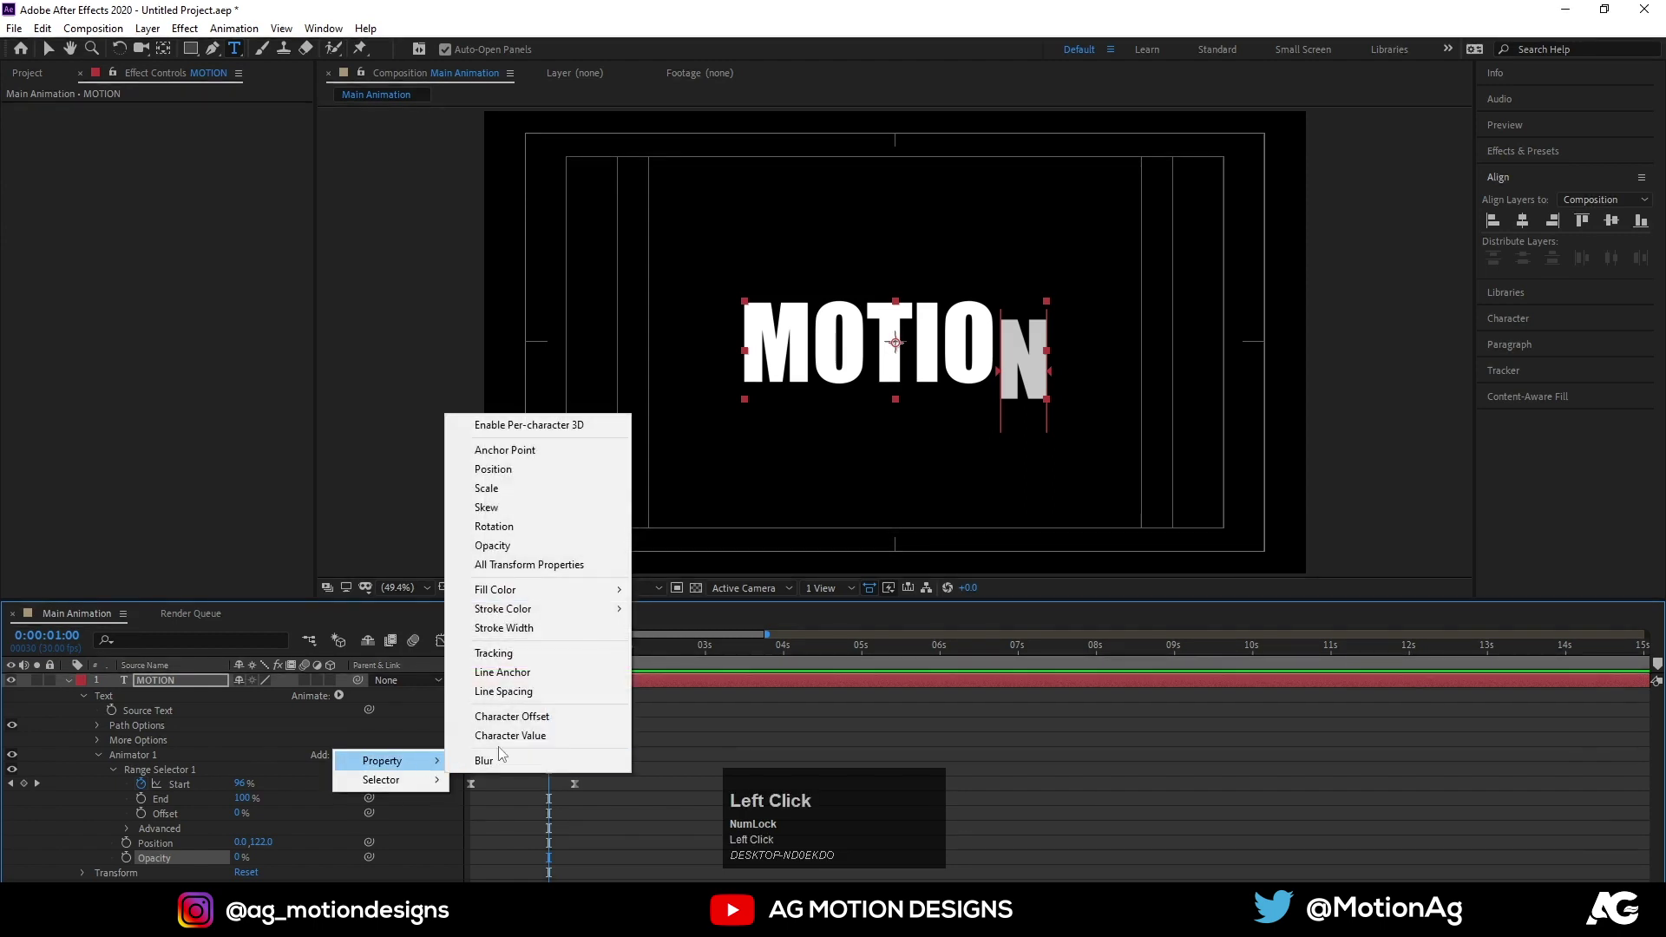
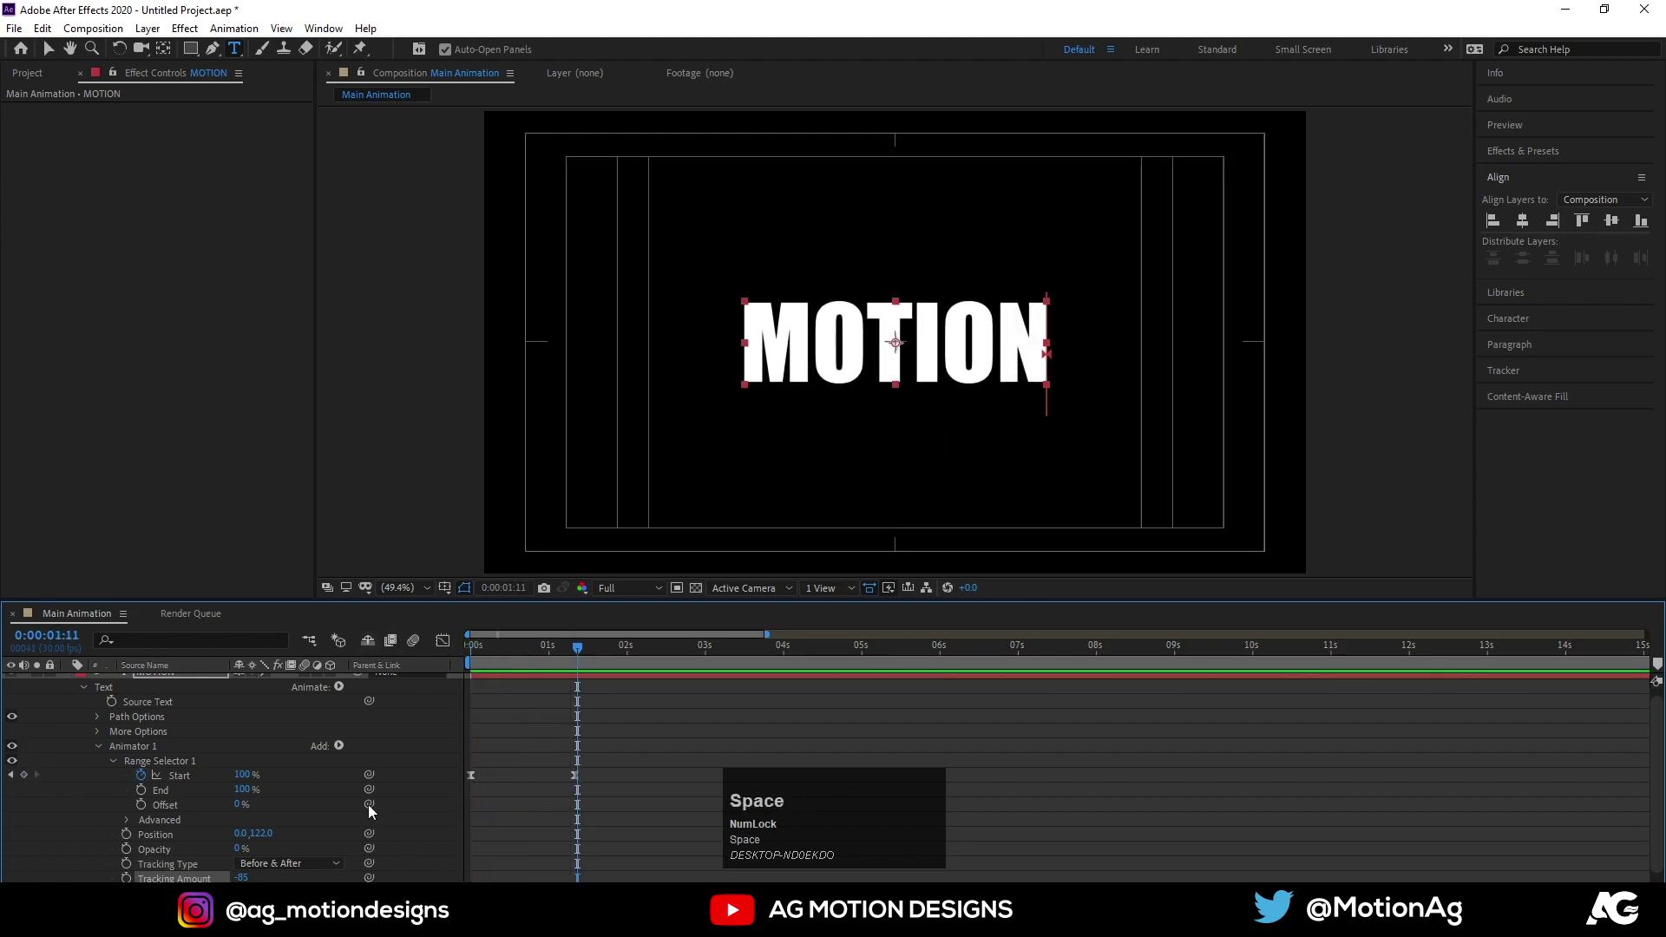
scroll("up", 3)
left_click(69, 692)
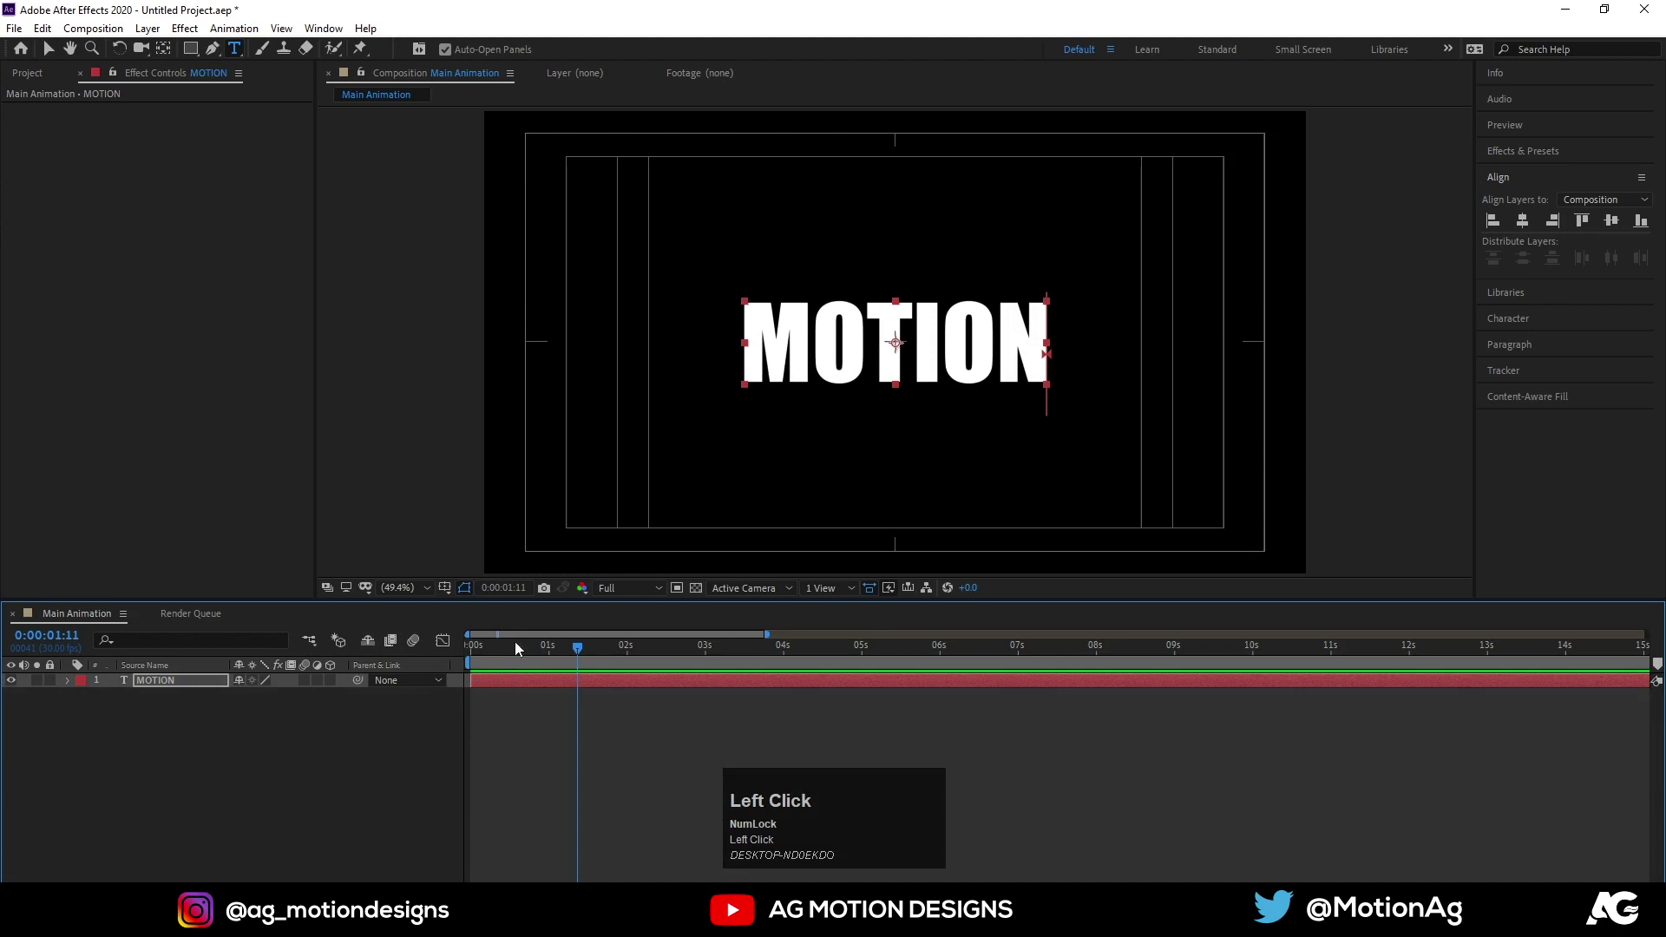
key("space")
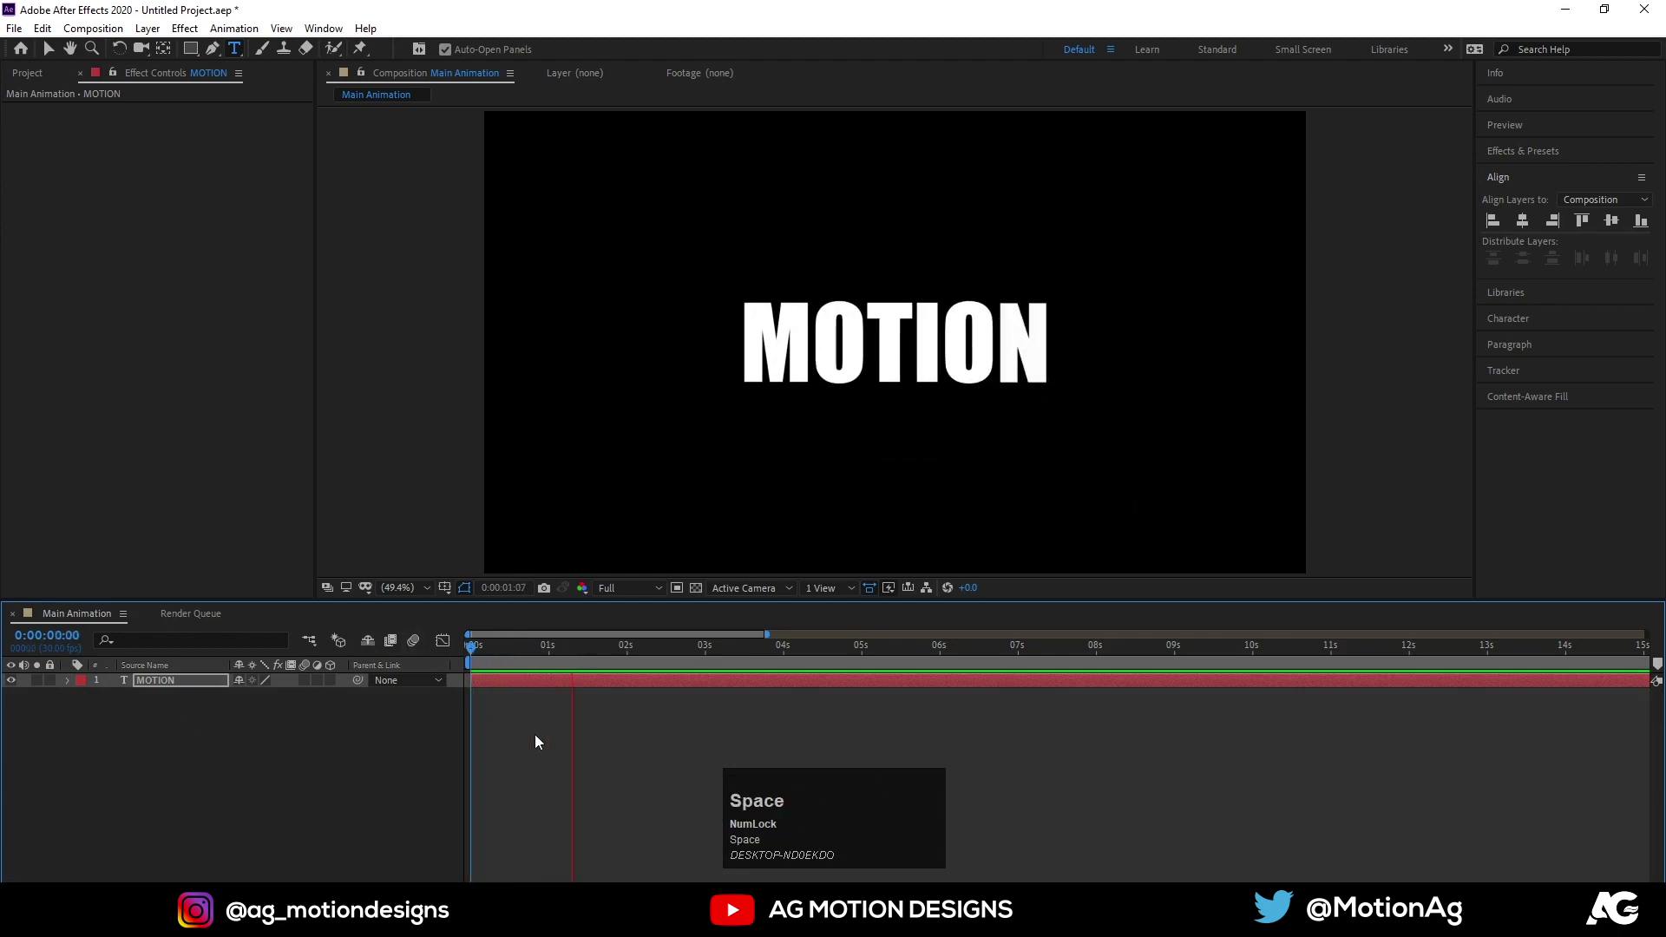
Duplicate the MOTION layer with Ctrl+D, creating MOTION 2 above the original
left_click(264, 767)
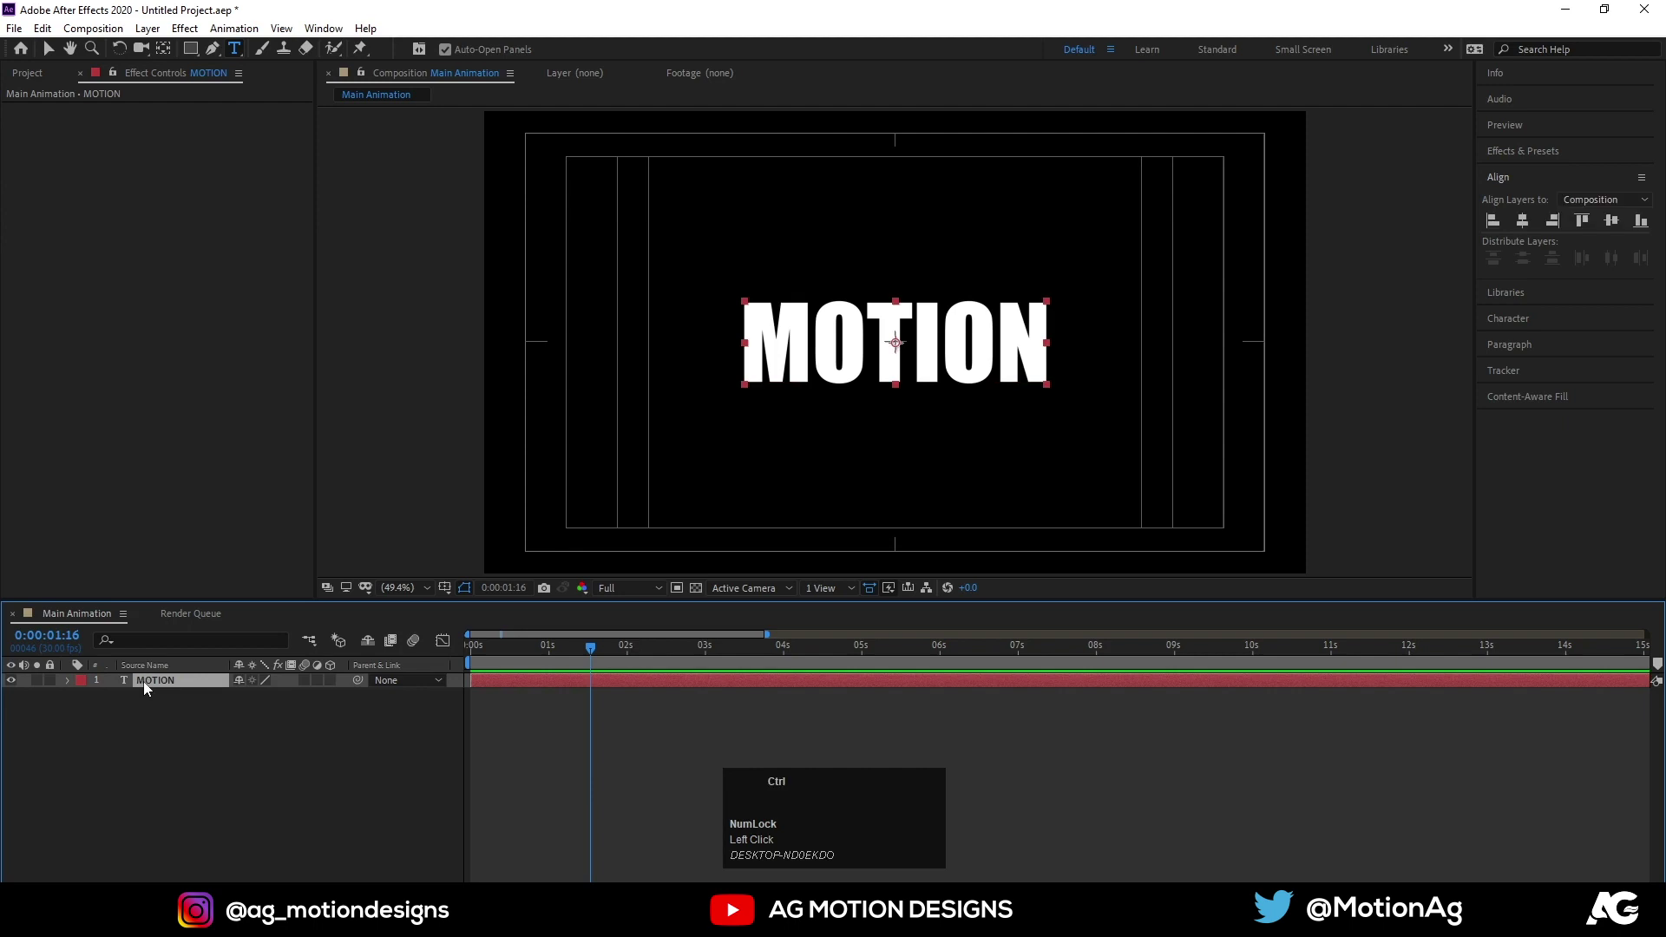
key("ctrl+d")
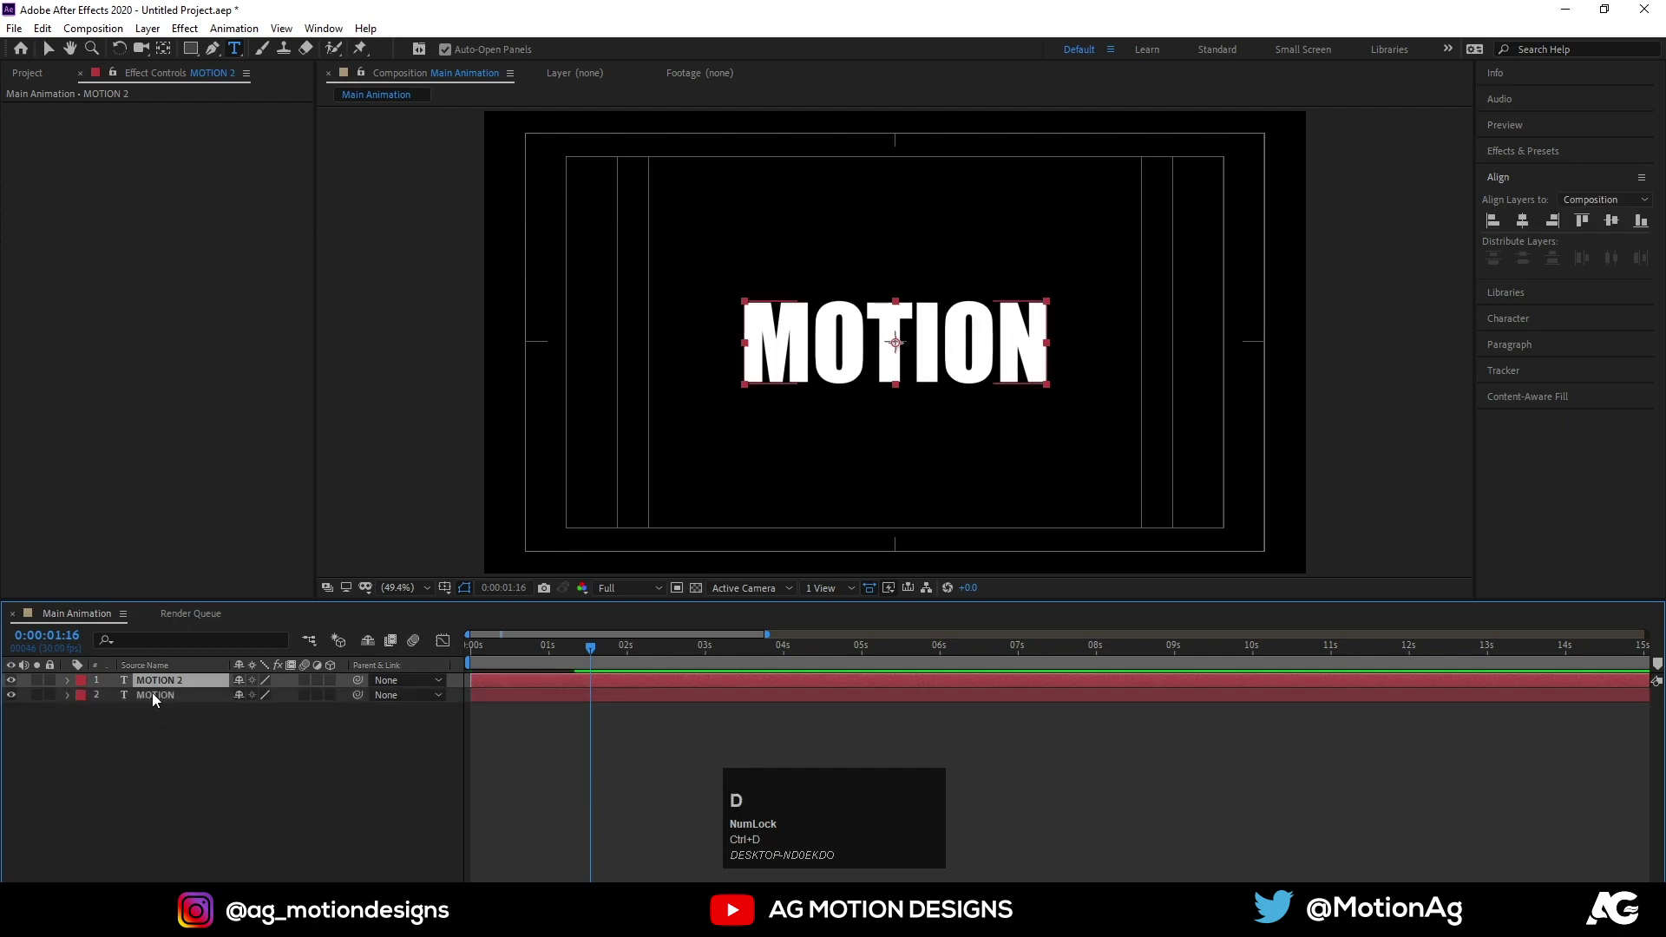
left_click(159, 698)
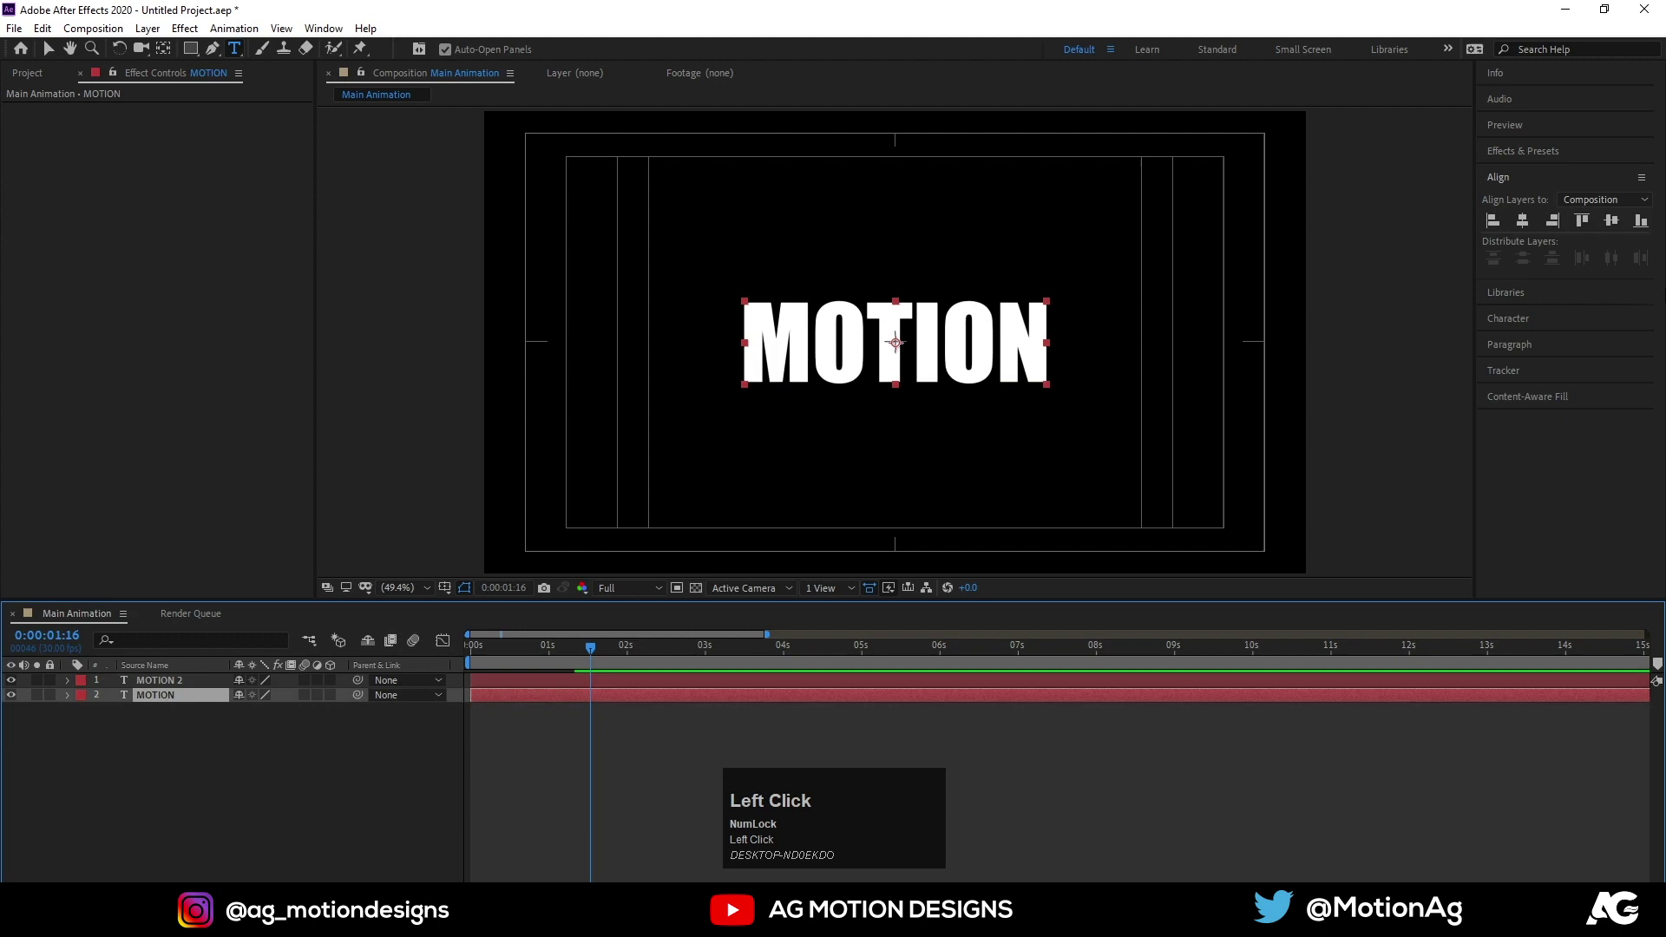
Recolour MOTION 2 blue and begin a Pen-tool mask beside the text
left_click_drag(1509, 330, 1026, 366)
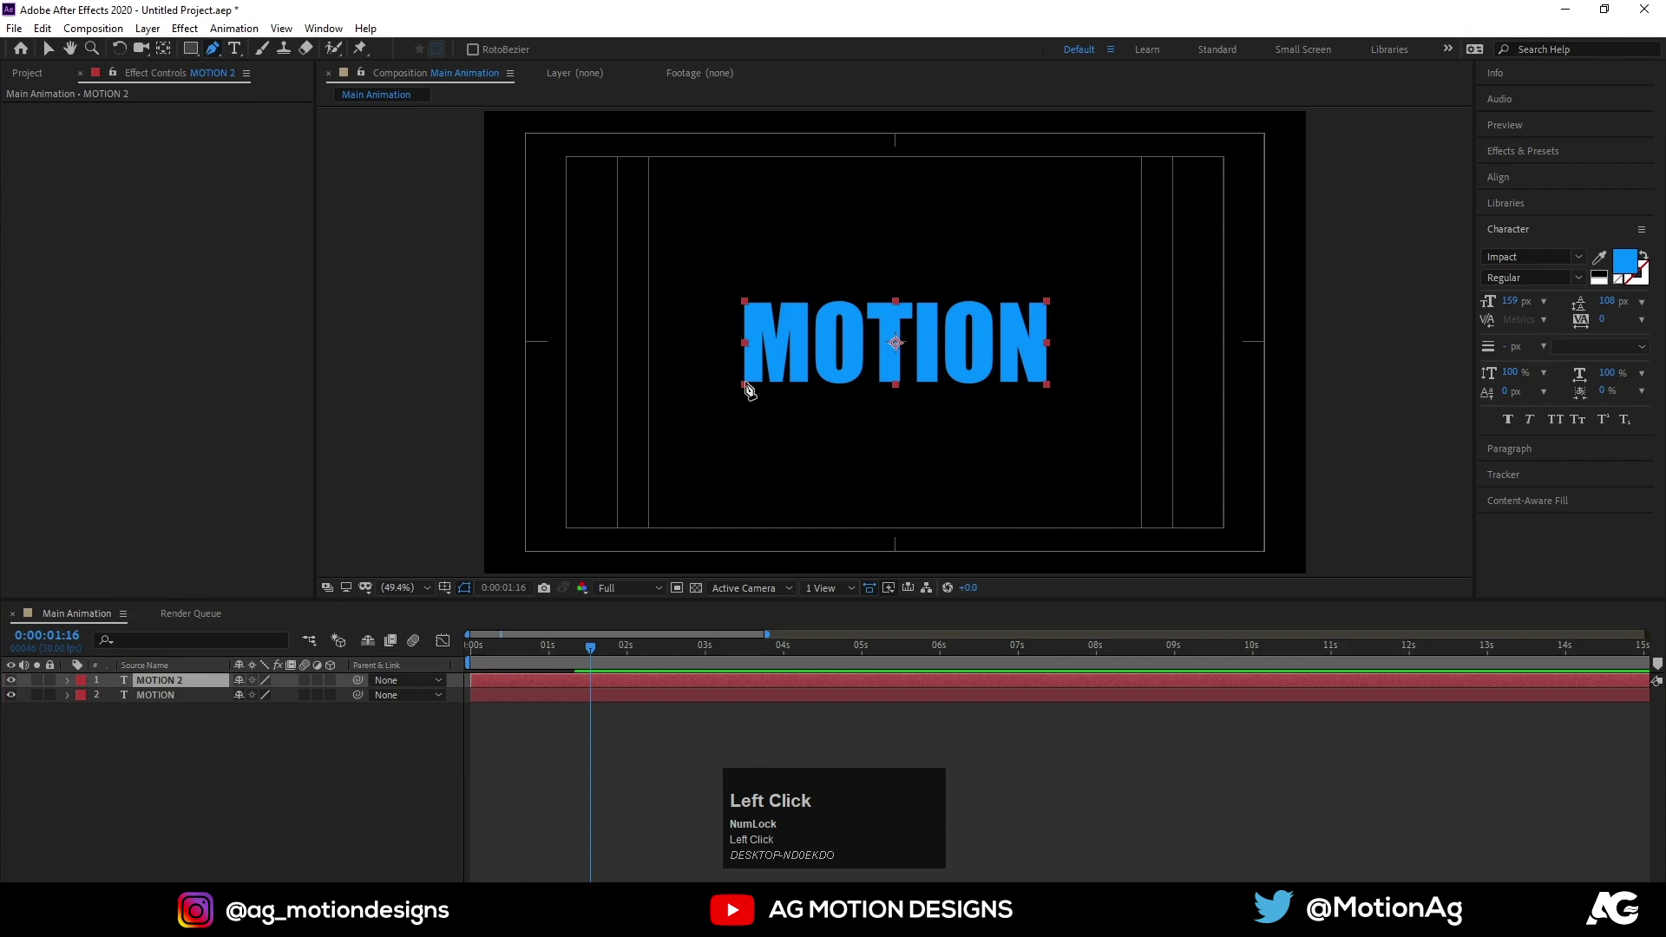
left_click(748, 389)
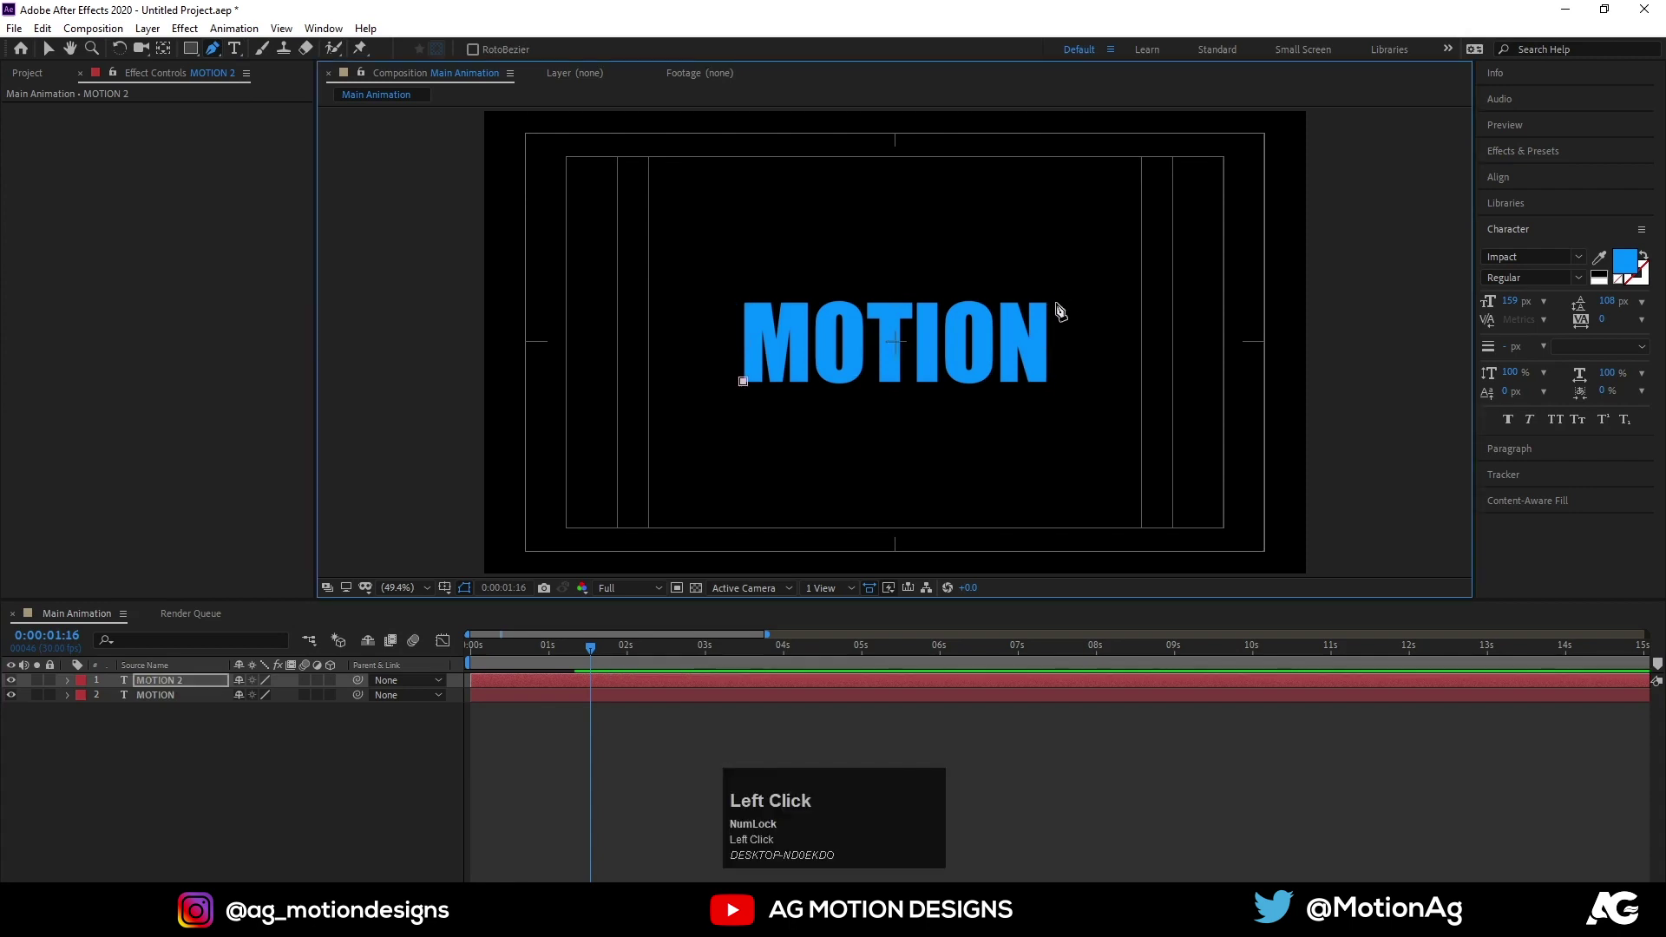
left_click(1051, 313)
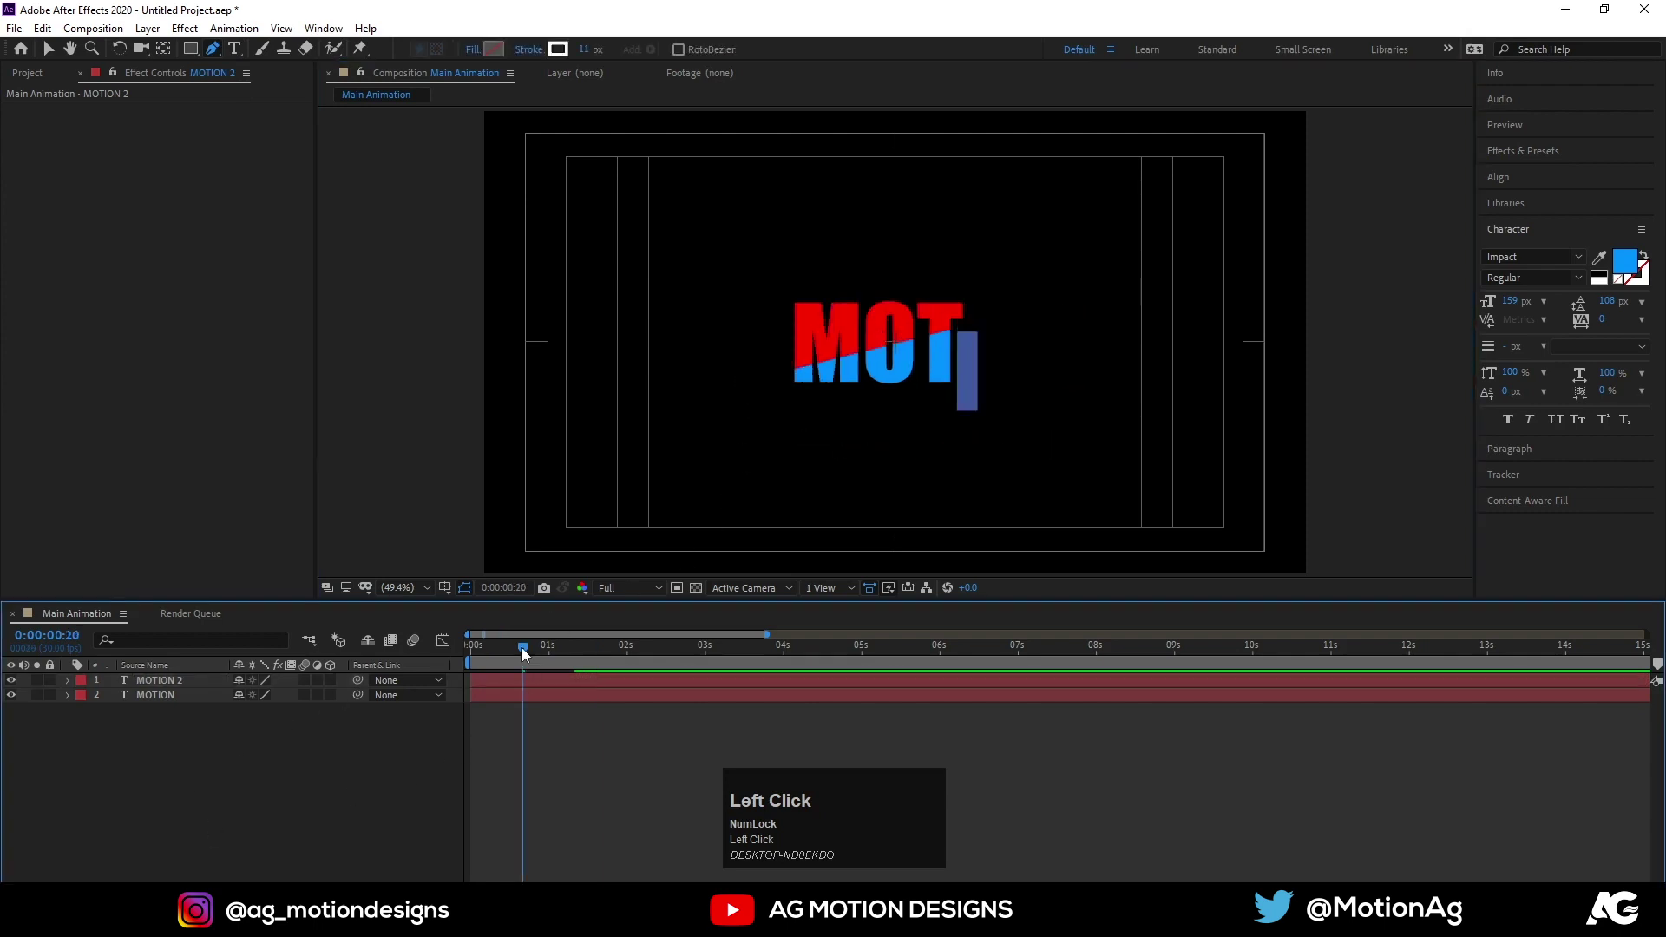
key("space")
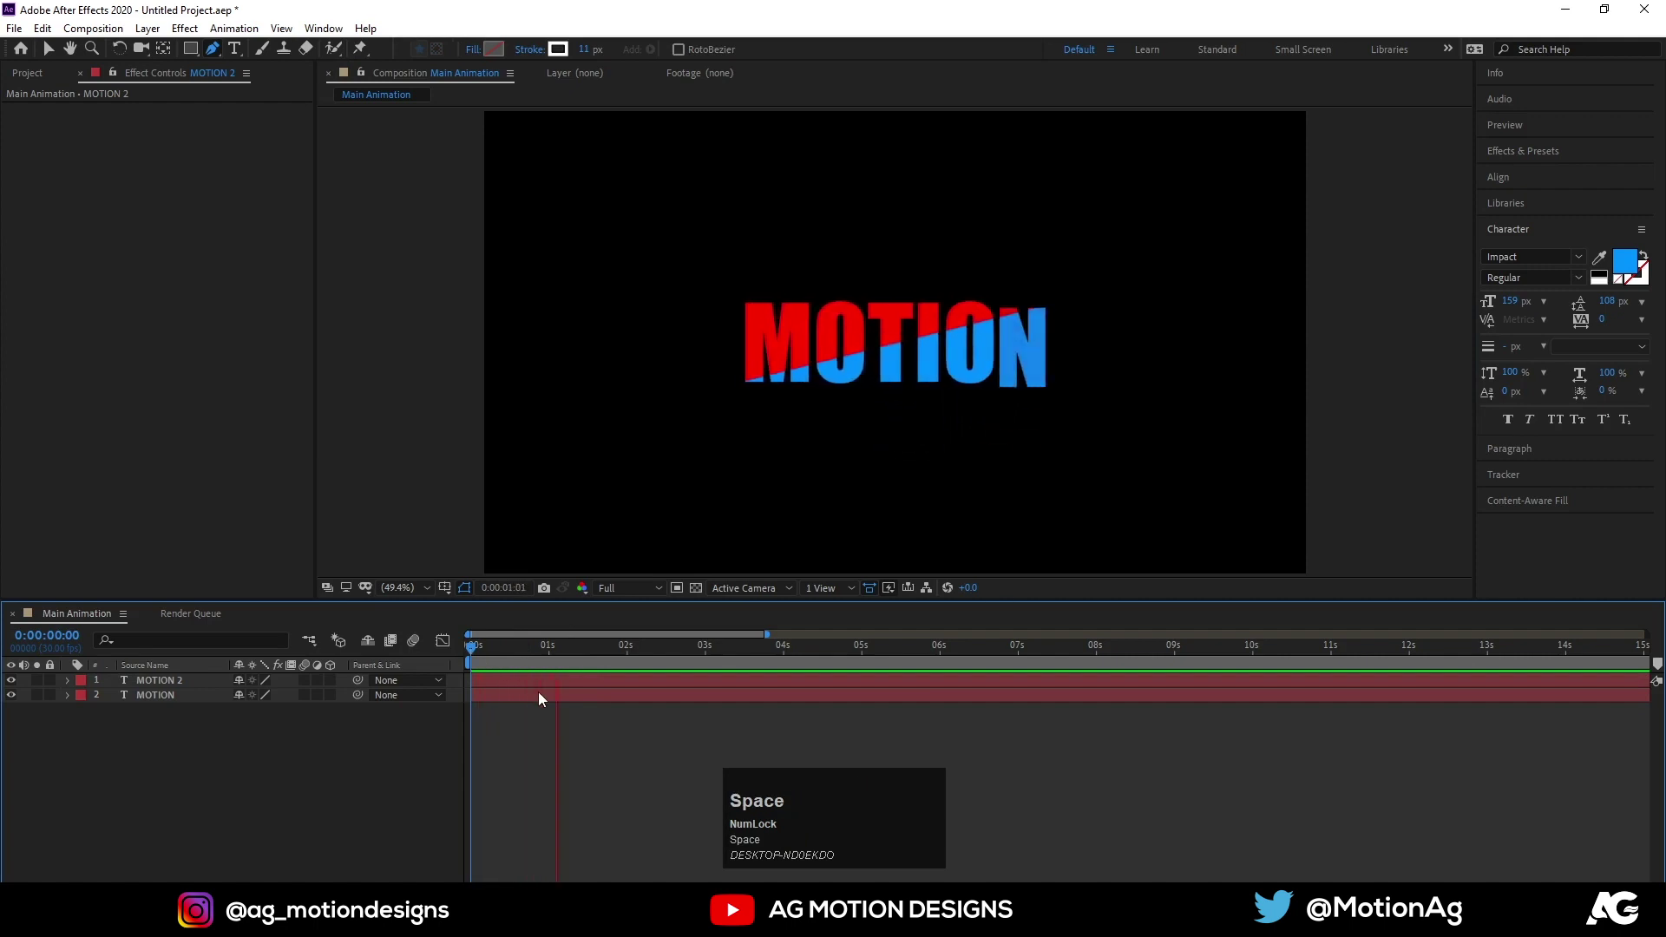
Close the polygon mask around the lower diagonal half and copy the mask shape
left_click(164, 689)
key("m")
left_click(131, 706)
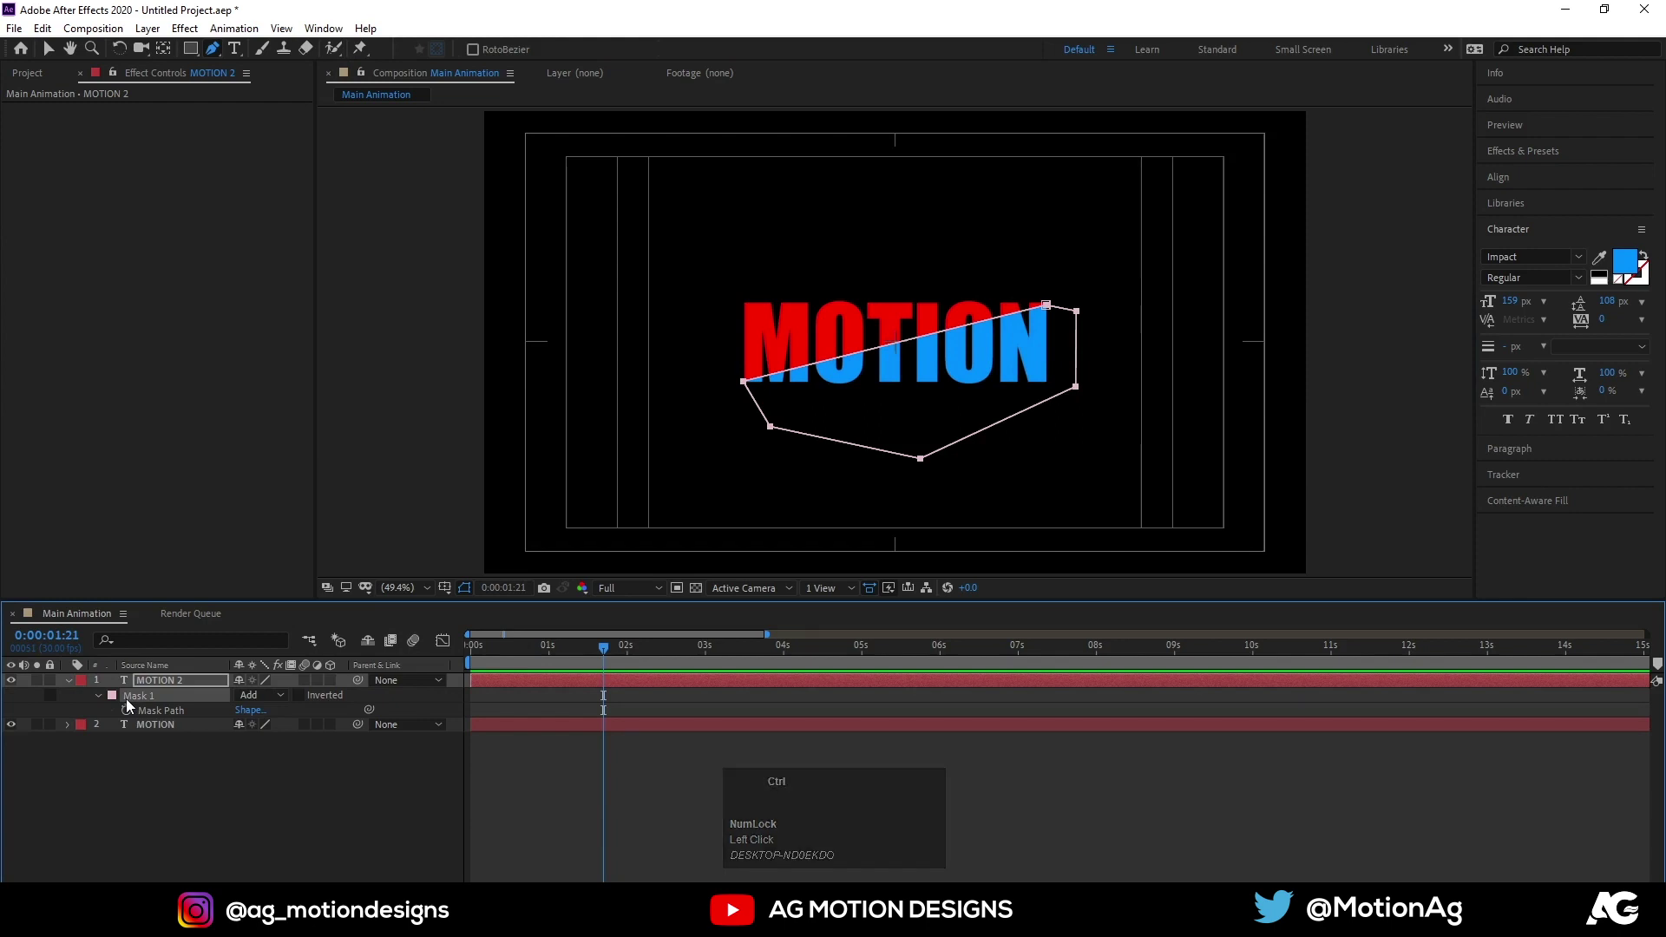
key("ctrl+c")
Paste the mask onto the red MOTION layer, invert it and preview the diagonal split
left_click(167, 731)
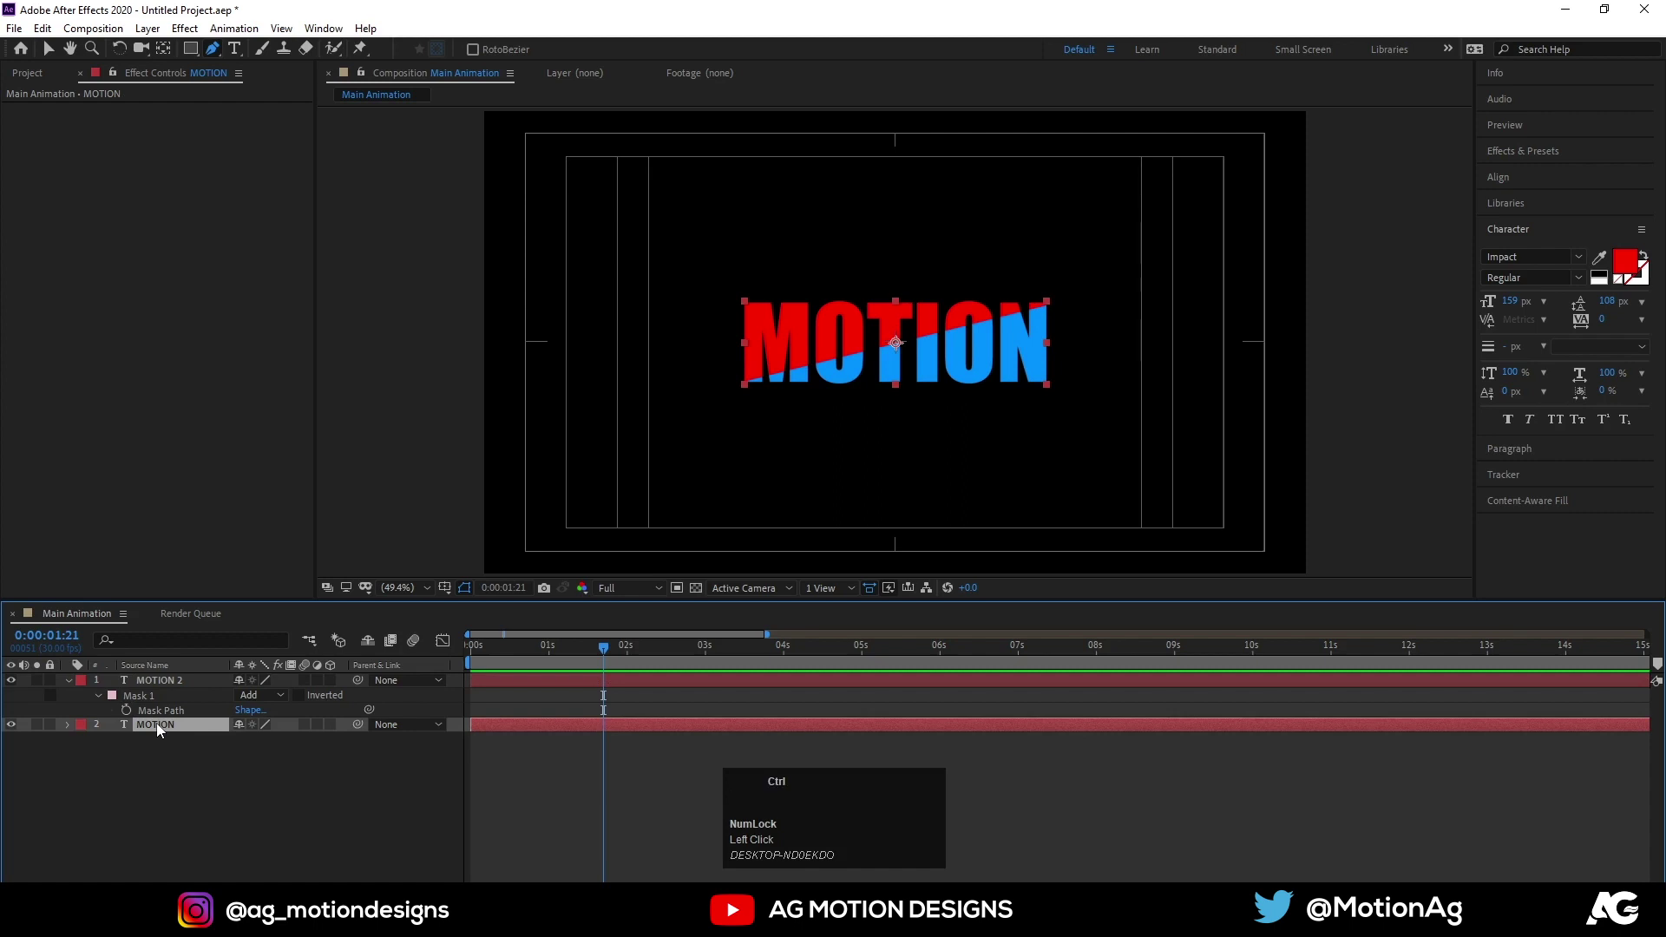
key("ctrl+v")
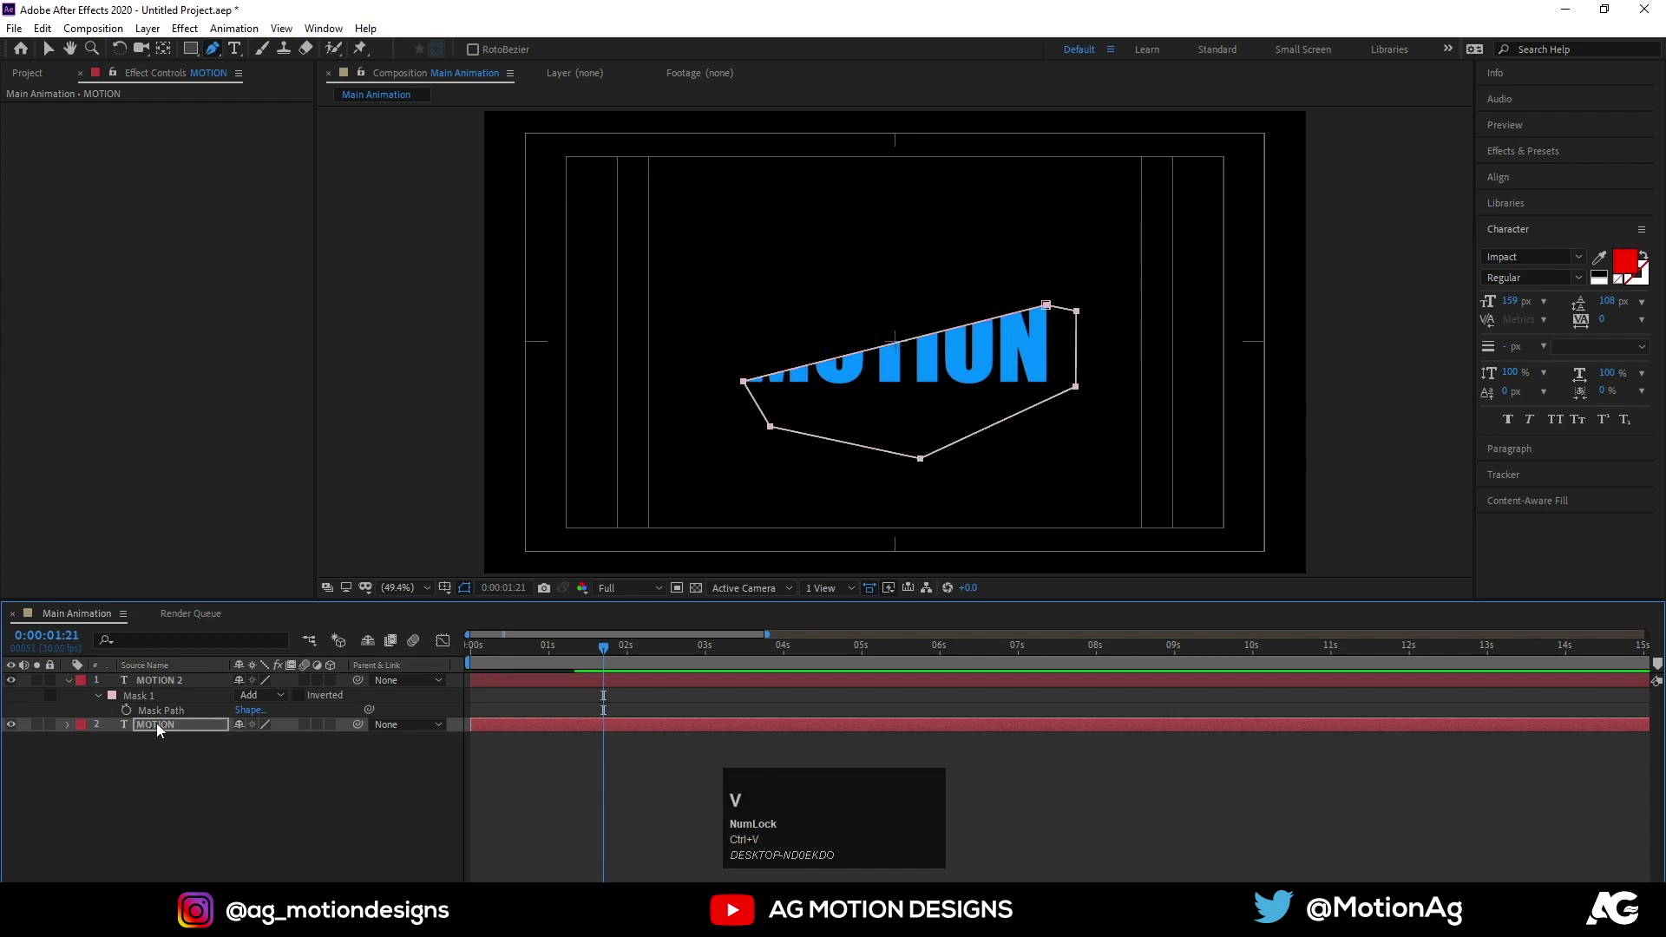
key("m")
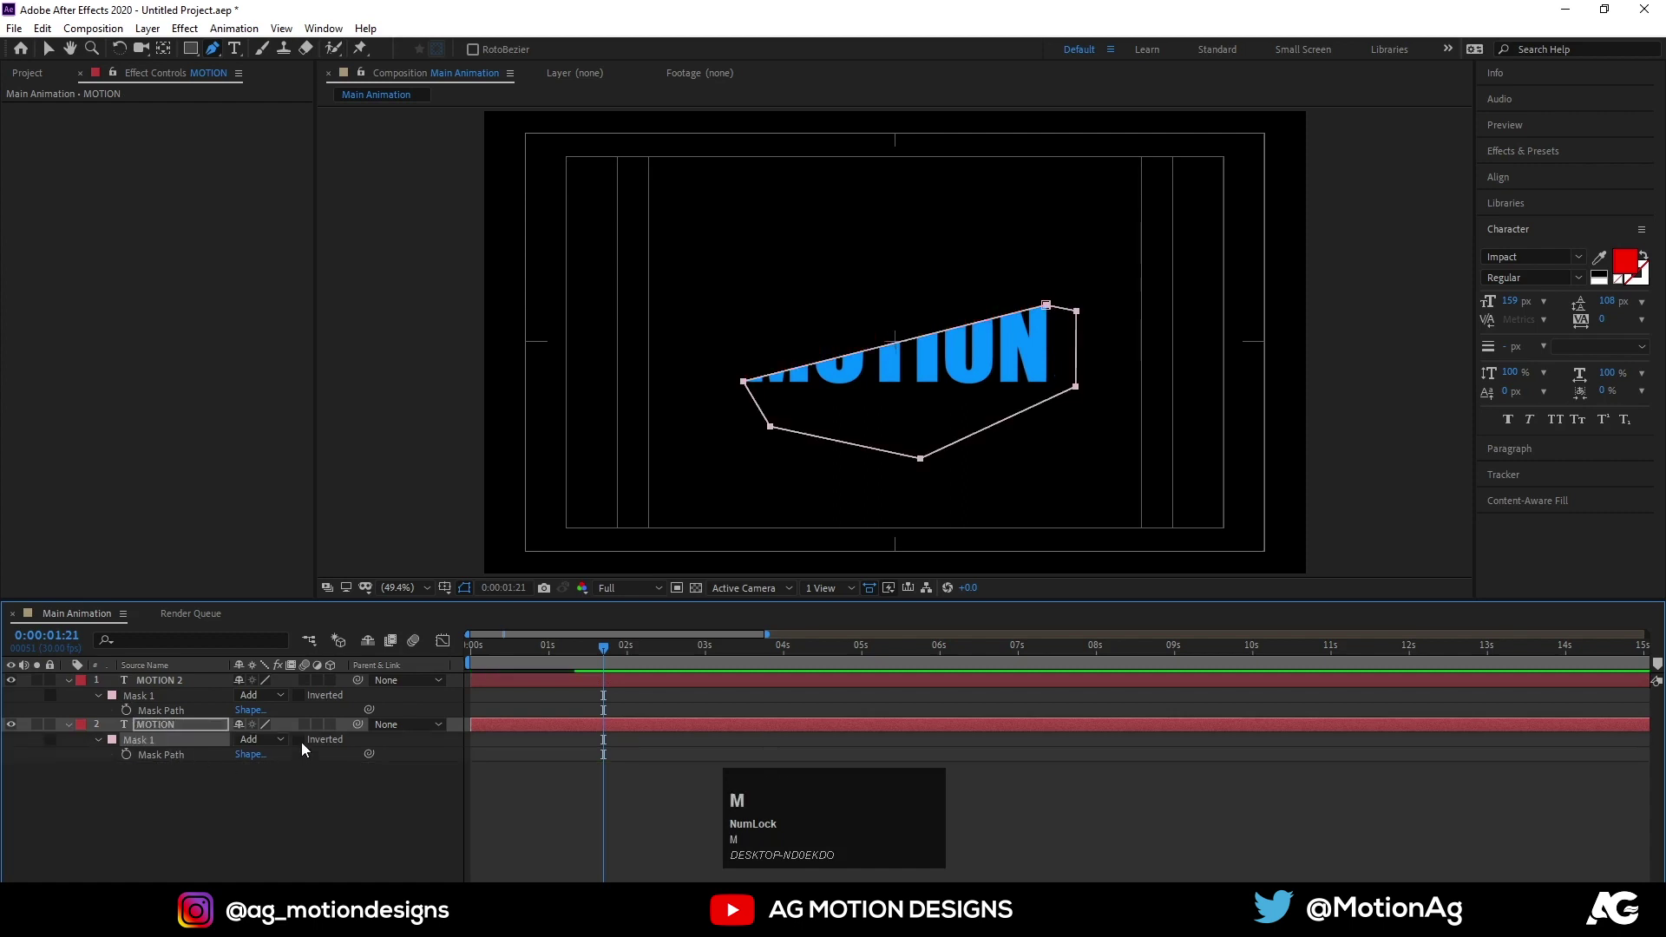
left_click(307, 749)
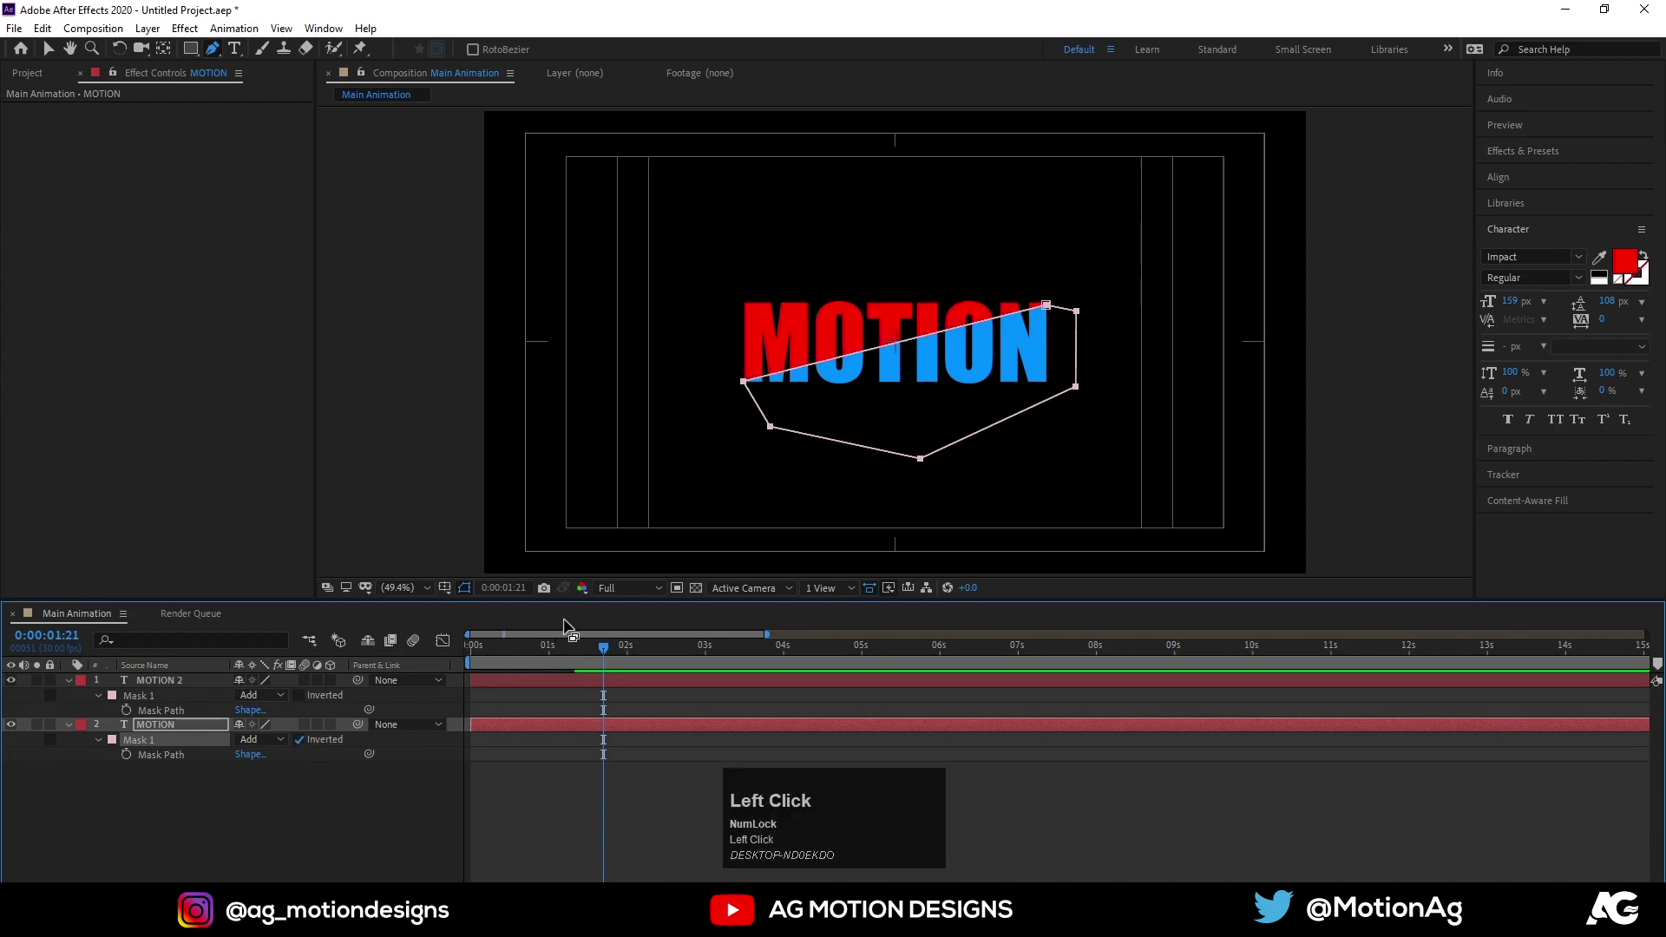
key("space")
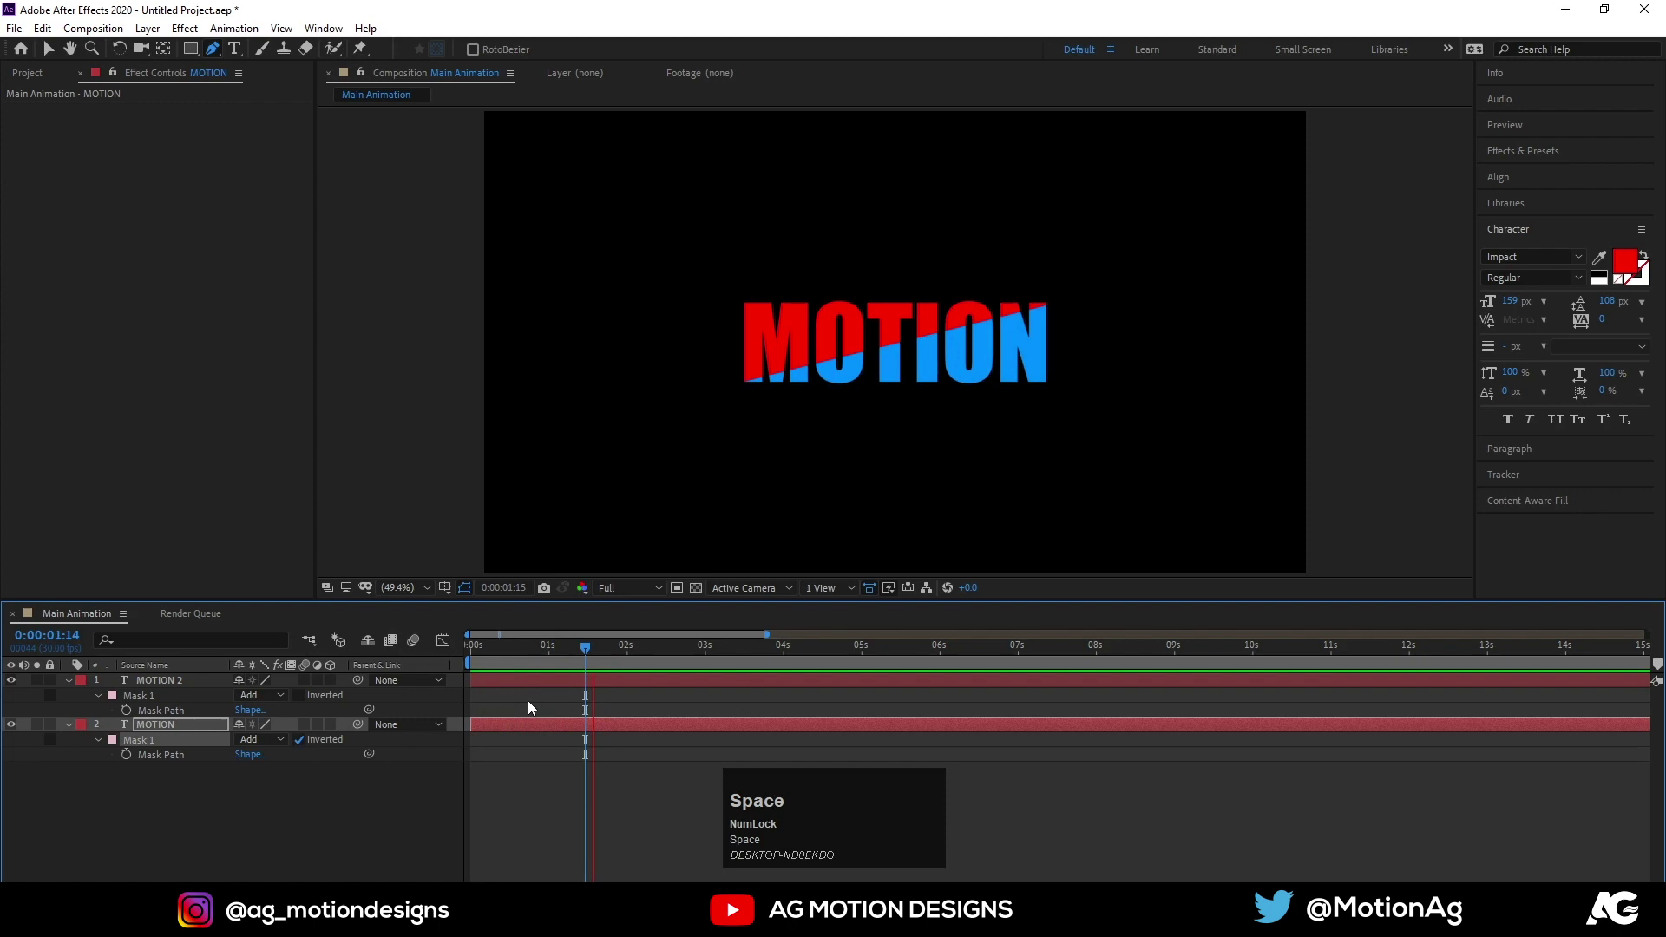
left_click(555, 657)
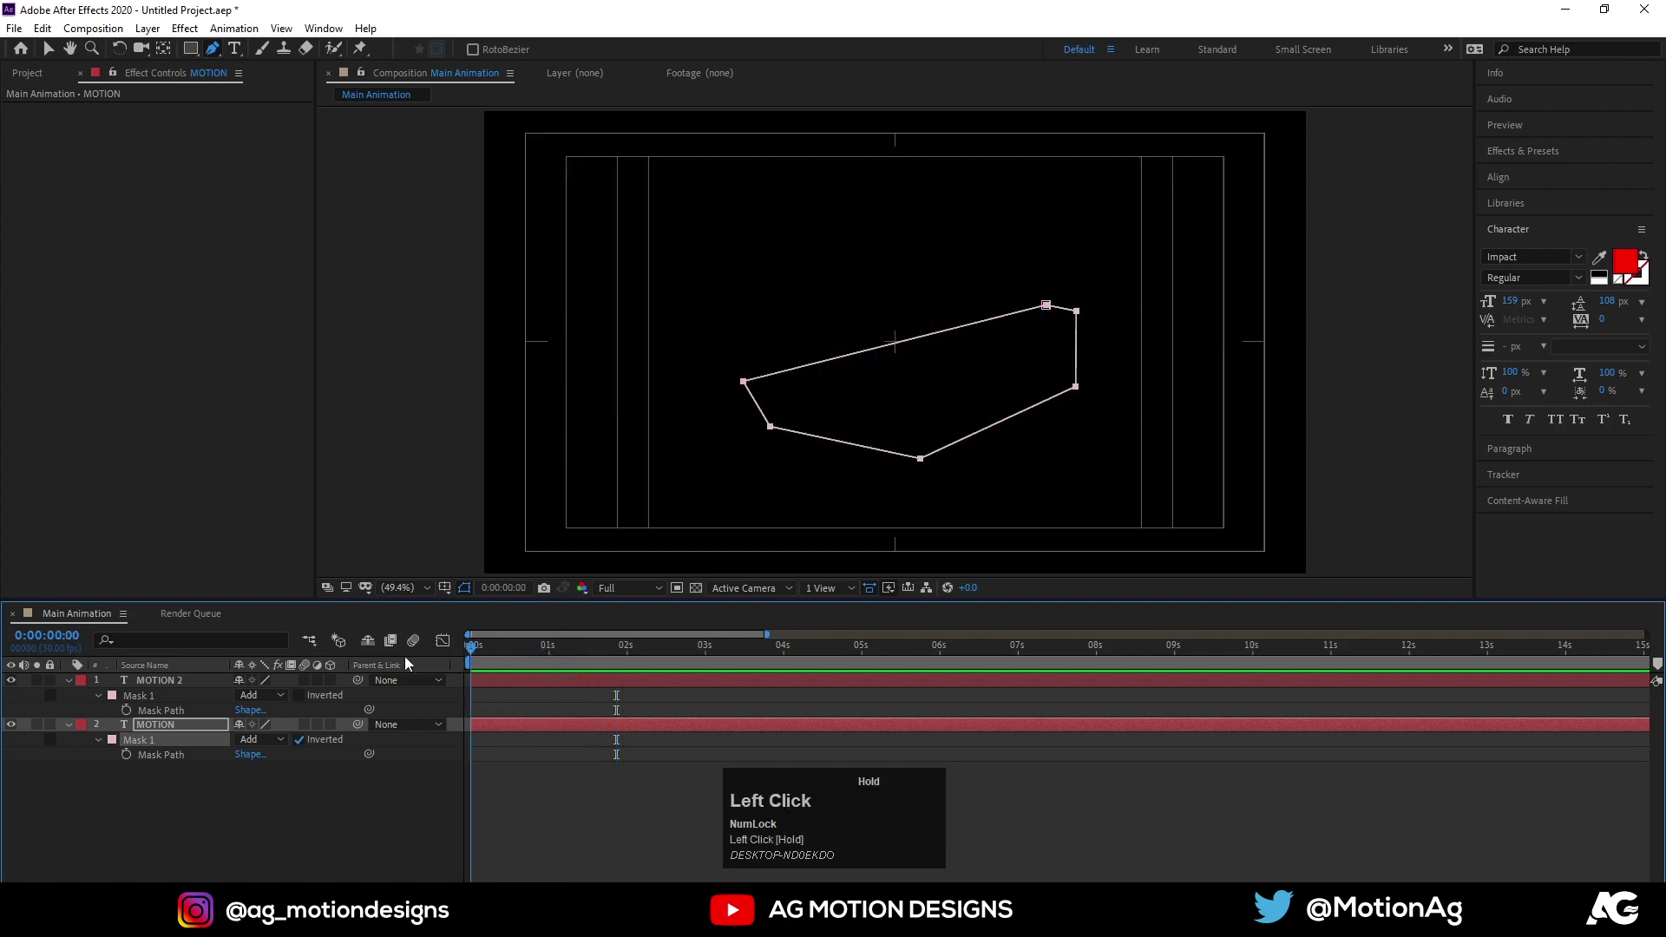
key("space")
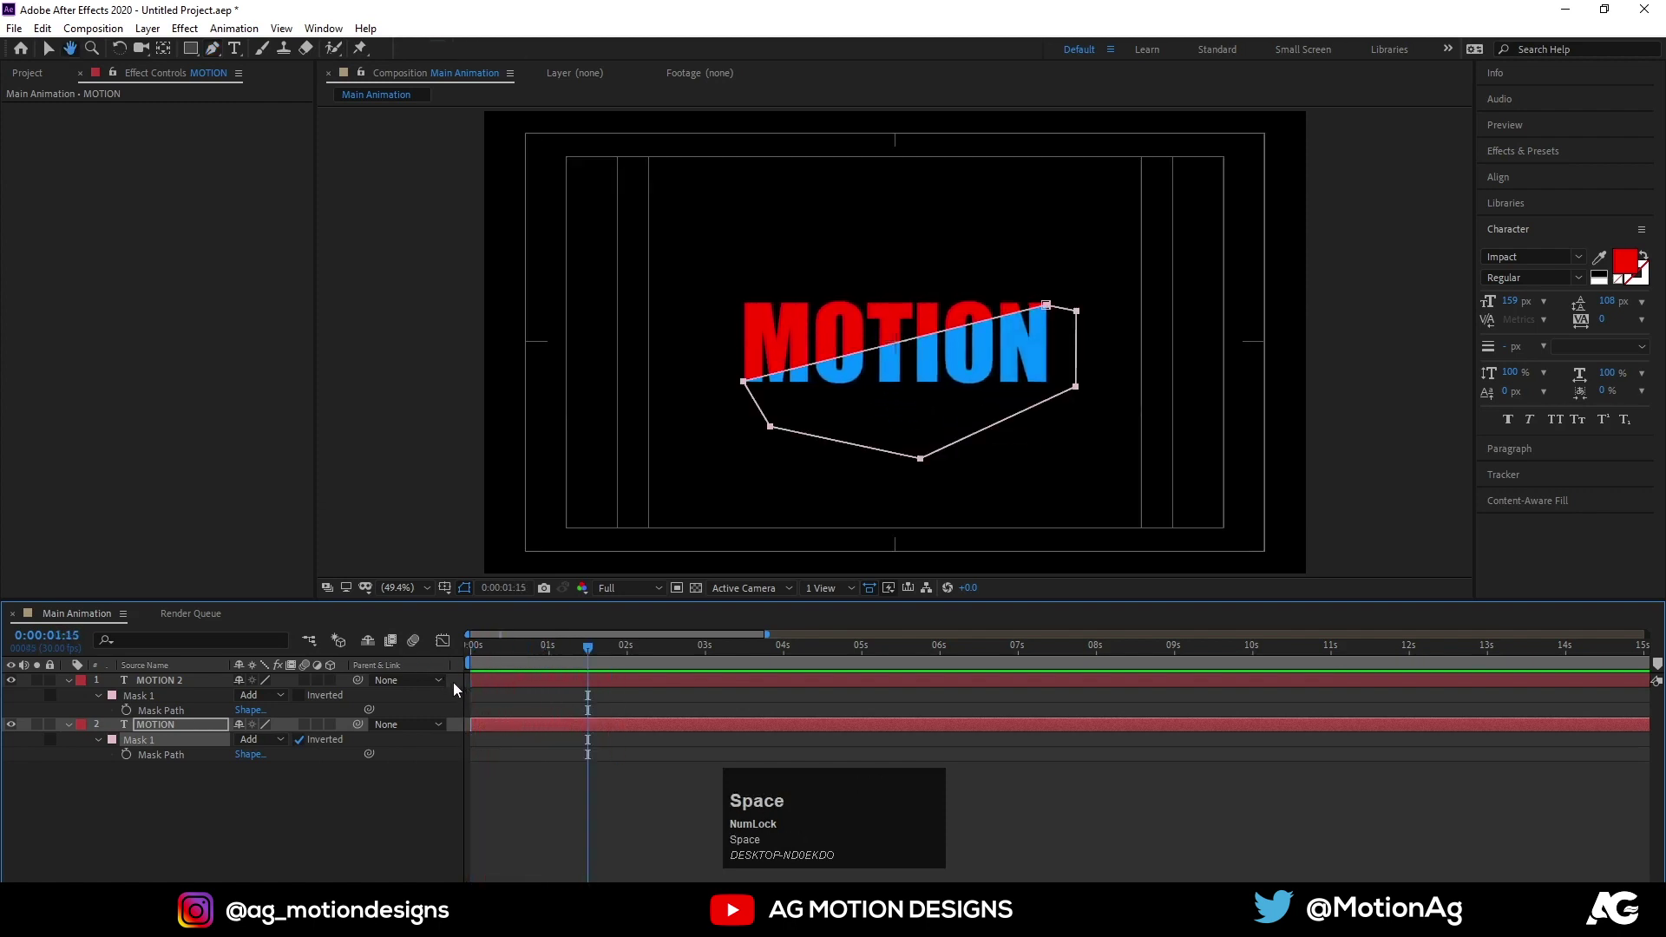
Set starting Position keyframes on both MOTION layers and move later in time
left_click(174, 685)
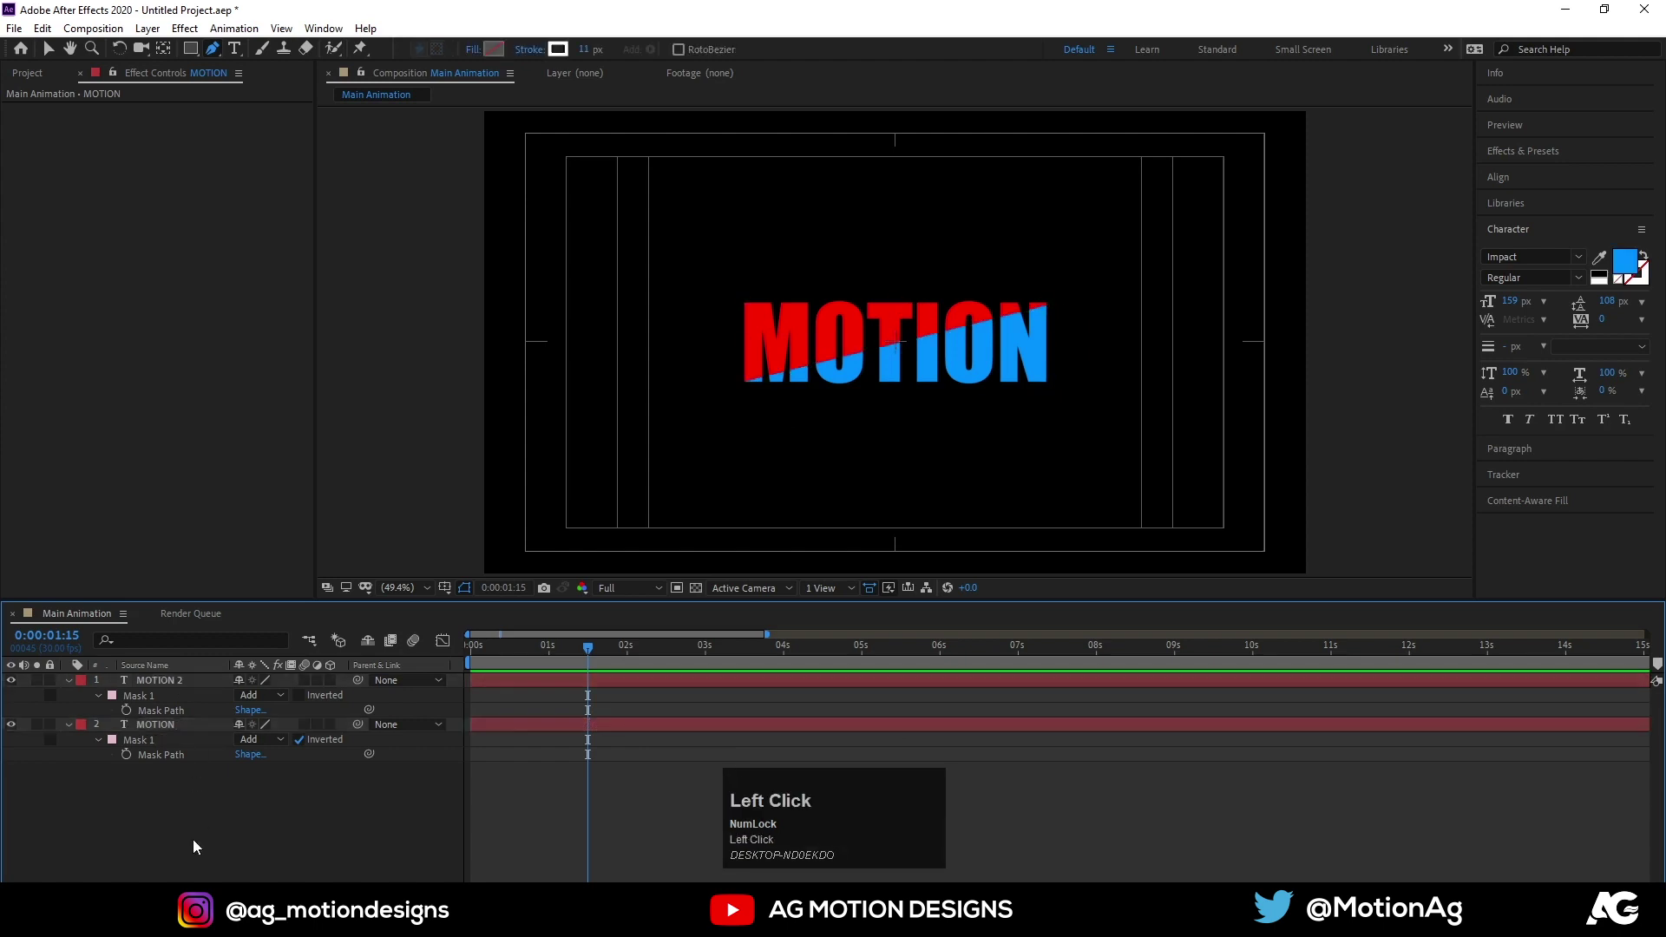
left_click(160, 732)
left_click(158, 684)
key("p")
left_click(121, 705)
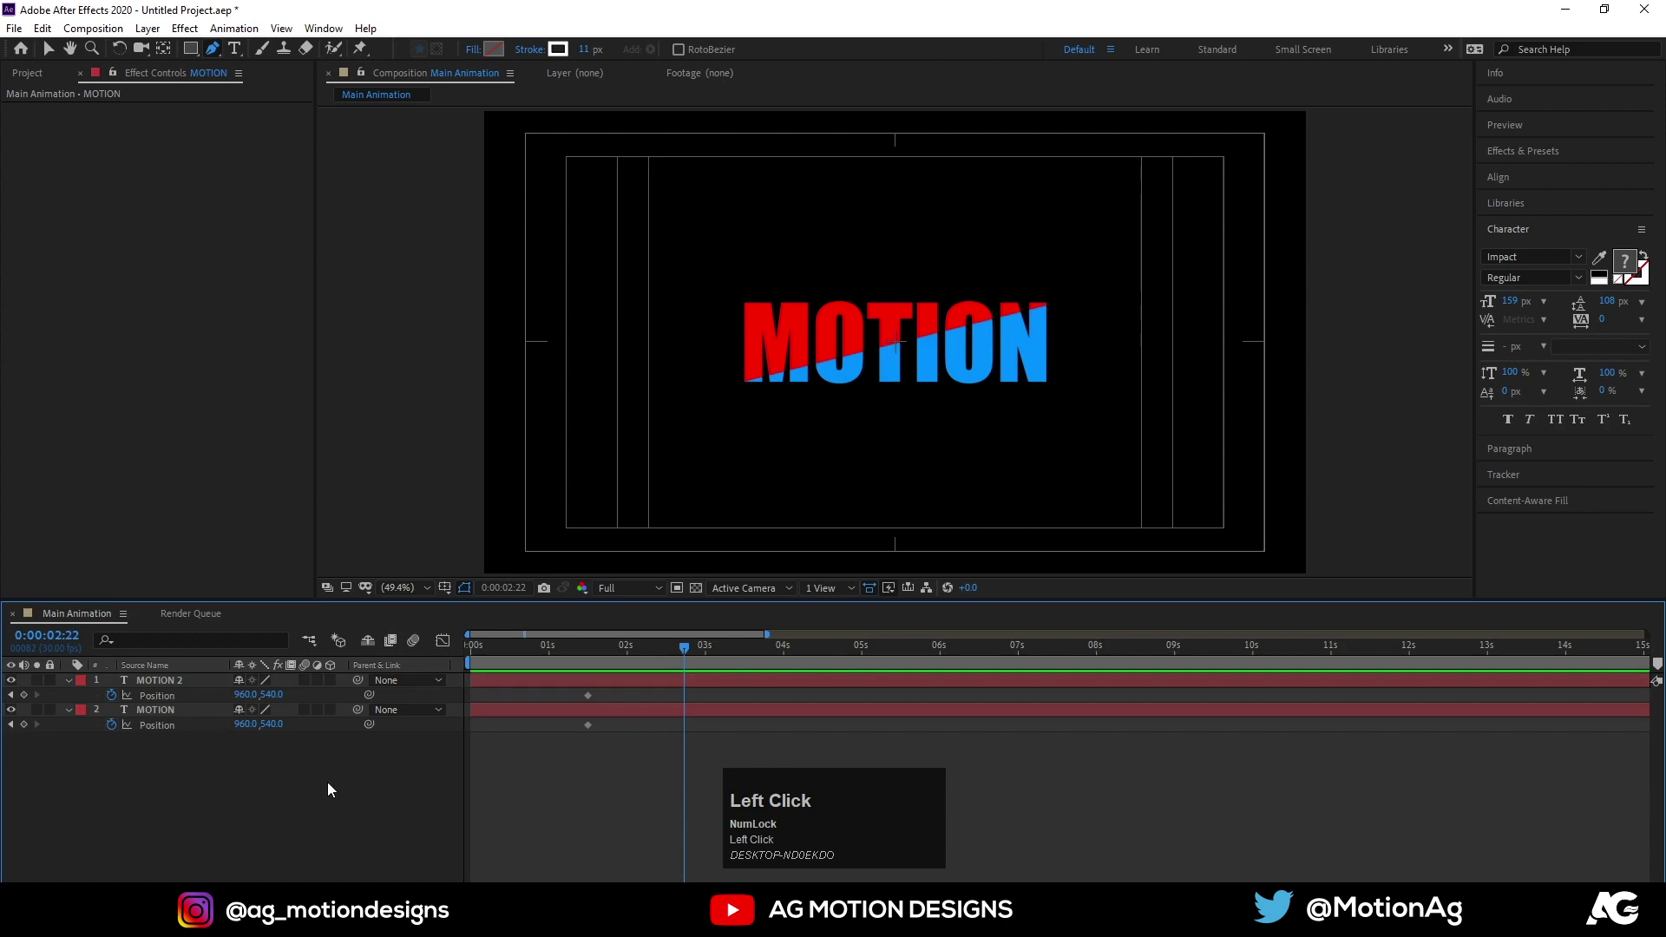
key("v")
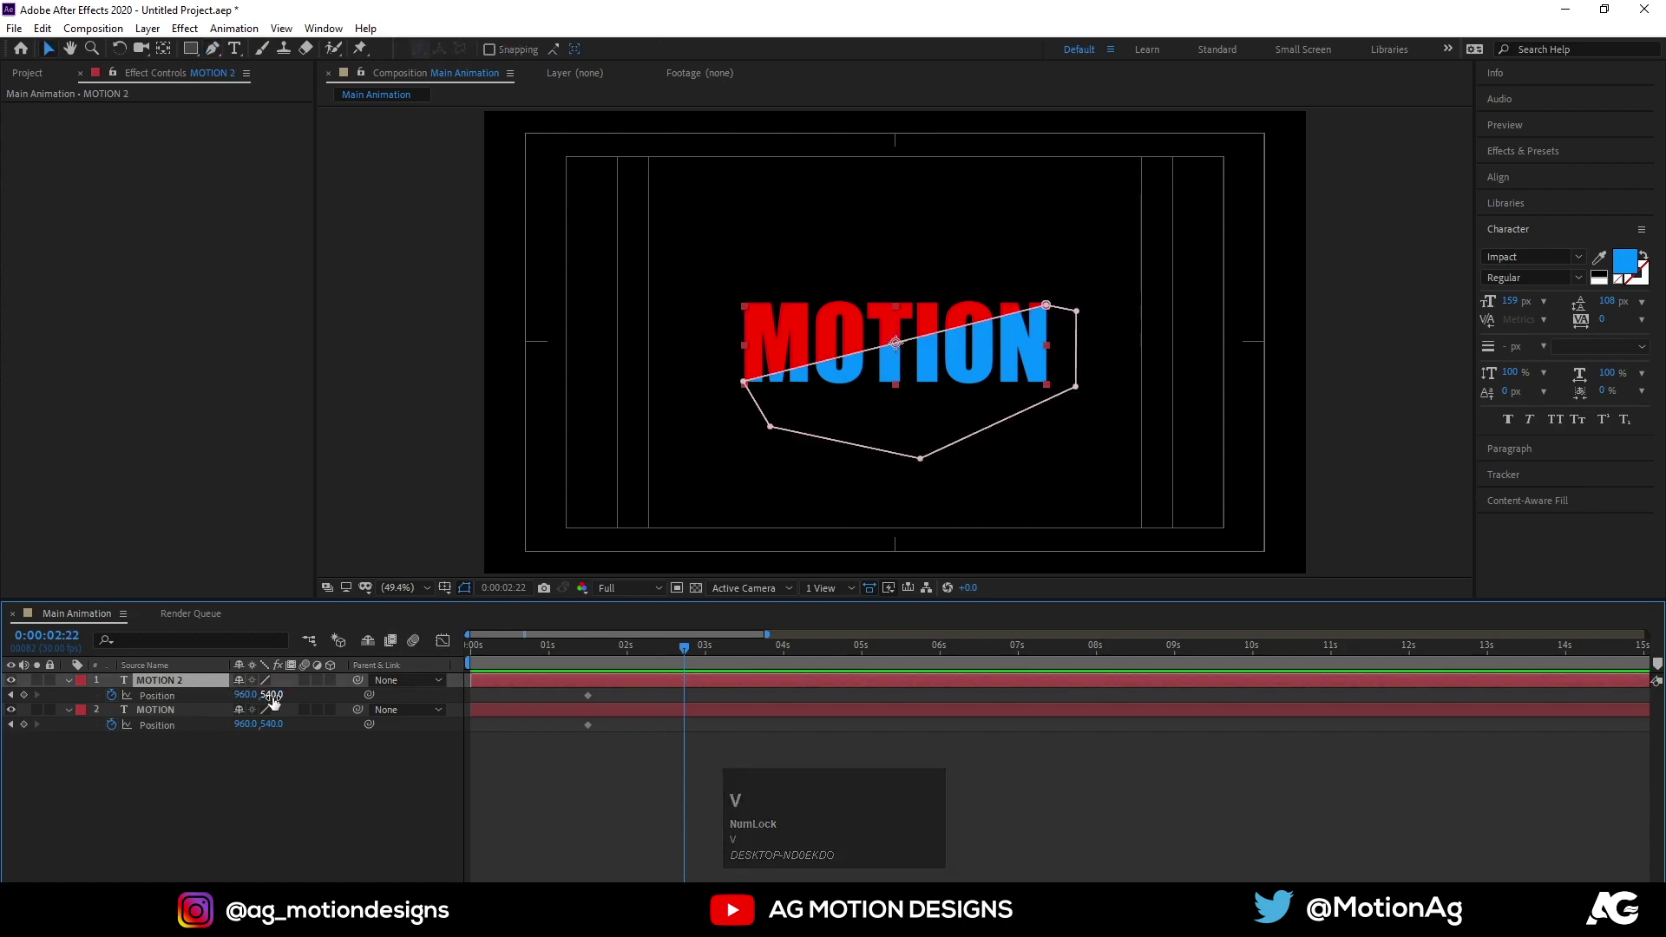
Move the blue half down and the red half up, Easy Ease the keyframes and preview
left_click_drag(280, 701, 523, 657)
key("space")
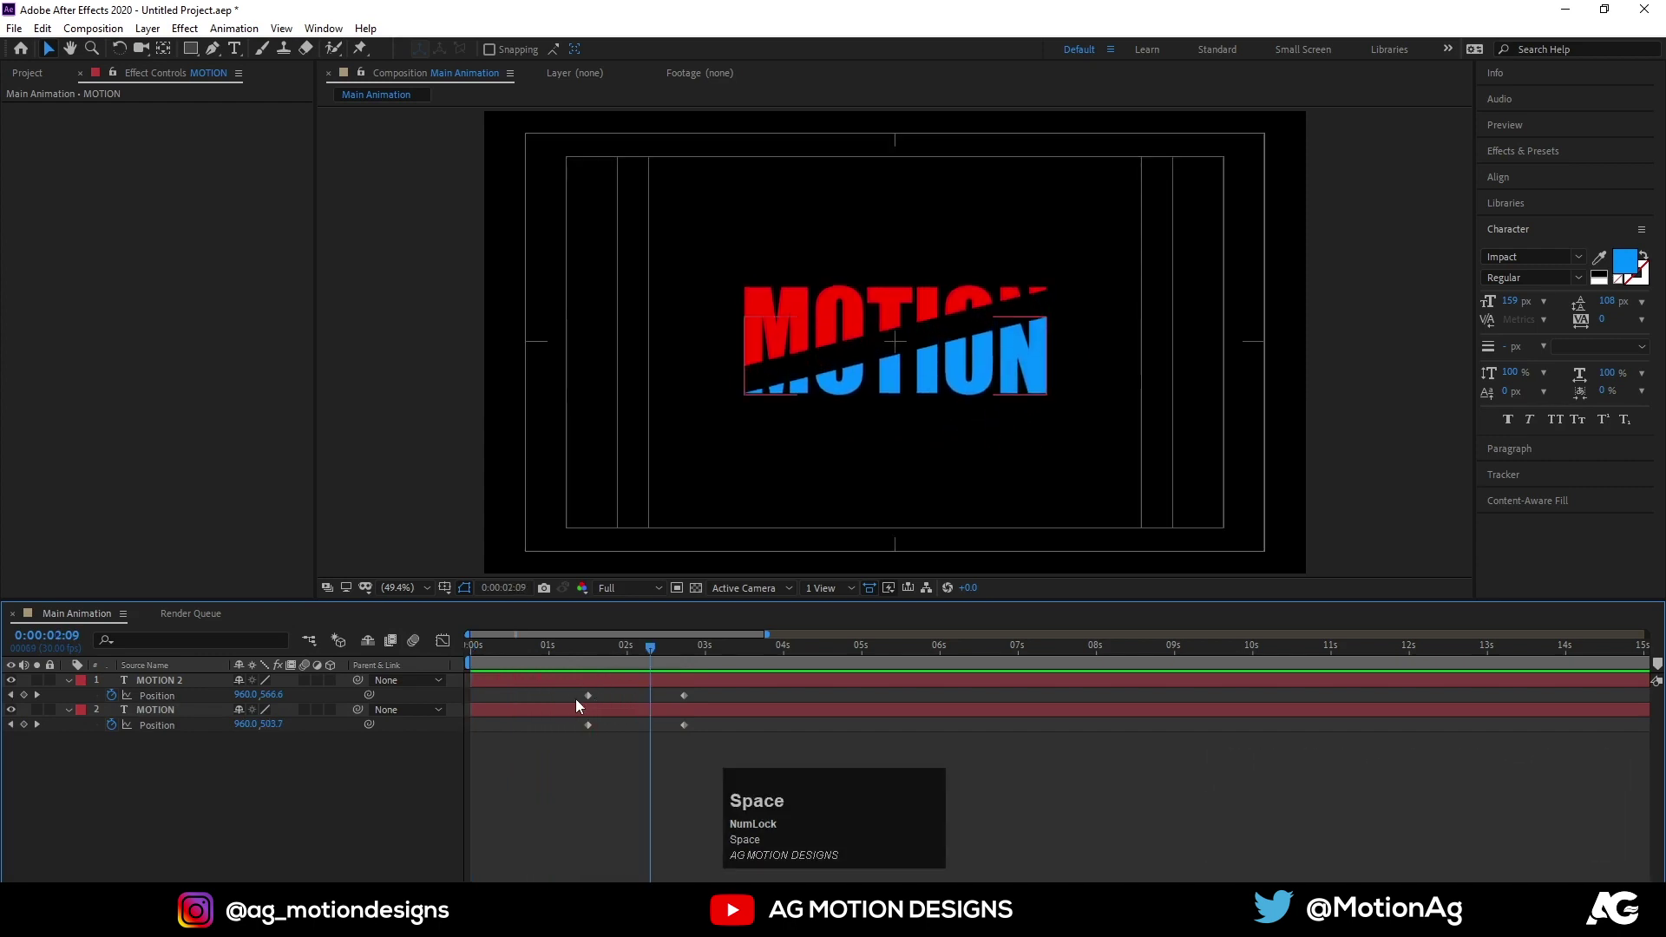
left_click_drag(570, 702, 718, 755)
key("F9")
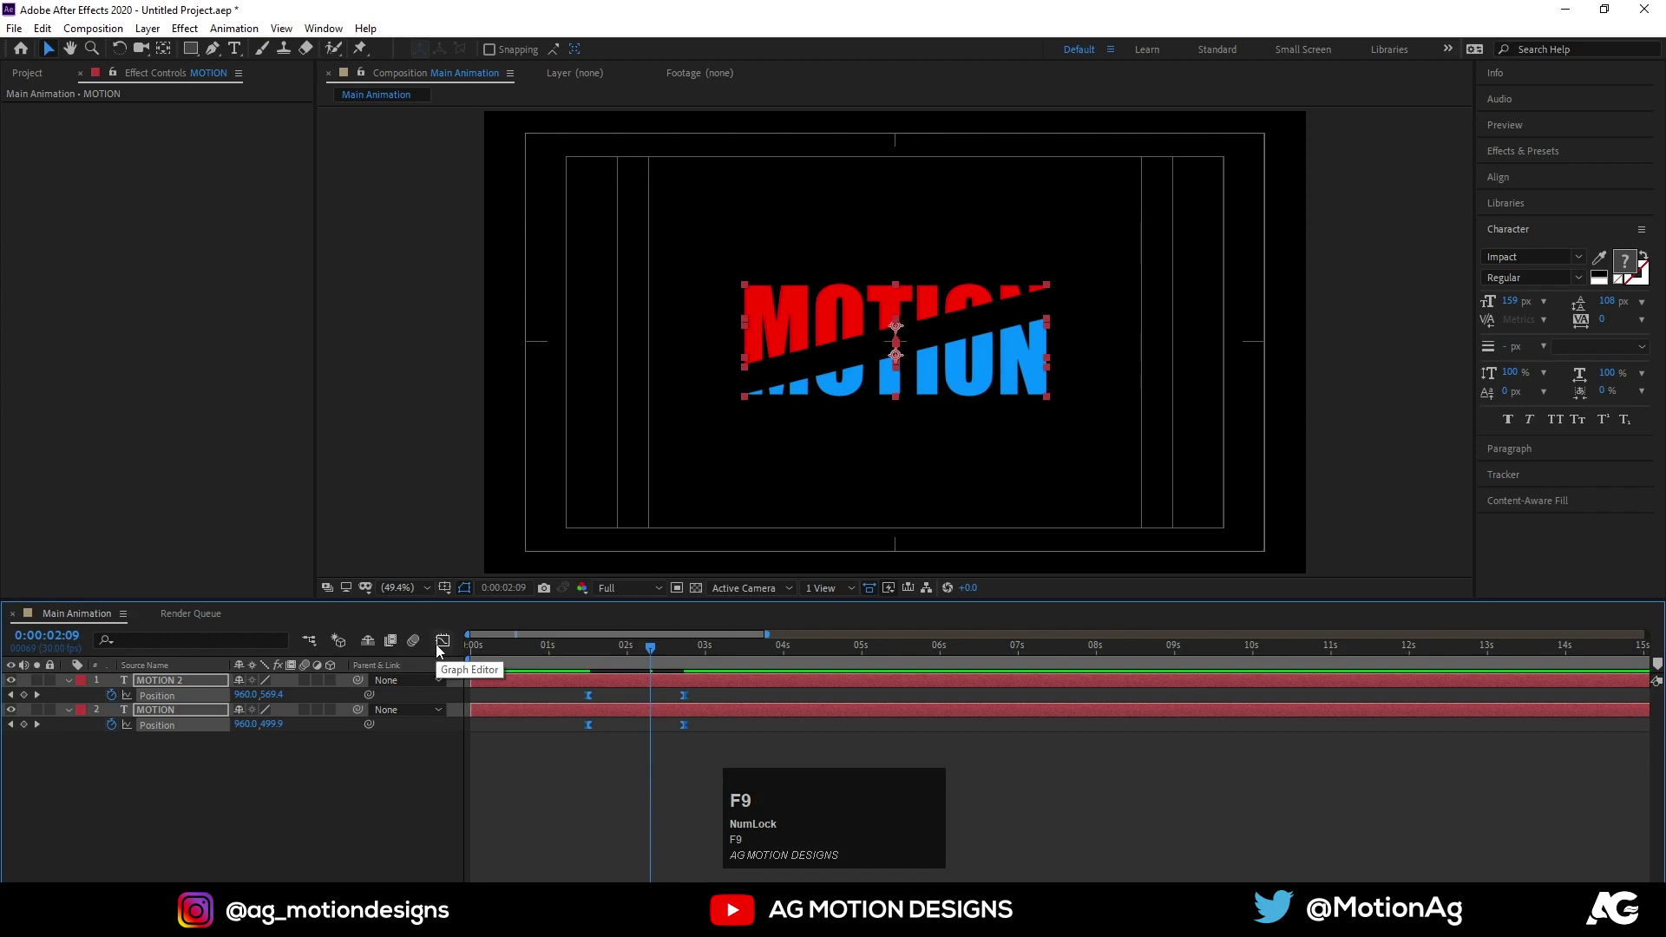
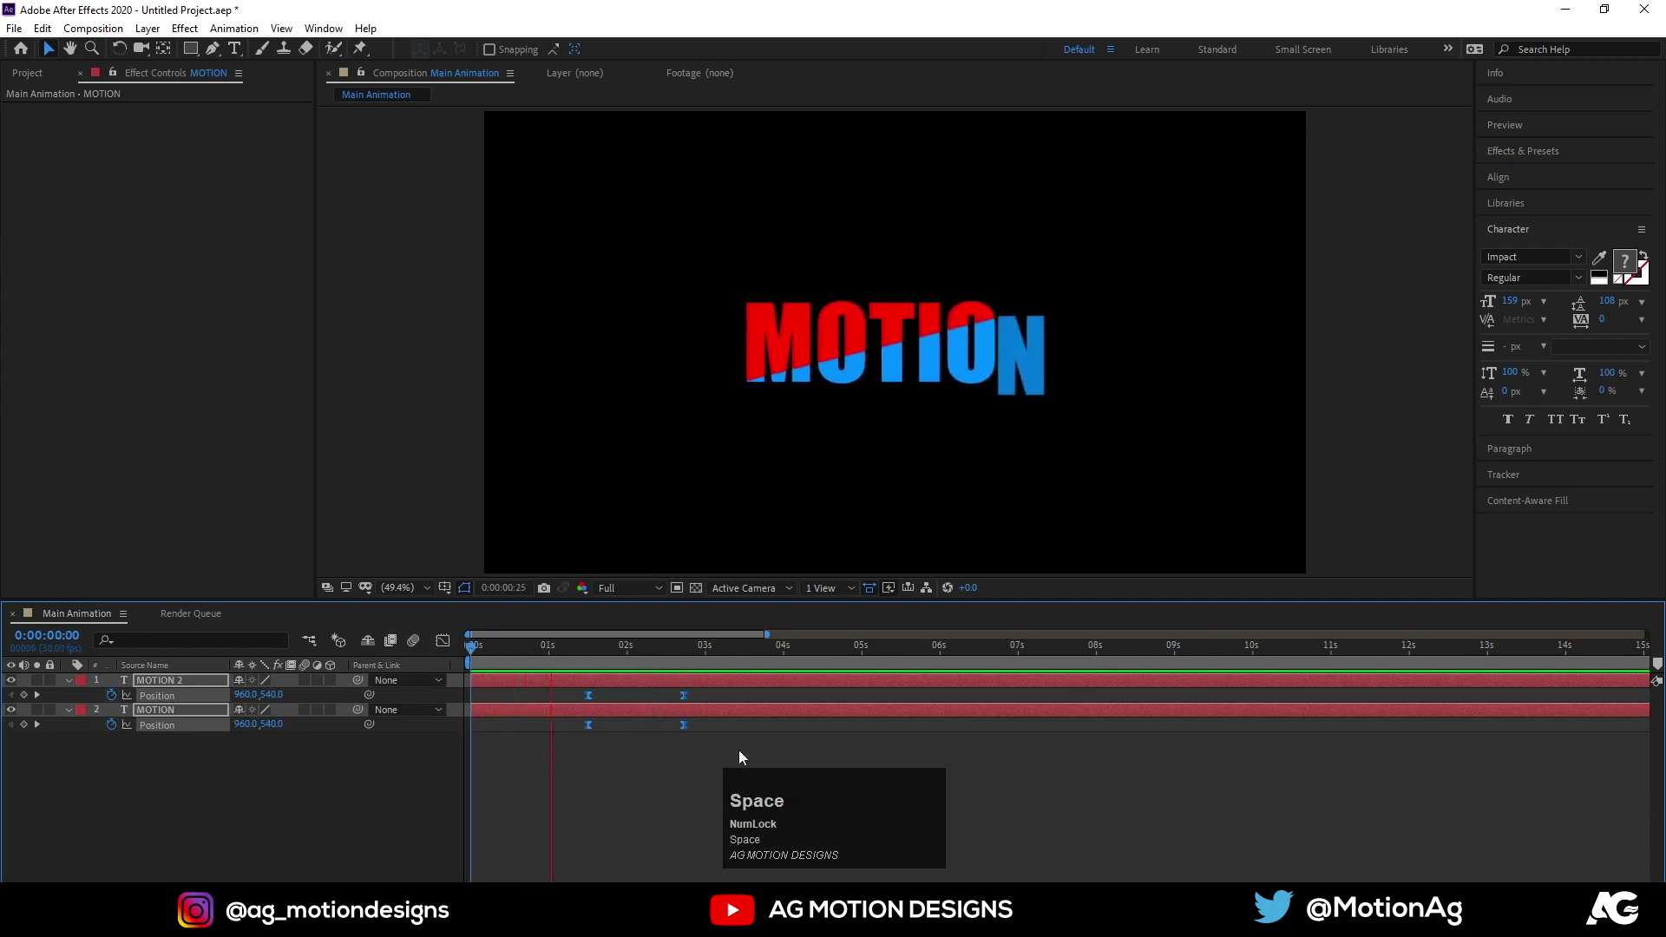
key("space")
At the split point, add white DESIGN text and centre it in the composition
key("j")
left_click(635, 764)
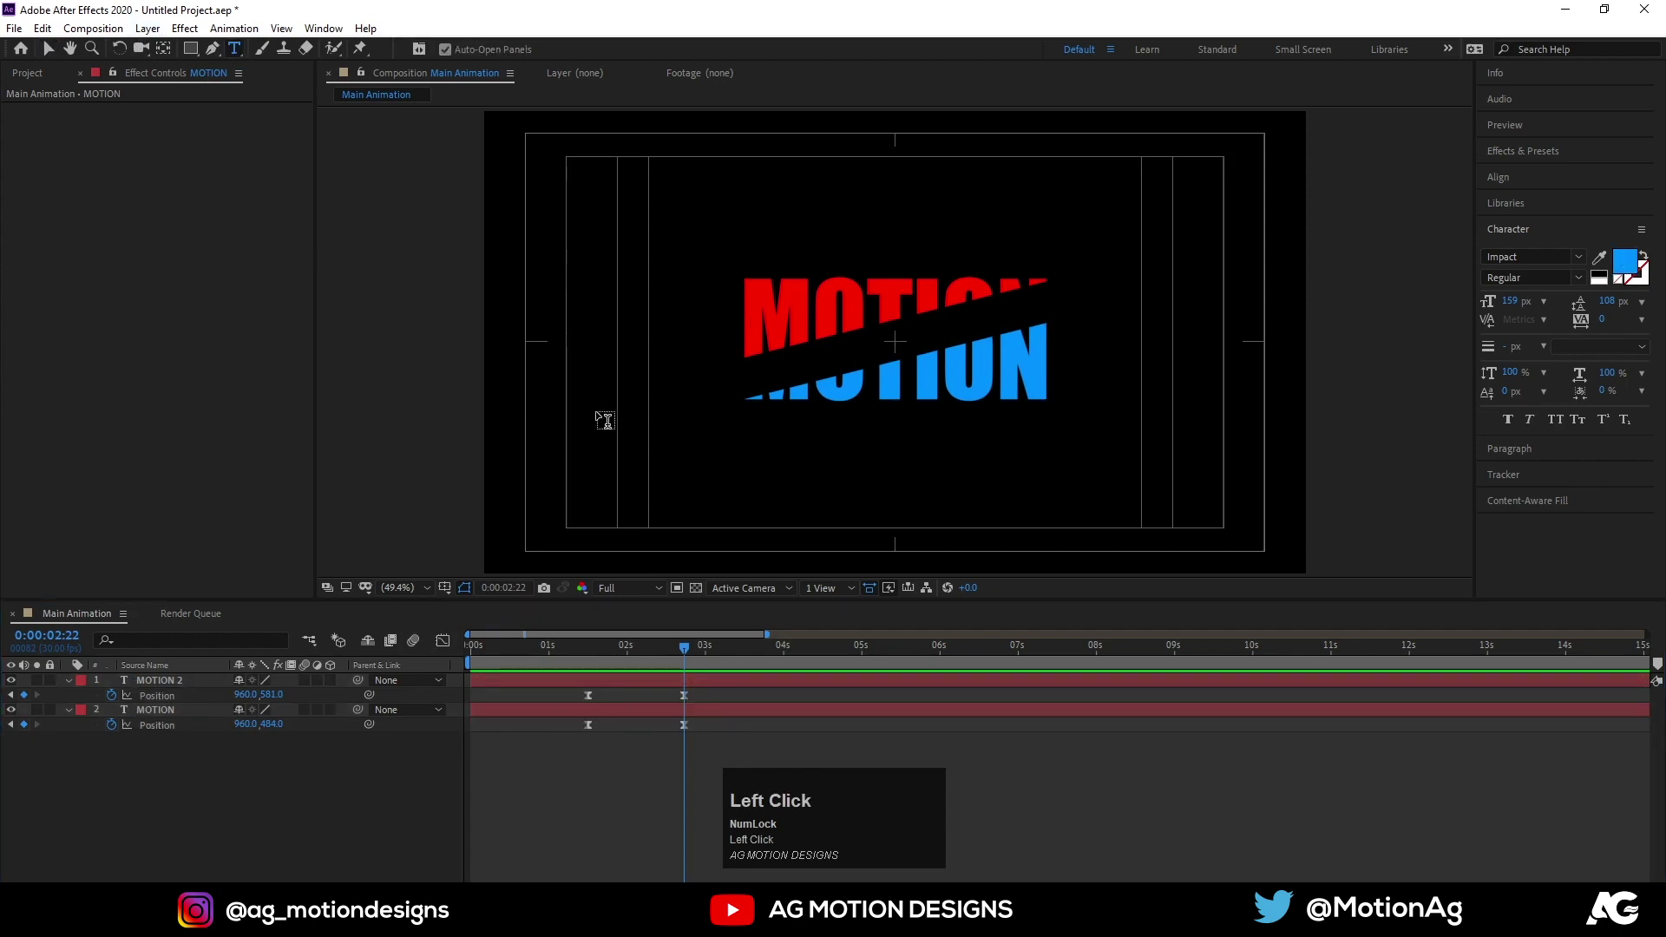
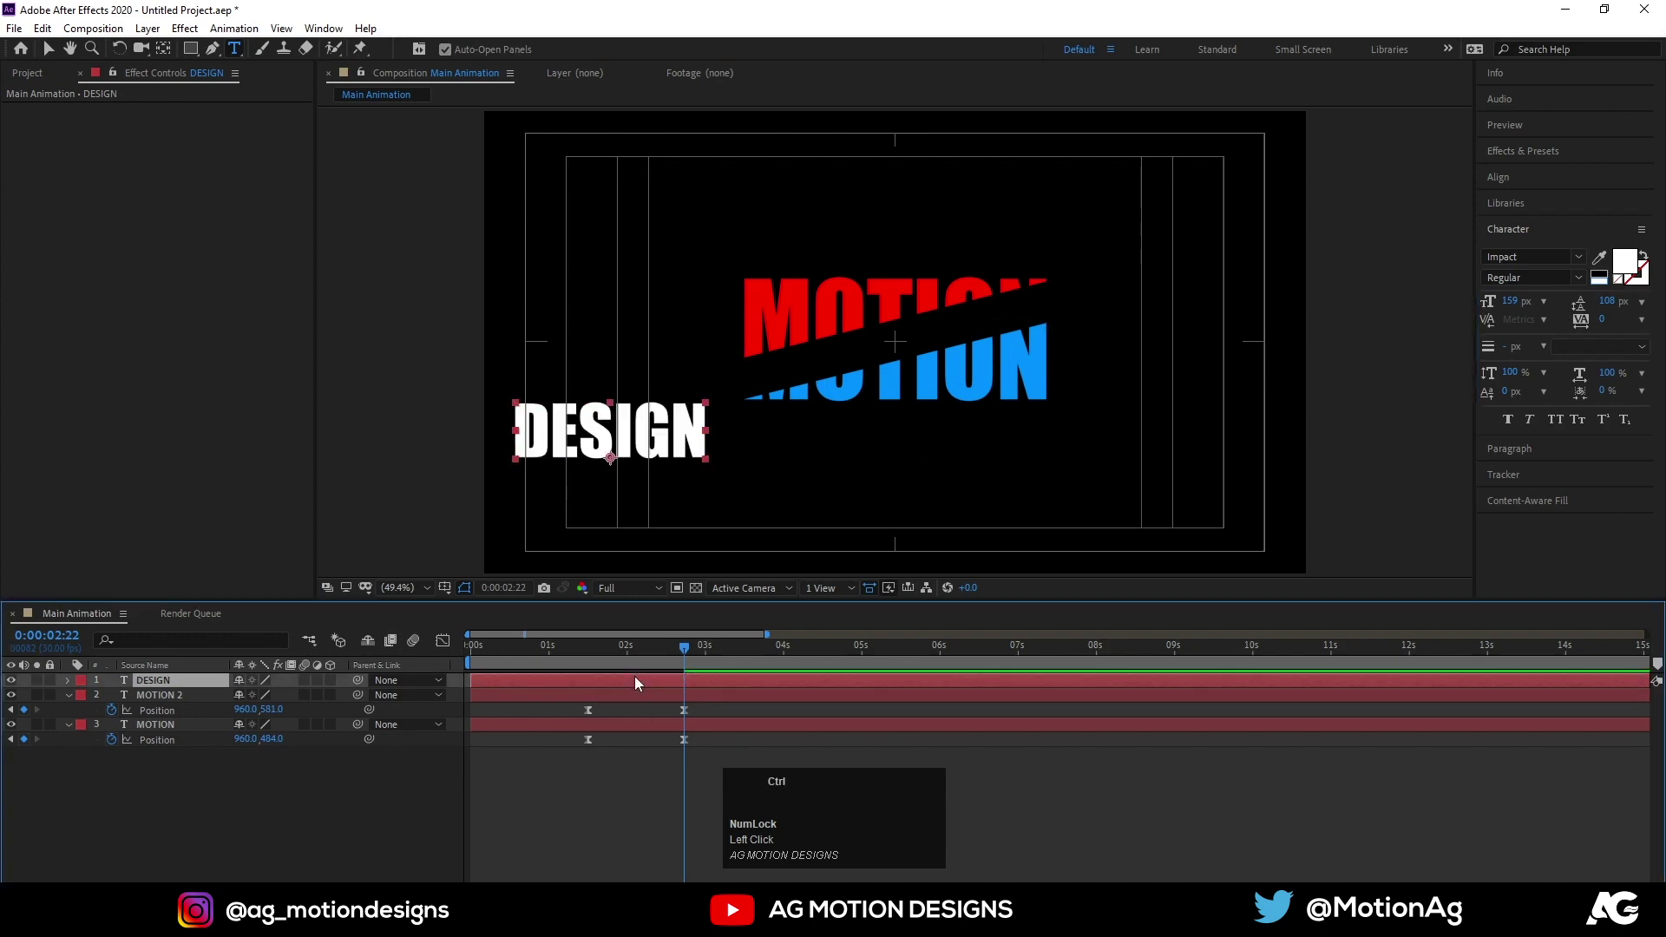
key("ctrl+alt+Home")
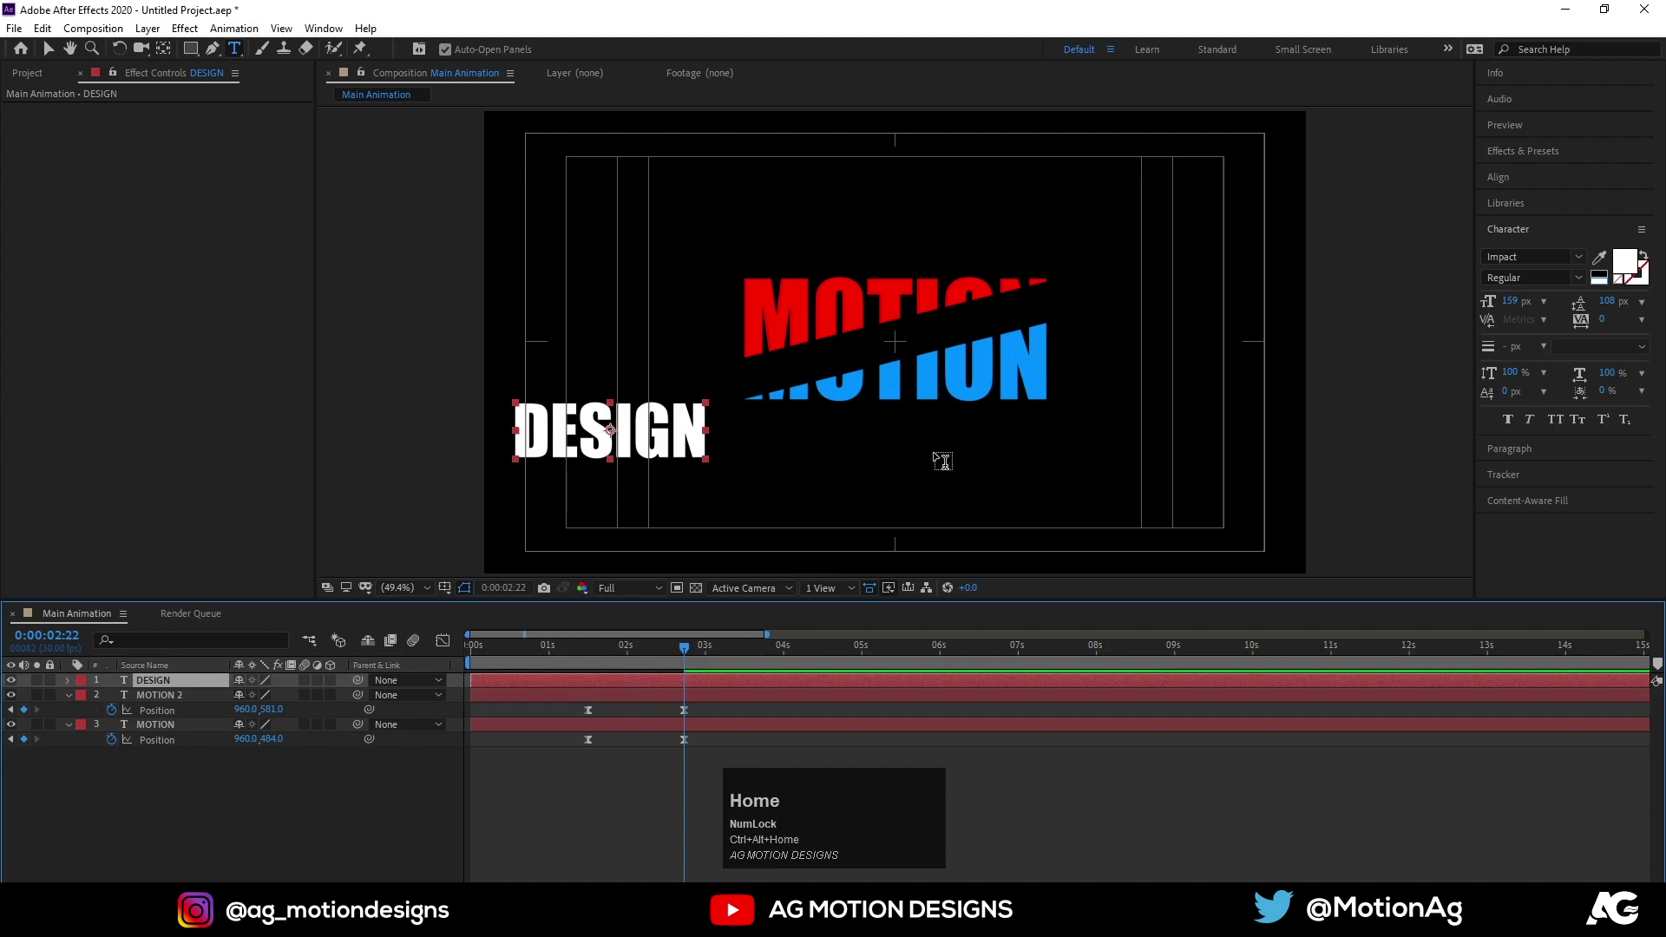
left_click(1502, 185)
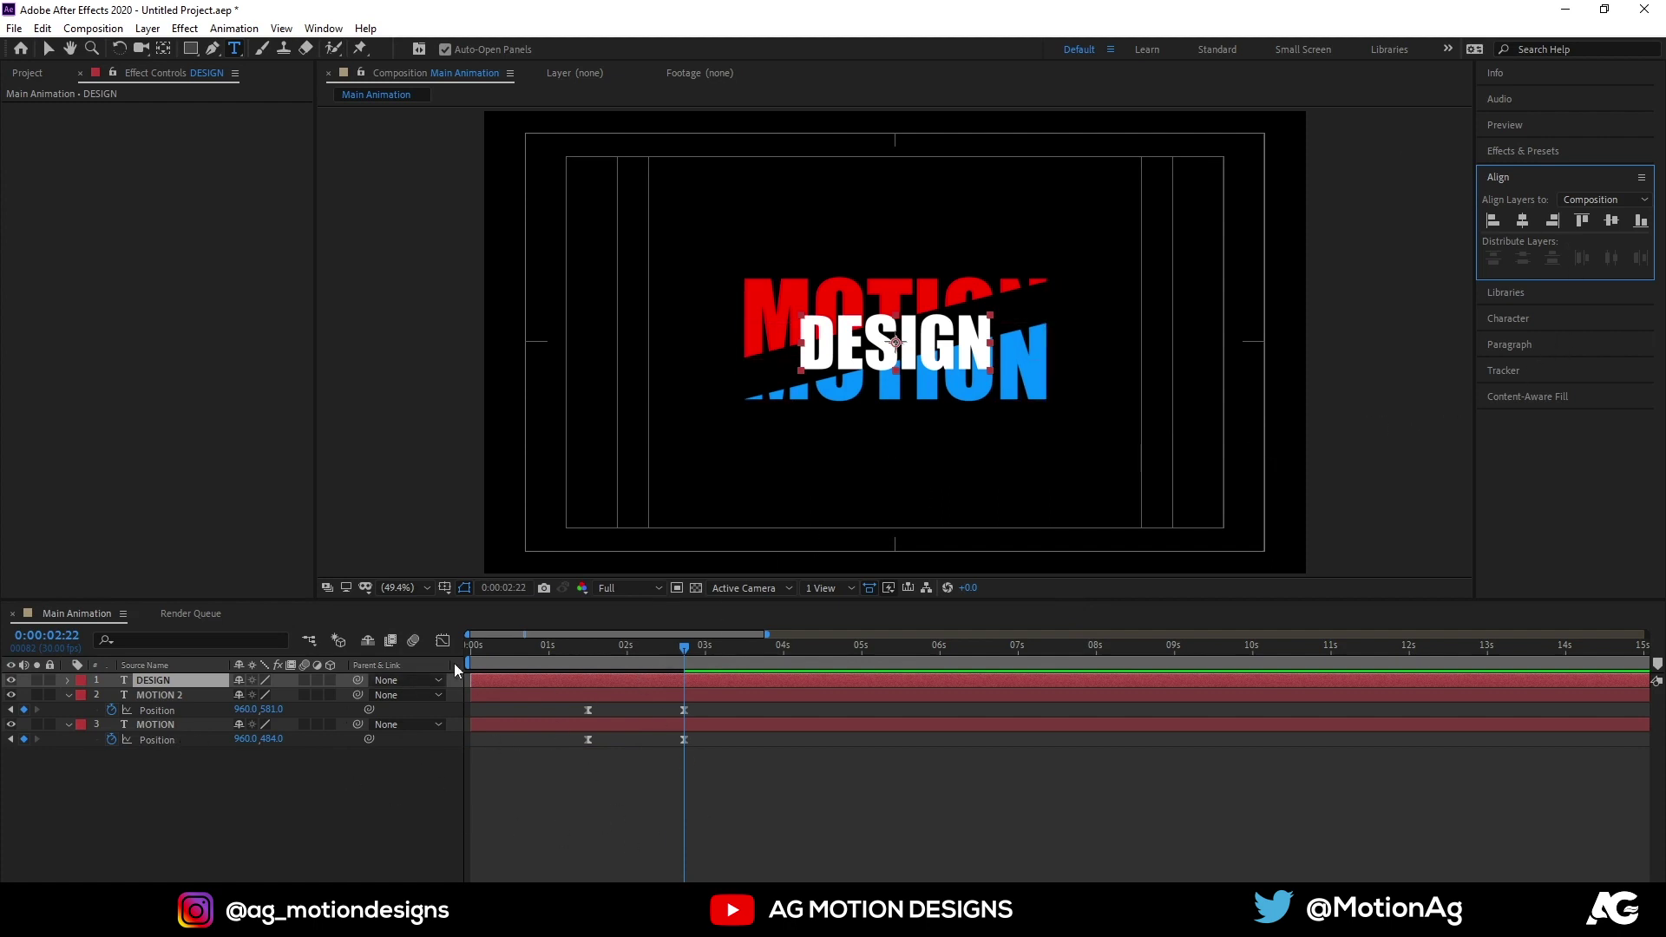
Expand the DESIGN layer and its Text properties
left_click(72, 691)
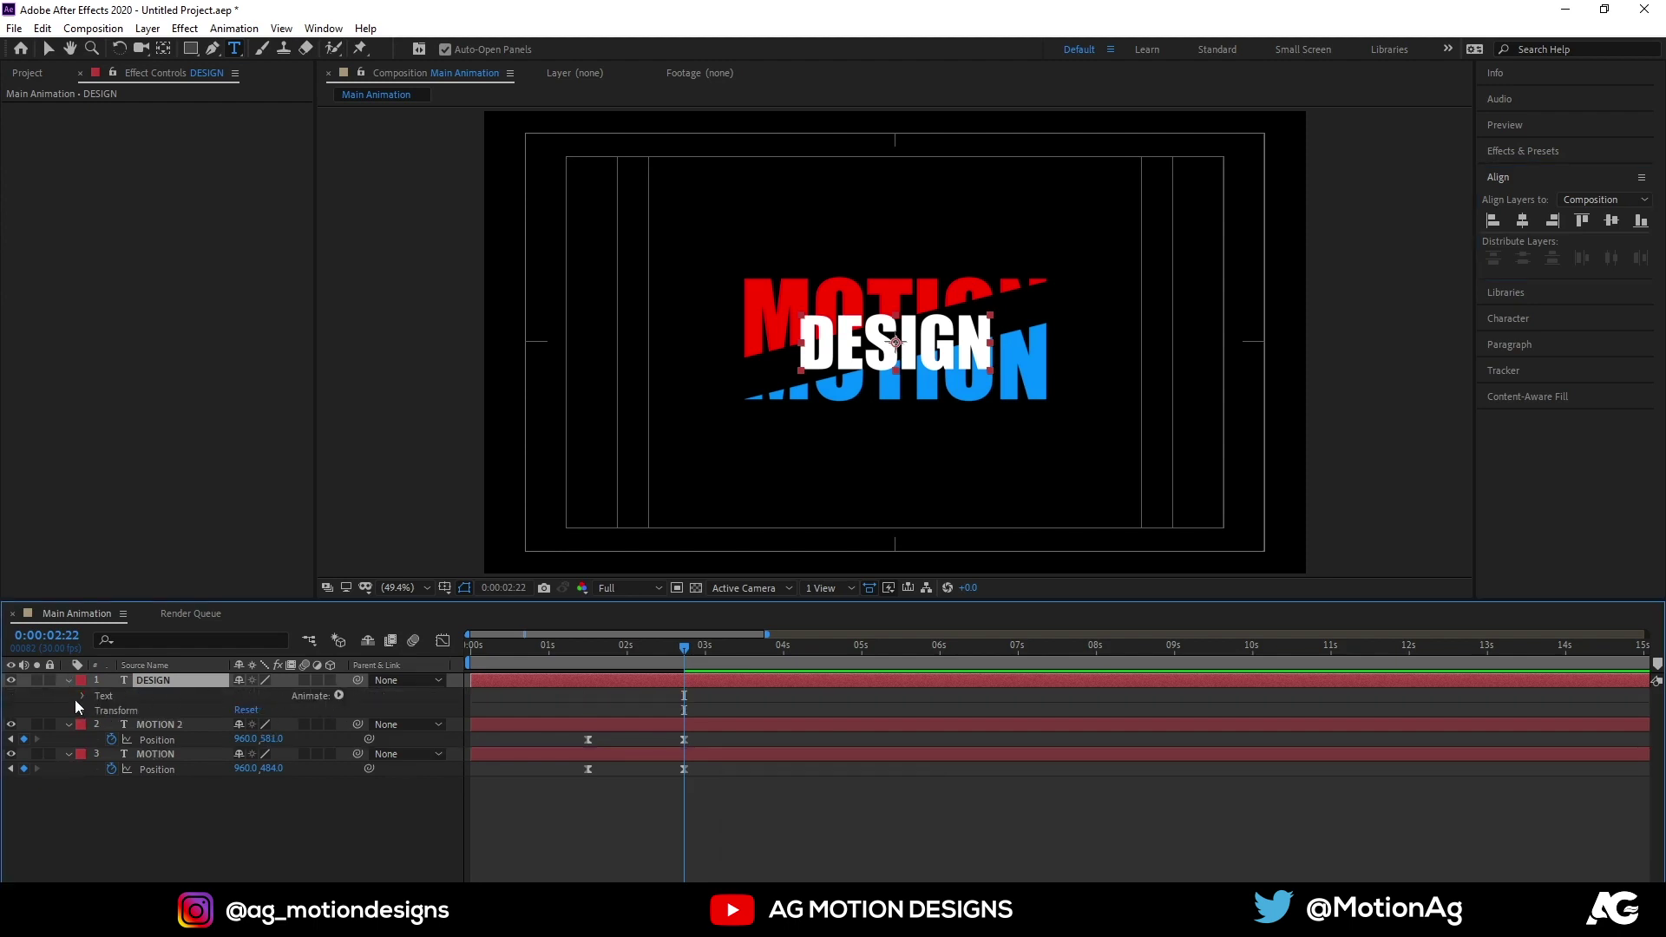
left_click(84, 703)
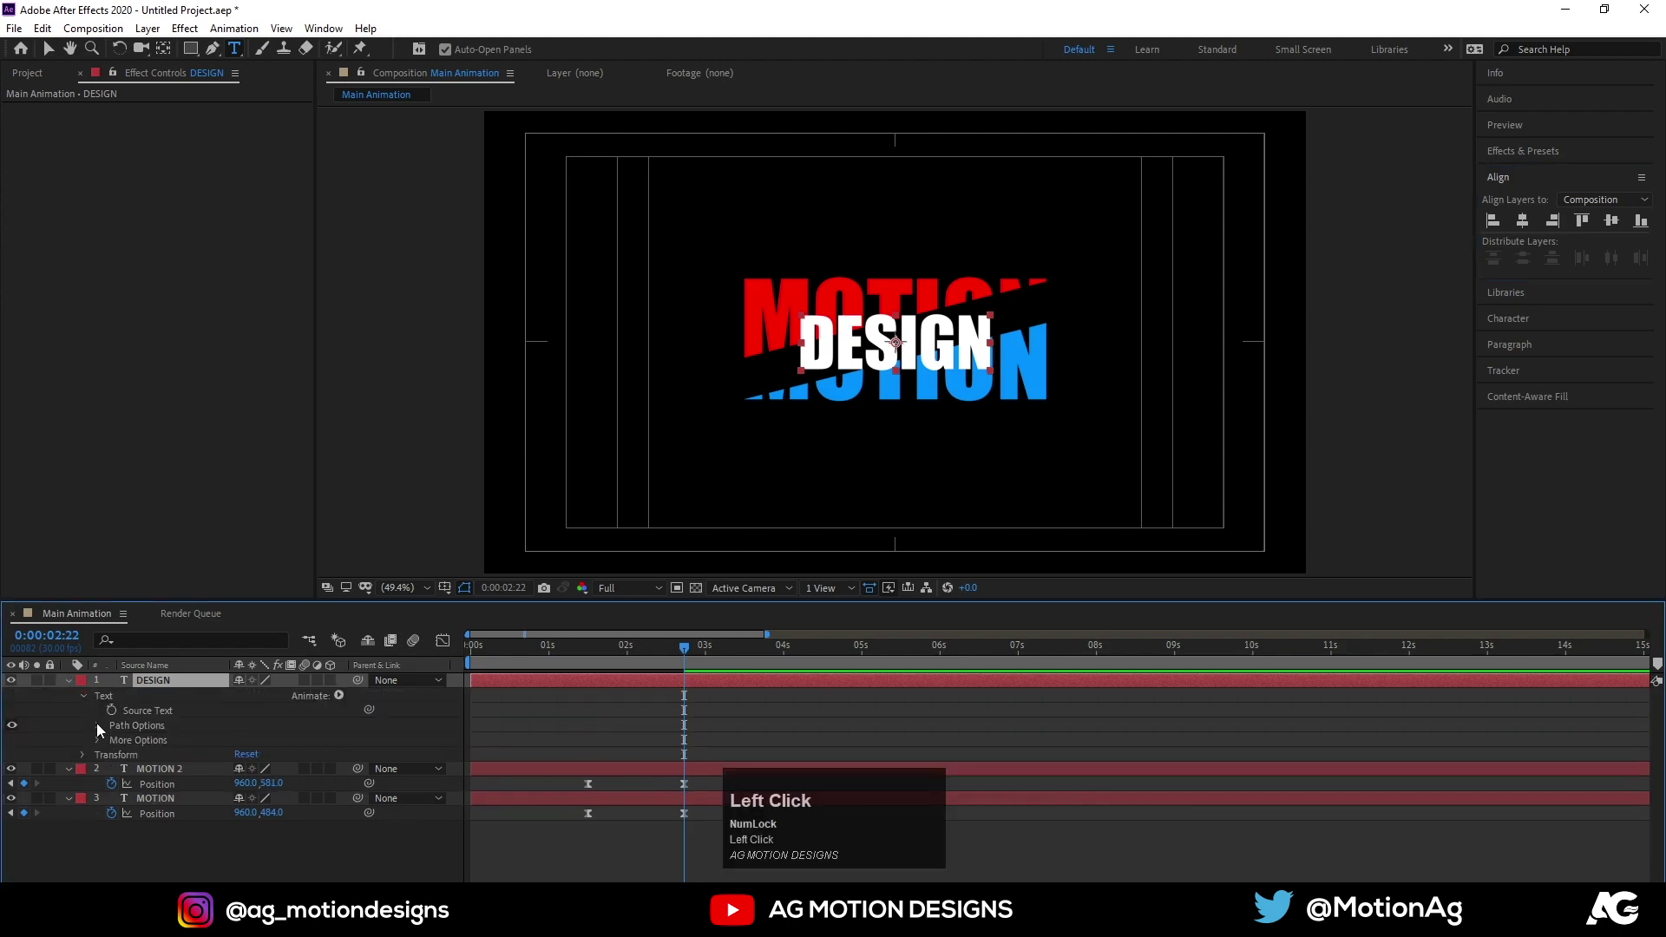
Apply a Transform effect to DESIGN with Skew -14 and widen its letter tracking
left_click(102, 751)
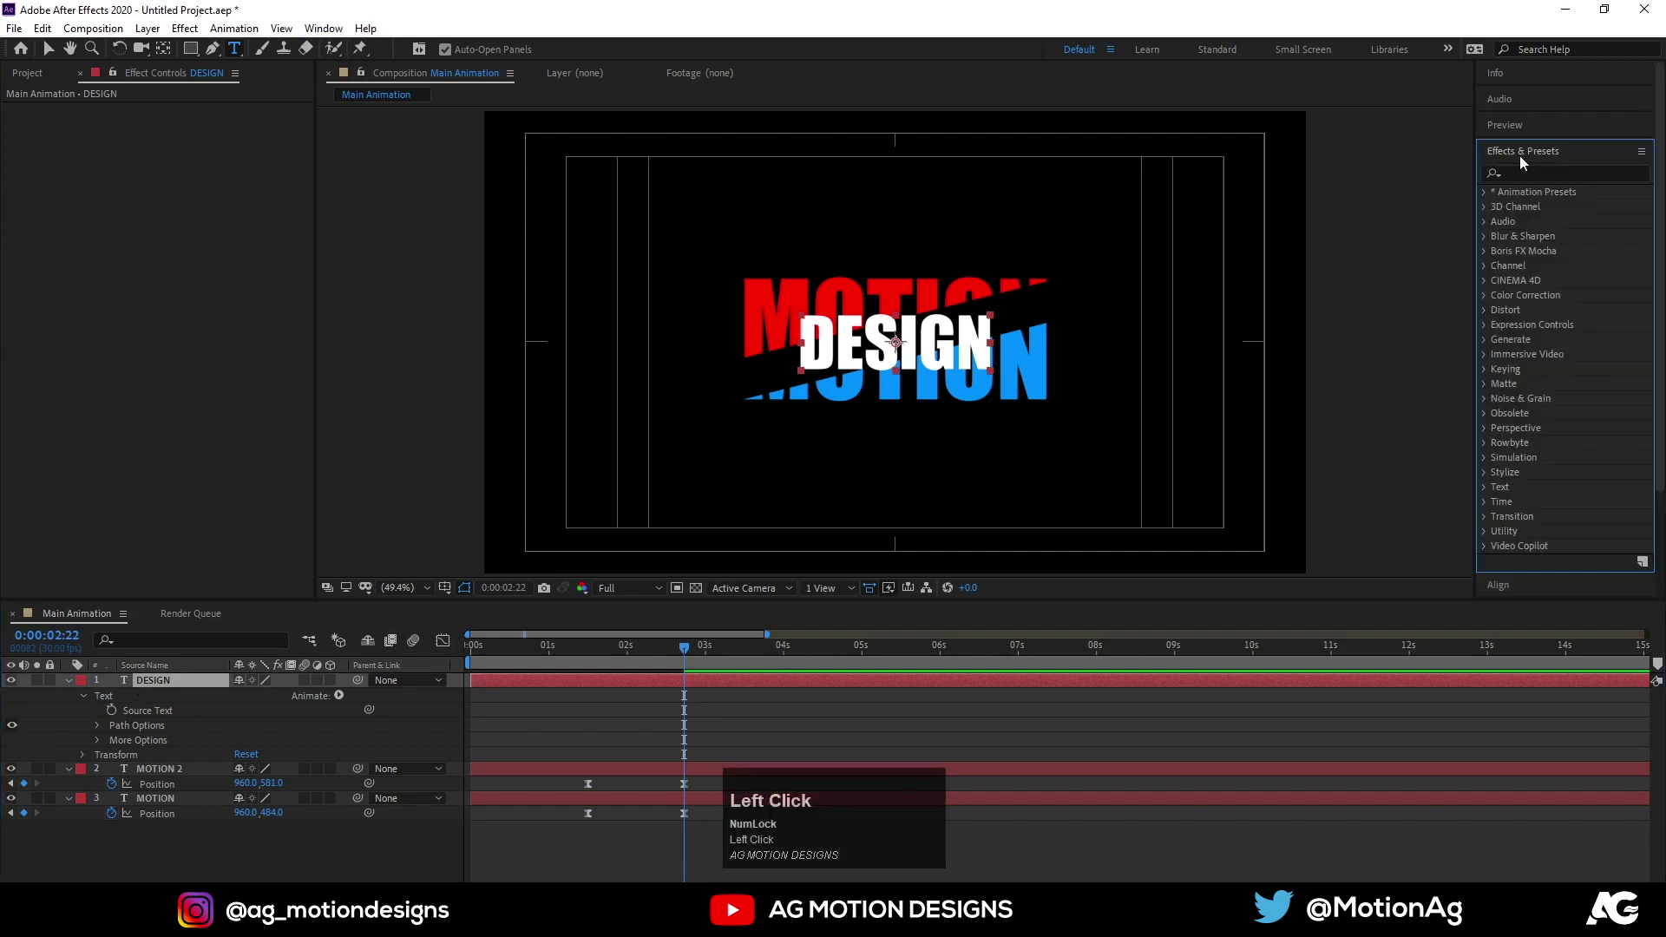
type("trans")
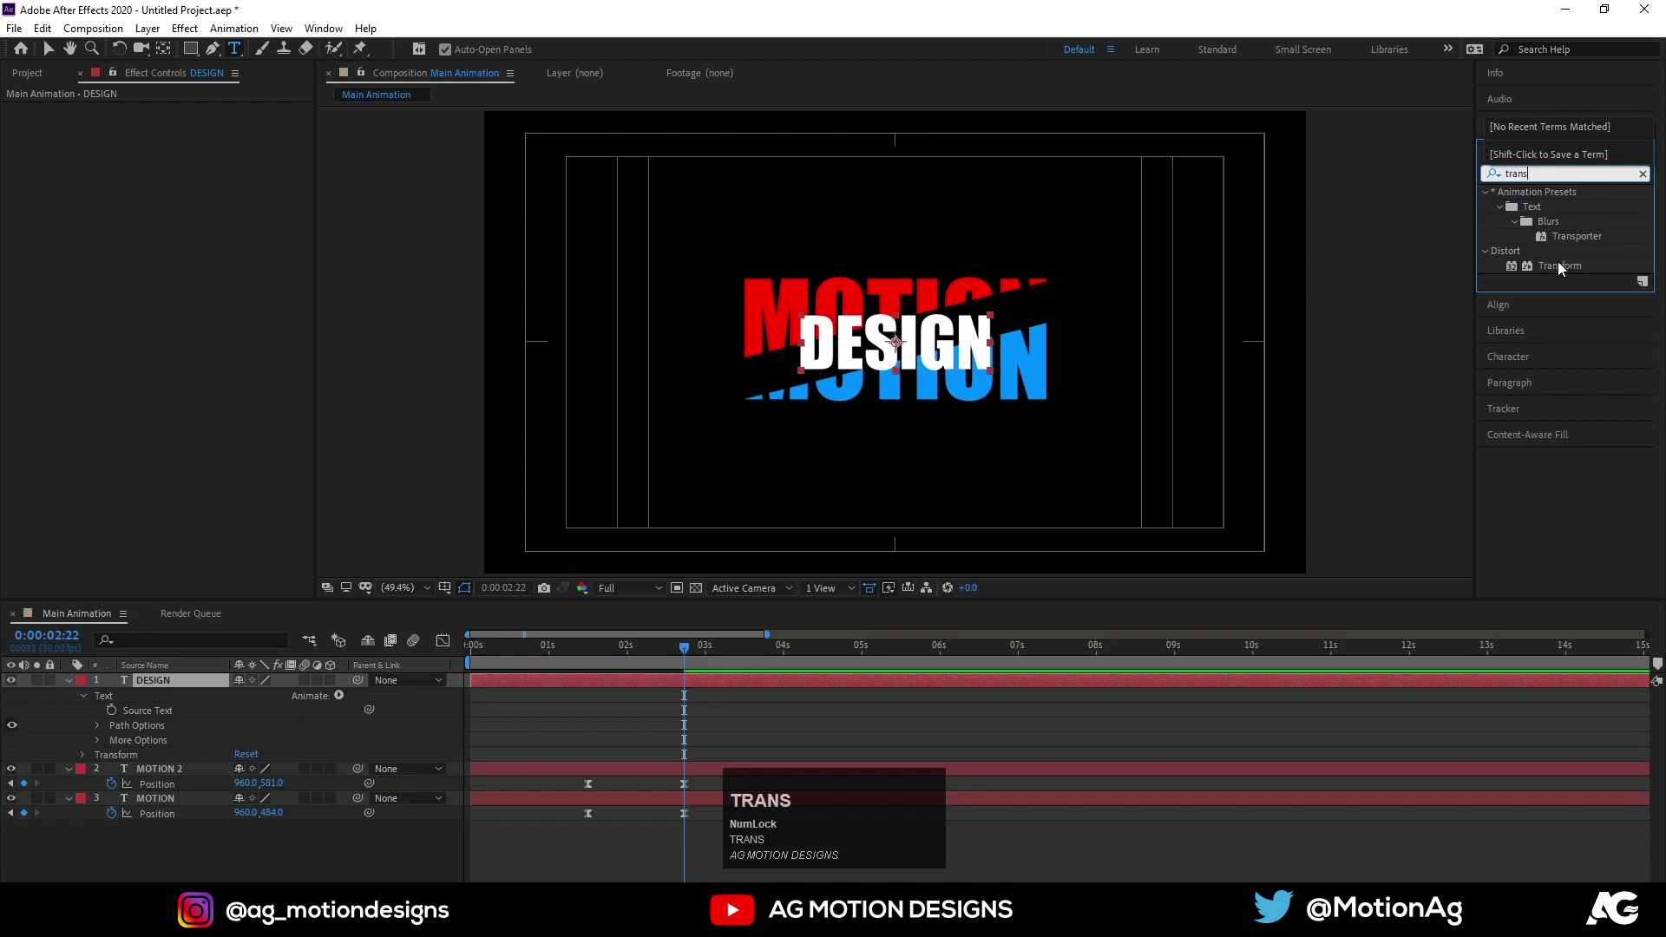
left_click(1562, 269)
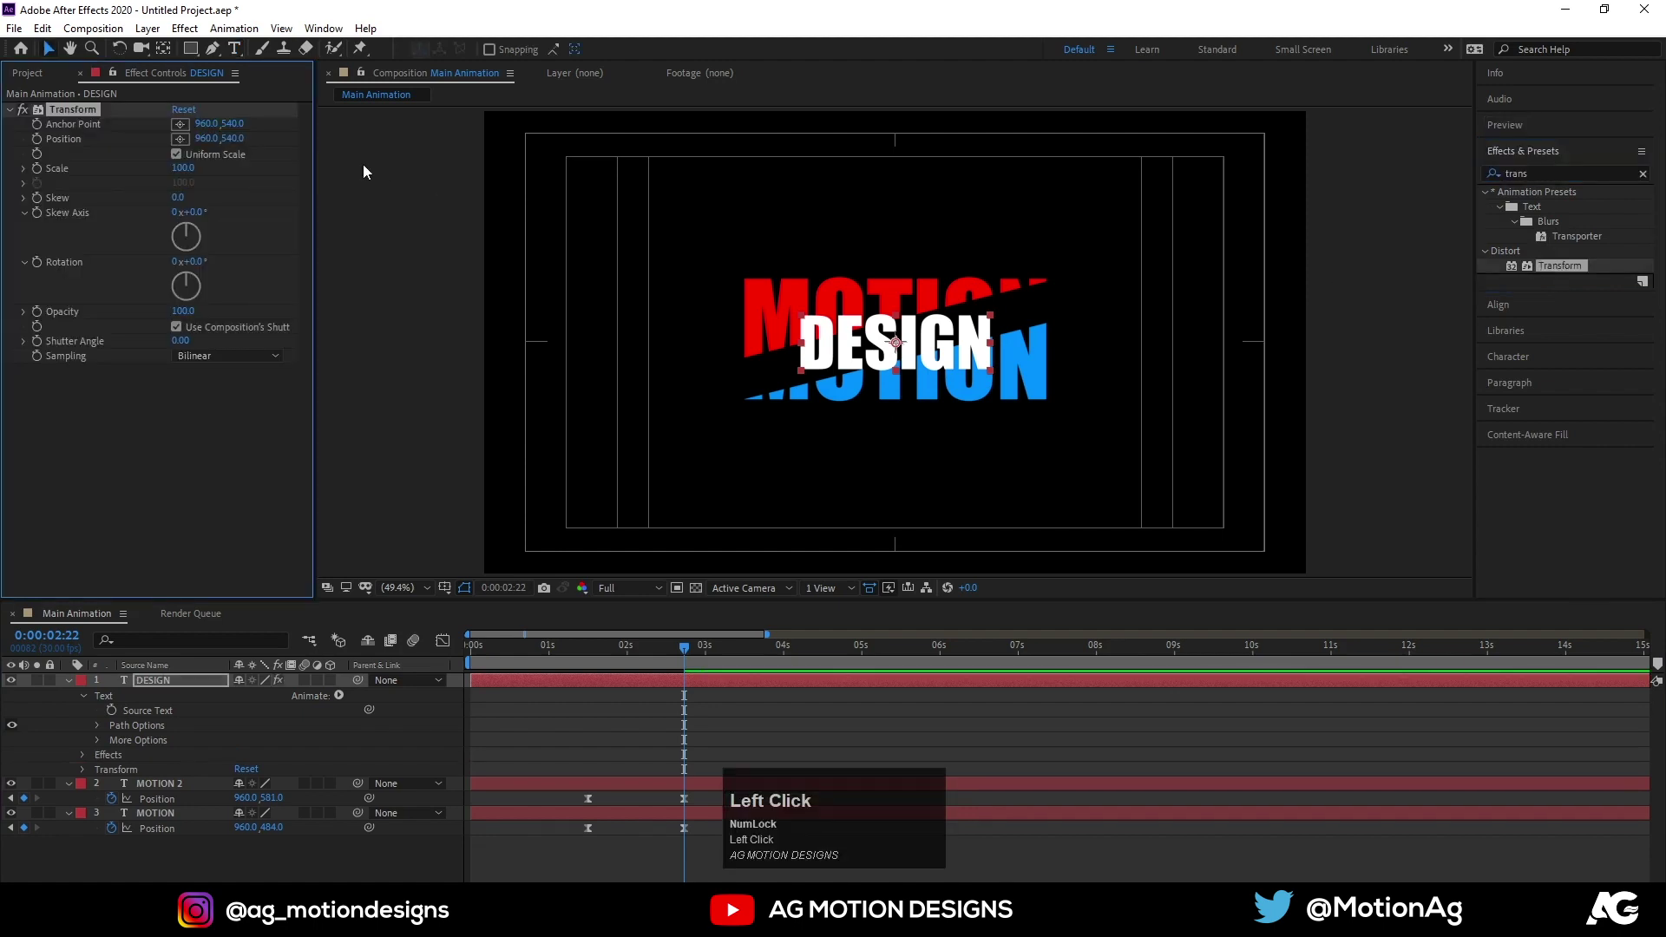
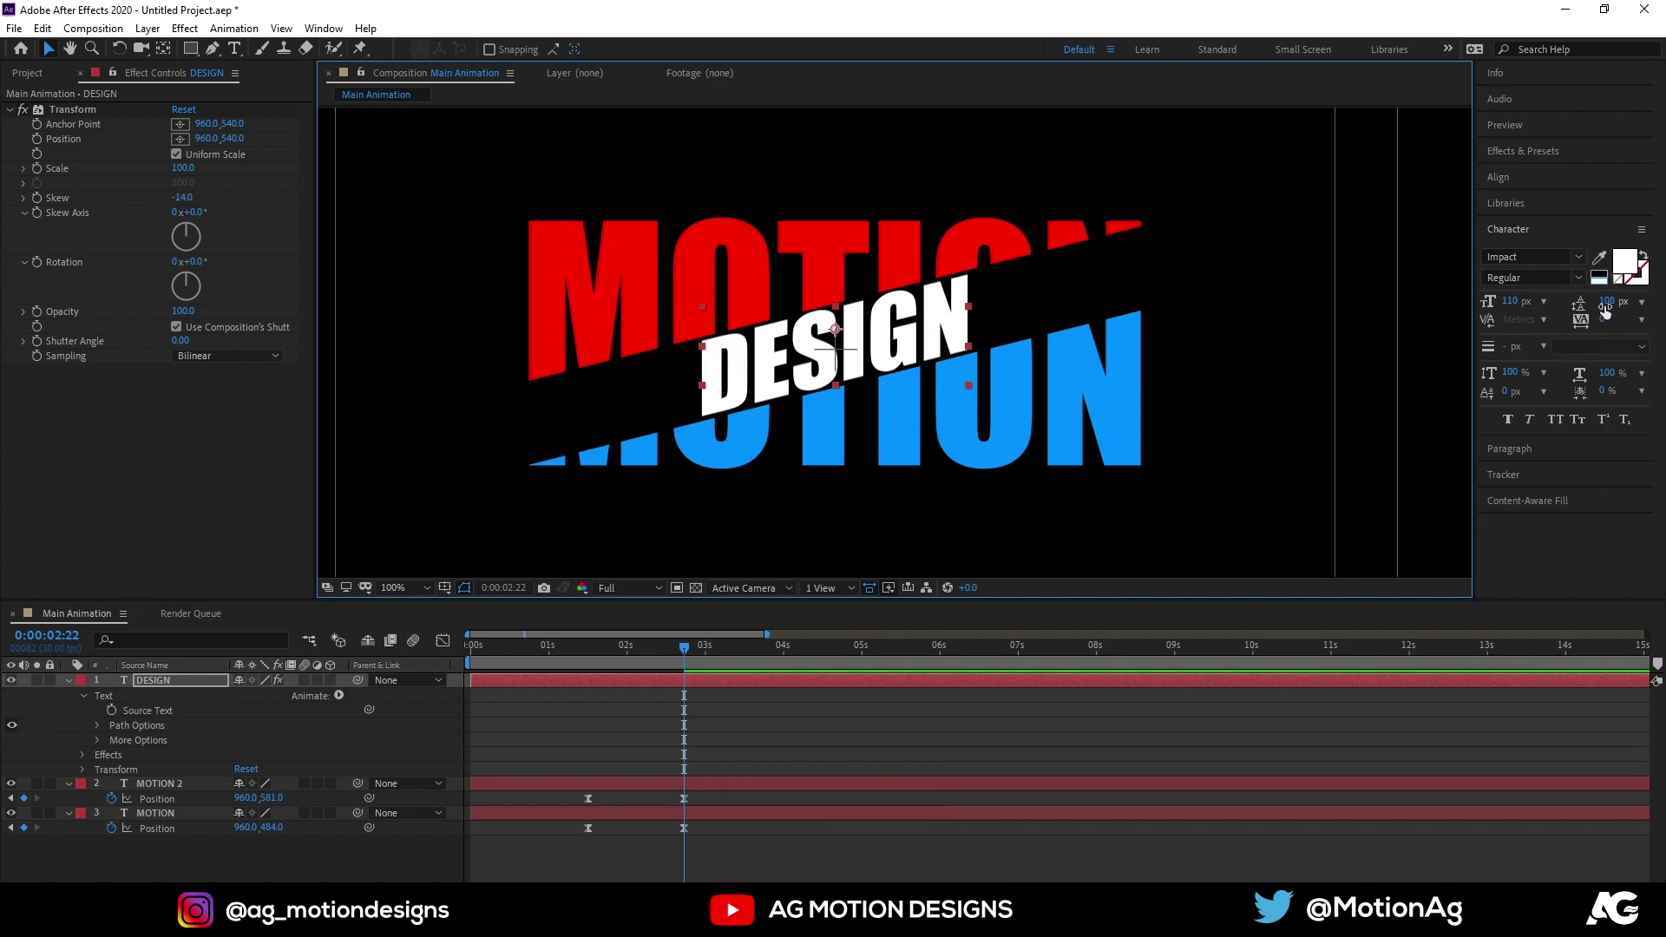
left_click_drag(1604, 327, 1635, 326)
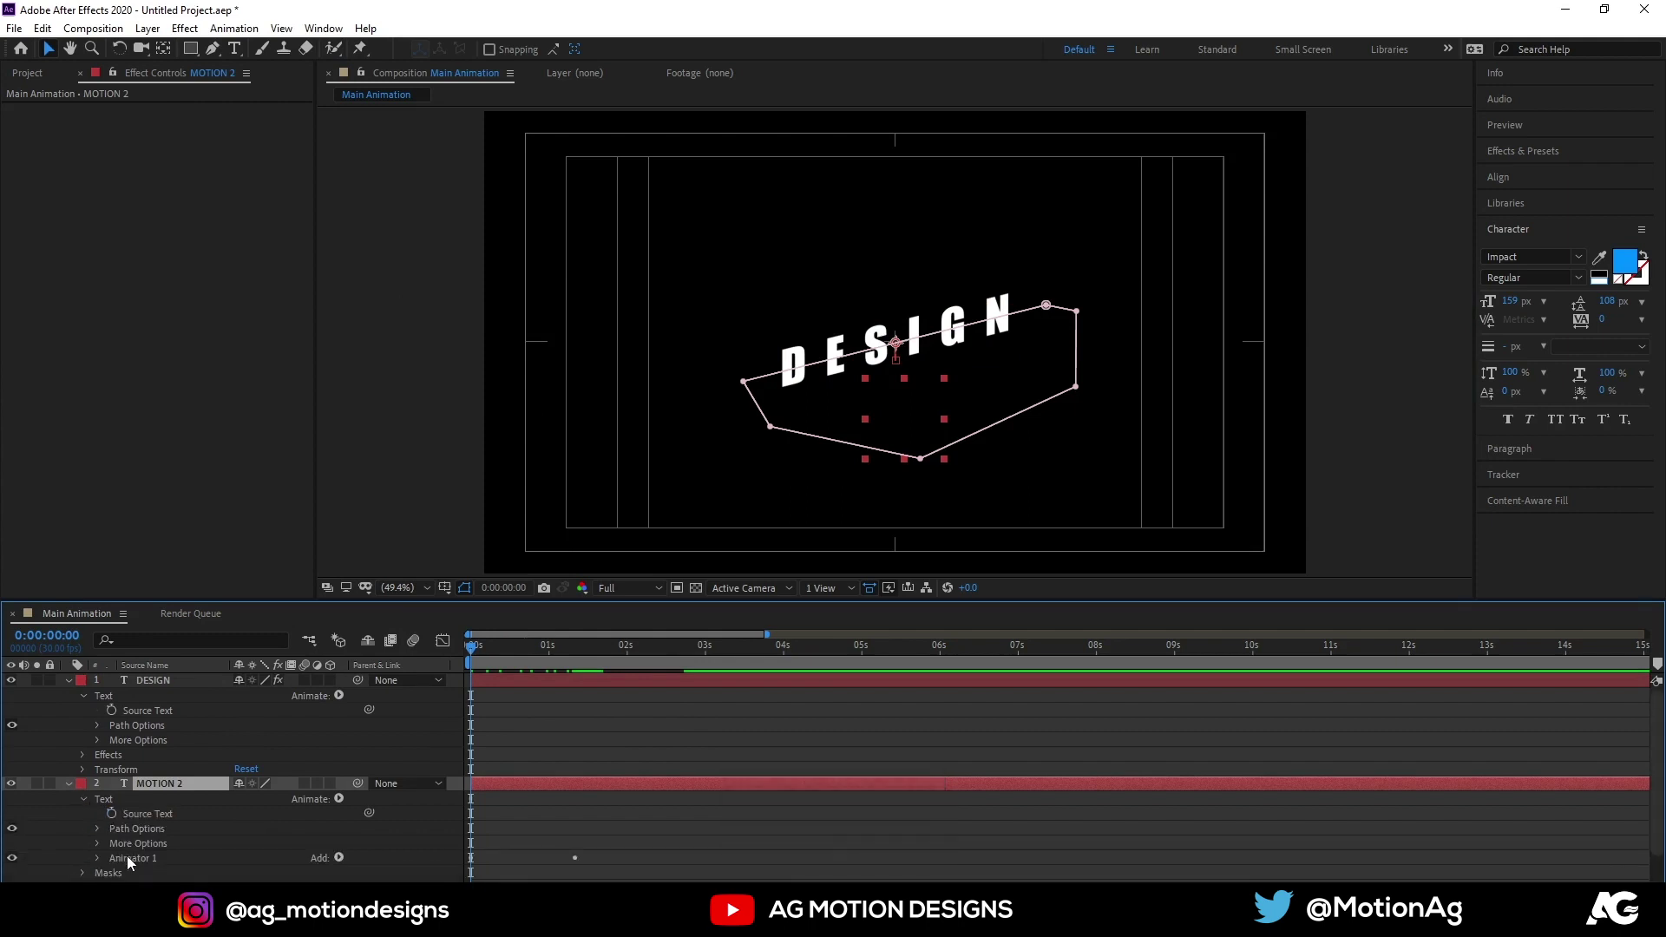
Copy MOTION 2's text animator onto DESIGN so its letters reveal from 0% to 100%, and preview it
left_click(134, 861)
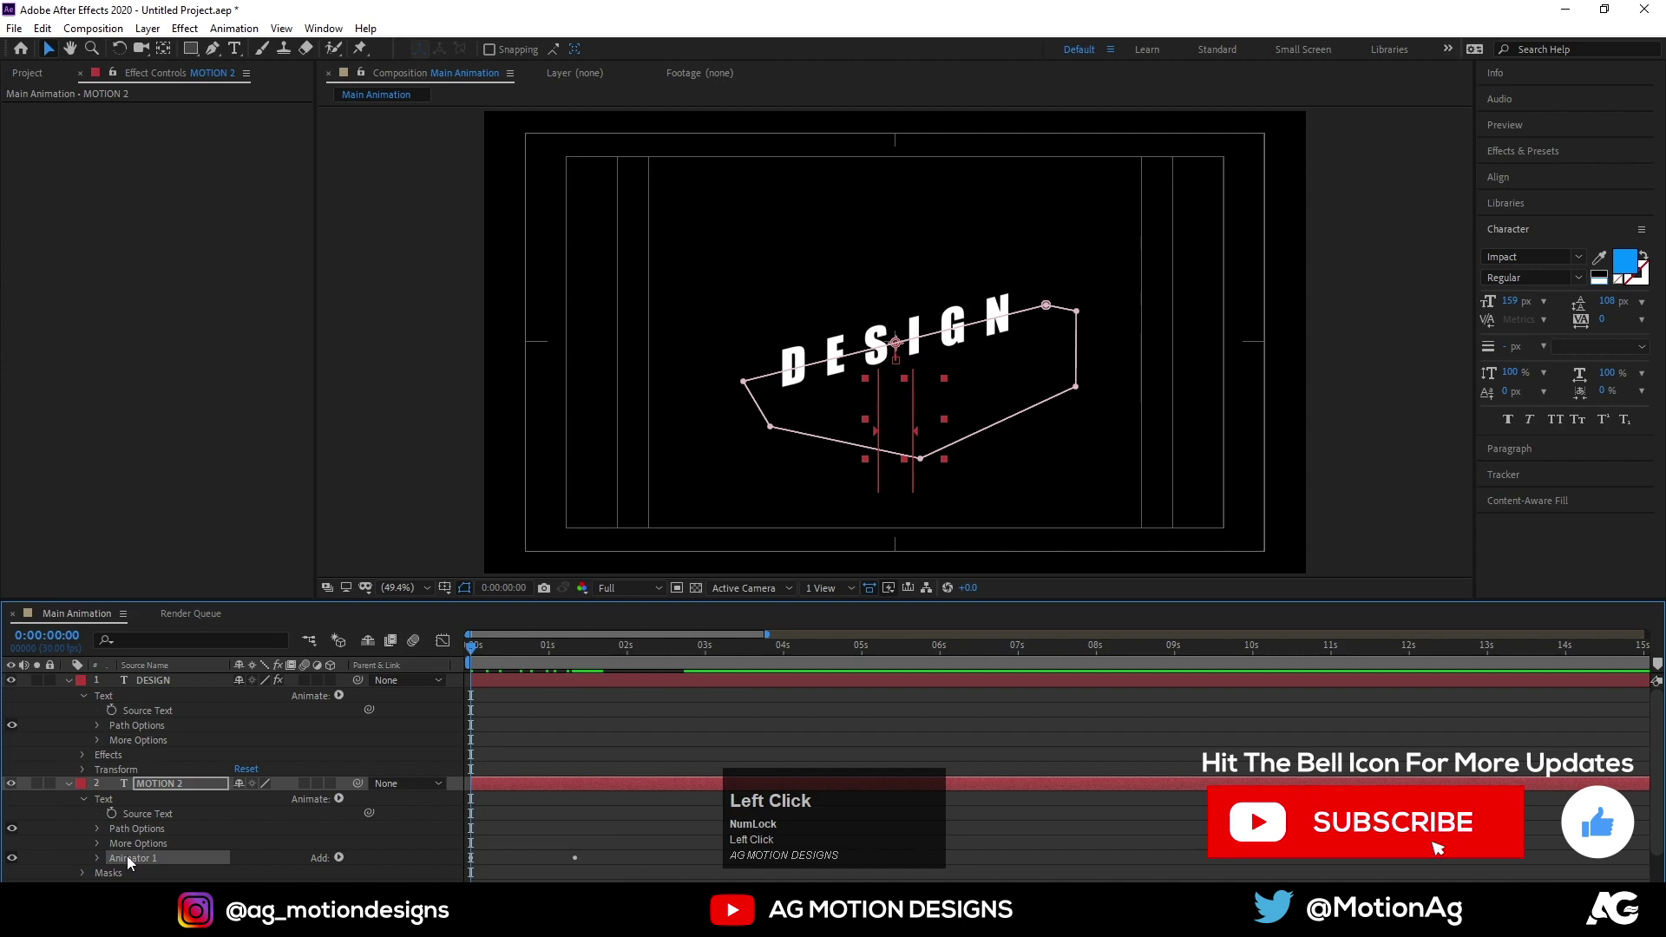
key("ctrl+c")
left_click(496, 680)
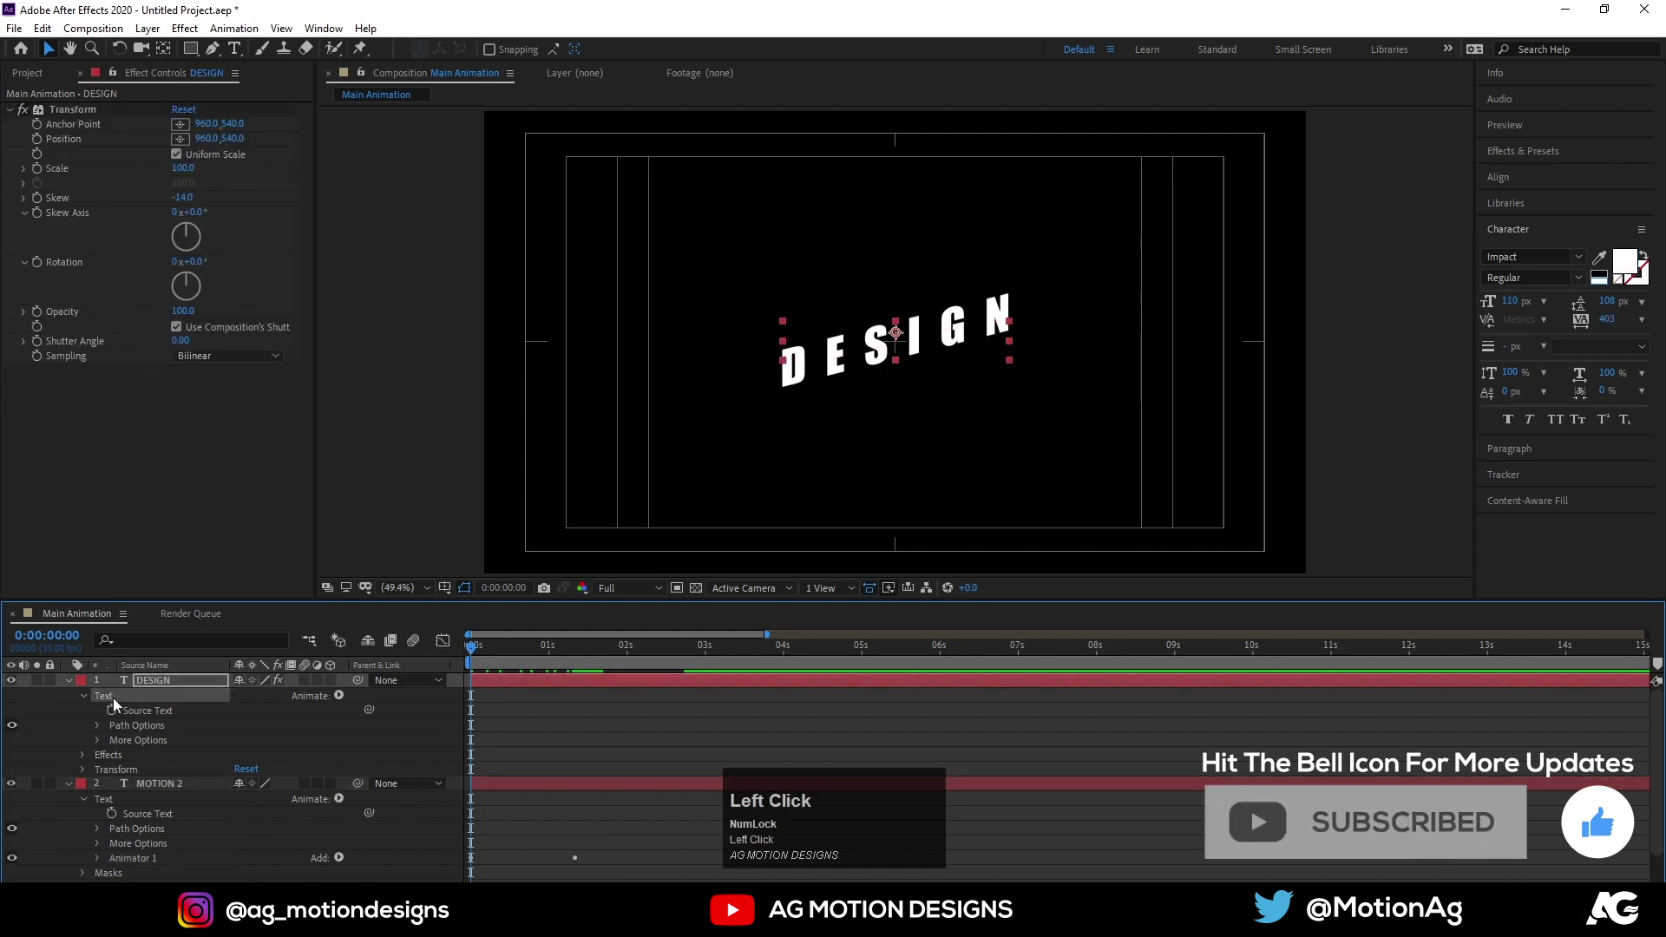
key("ctrl+v")
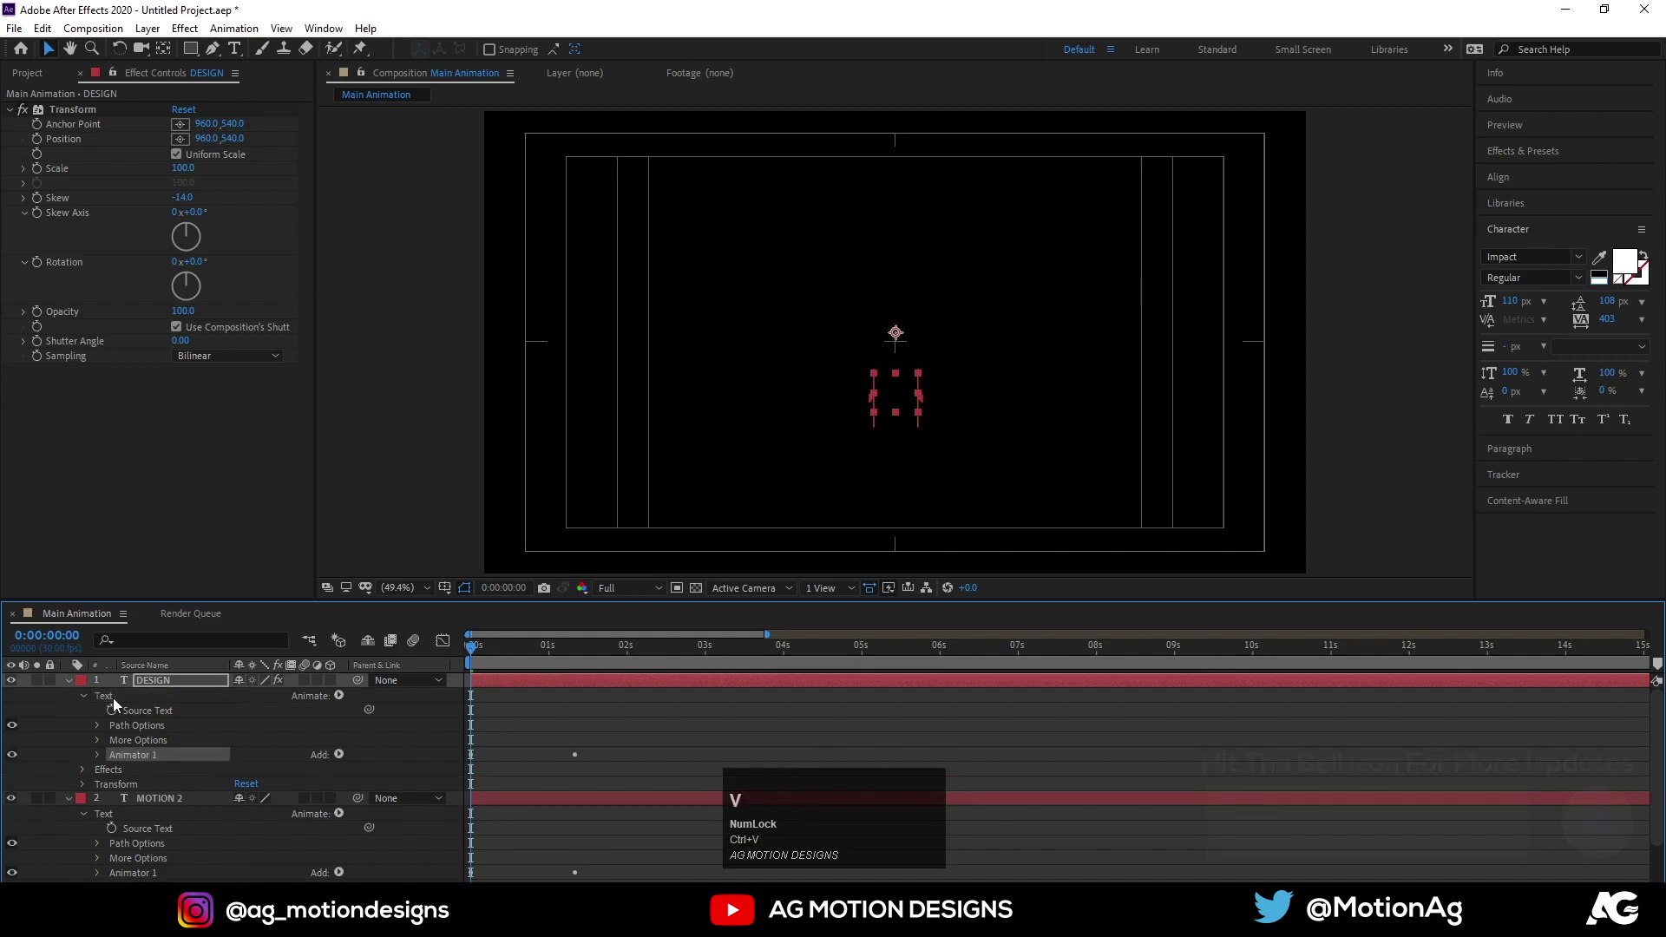
key("space")
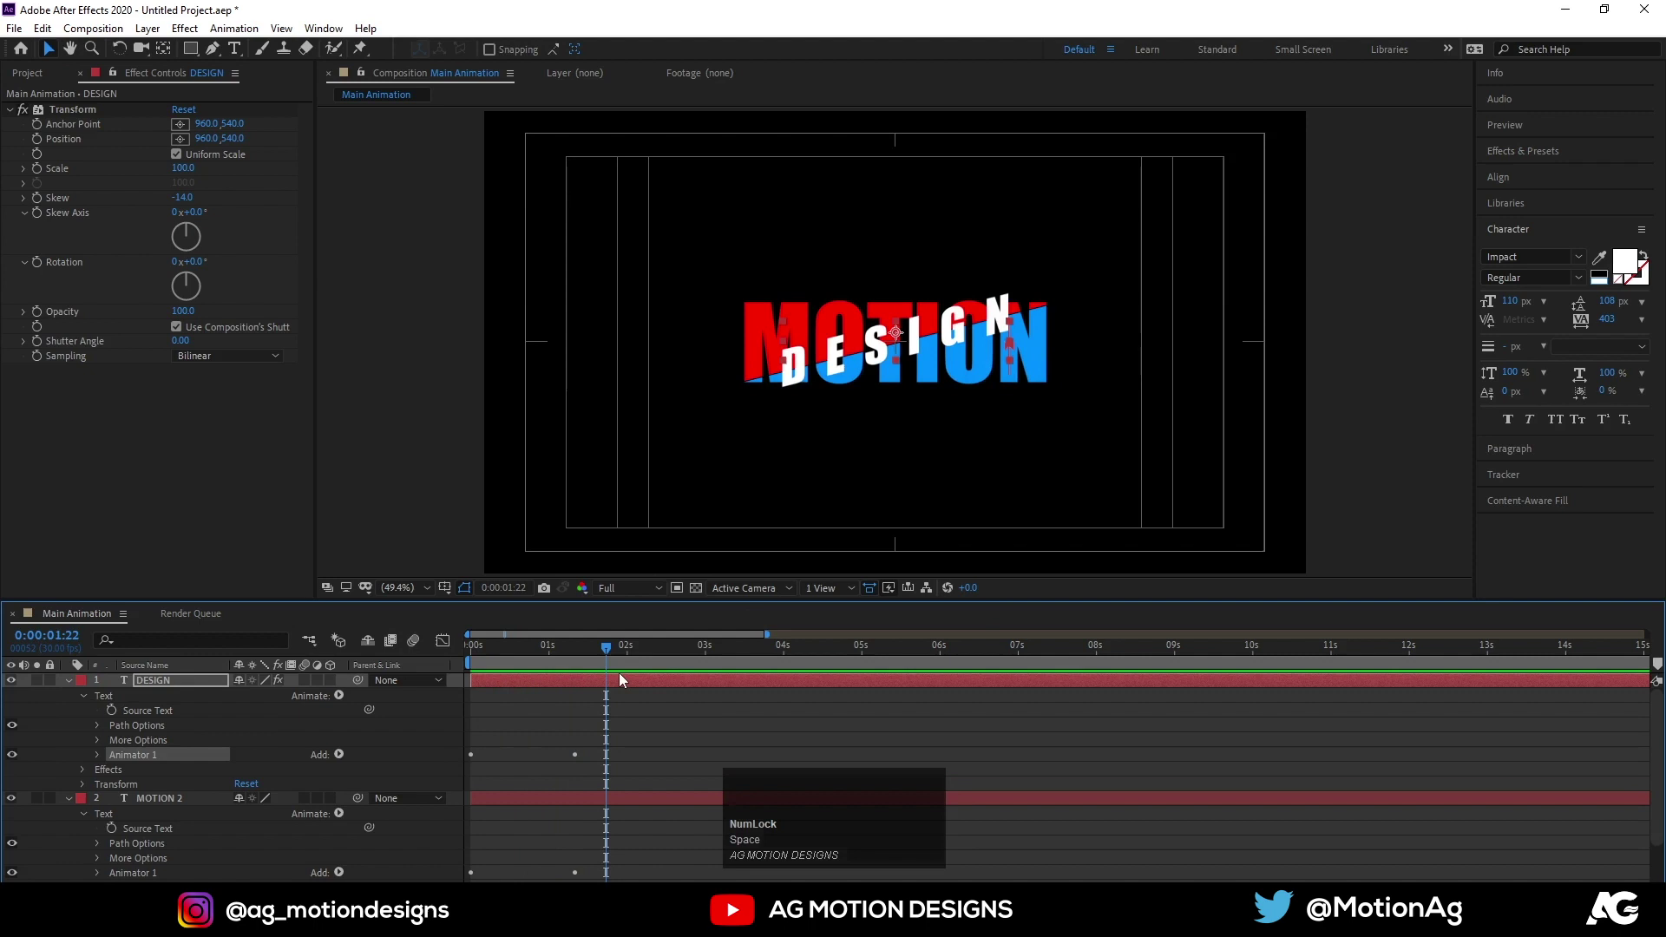
key("u")
Move the DESIGN layer below both MOTION layers and collapse the open layer properties
left_click_drag(563, 682, 700, 681)
key("space")
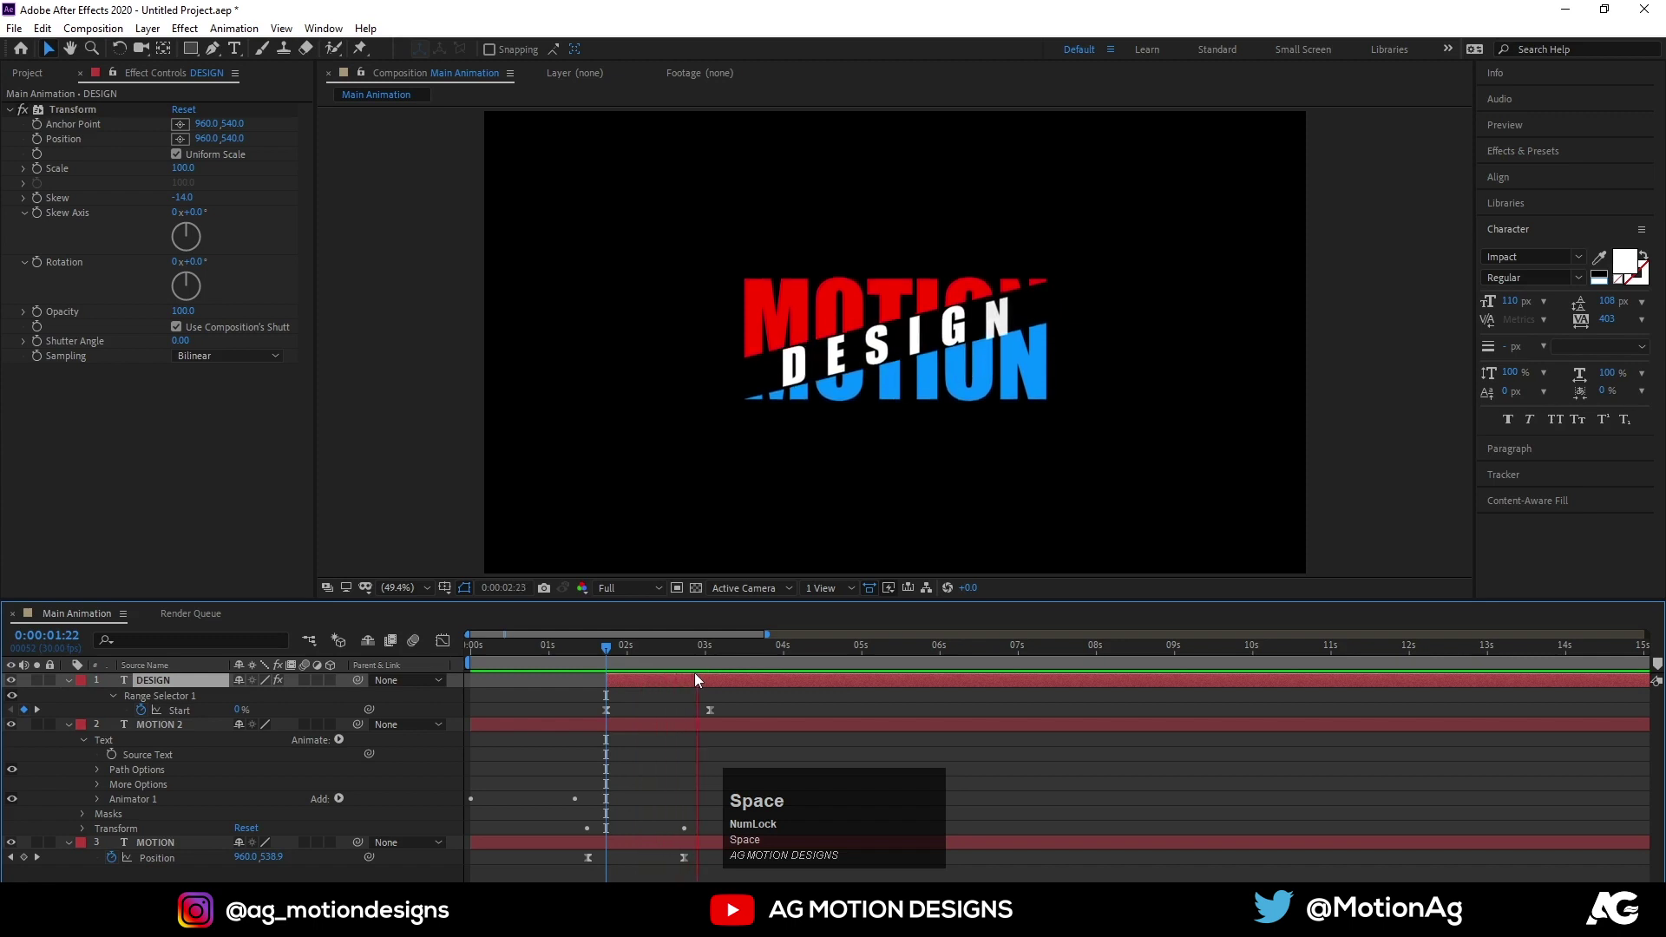
left_click(651, 705)
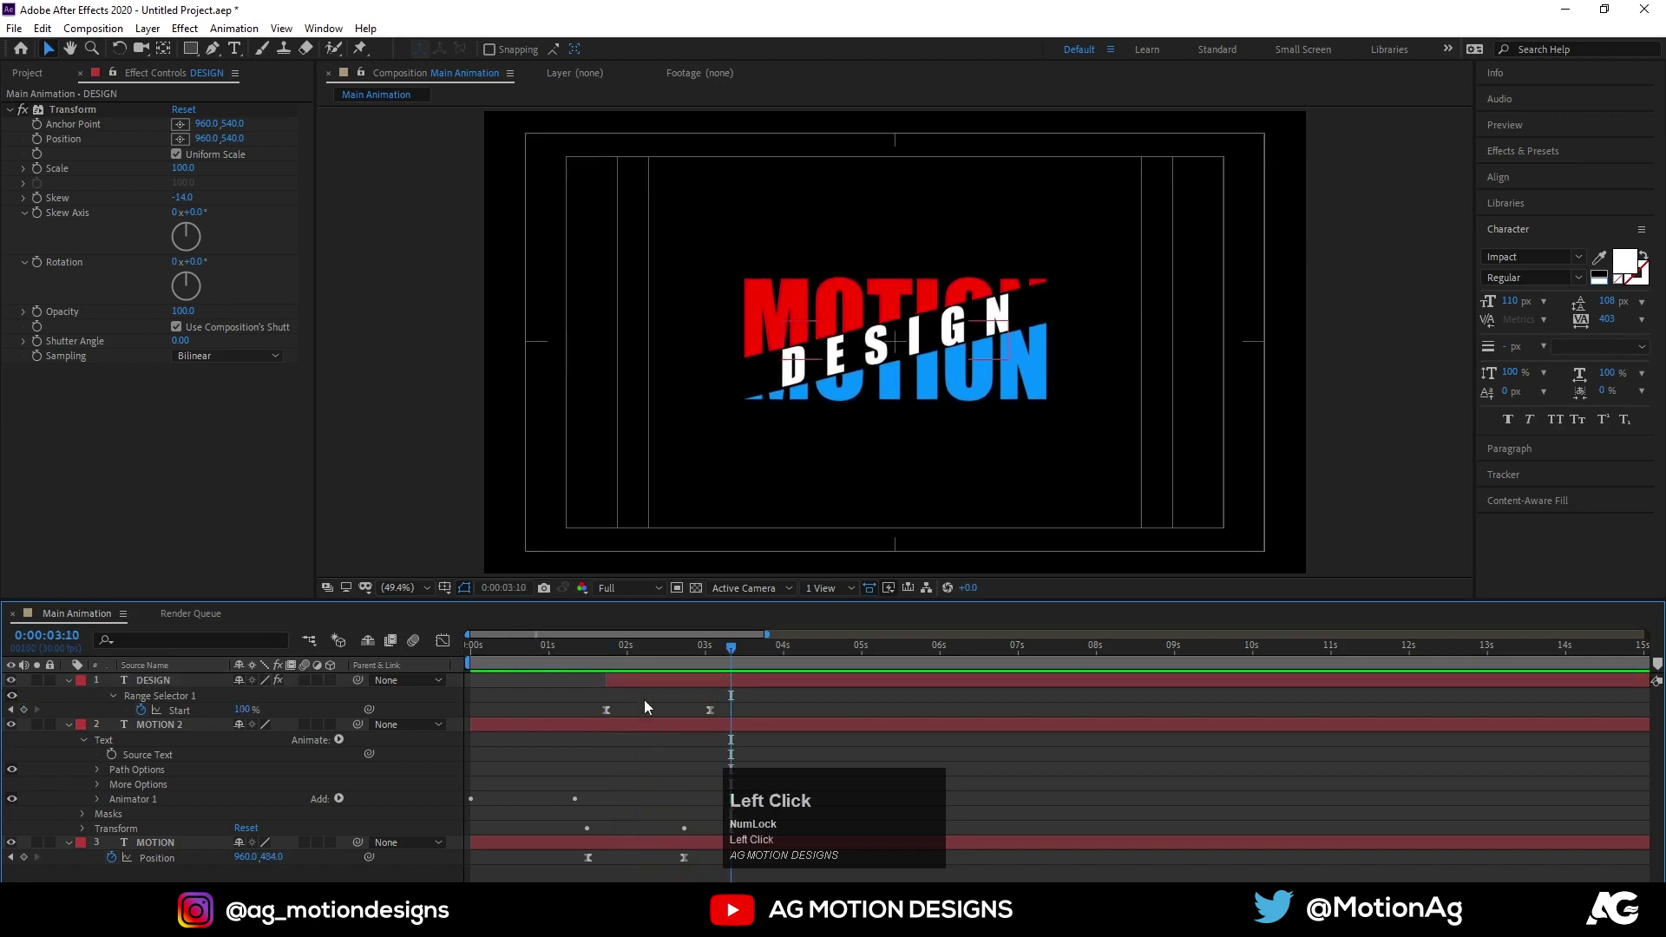
key("u")
left_click_drag(166, 690, 392, 672)
key("space")
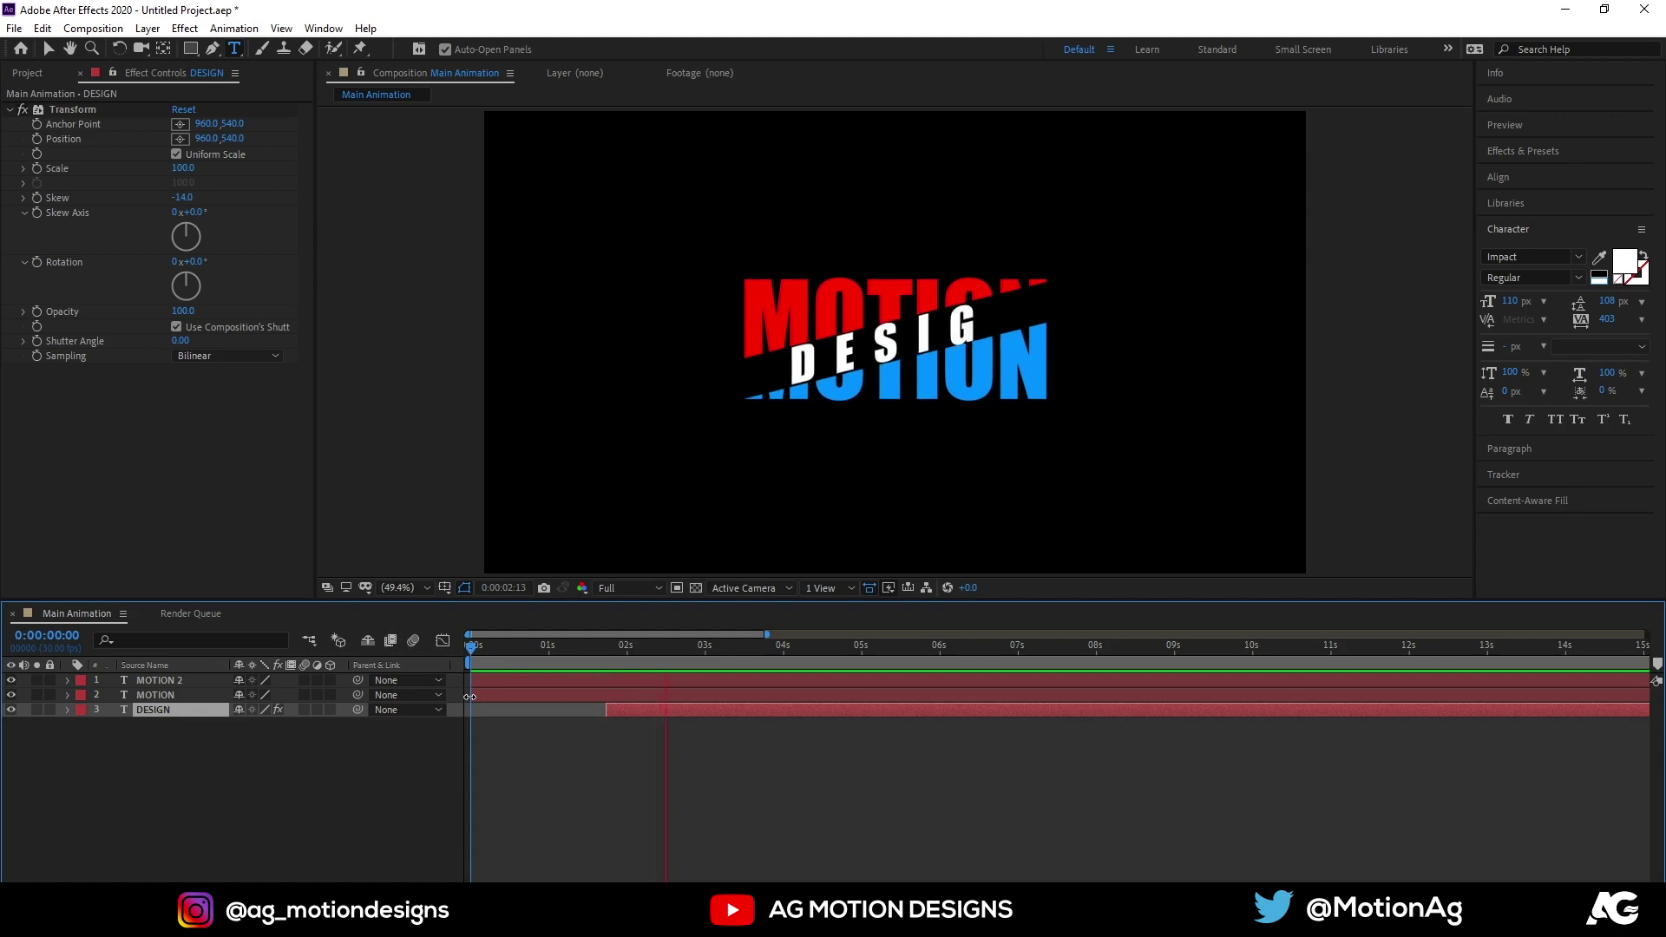
Preview the full MOTION/DESIGN animation, then deselect all layers ready for a new layer
key("space")
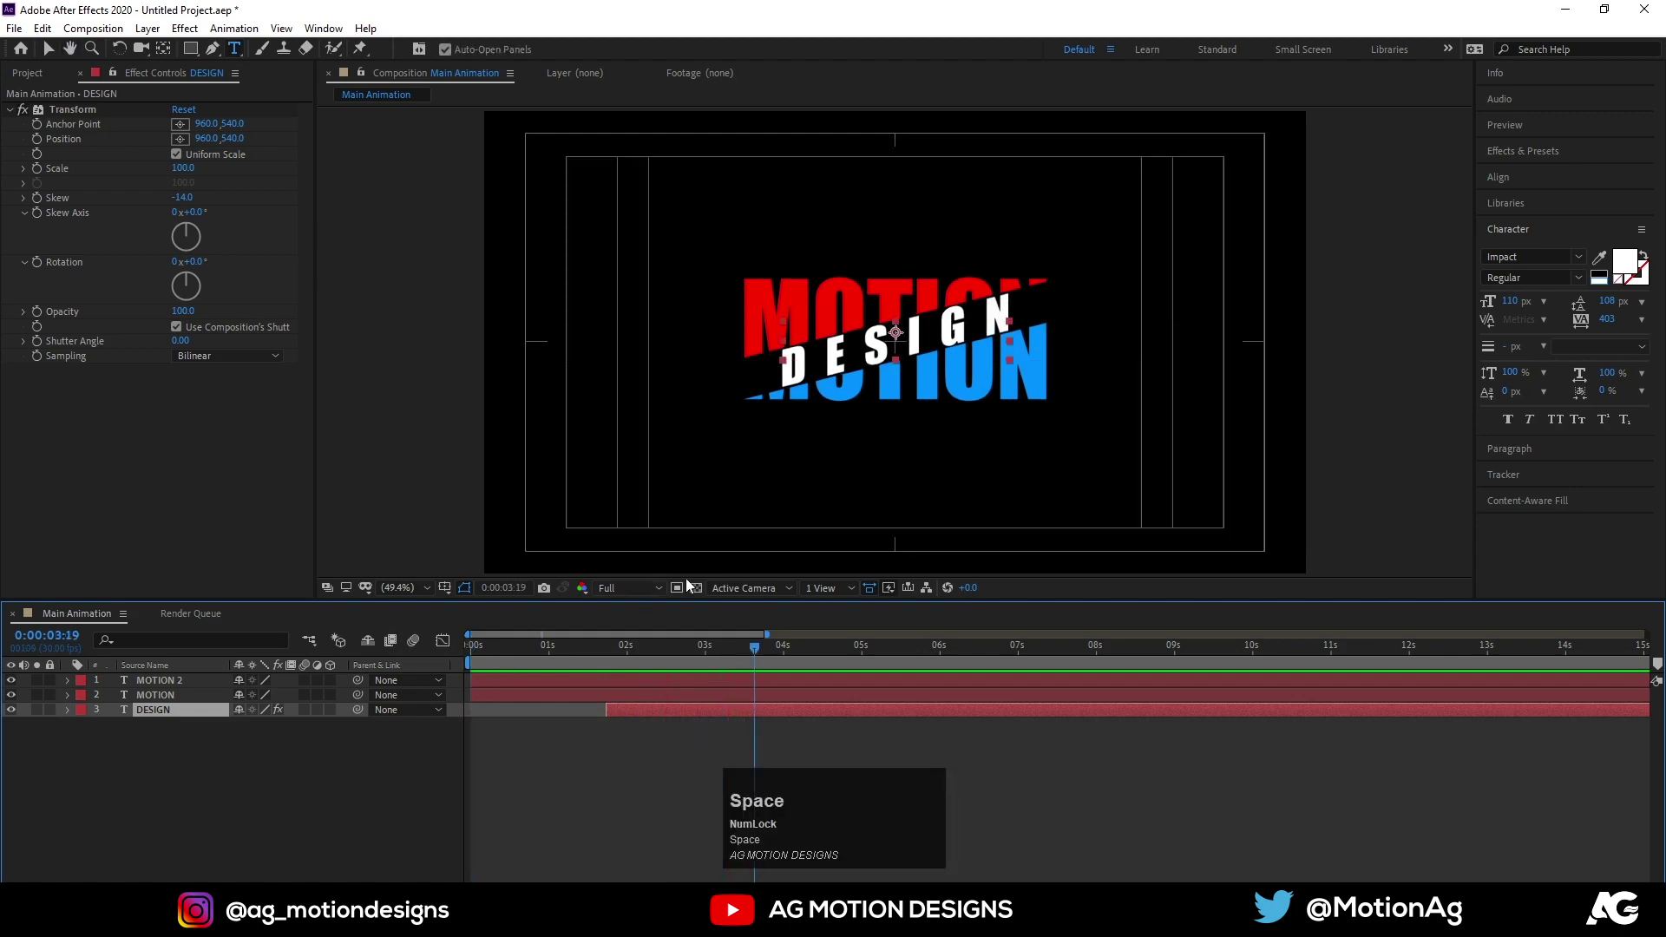
left_click(528, 647)
key("space")
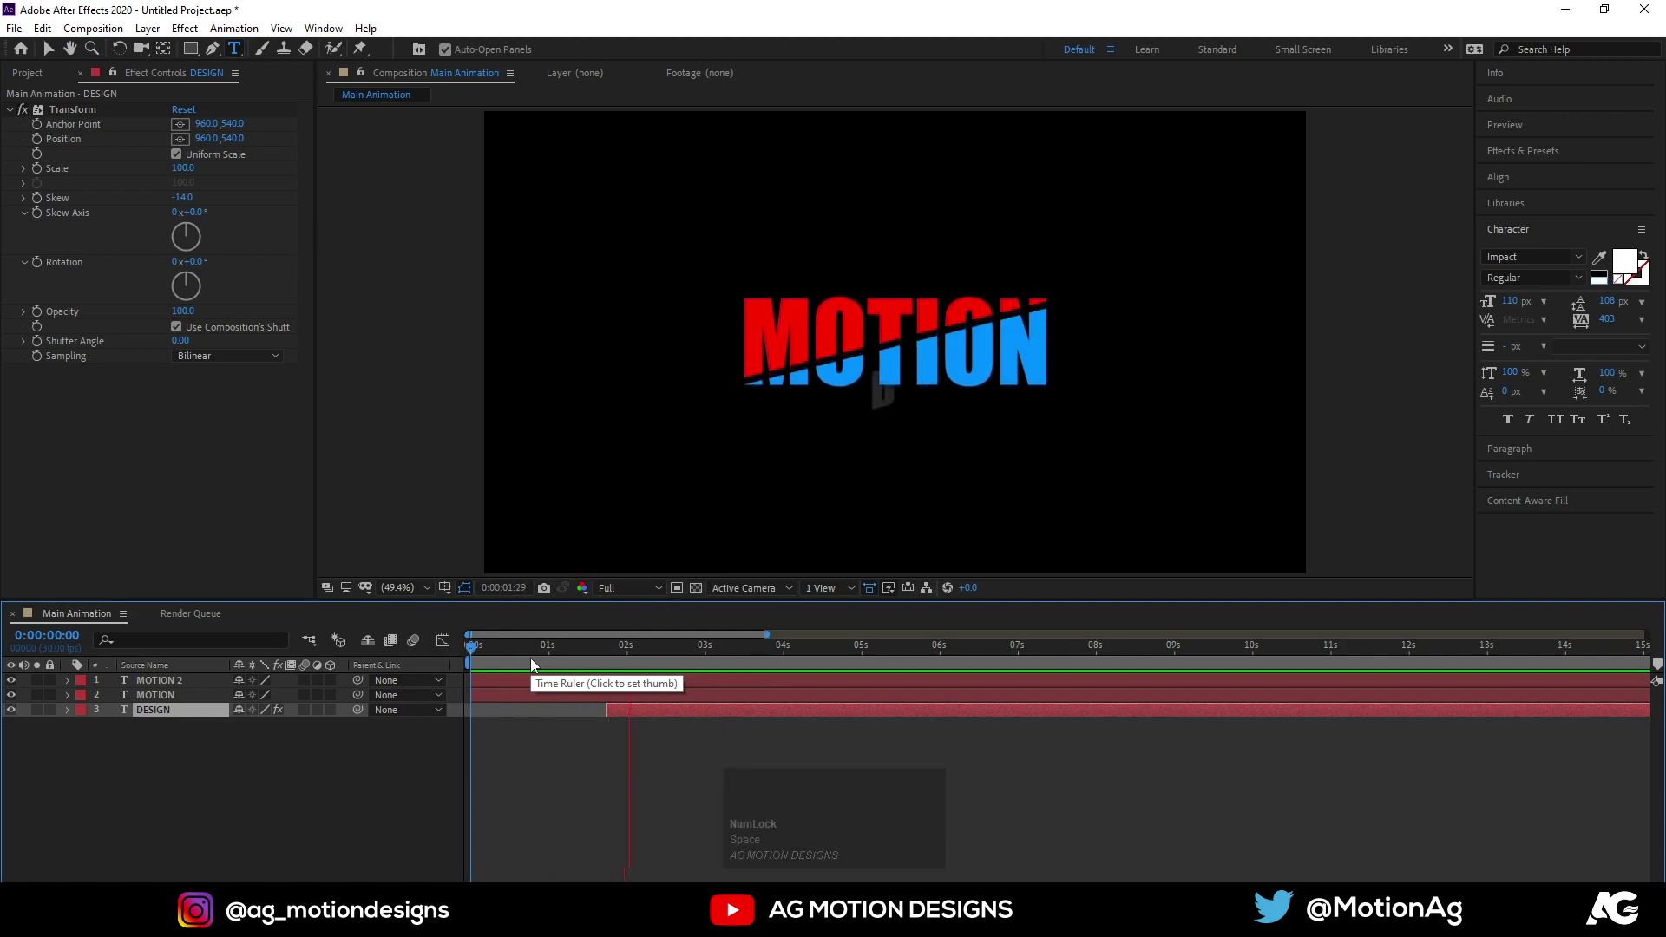
key("space")
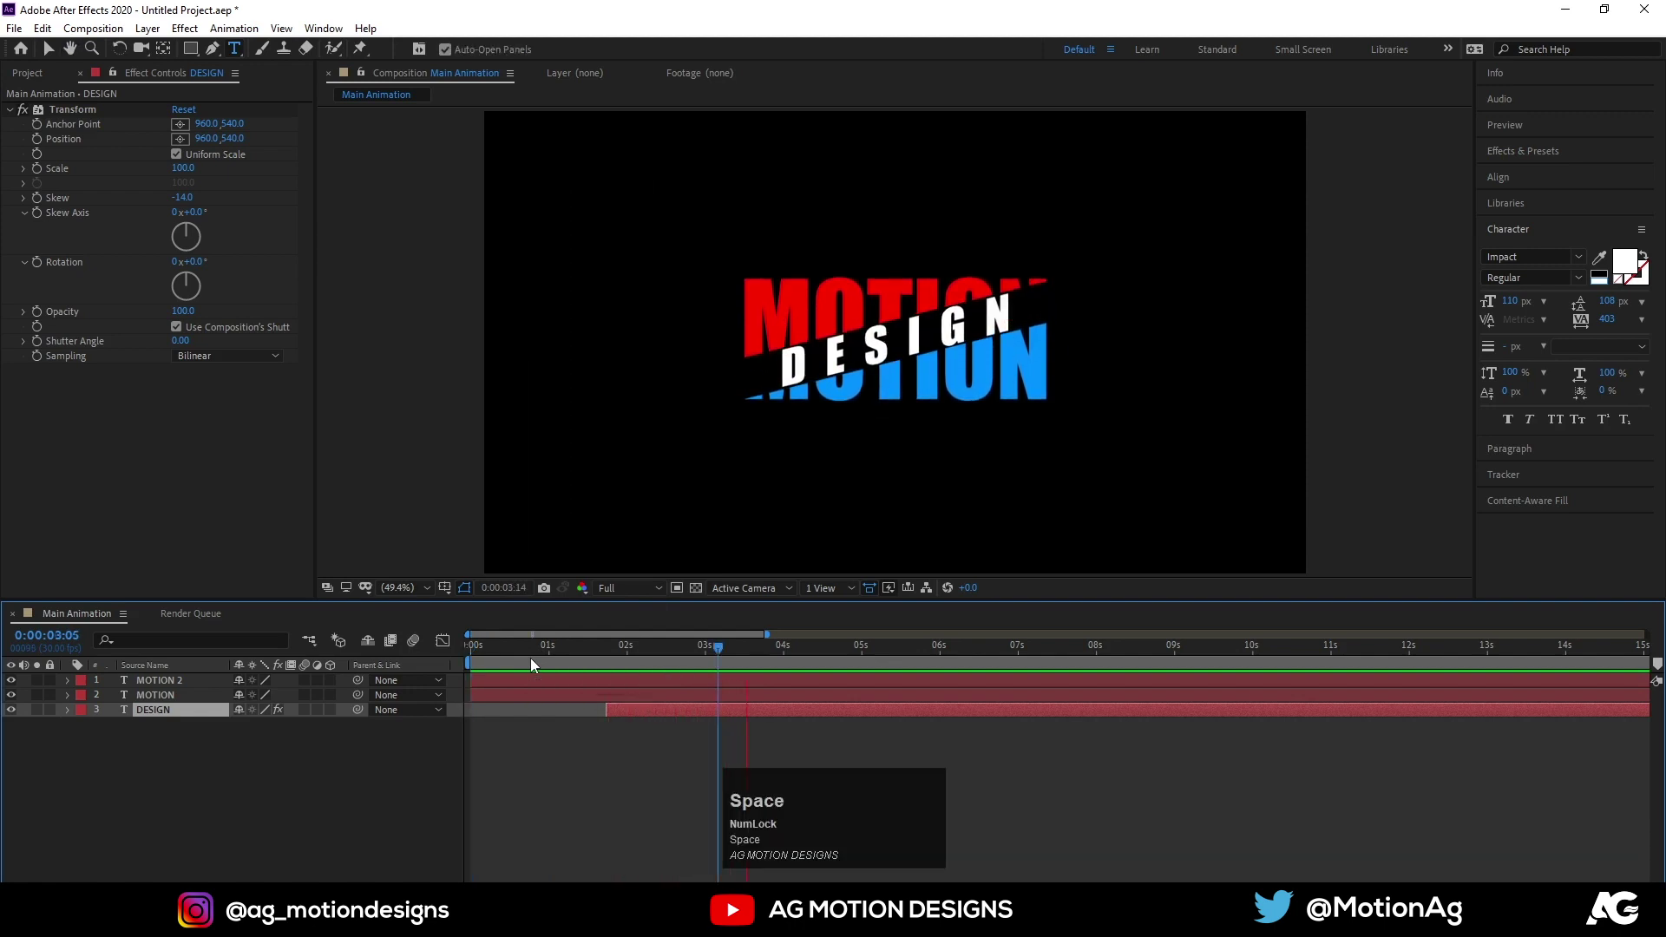
left_click(261, 742)
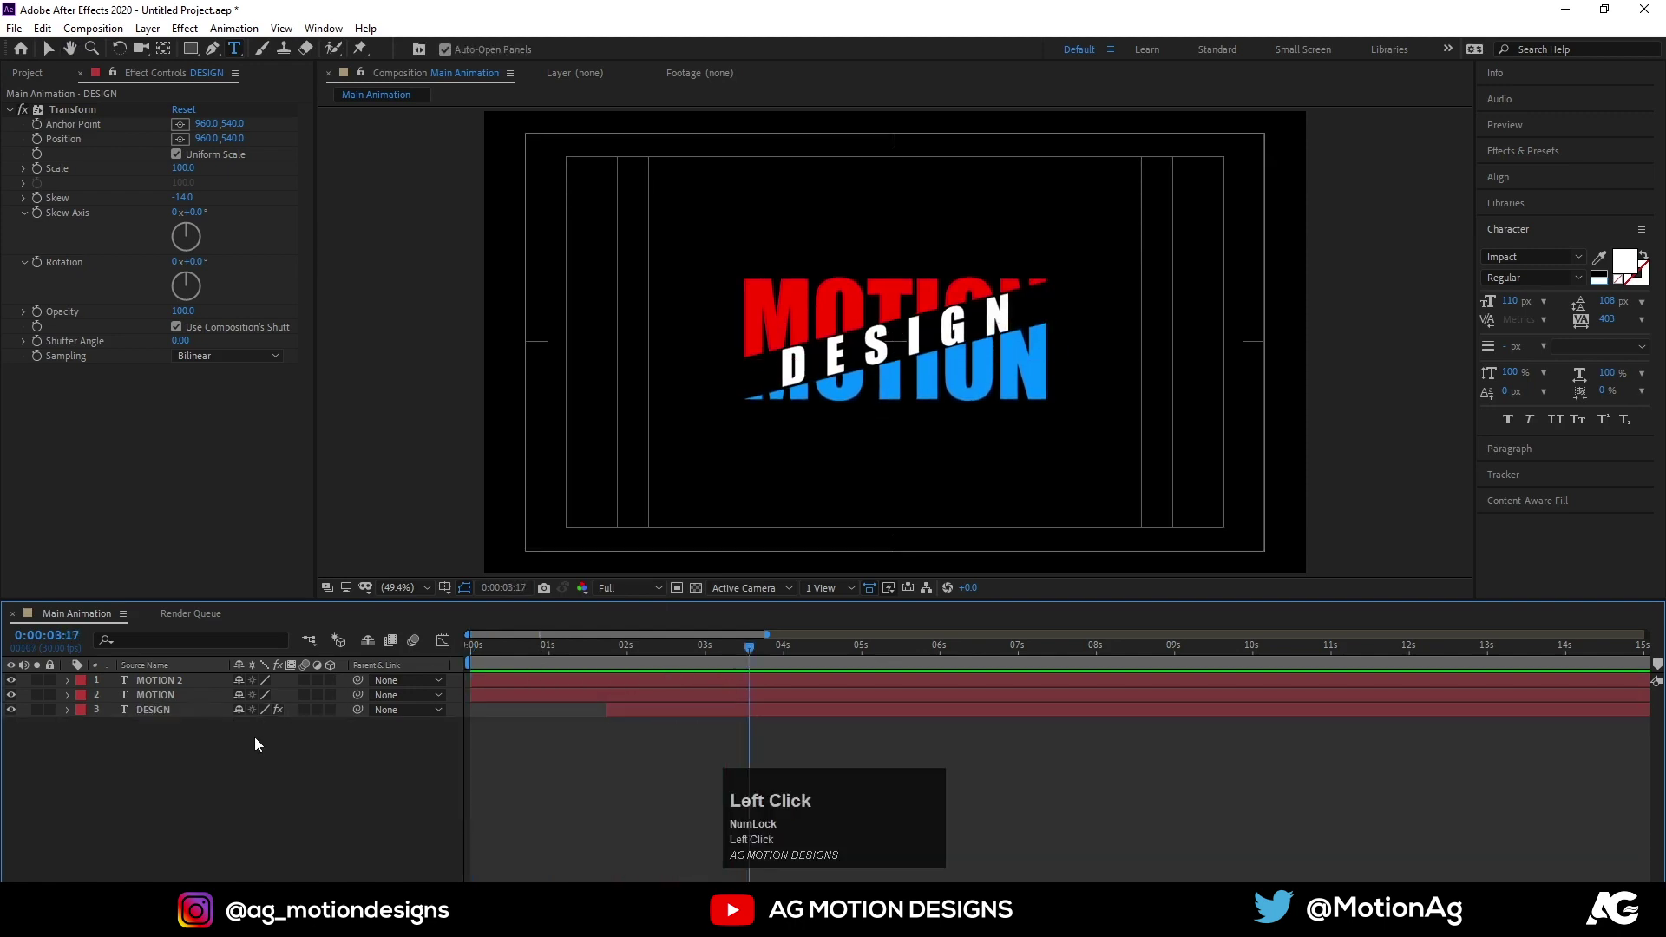
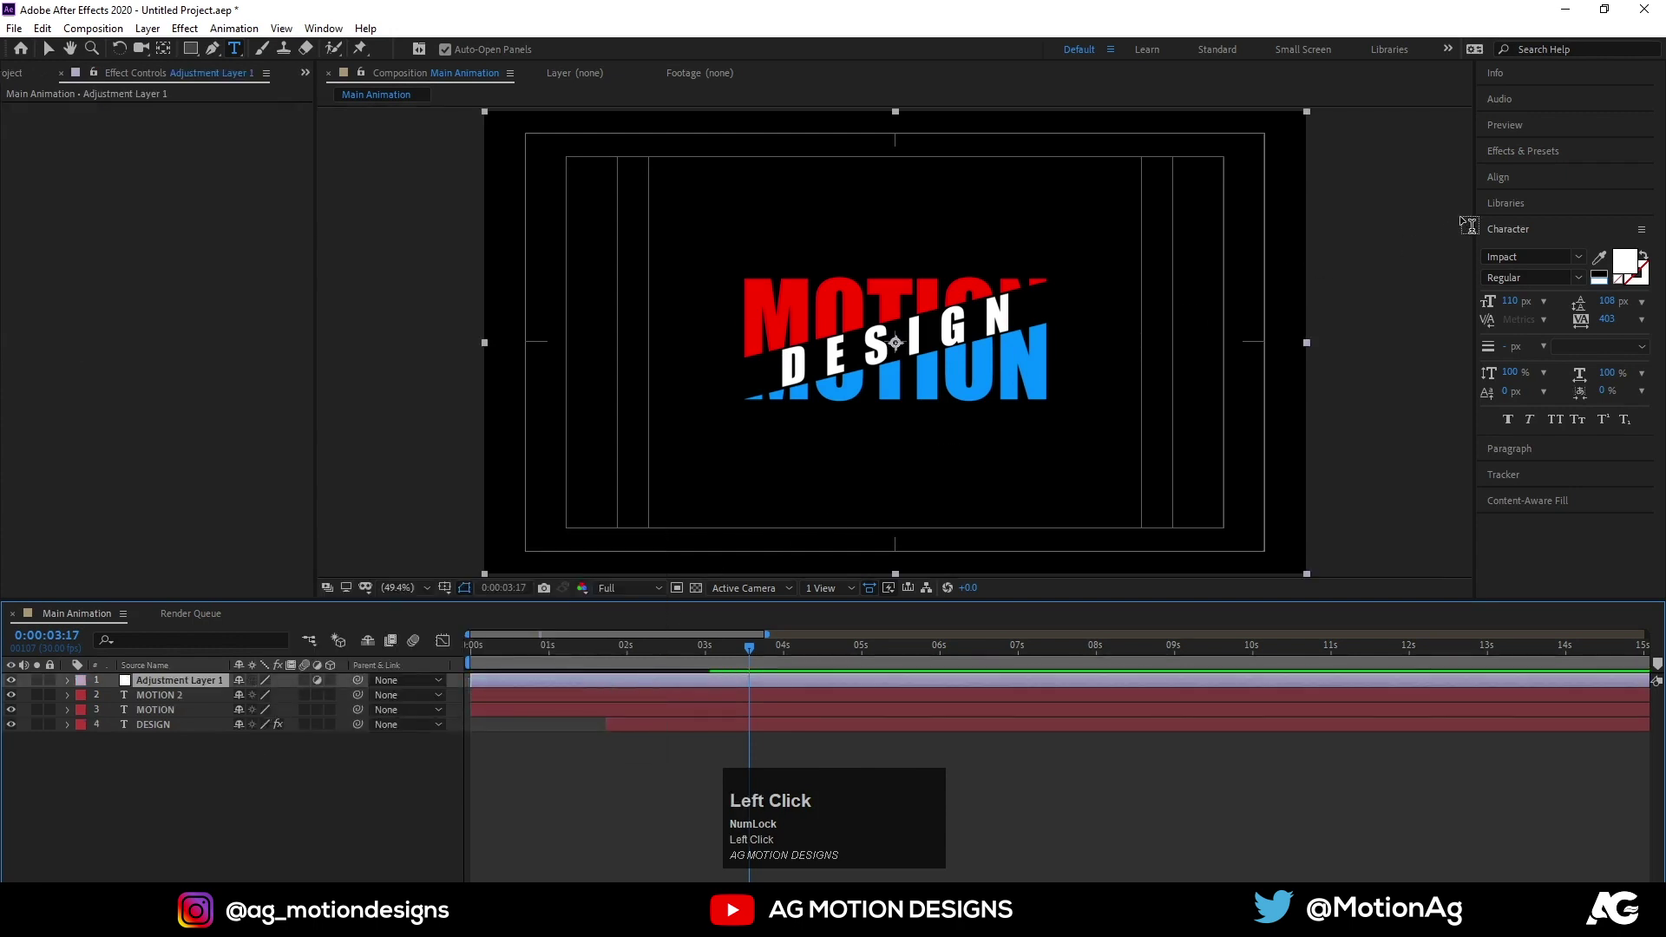
Add Glow to the new adjustment layer with threshold 90%, radius 250 and intensity 0.5
key("ctrl+a")
type("glow")
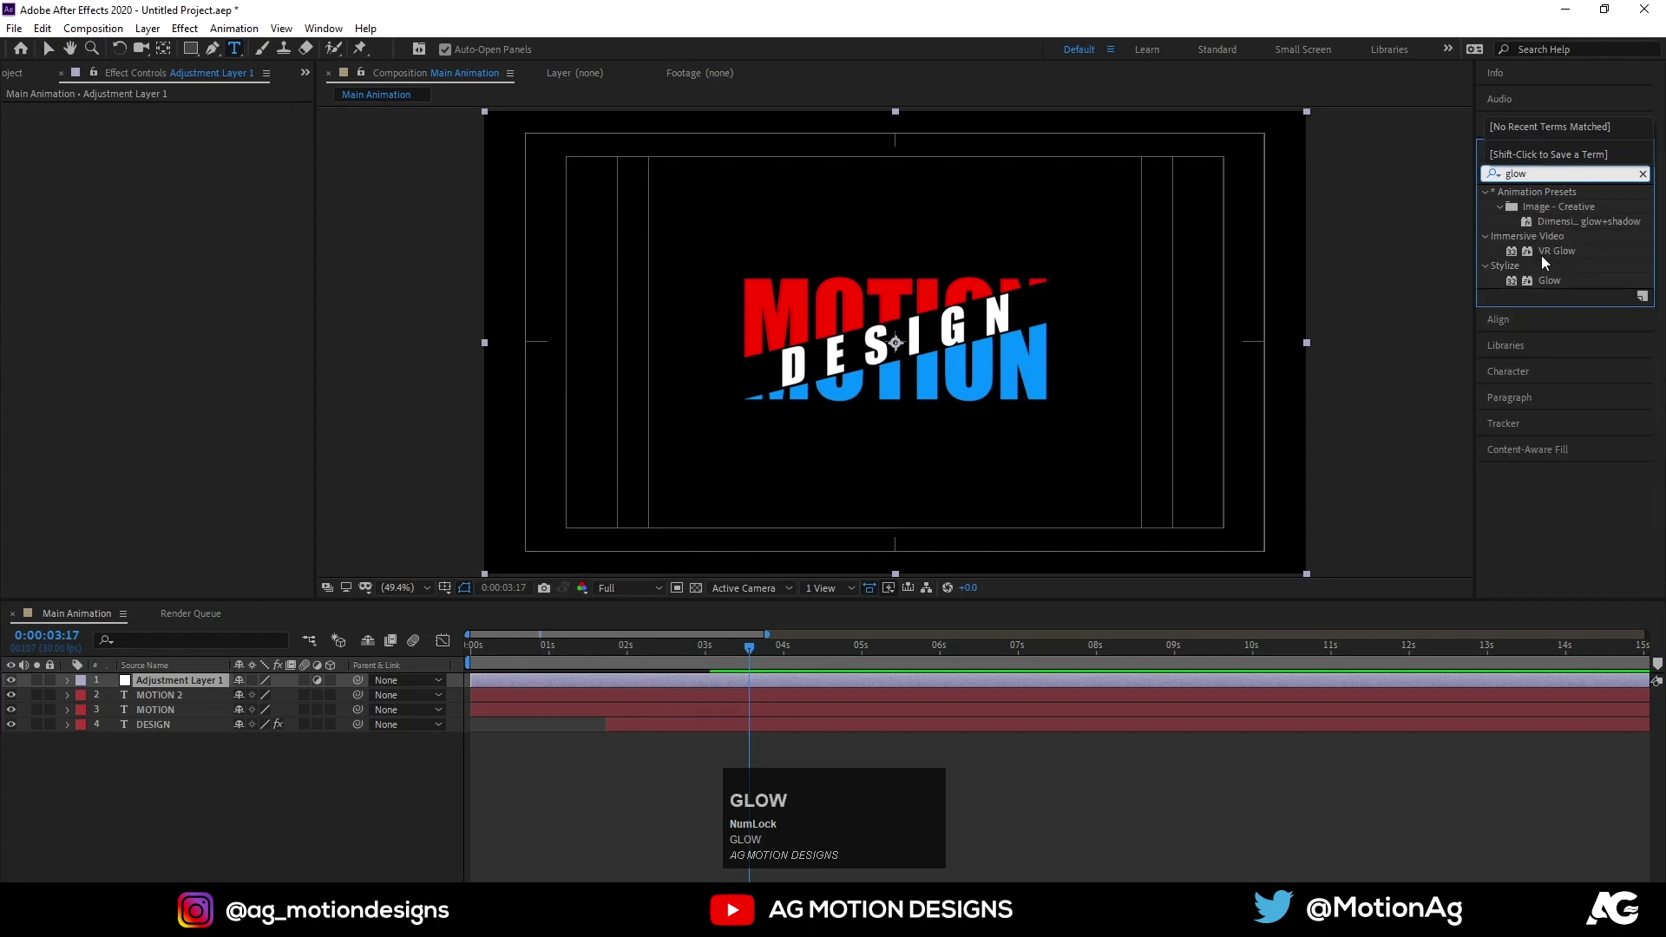
left_click_drag(1558, 290, 192, 158)
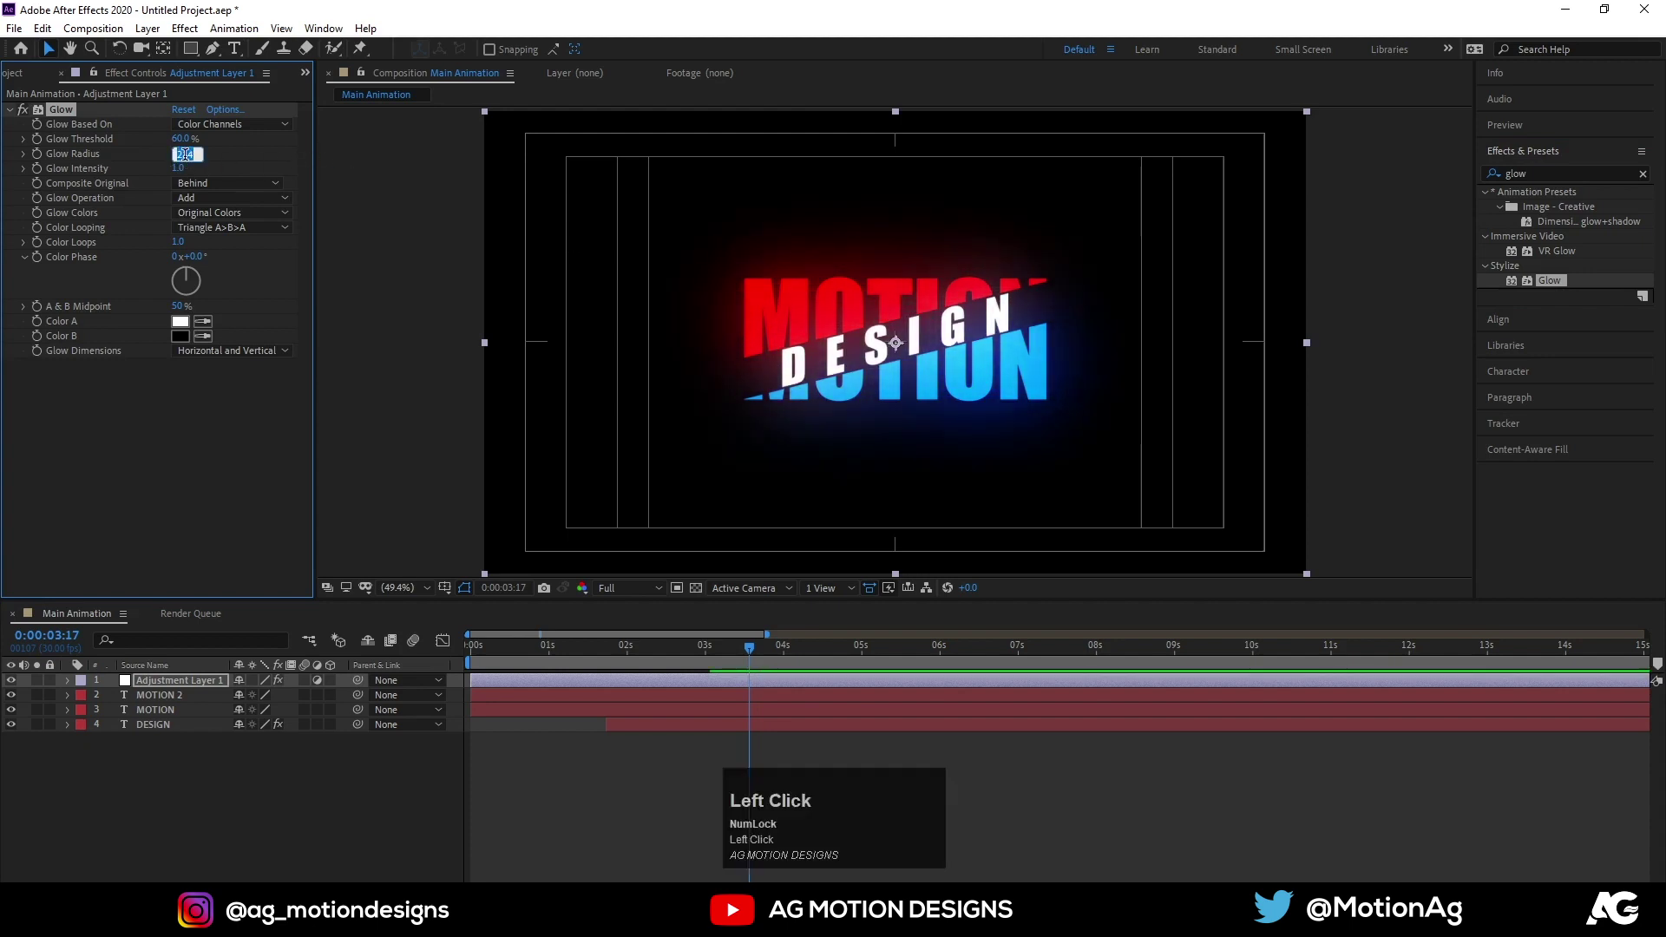
key("Return")
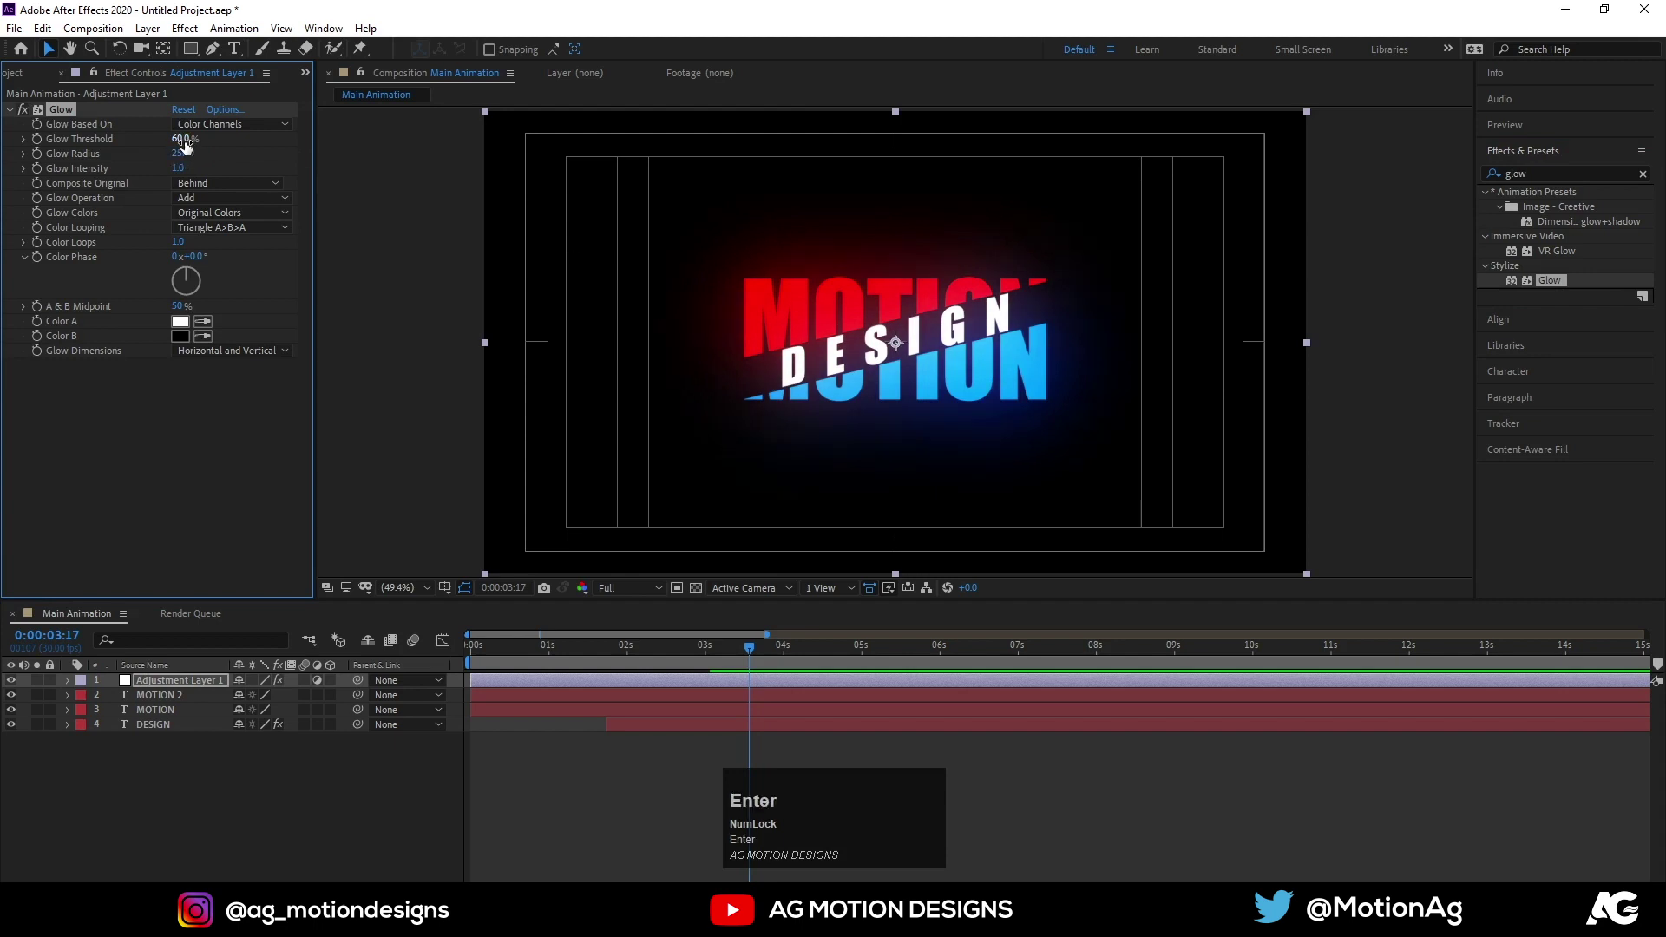
left_click(187, 145)
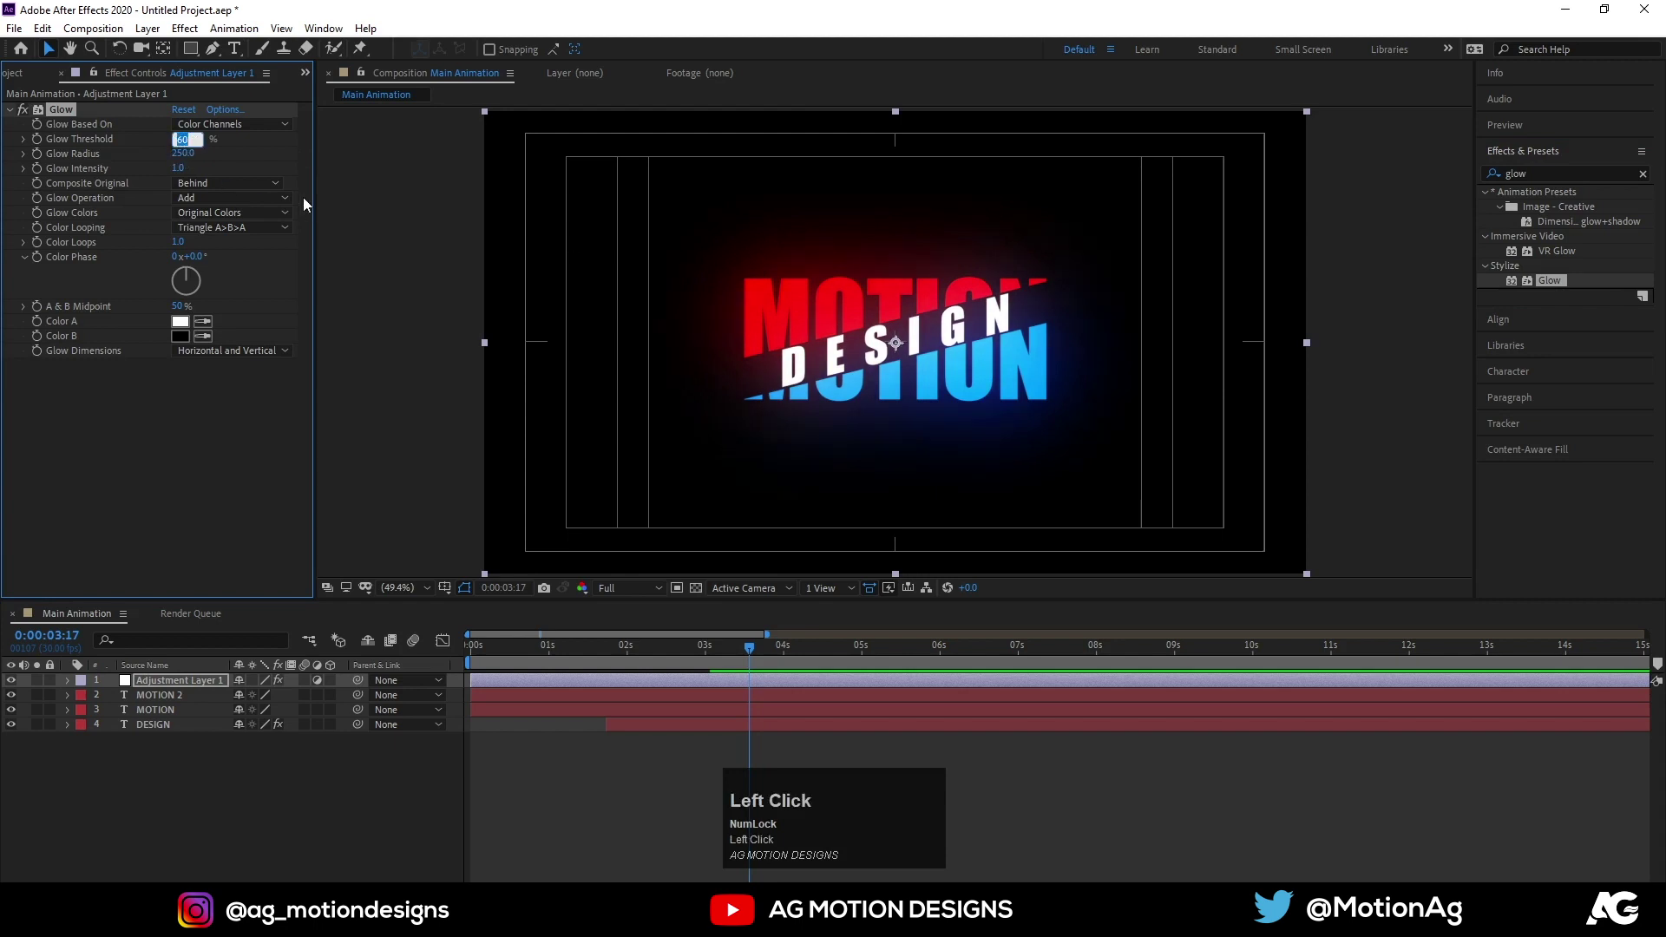
key("Return")
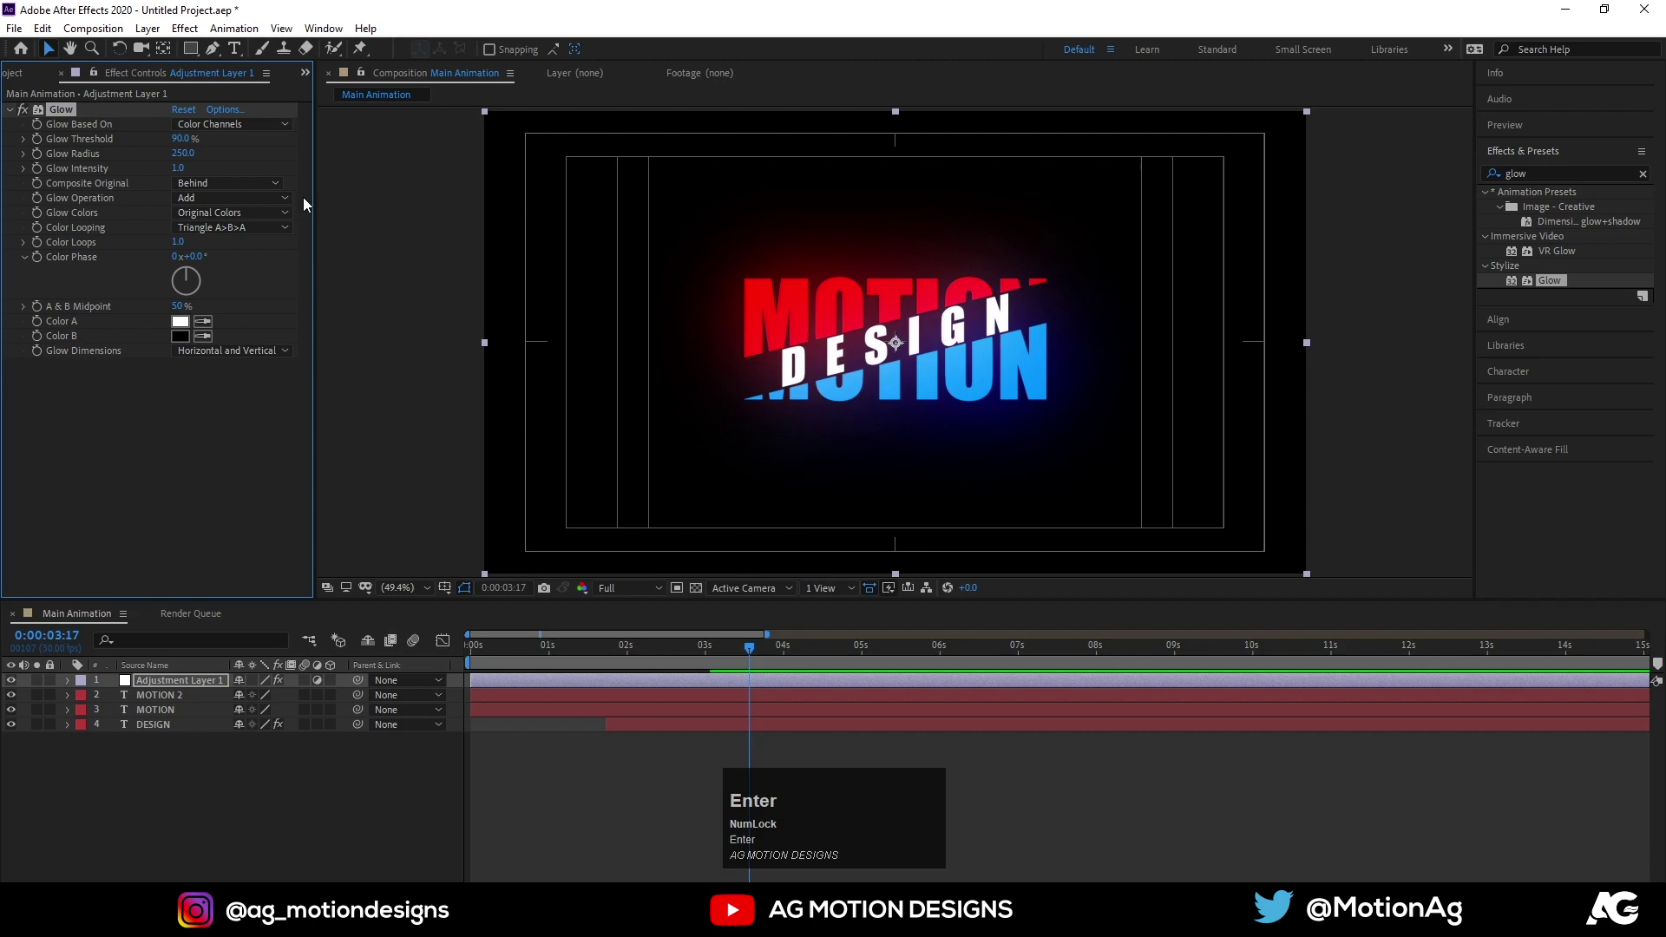
left_click(184, 170)
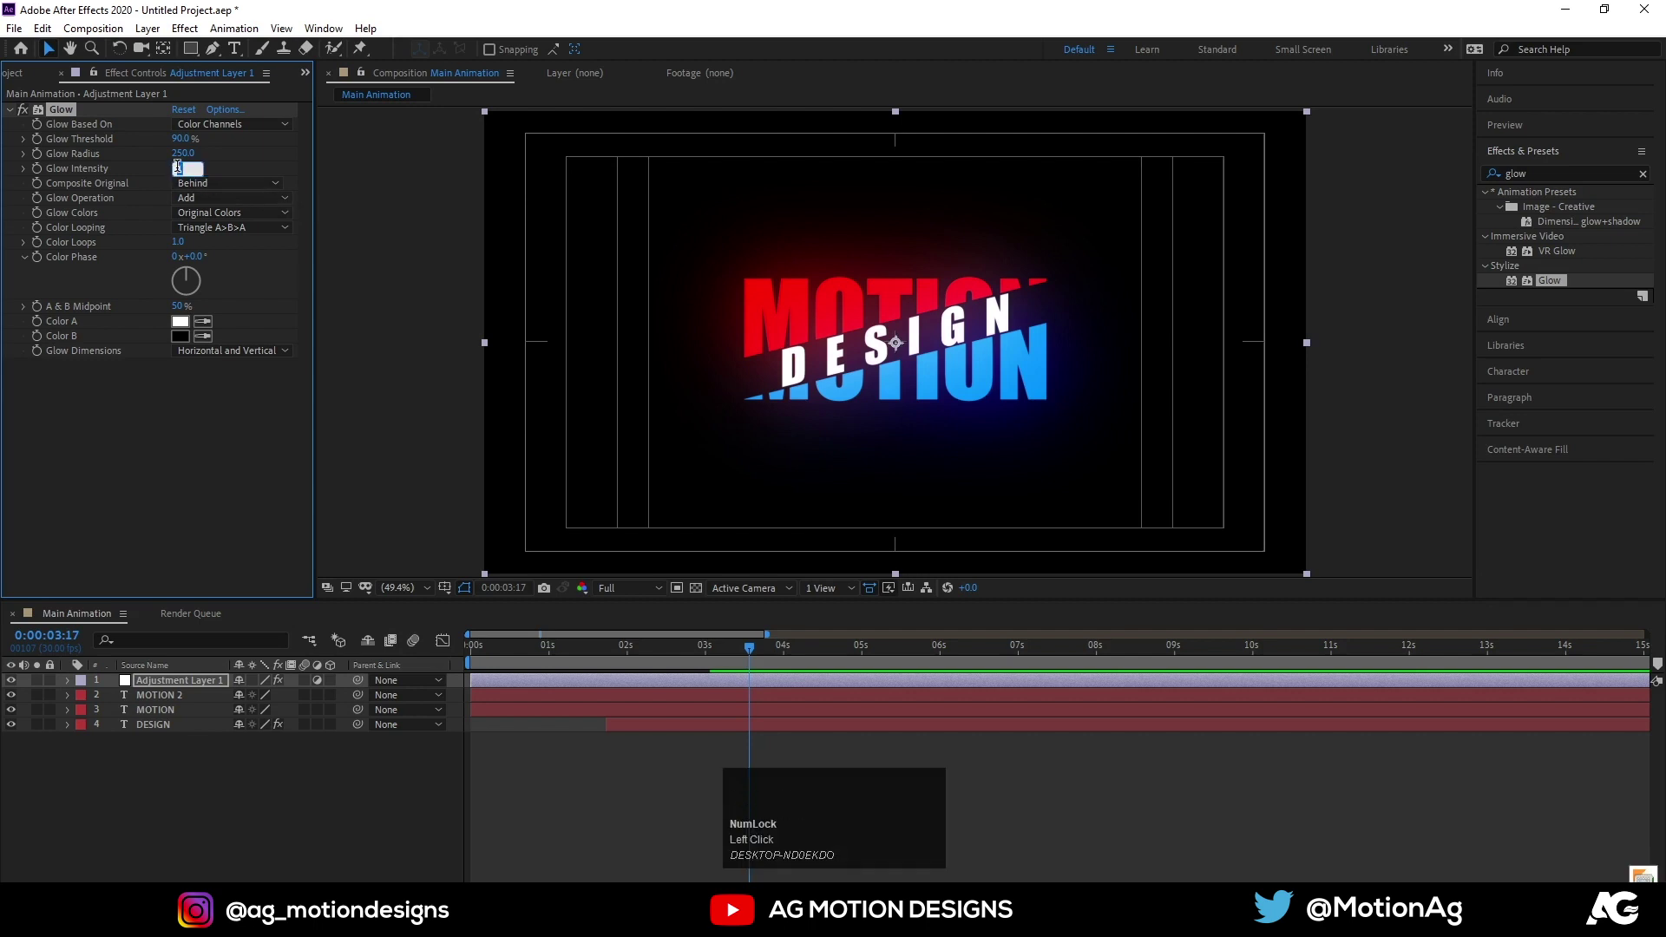
key("Return")
Preview the glowing title and select the MOTION 2, MOTION and DESIGN layers
left_click(476, 655)
key("space")
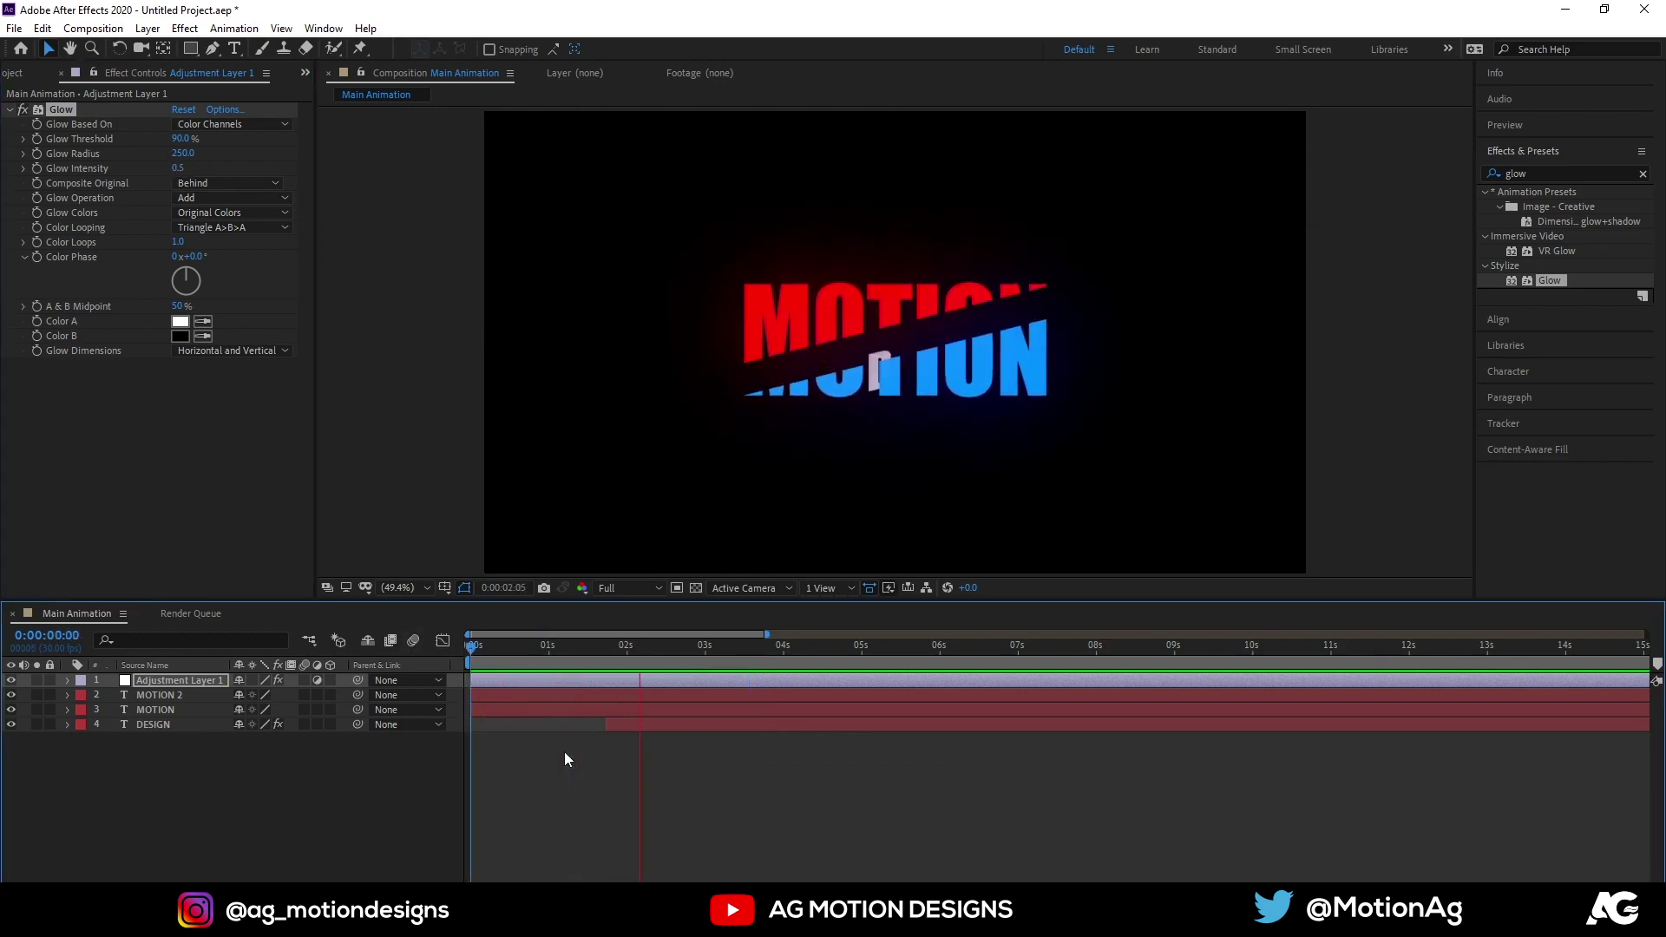
key("space")
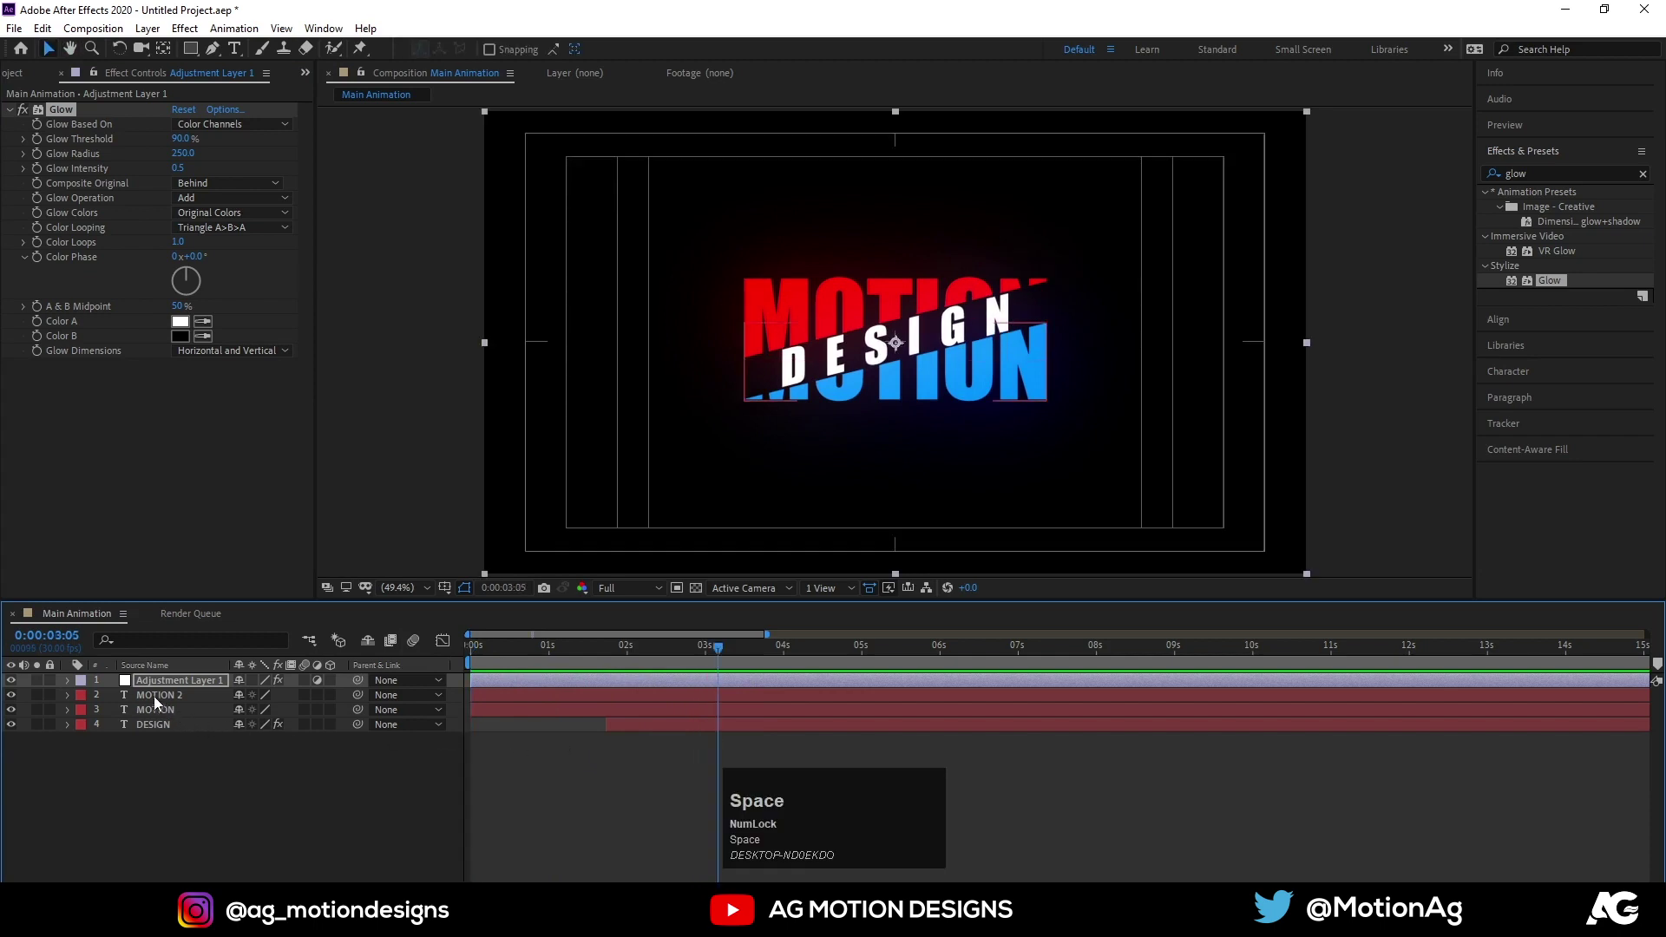
left_click(159, 701)
left_click(145, 728)
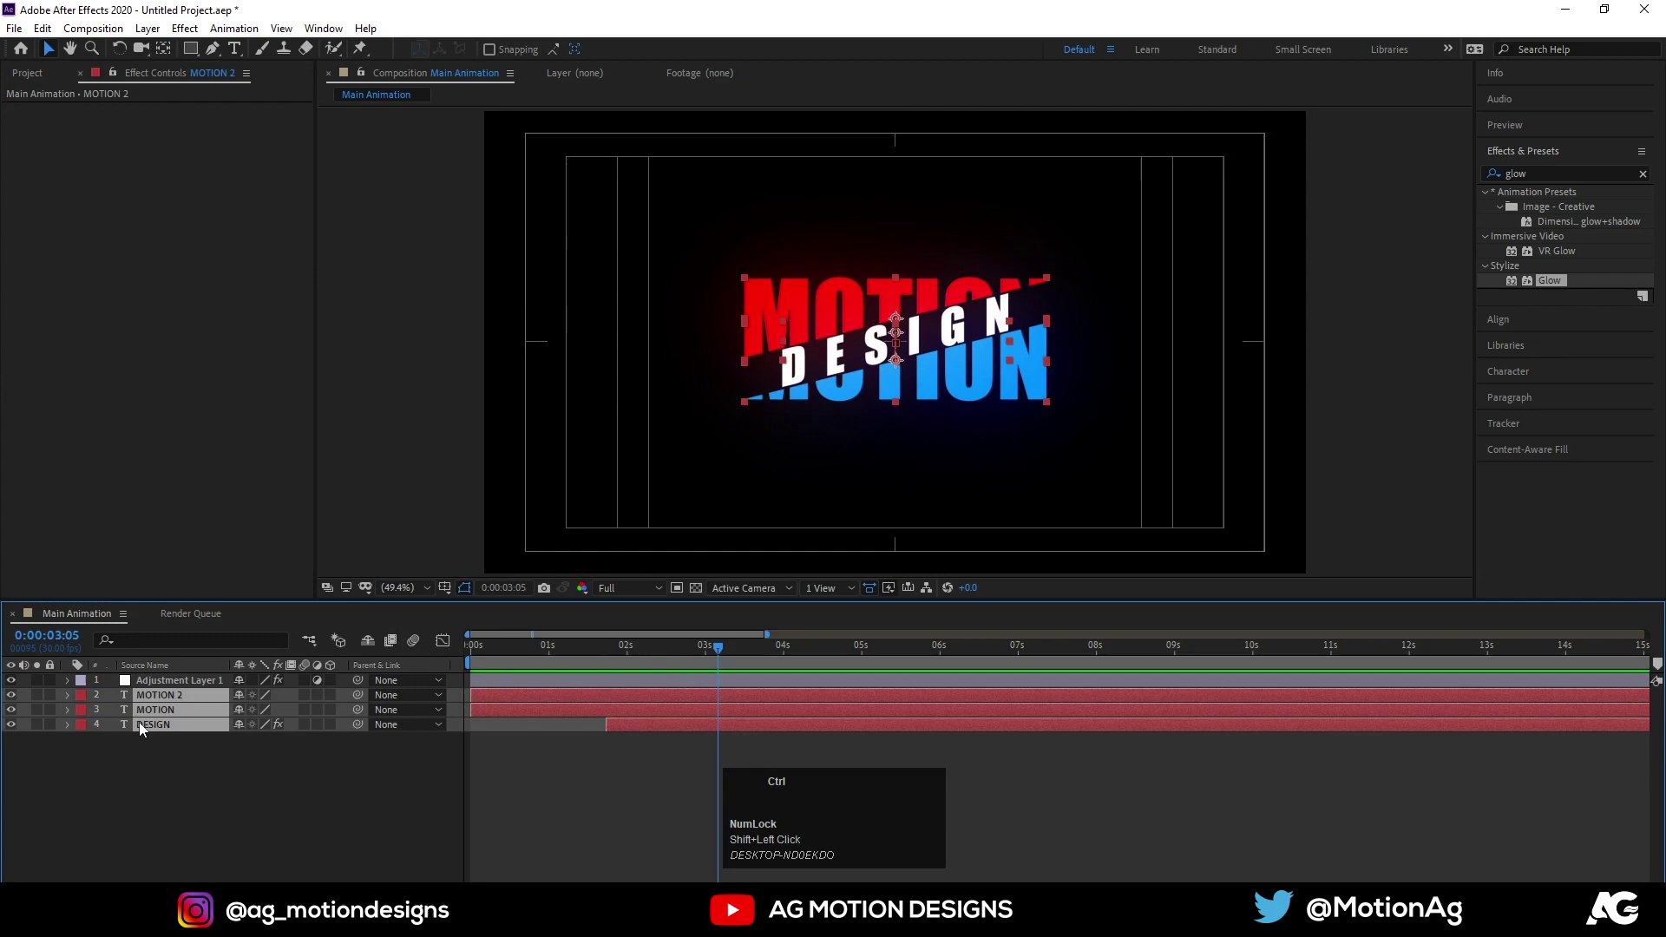
Precompose the three text layers as 'Text' and duplicate the precomp
key("ctrl+shift+c")
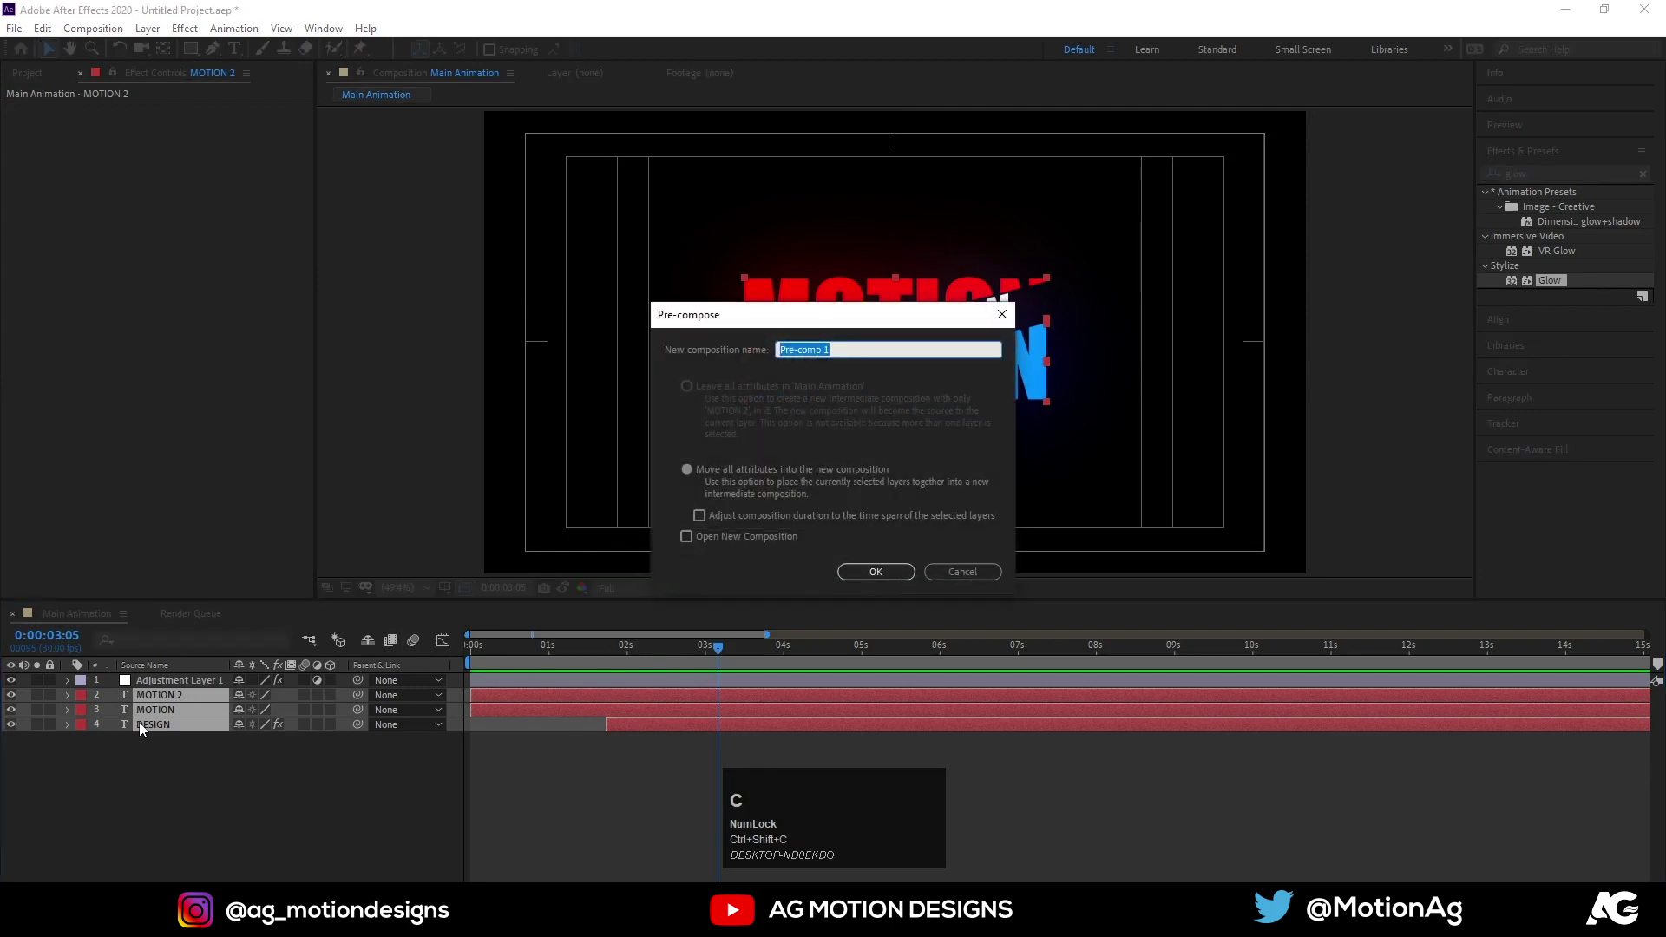
type("ext")
key("Return")
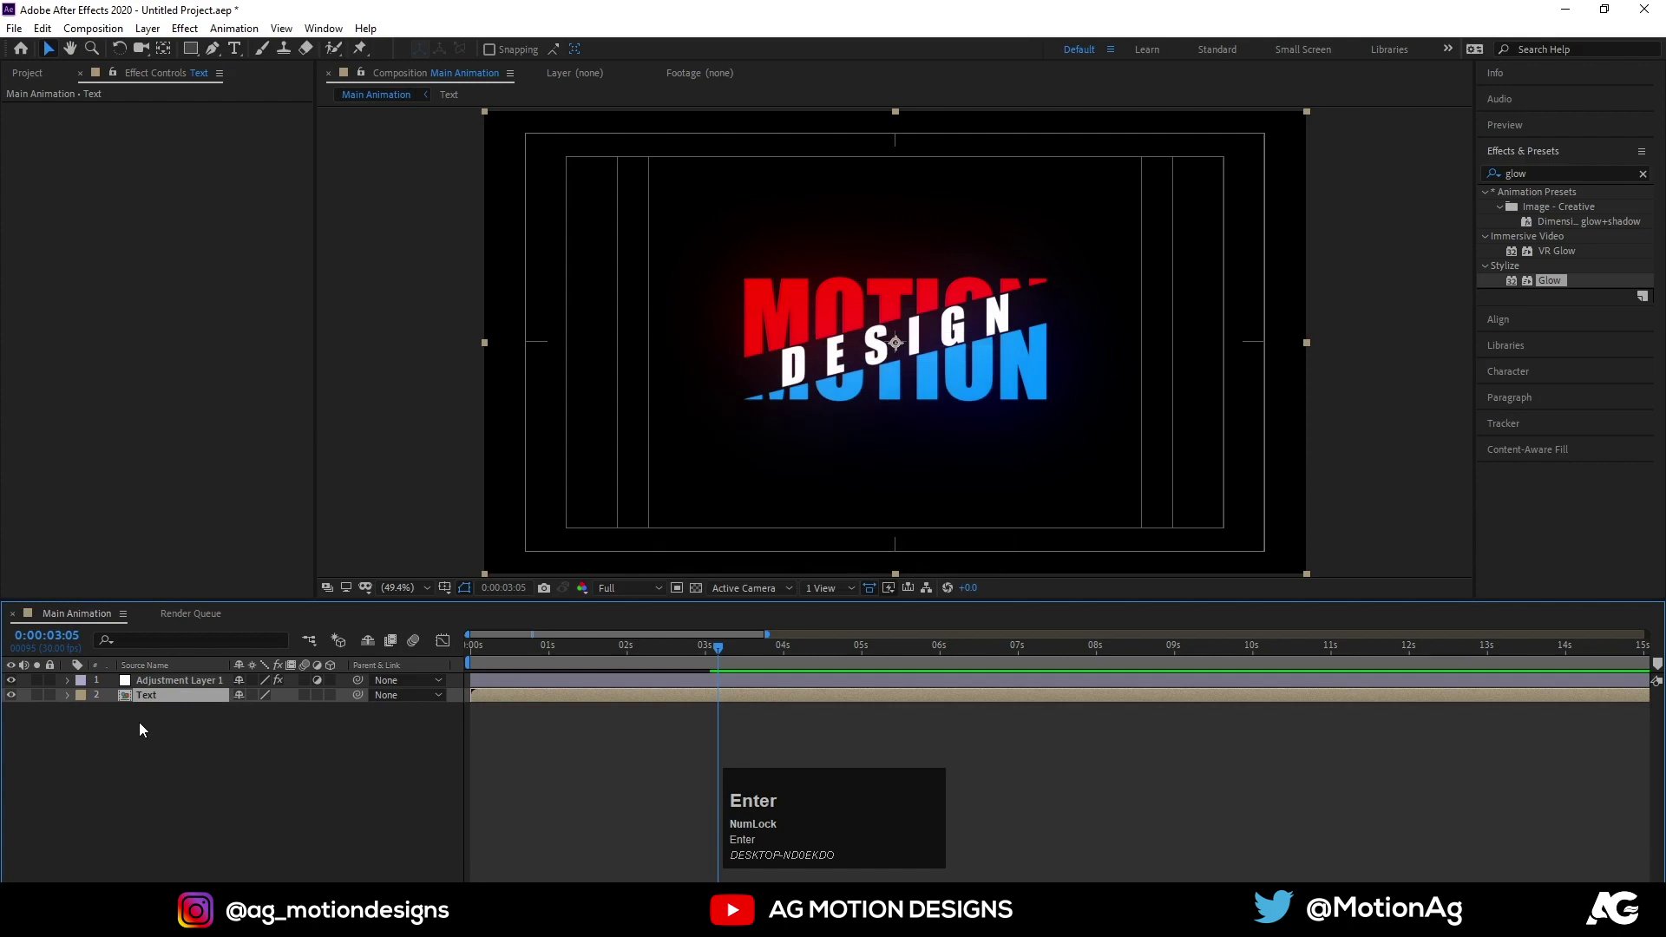
left_click(151, 701)
key("ctrl+d")
Select the lower Text copy and search Effects & Presets for 'edge'
left_click(141, 725)
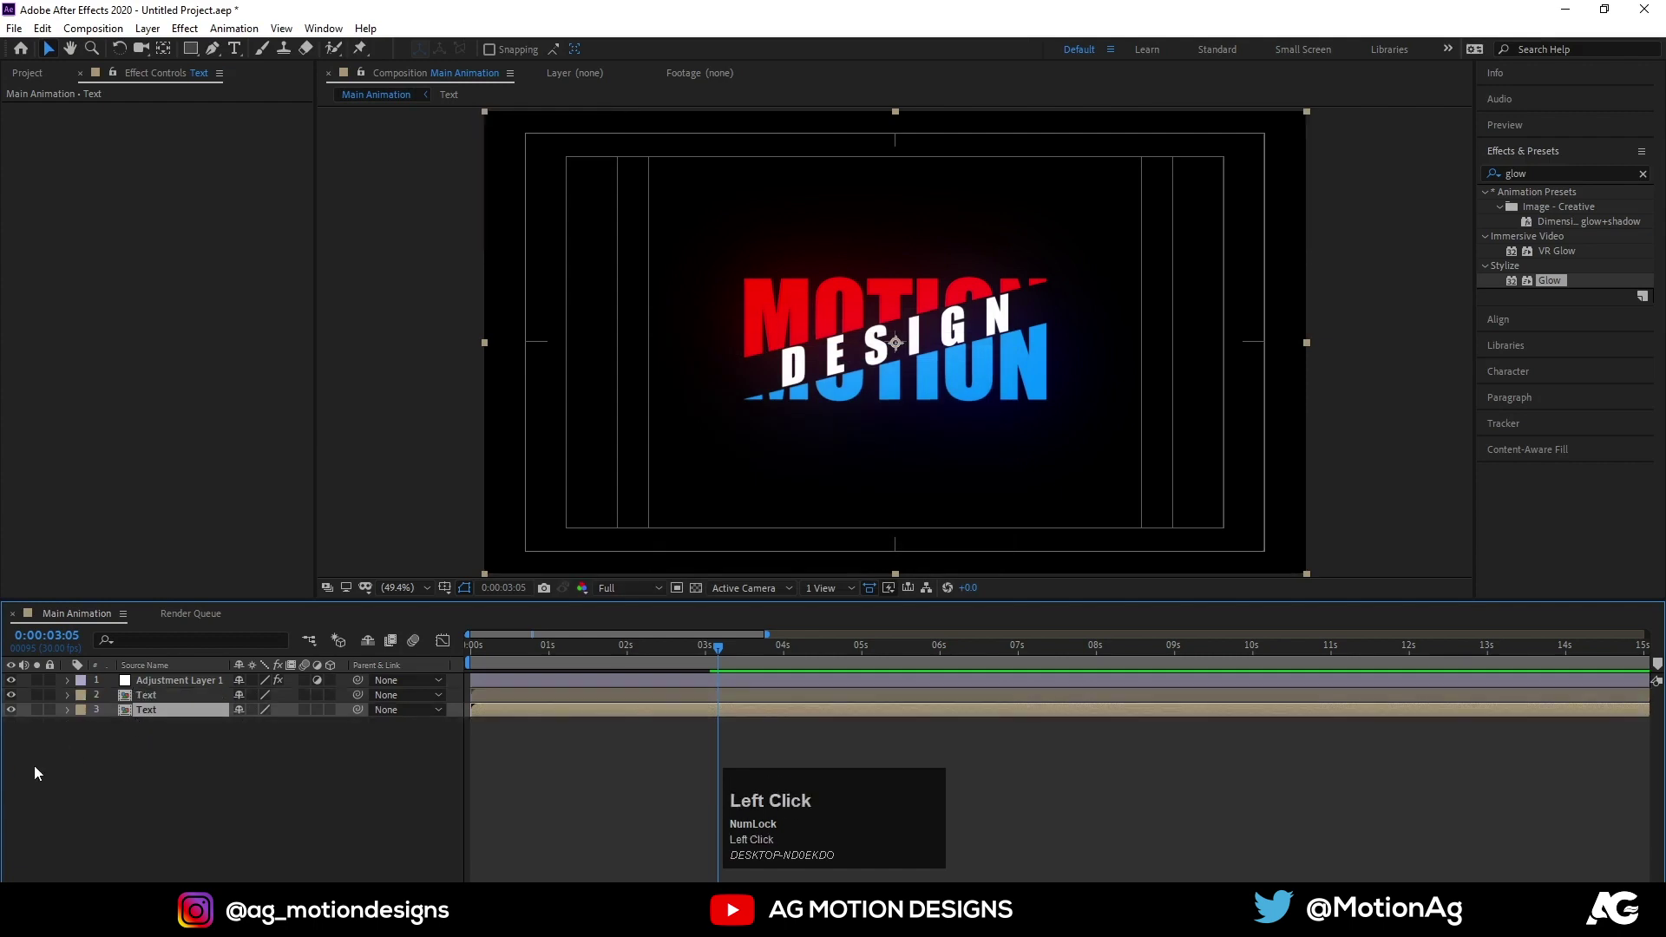
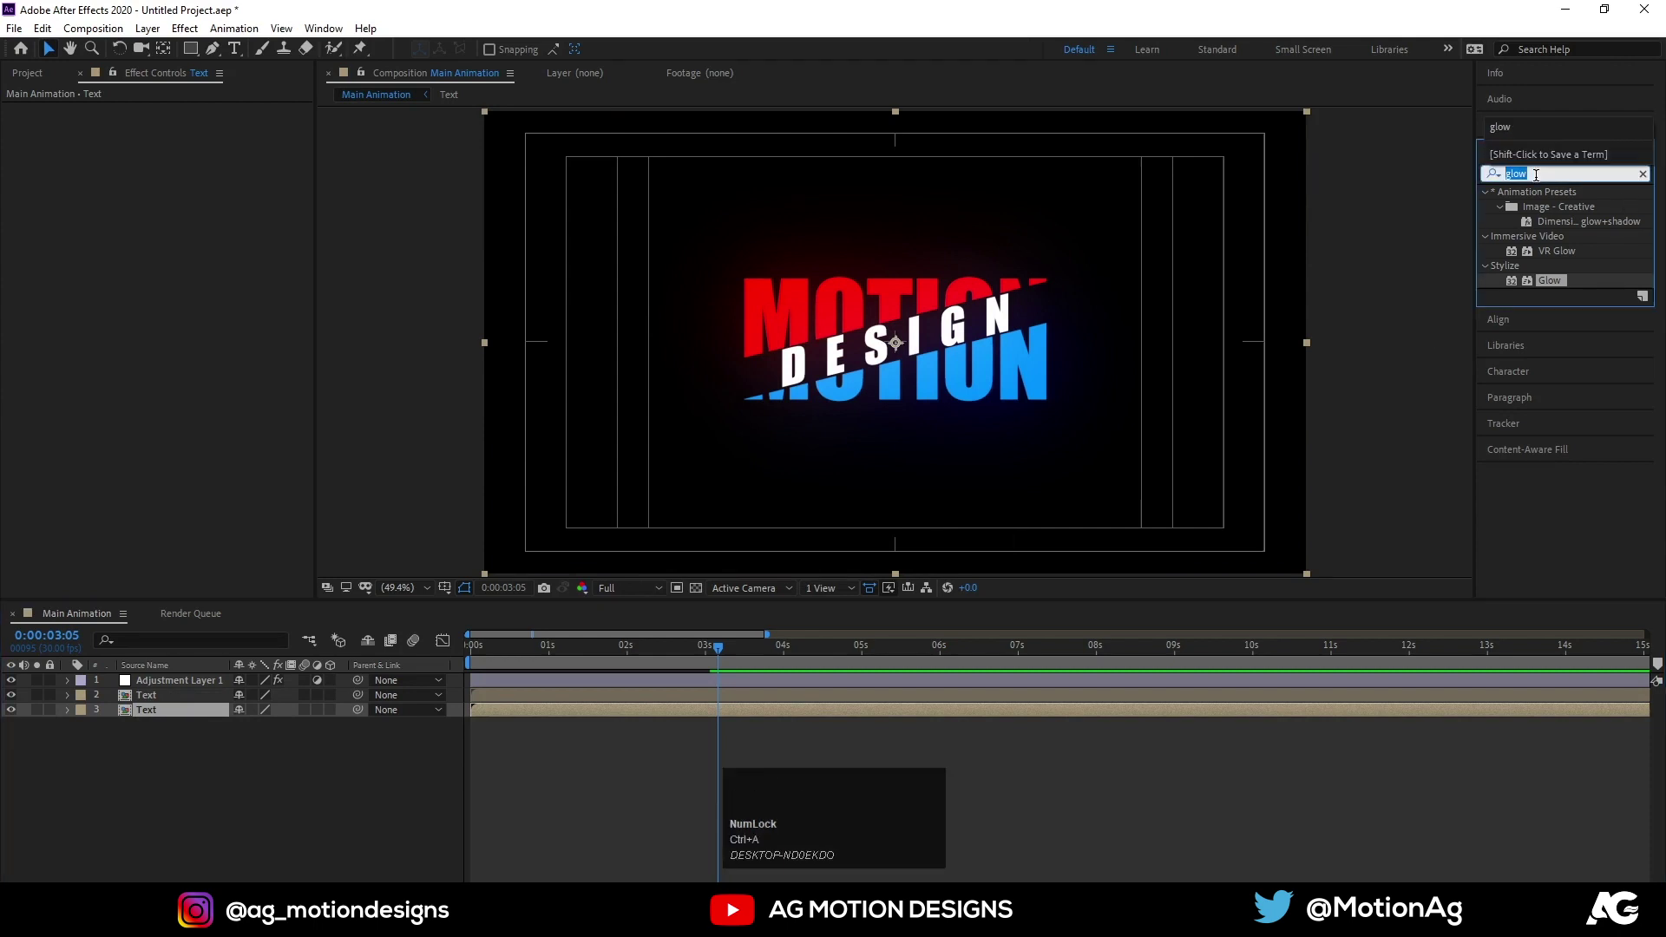
type("ed")
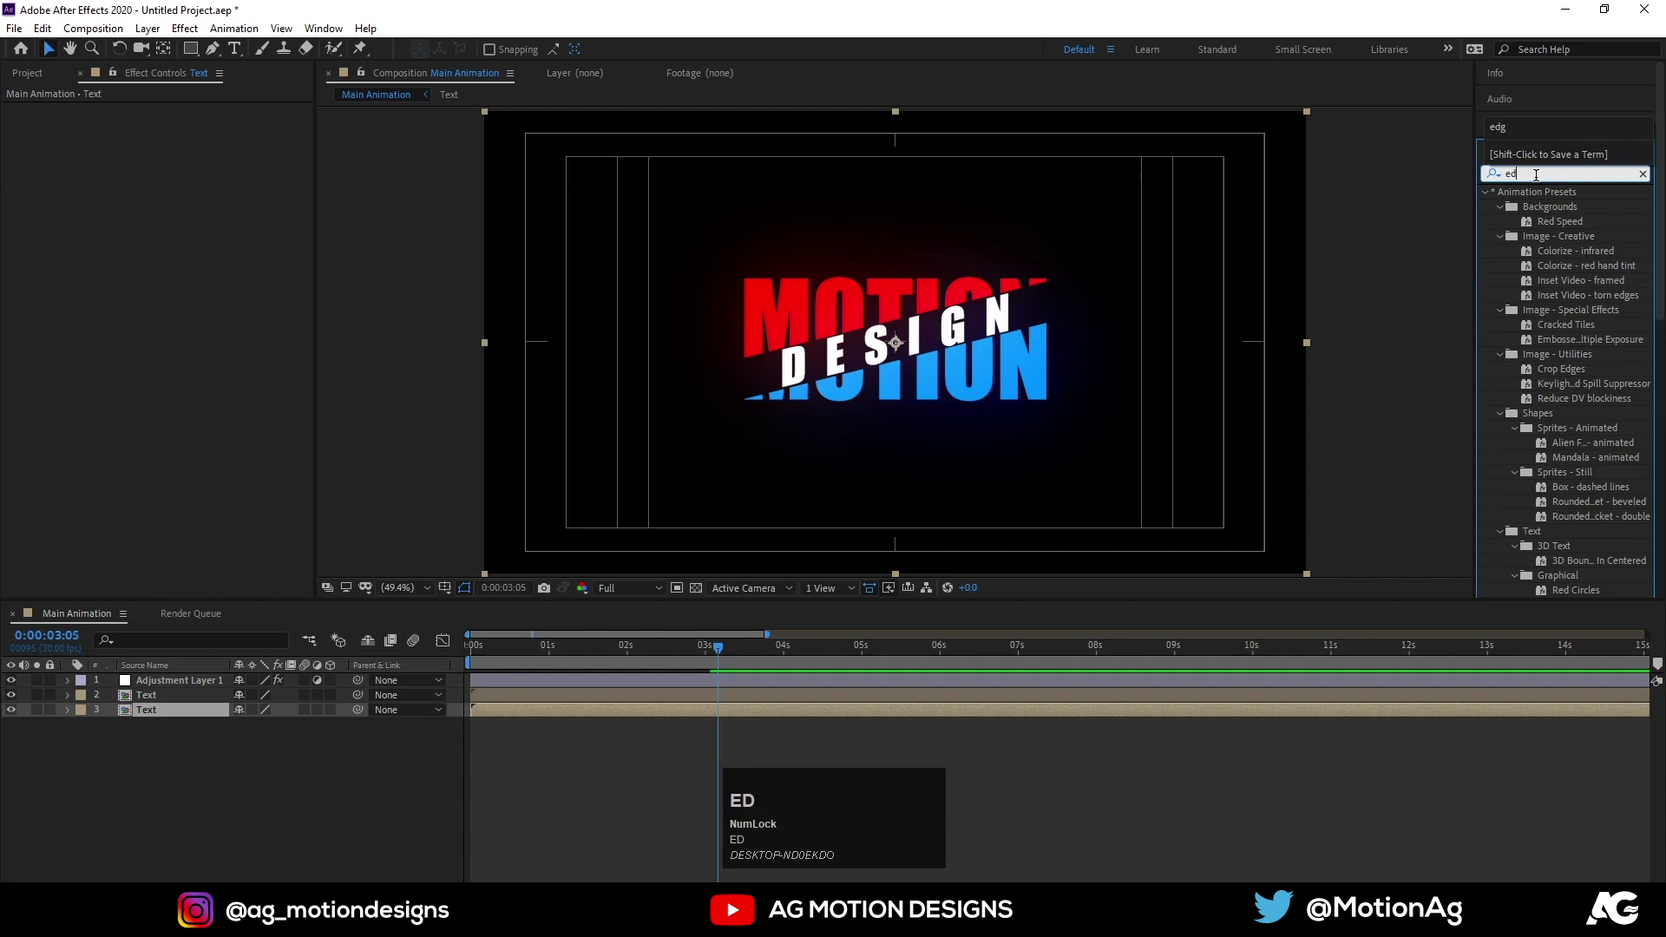
type("e")
Apply Find Edges to the lower Text copy and turn on Invert for thin coloured outlines
left_click_drag(1559, 350, 19, 703)
left_click_drag(380, 662, 164, 673)
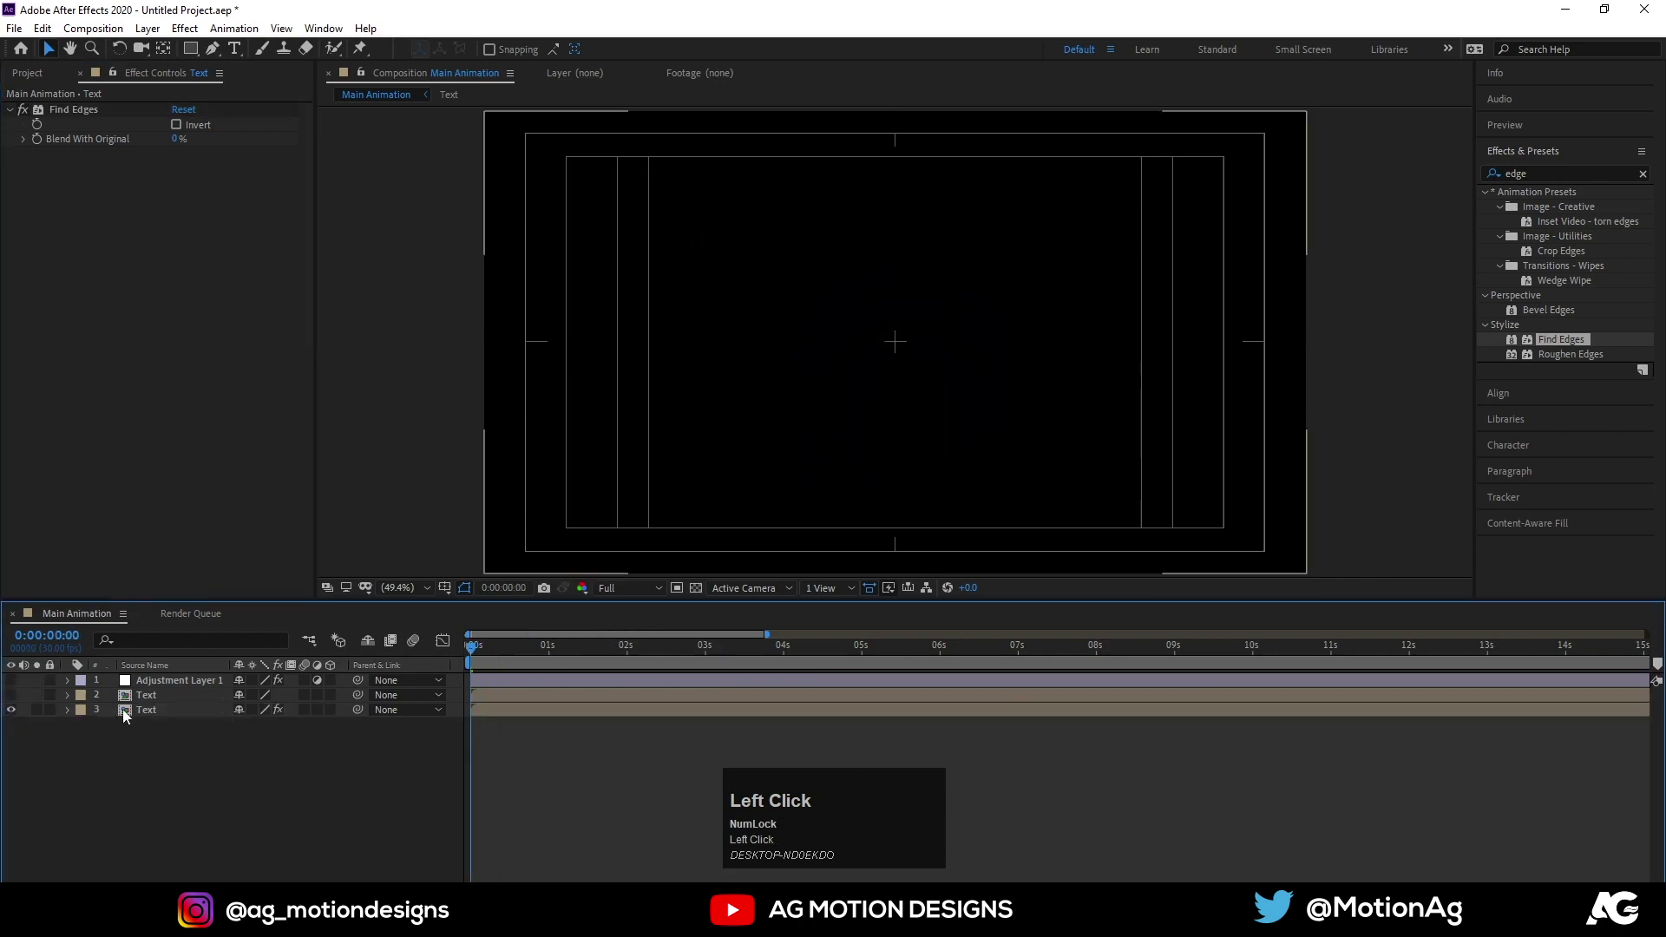
key("space")
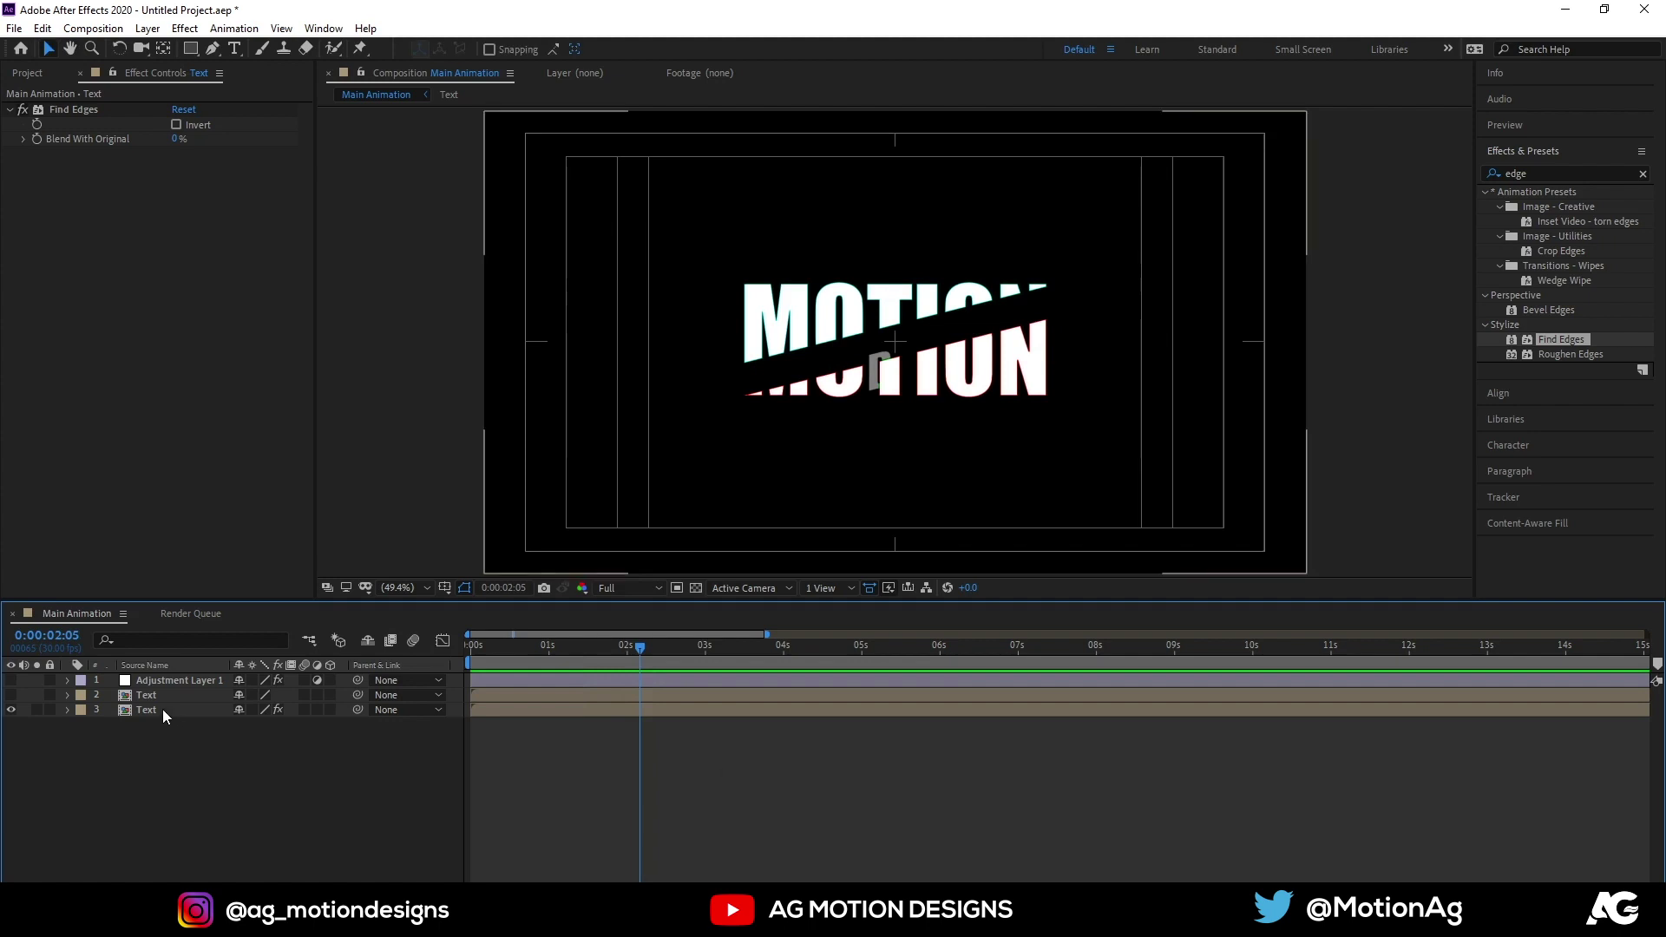
left_click(169, 714)
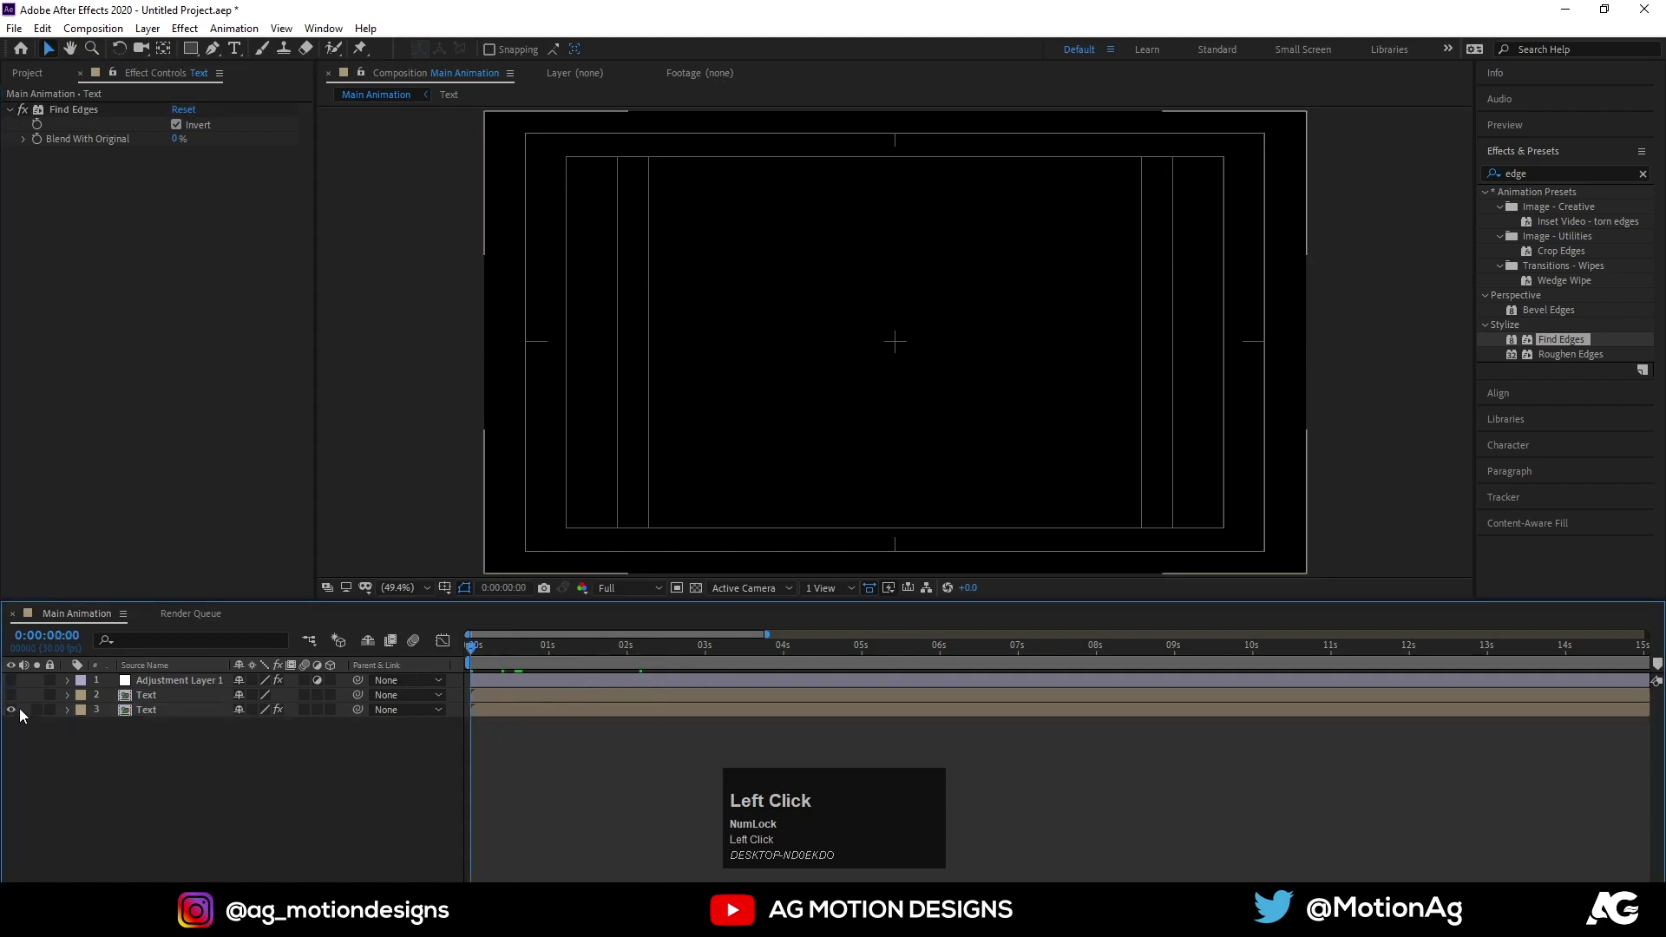
Select the upper Text precomp and zoom the timeline in while previewing the layered title
key("space")
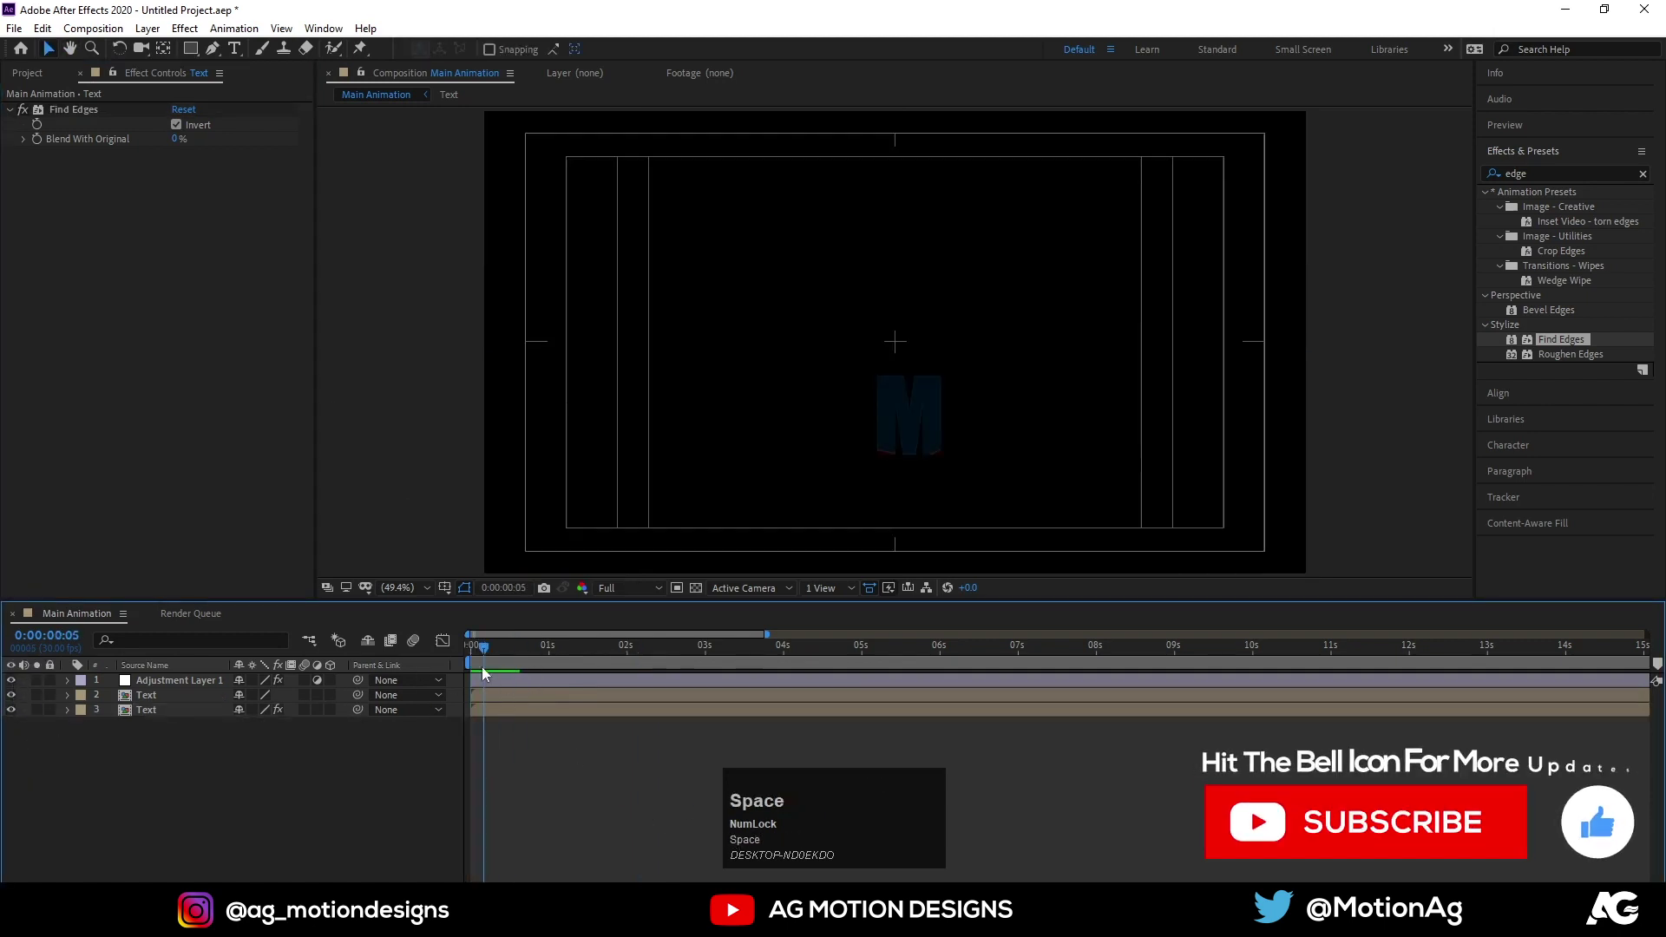
left_click(471, 659)
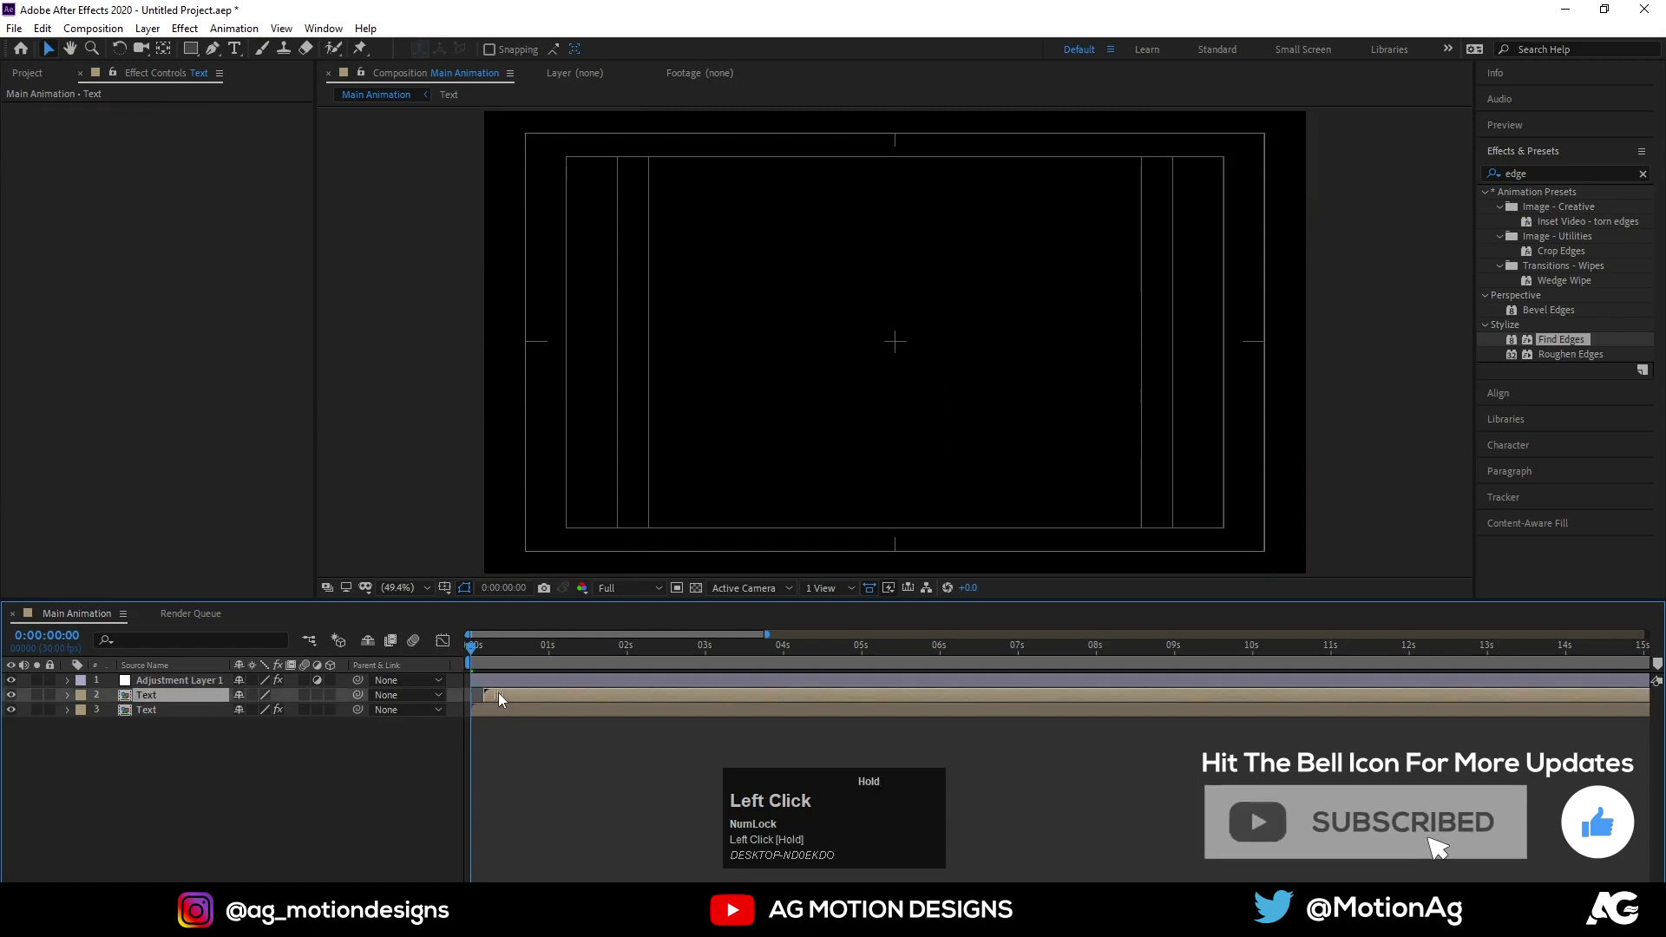
key("space")
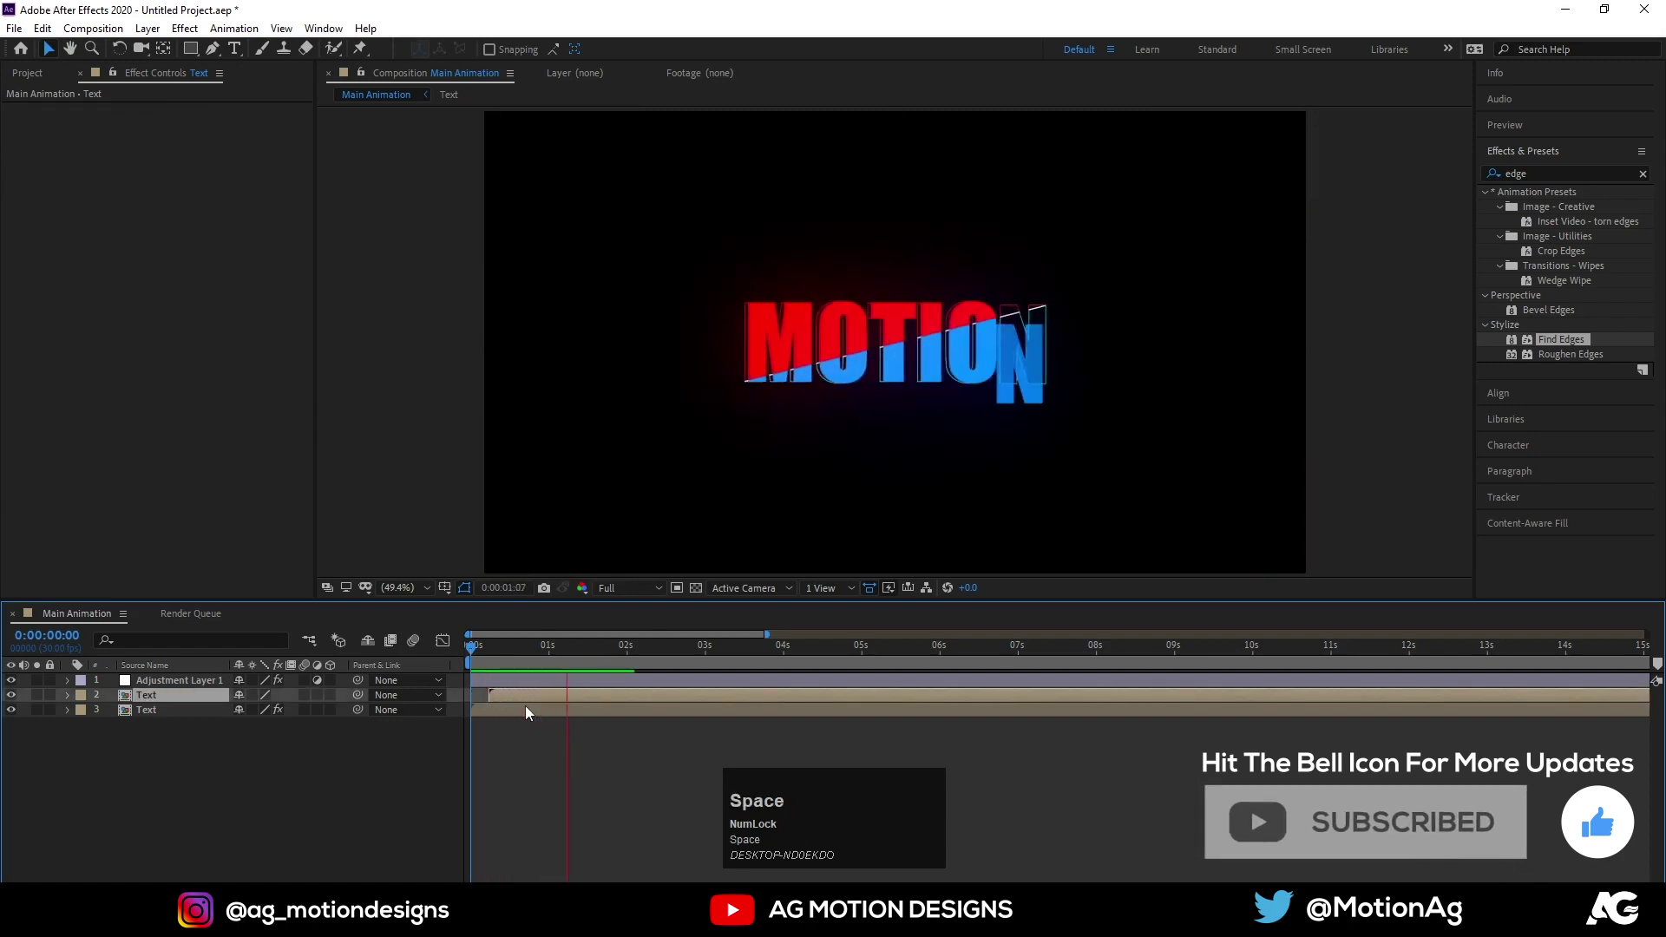
left_click(488, 658)
key("=")
key("=")
type("====")
left_click(781, 705)
key("space")
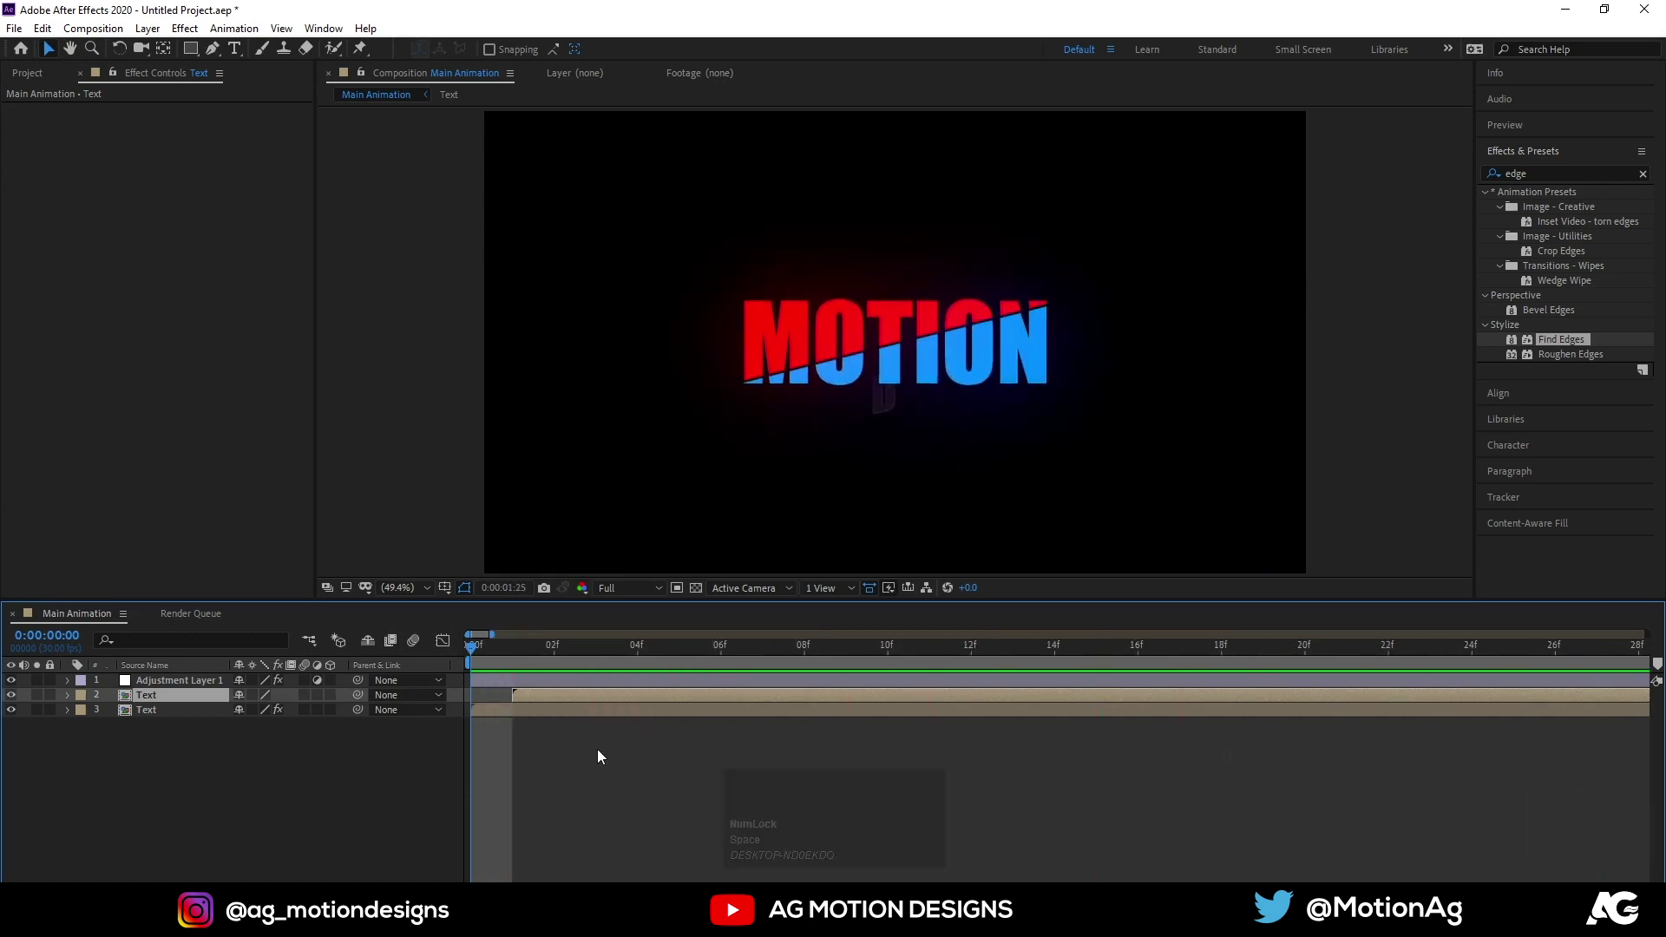
Nudge the upper Text copy a few frames later so the outlines lead the solid title, and preview
key("space")
key("-")
key("-")
left_click(484, 661)
key("space")
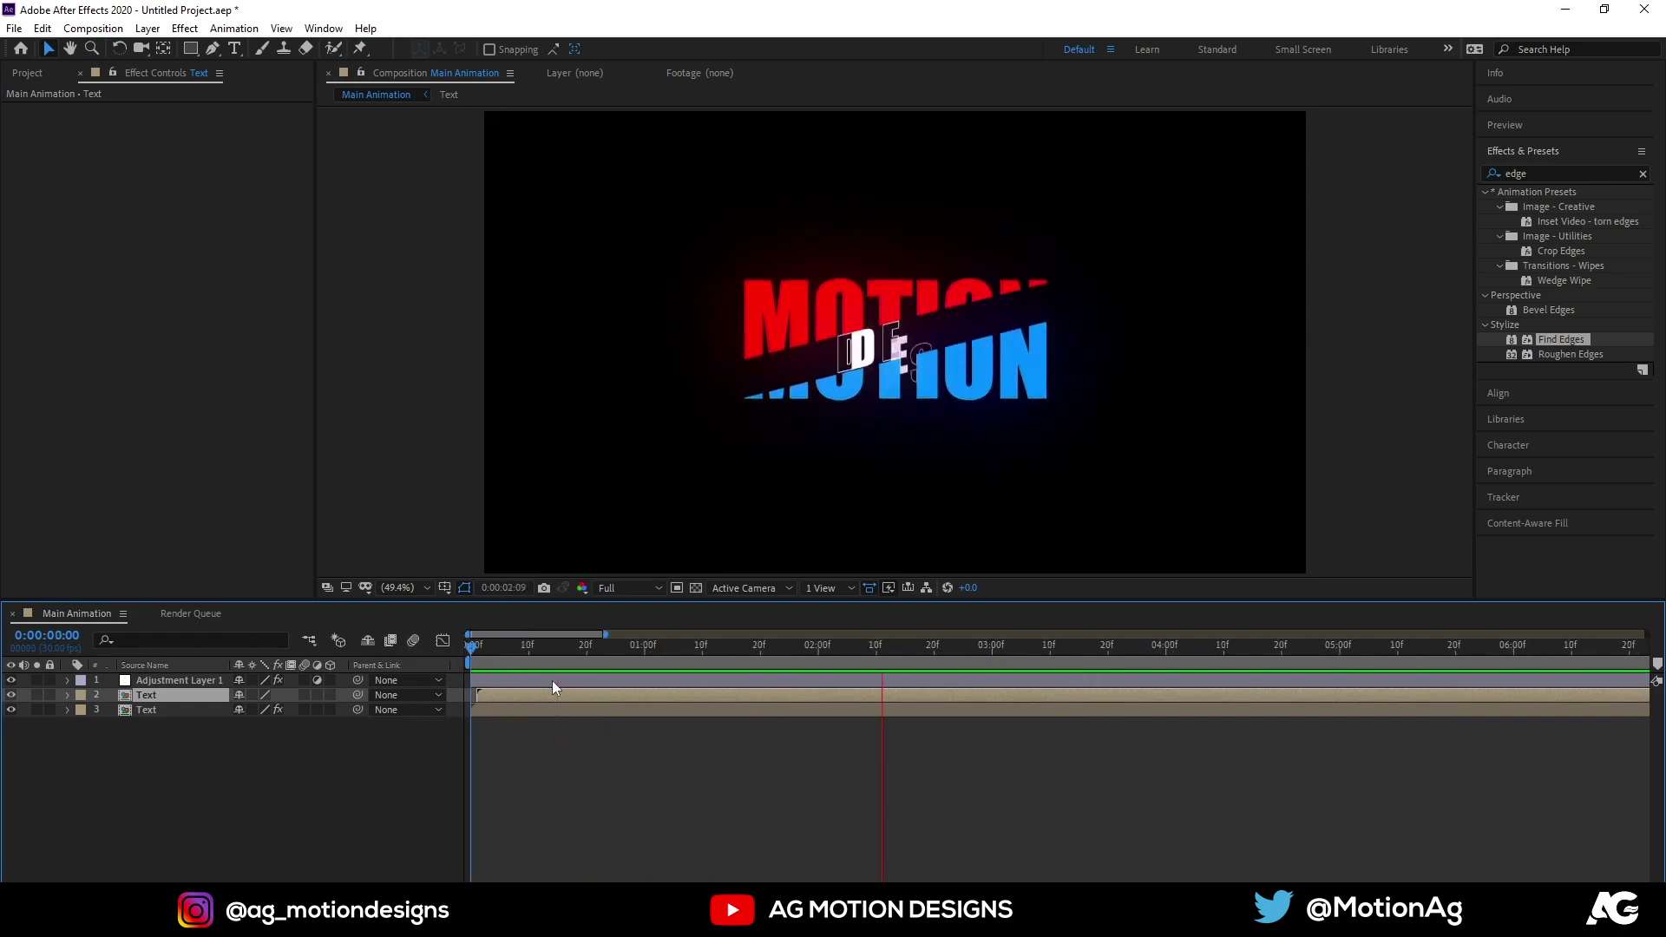
key("space")
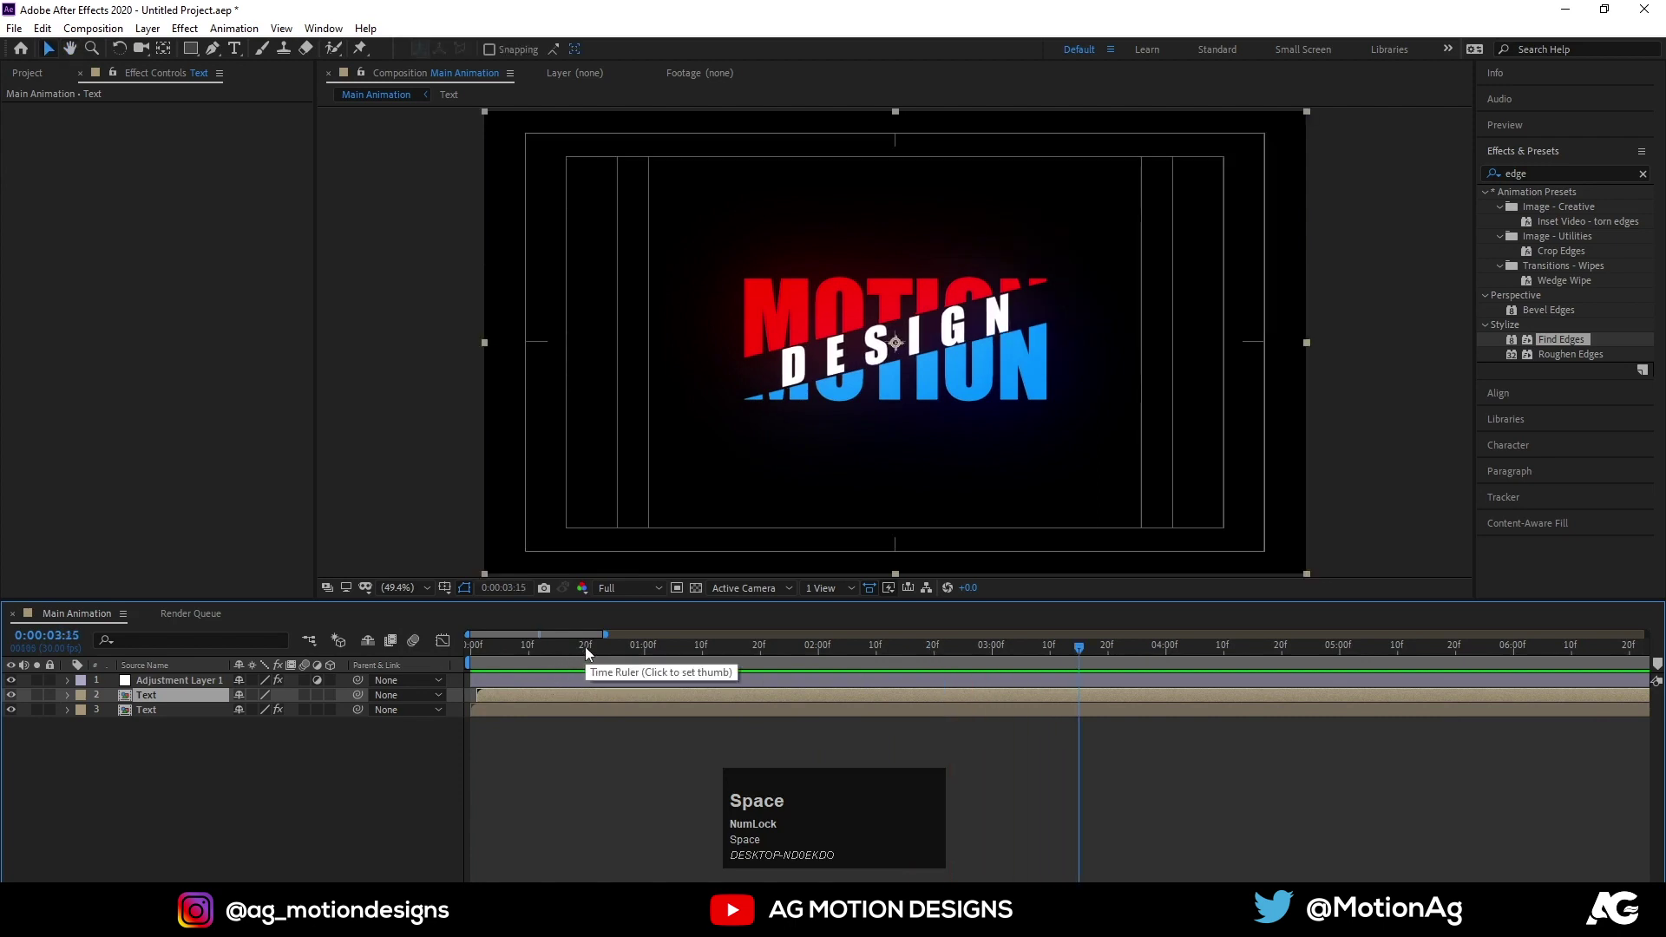
left_click(226, 747)
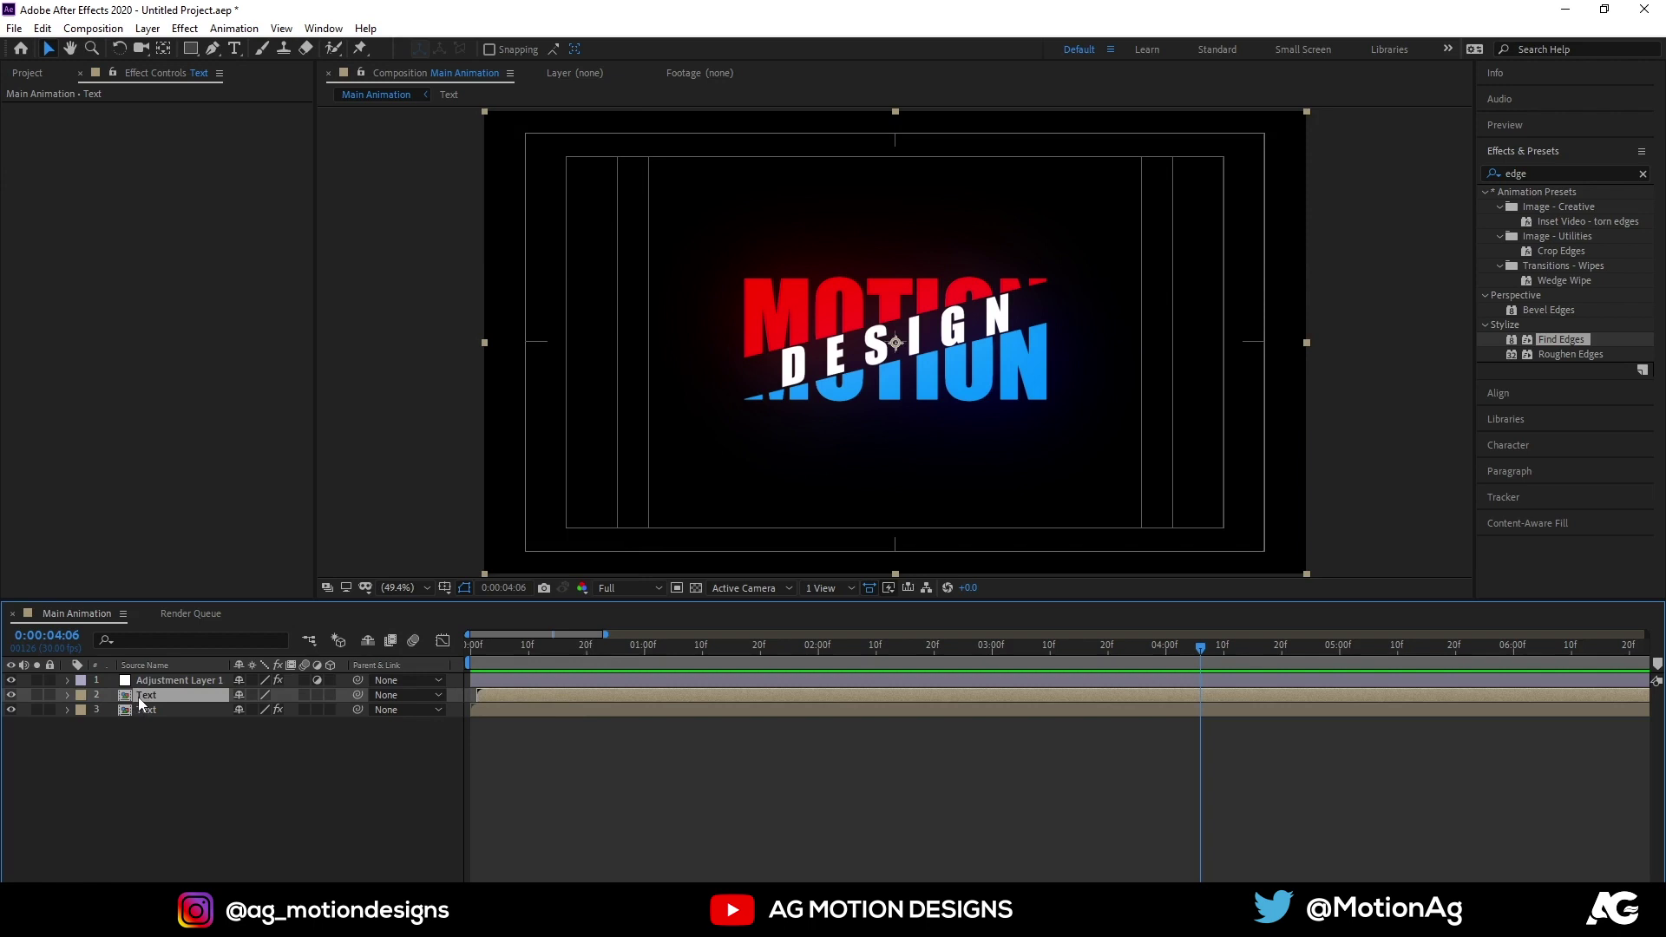
Duplicate the Text composition as Text 2 and swap it onto layer 2 in Main Animation, then preview
right_click(143, 705)
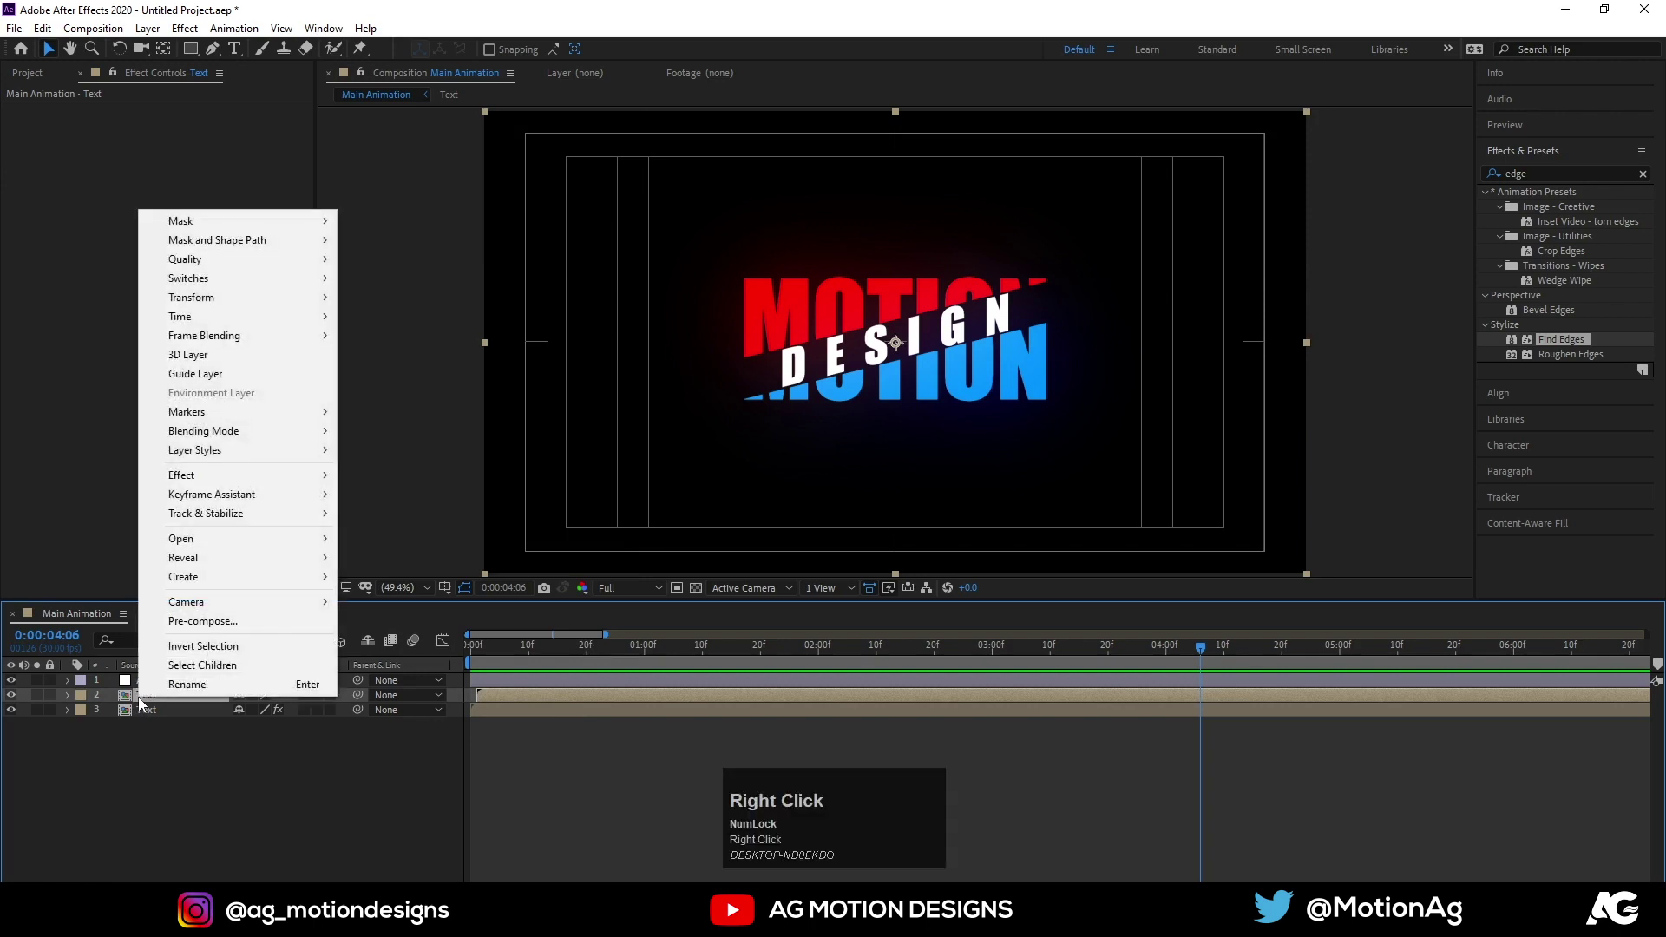
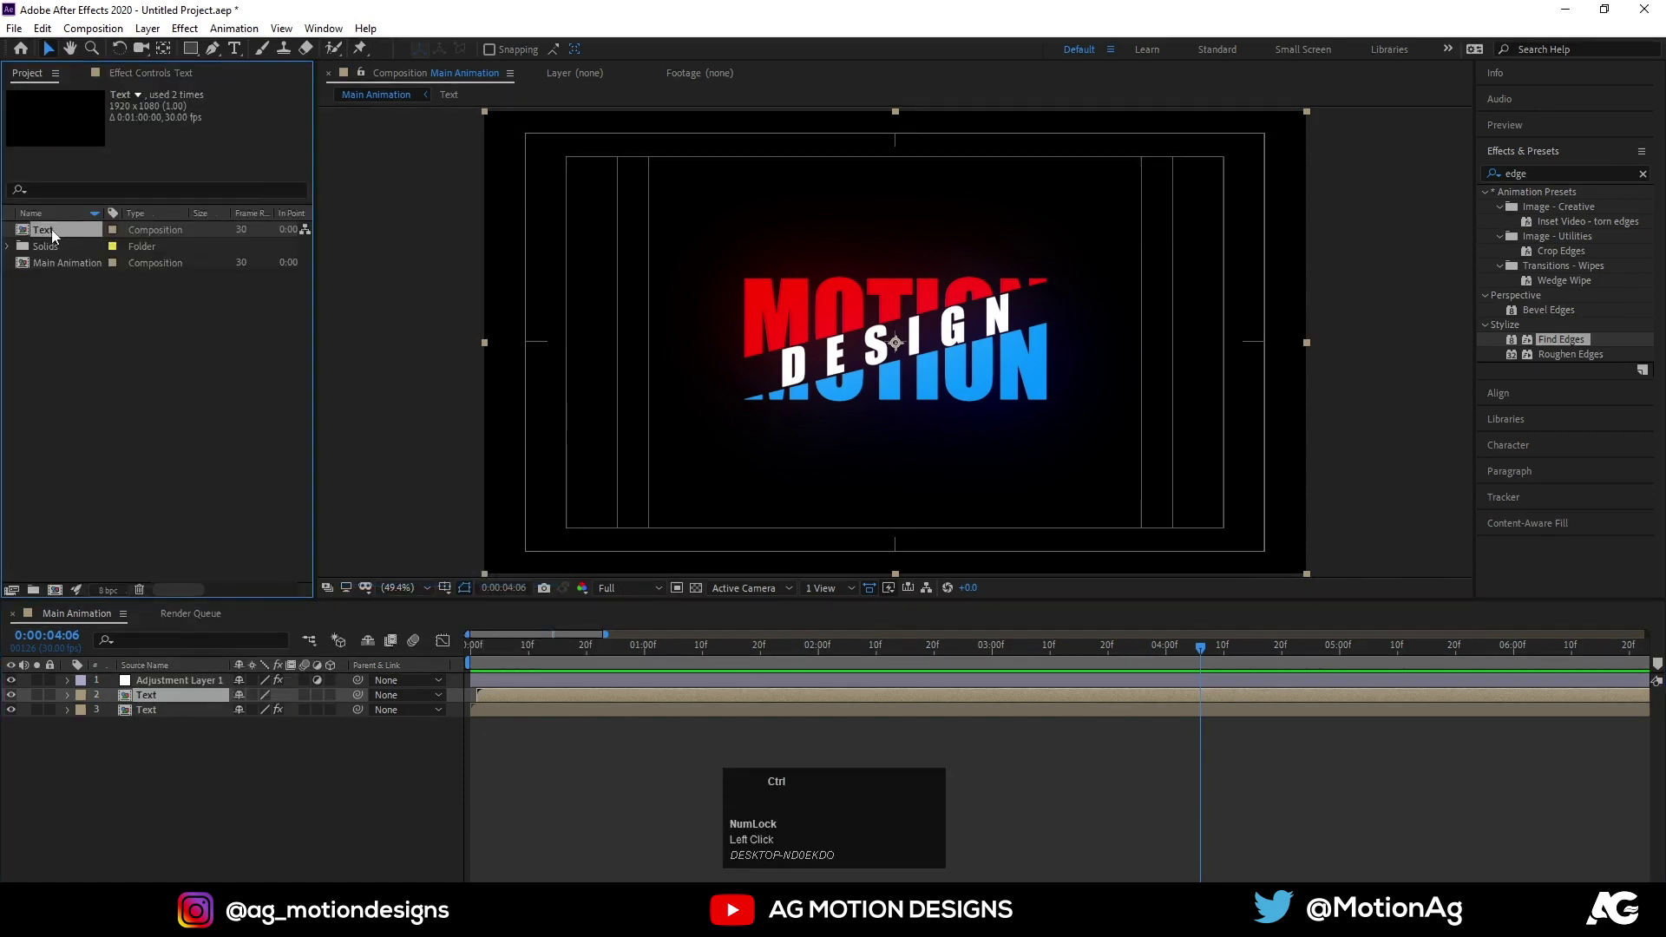
key("ctrl+d")
left_click_drag(56, 237, 497, 703)
key("space")
left_click(491, 642)
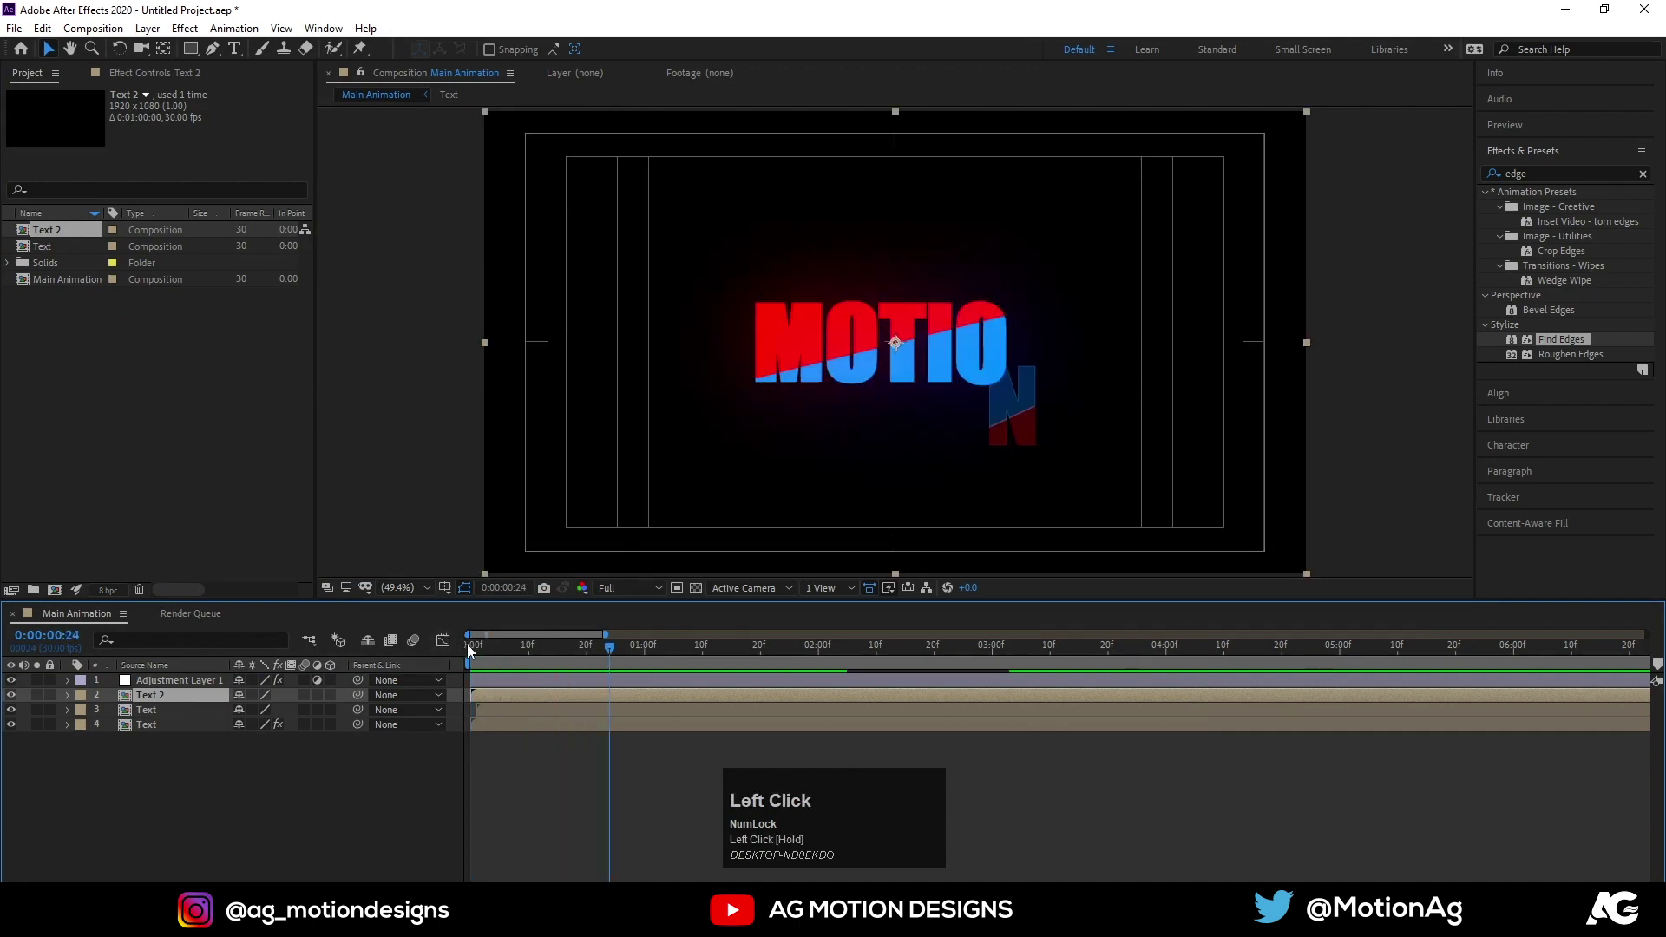
key("=")
key("=")
In Text 2, set all three text layers to white 1 px stroke with no fill, then return to Main Animation
key("=")
left_click_drag(503, 696, 177, 718)
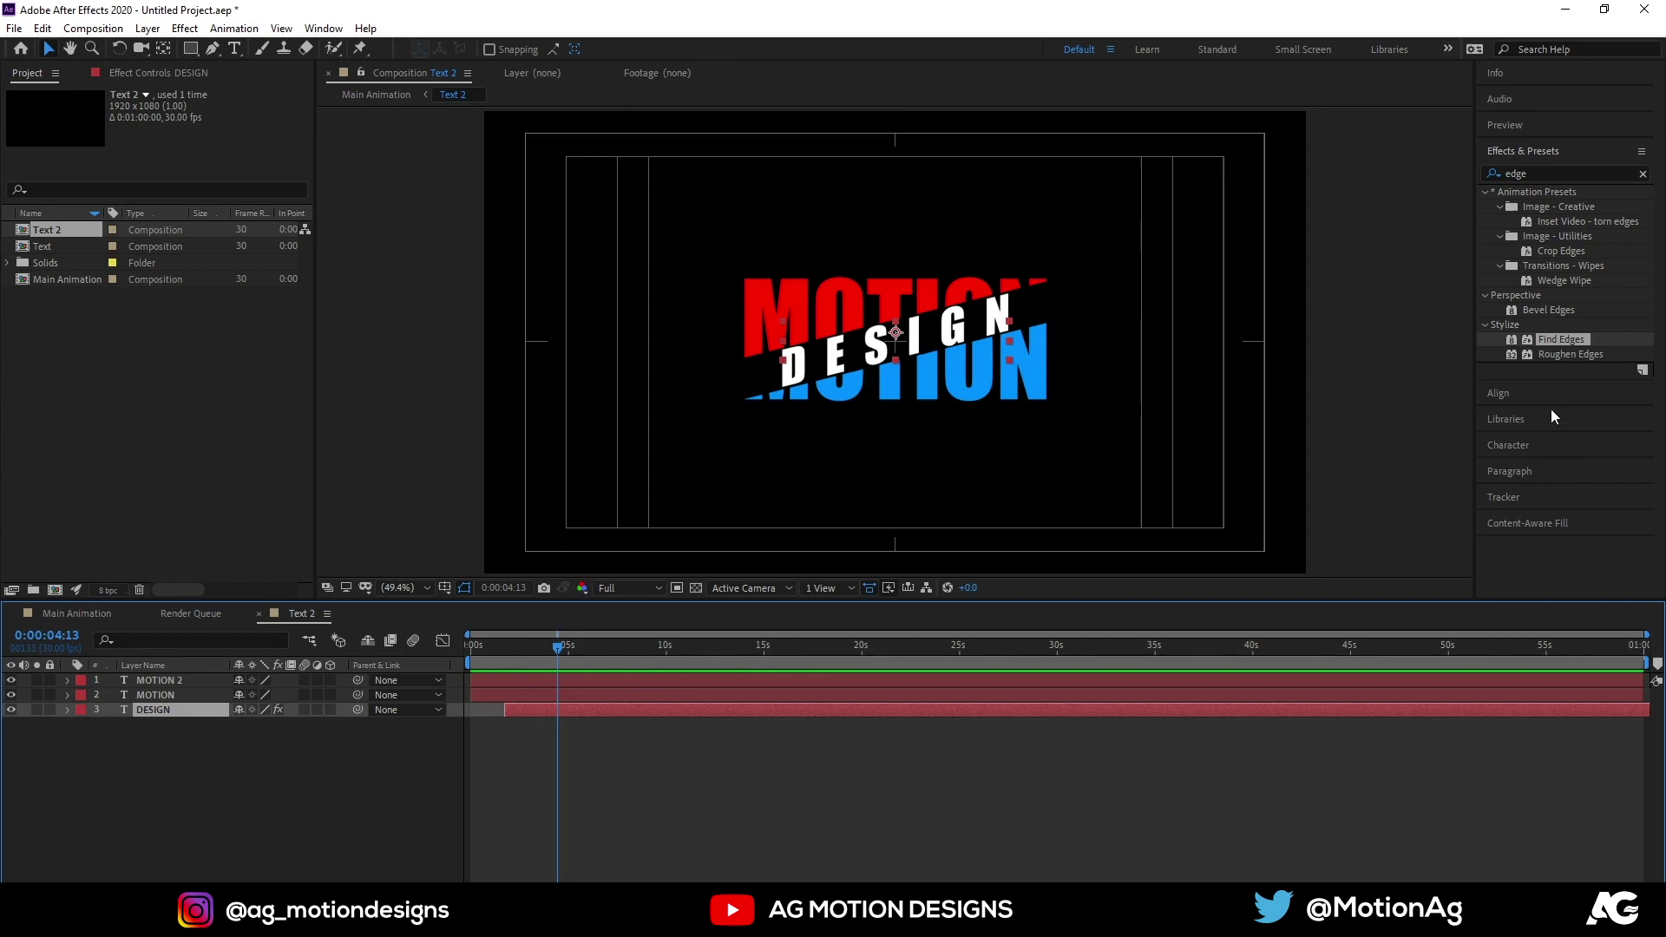
key("ctrl+a")
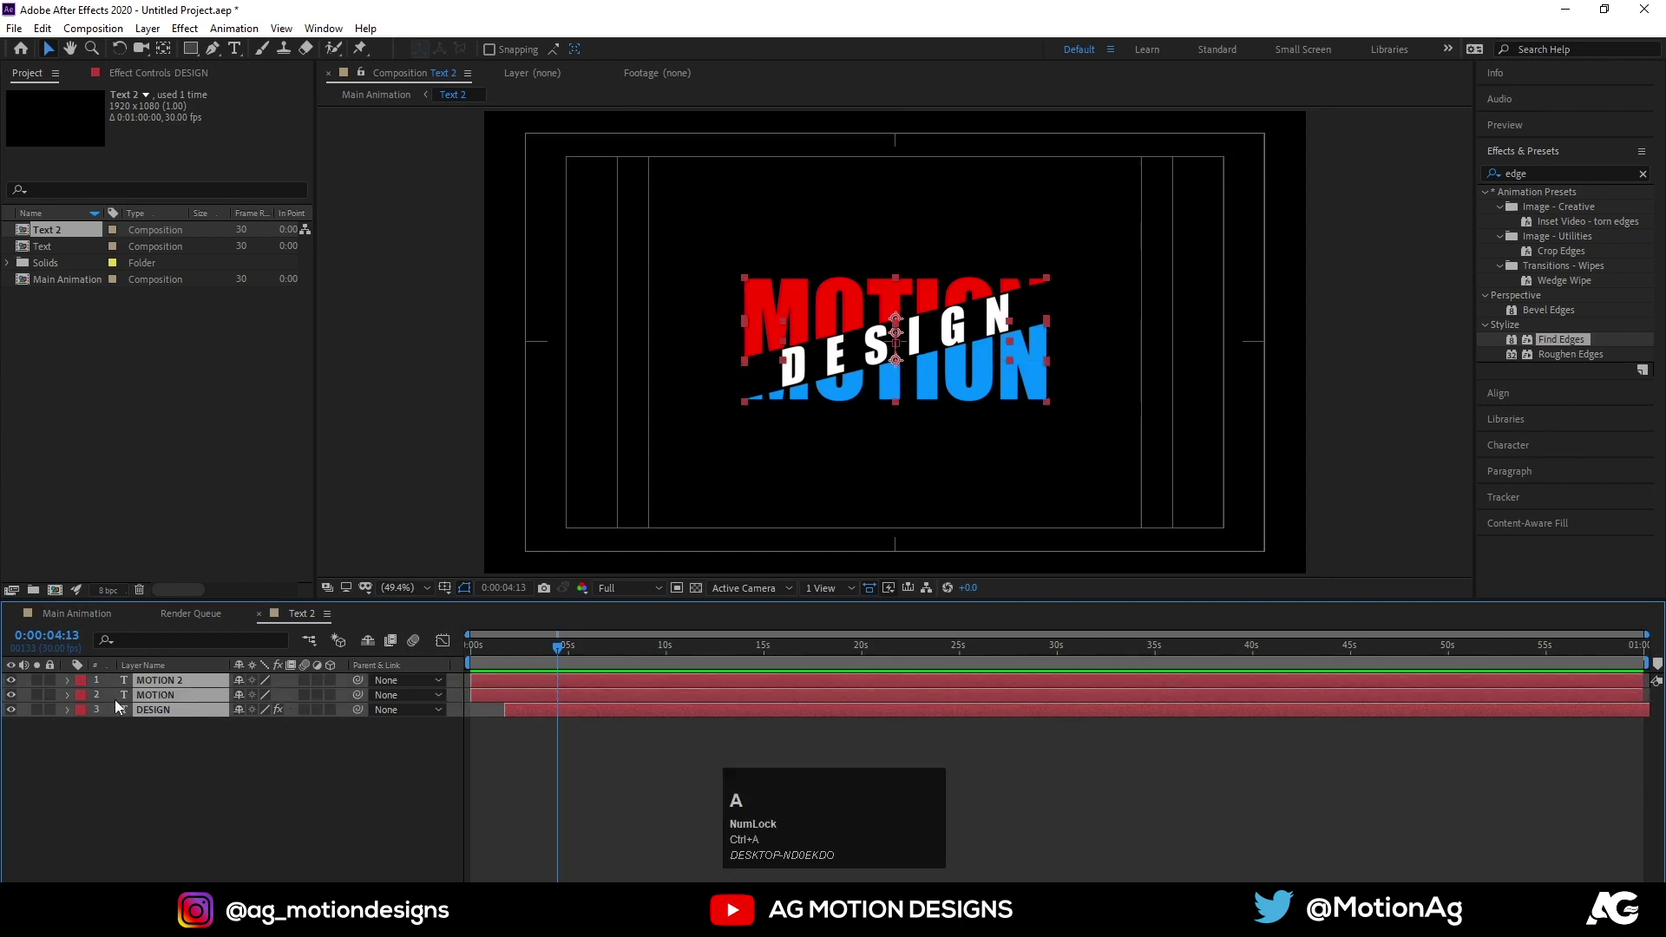
left_click(1509, 447)
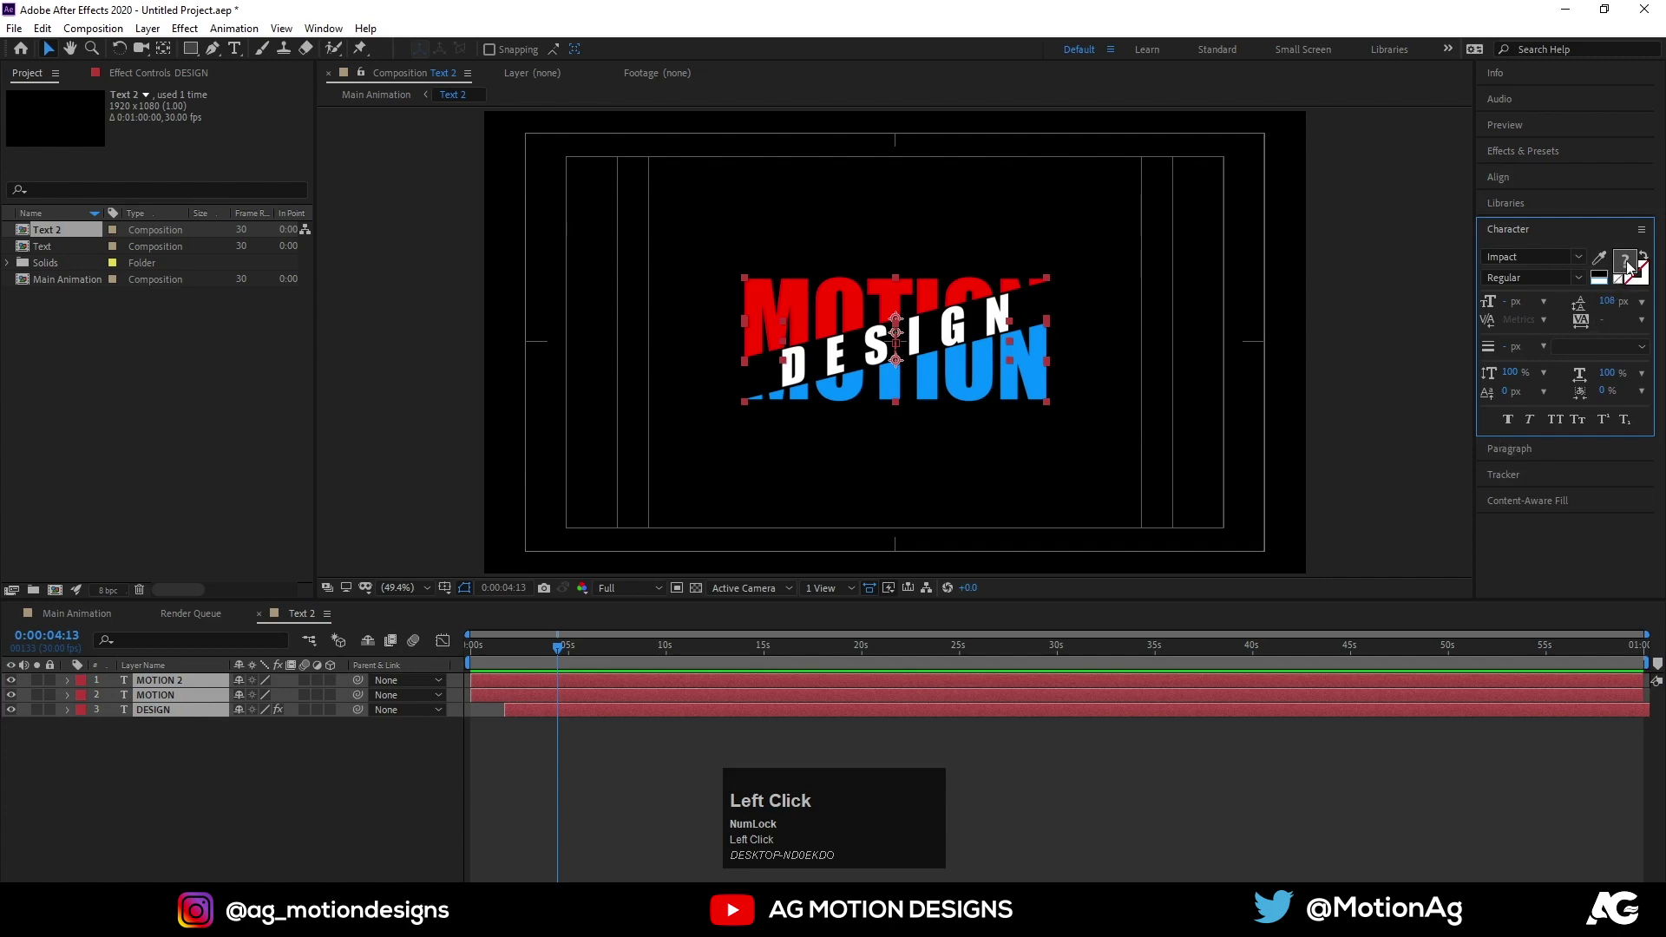
left_click(1625, 280)
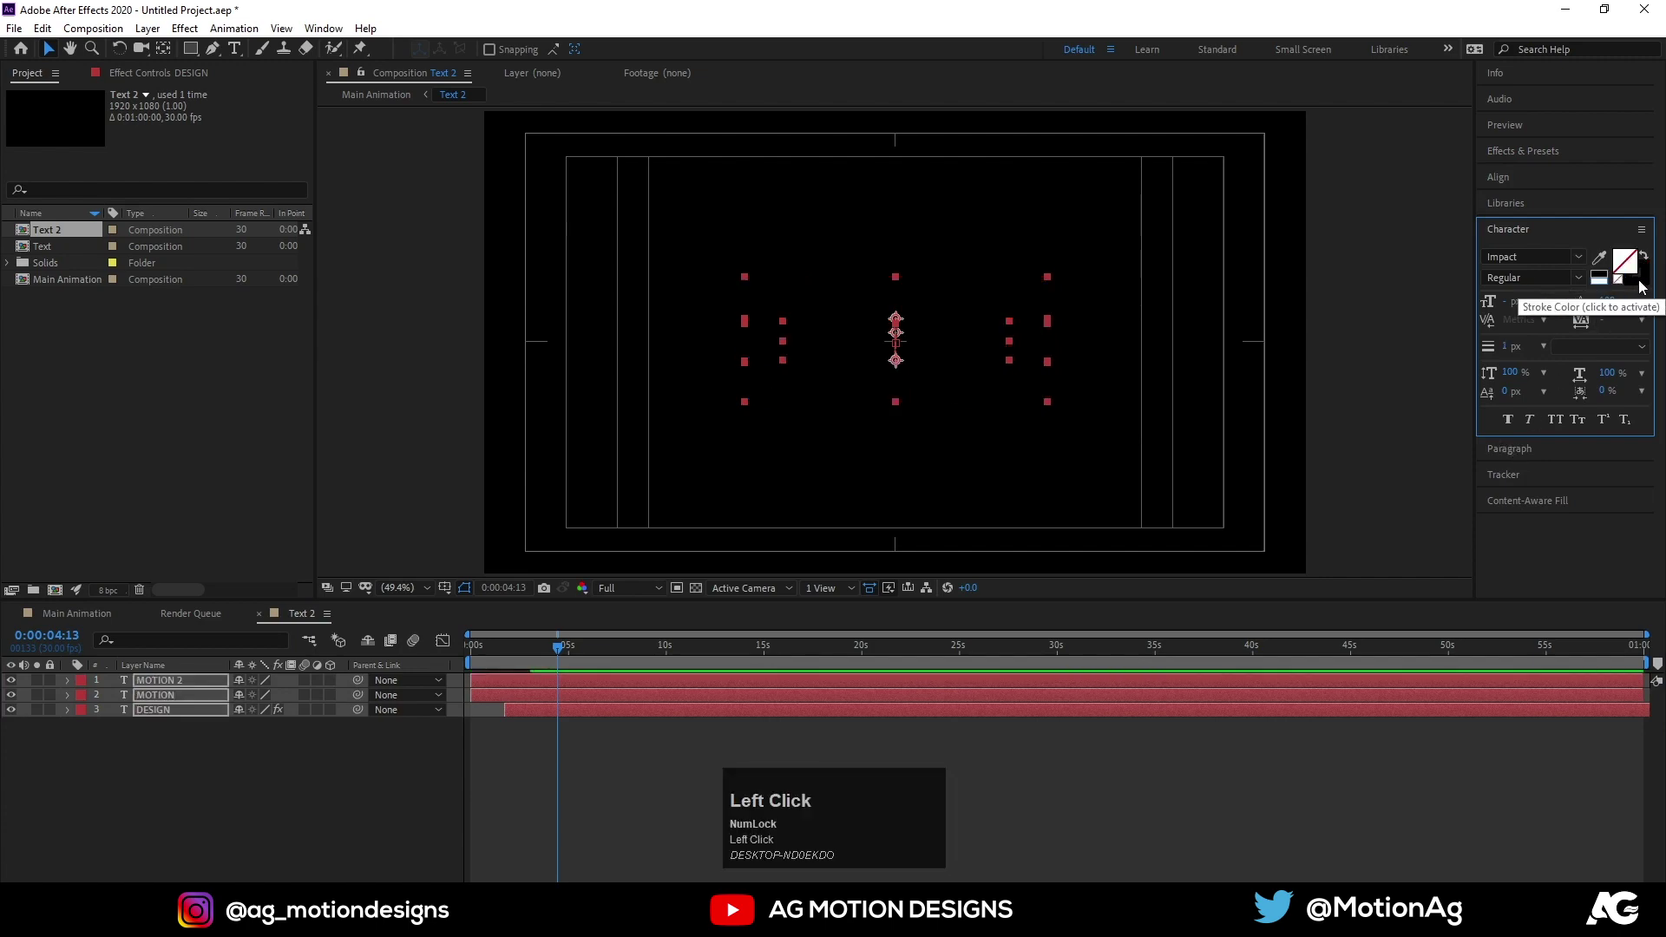
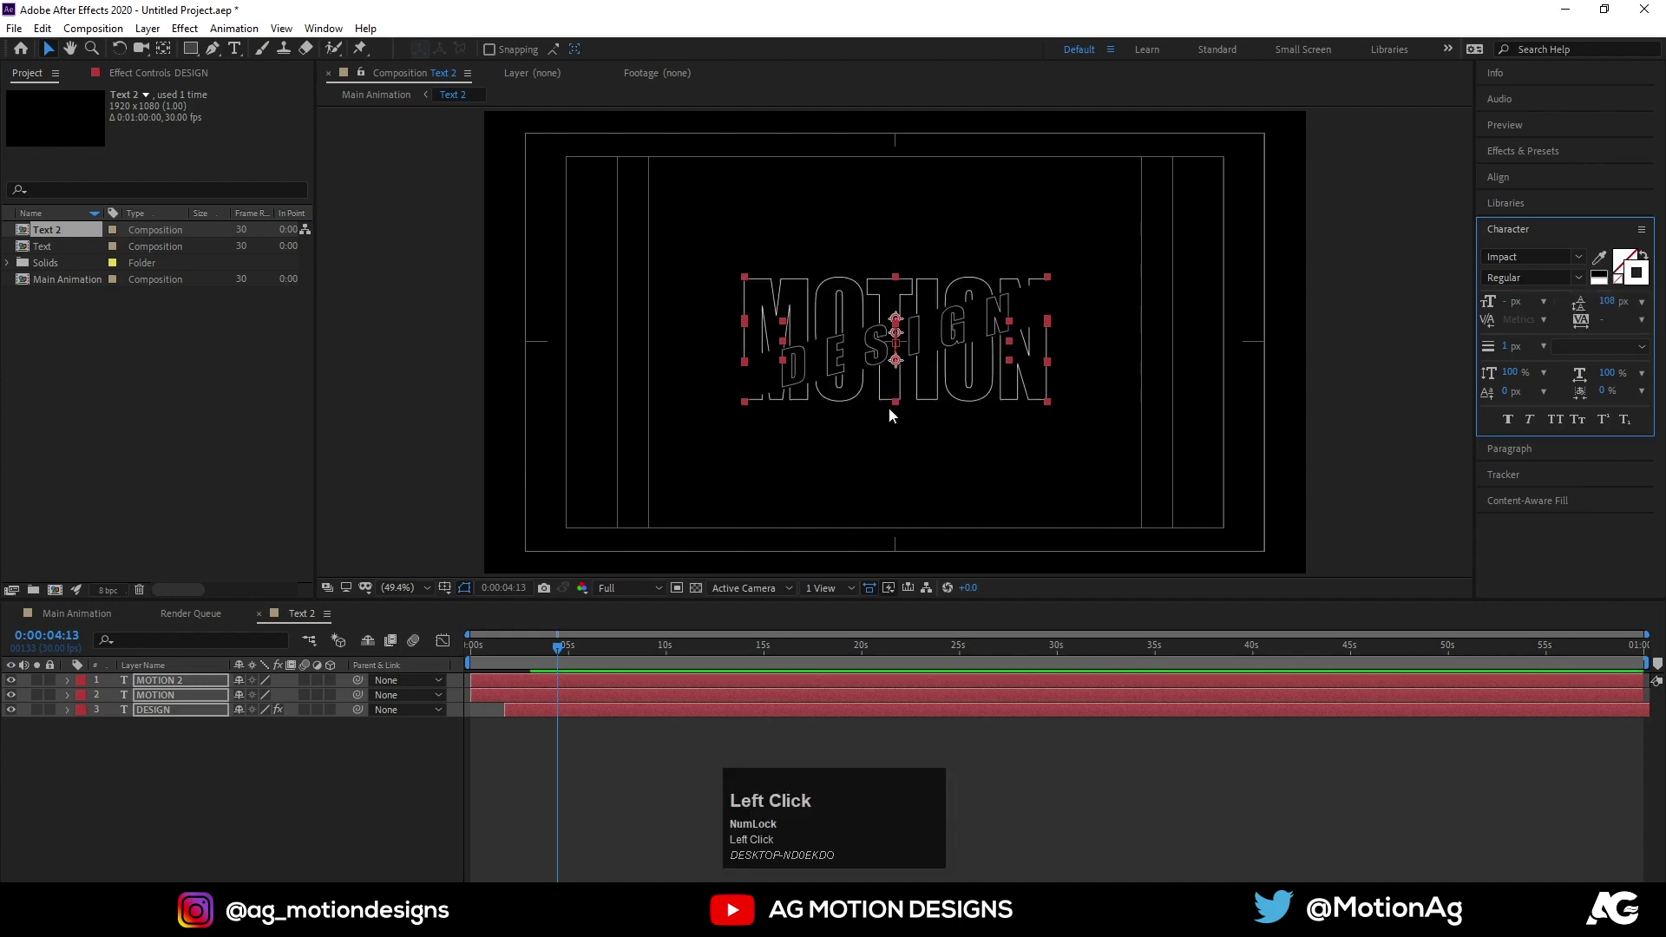
left_click(105, 622)
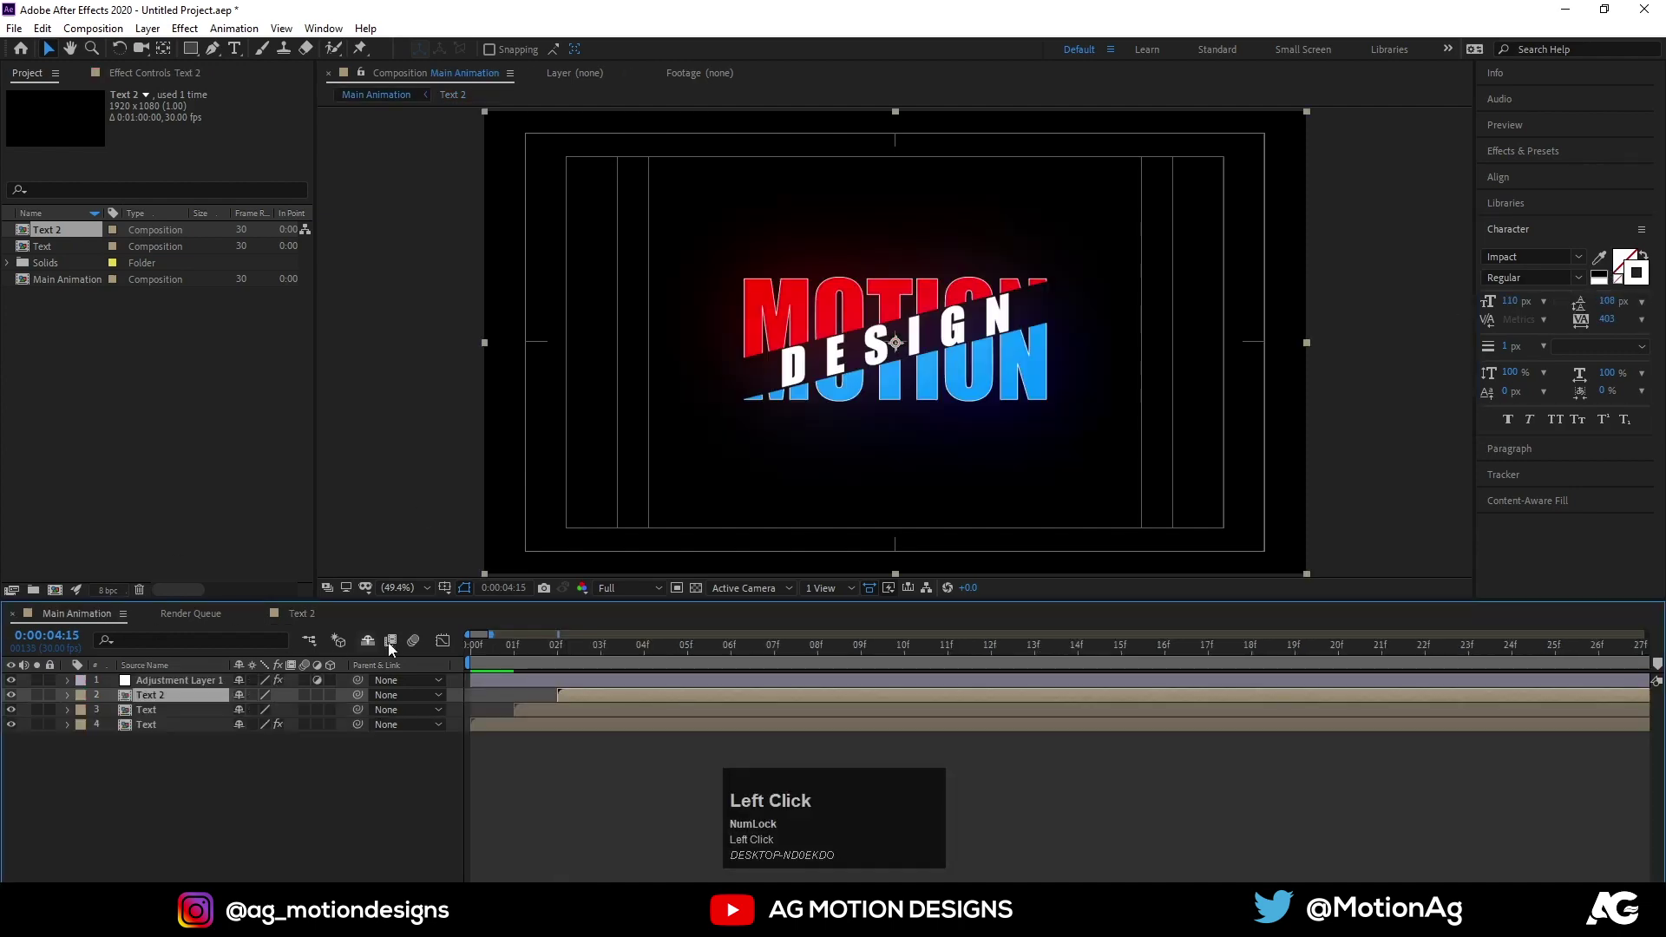
Shift the Text 2 layer one frame later as a delayed outline echo and zoom the timeline out
key("space")
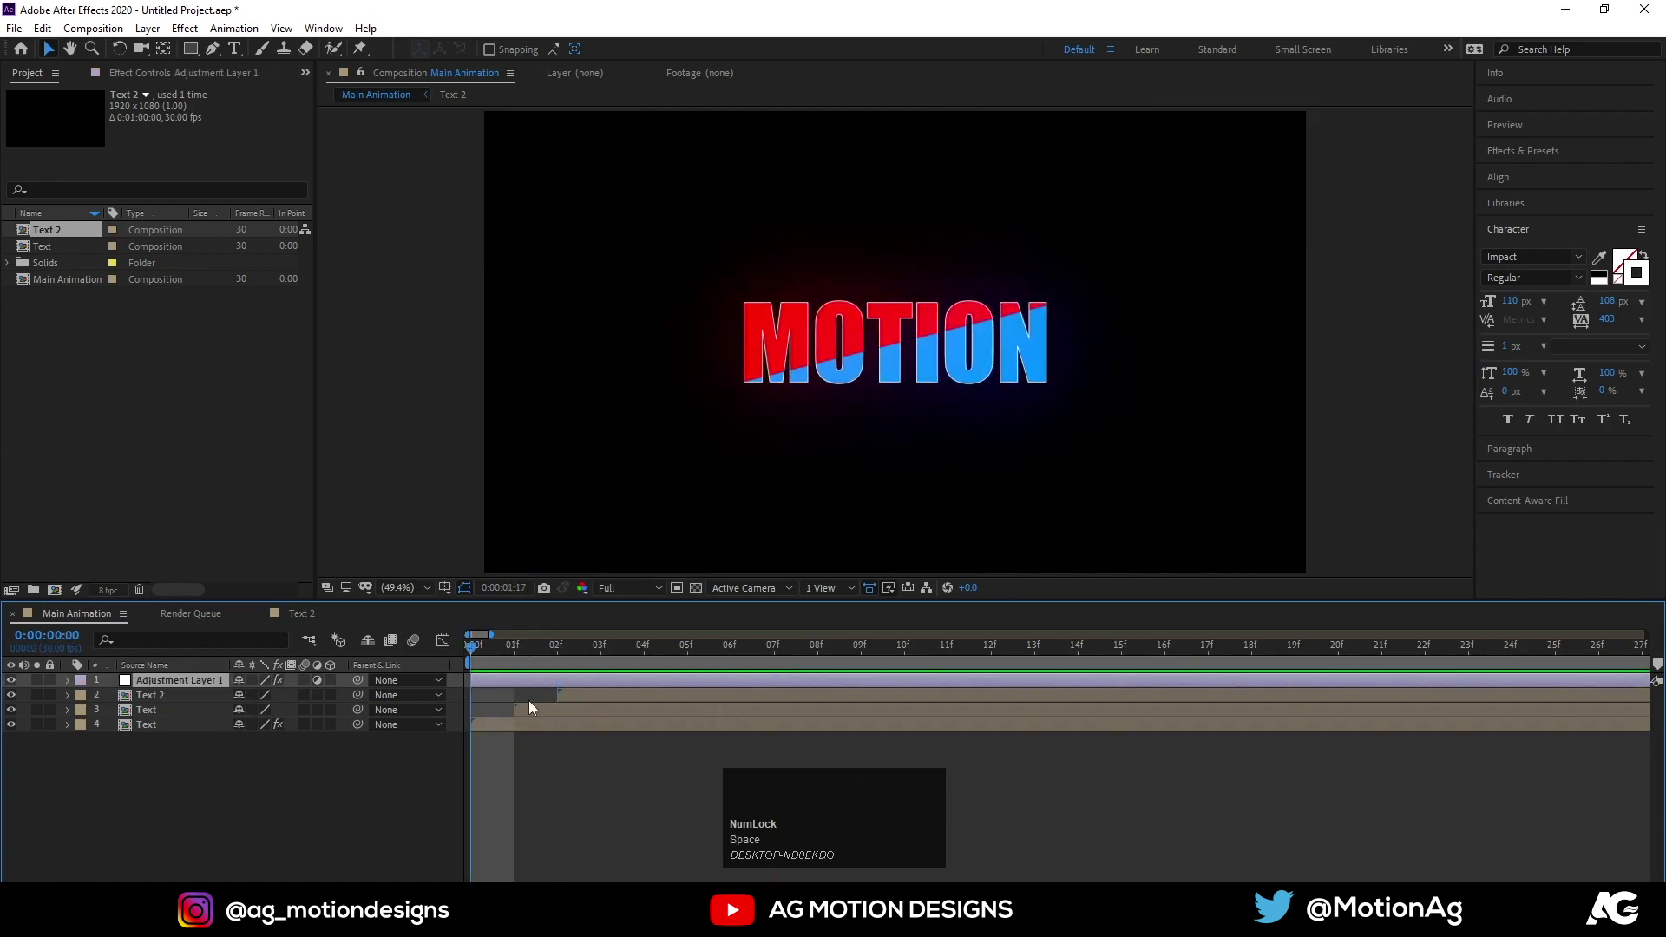
key("space")
key("j")
left_click_drag(509, 658, 557, 701)
key("space")
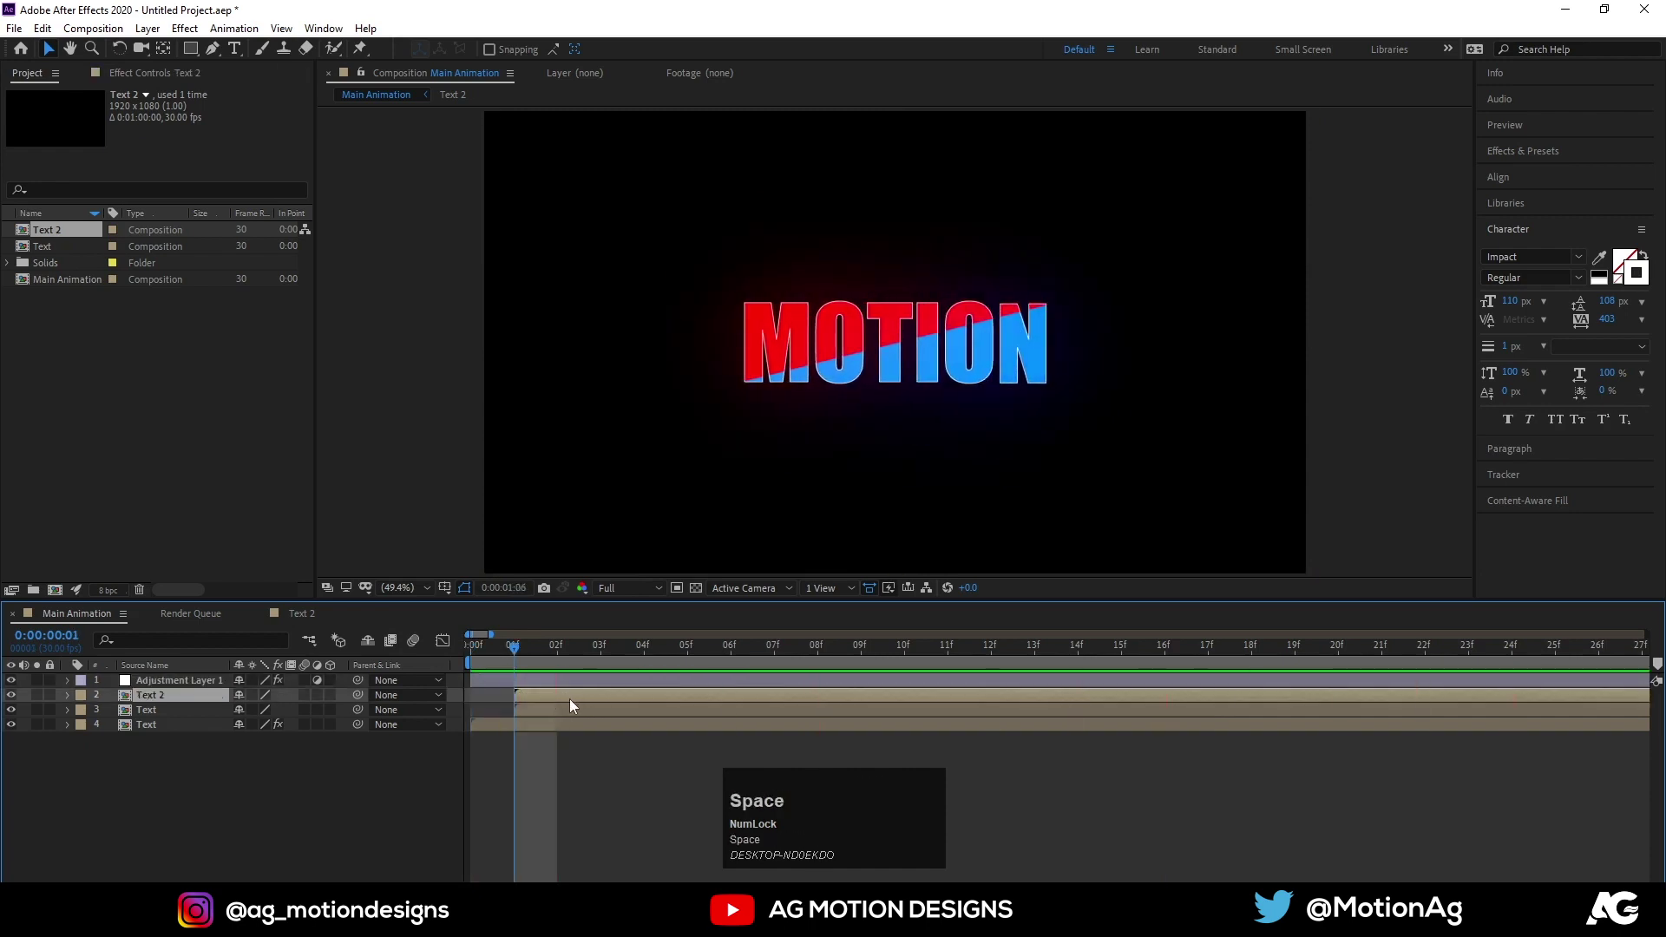
key("space")
key("-")
key("-")
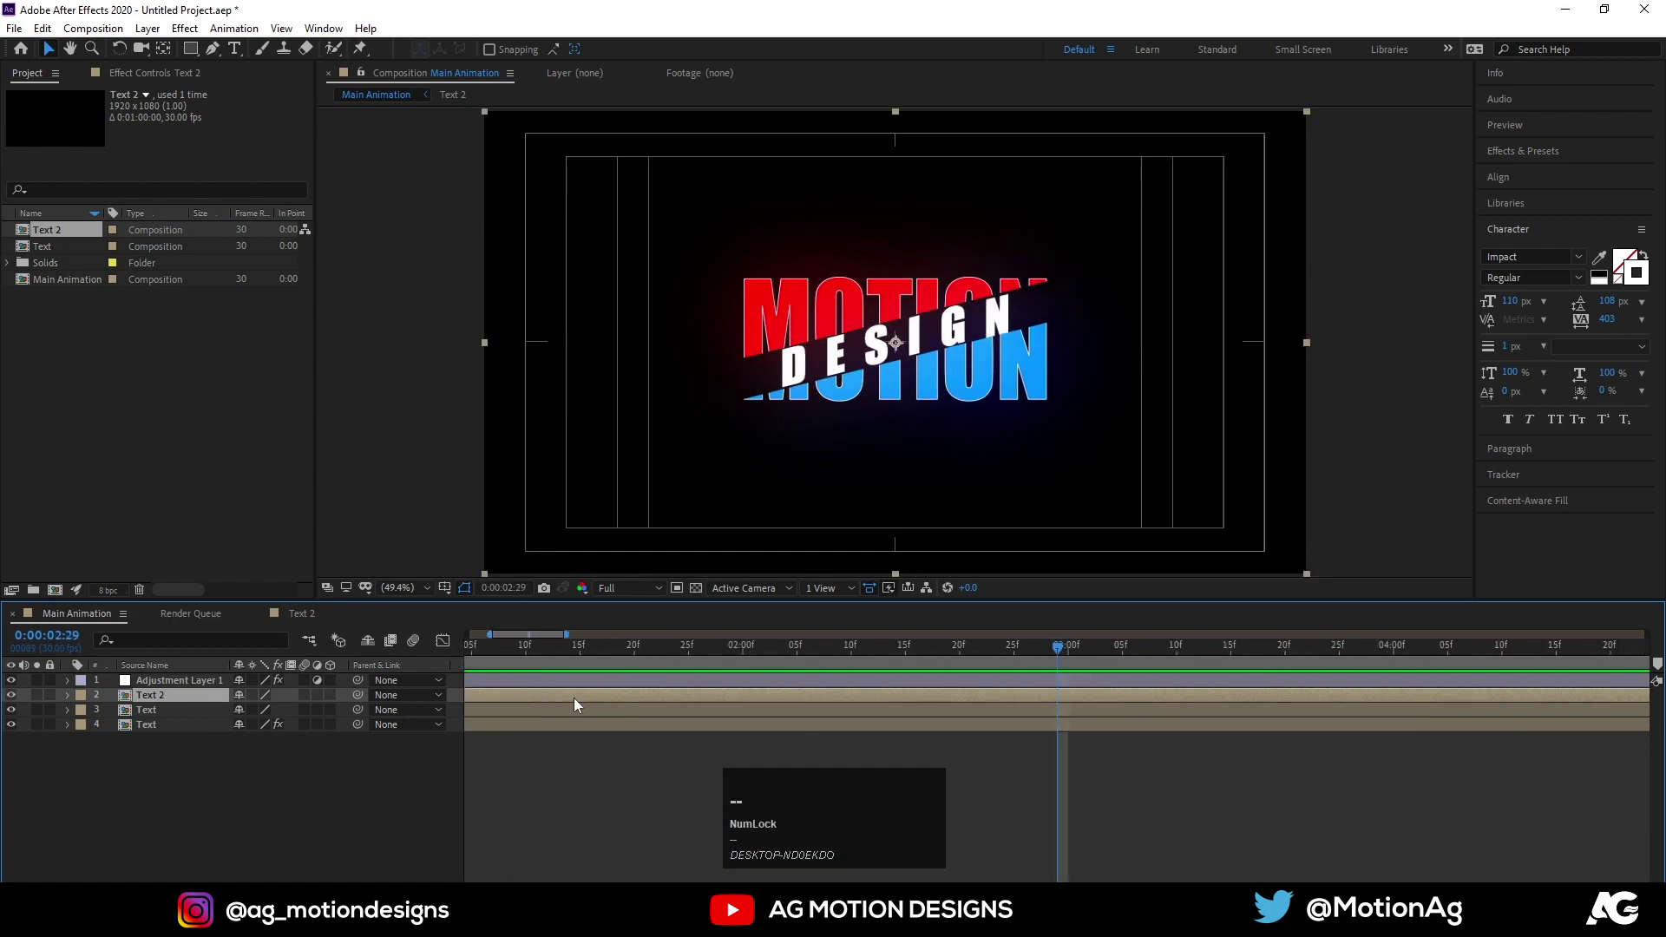
Step through frames to check the echo, then preview the finished title with trailing white outlines
key("Up")
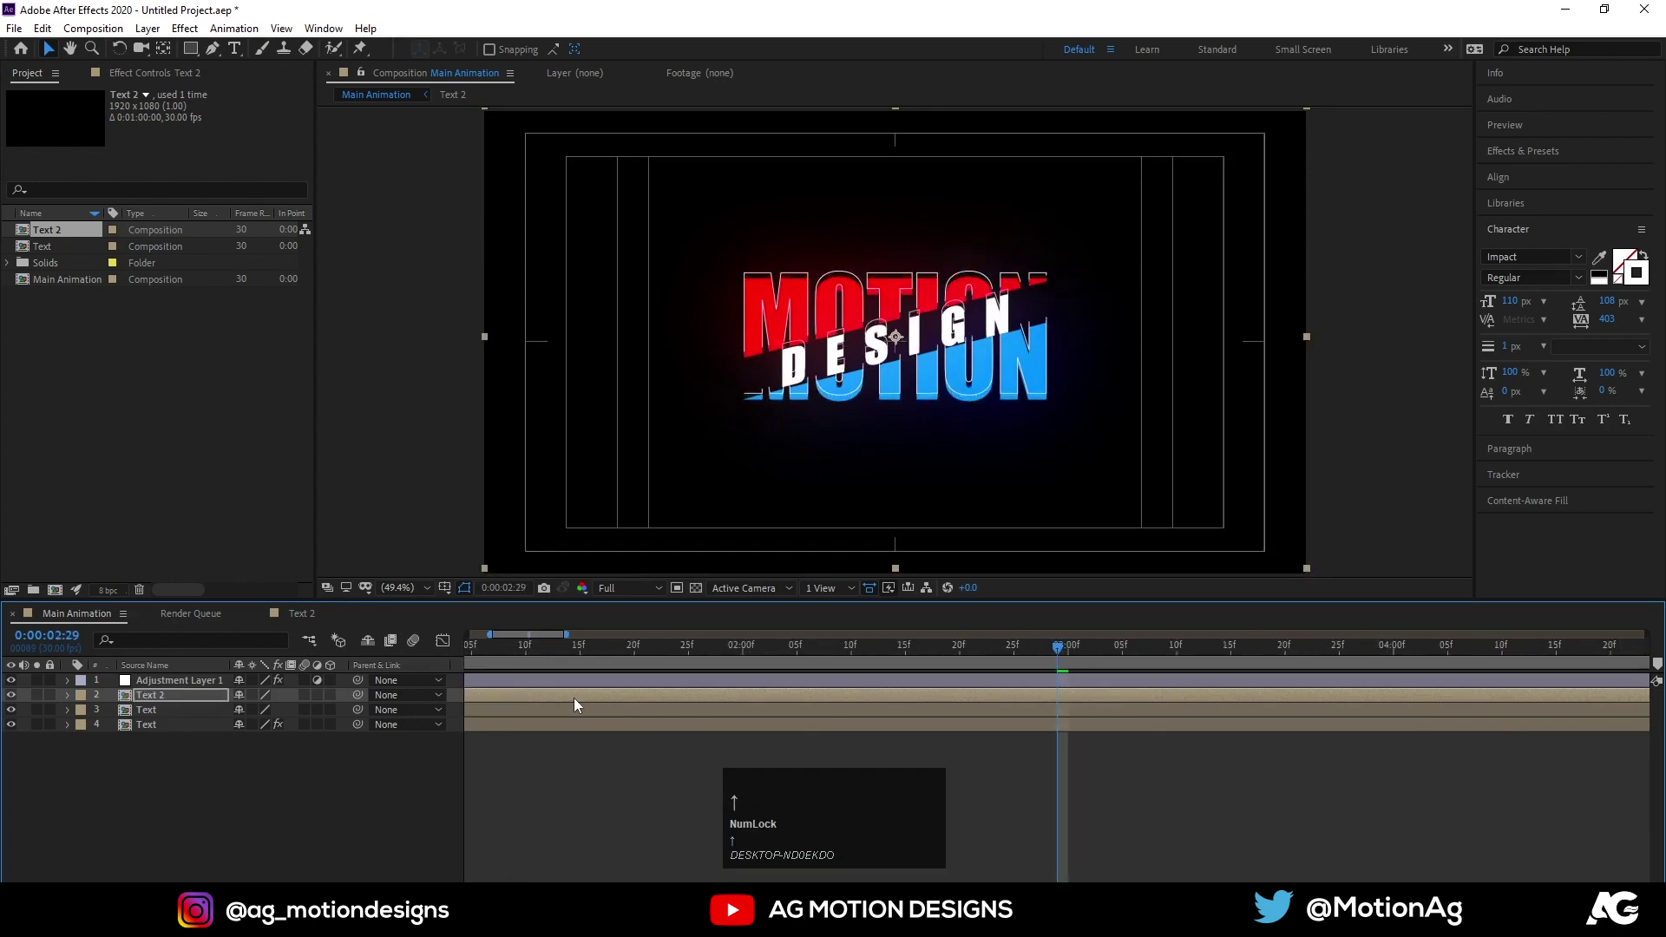
key("Left")
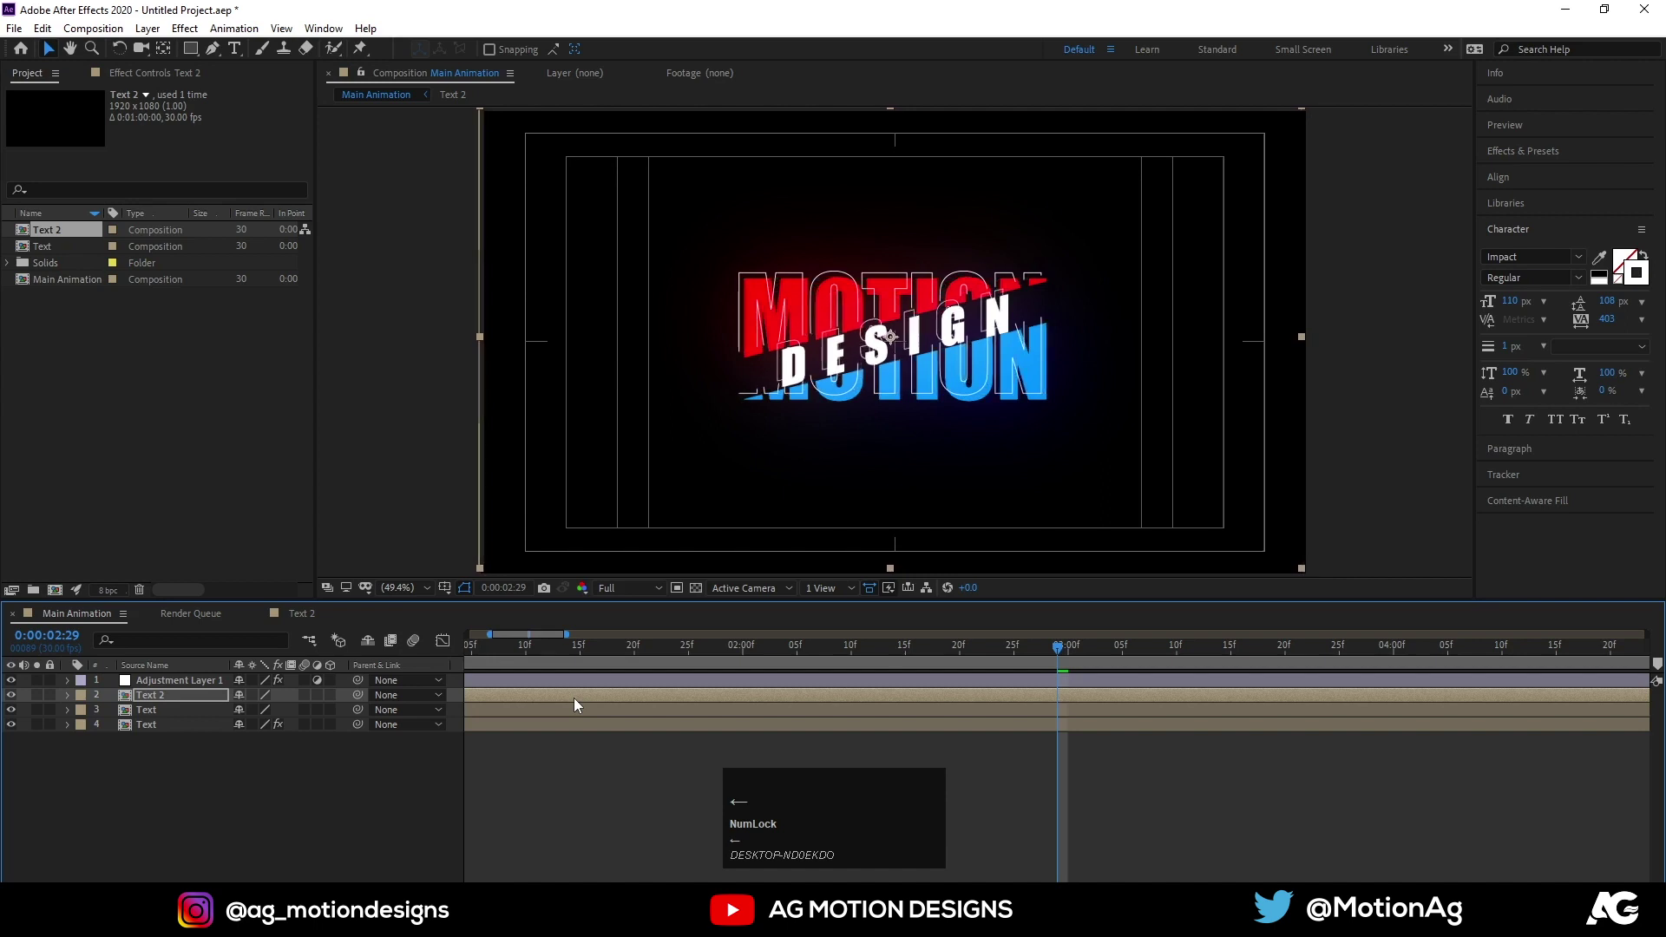
key("-")
key("-")
left_click(507, 648)
key("space")
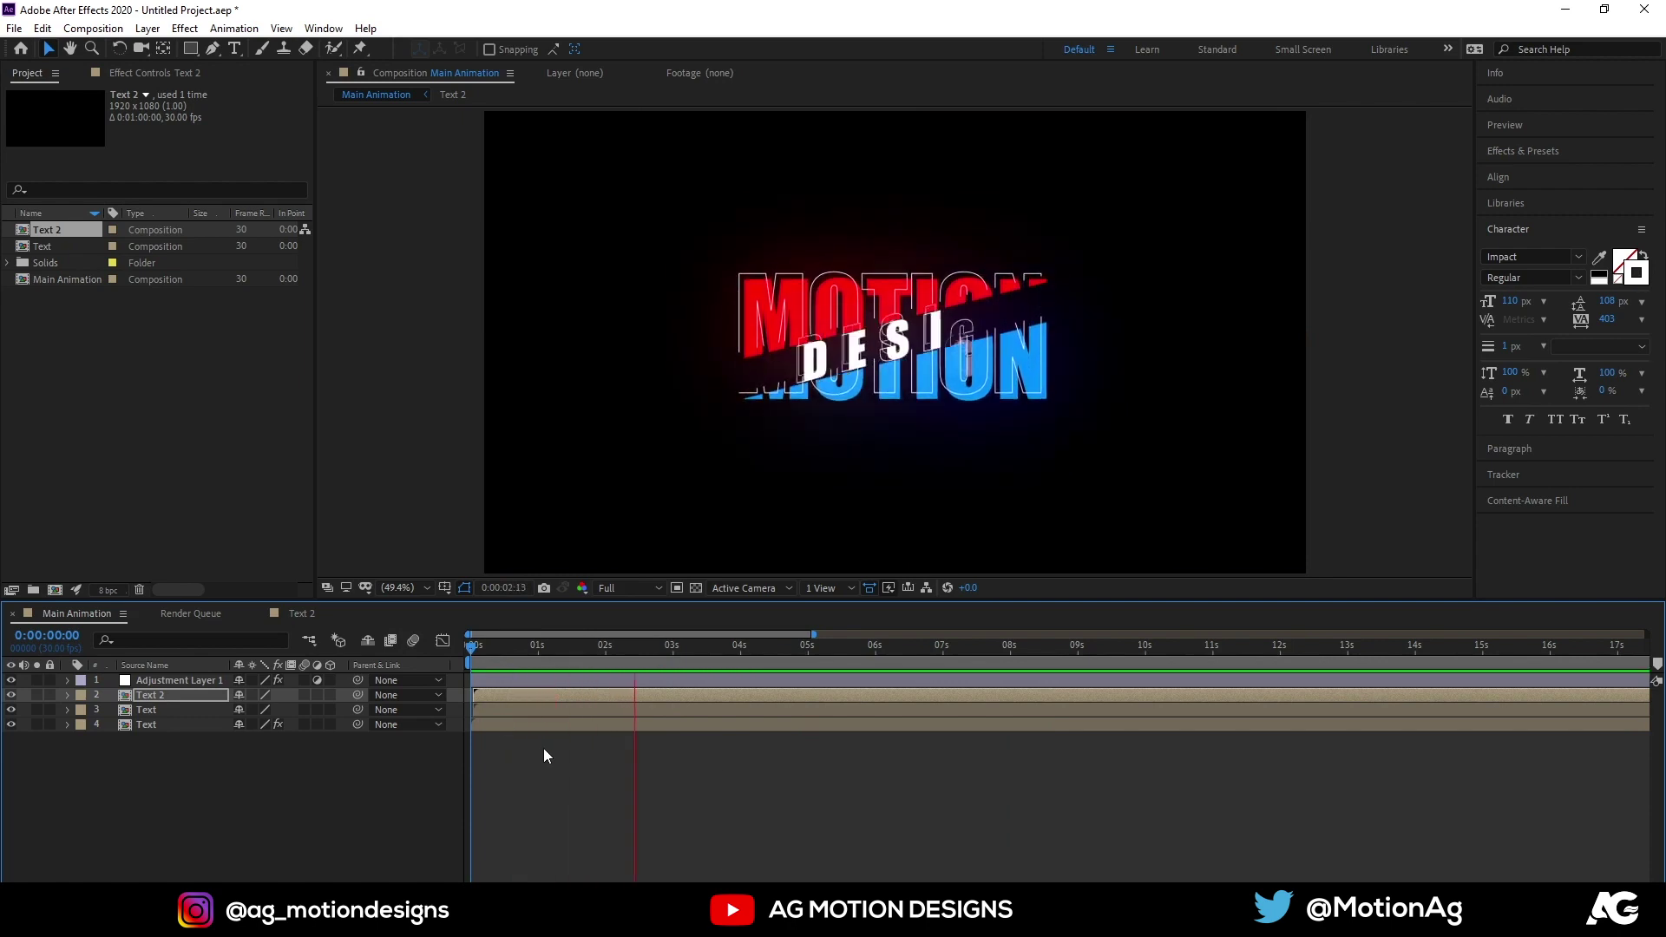
key("space")
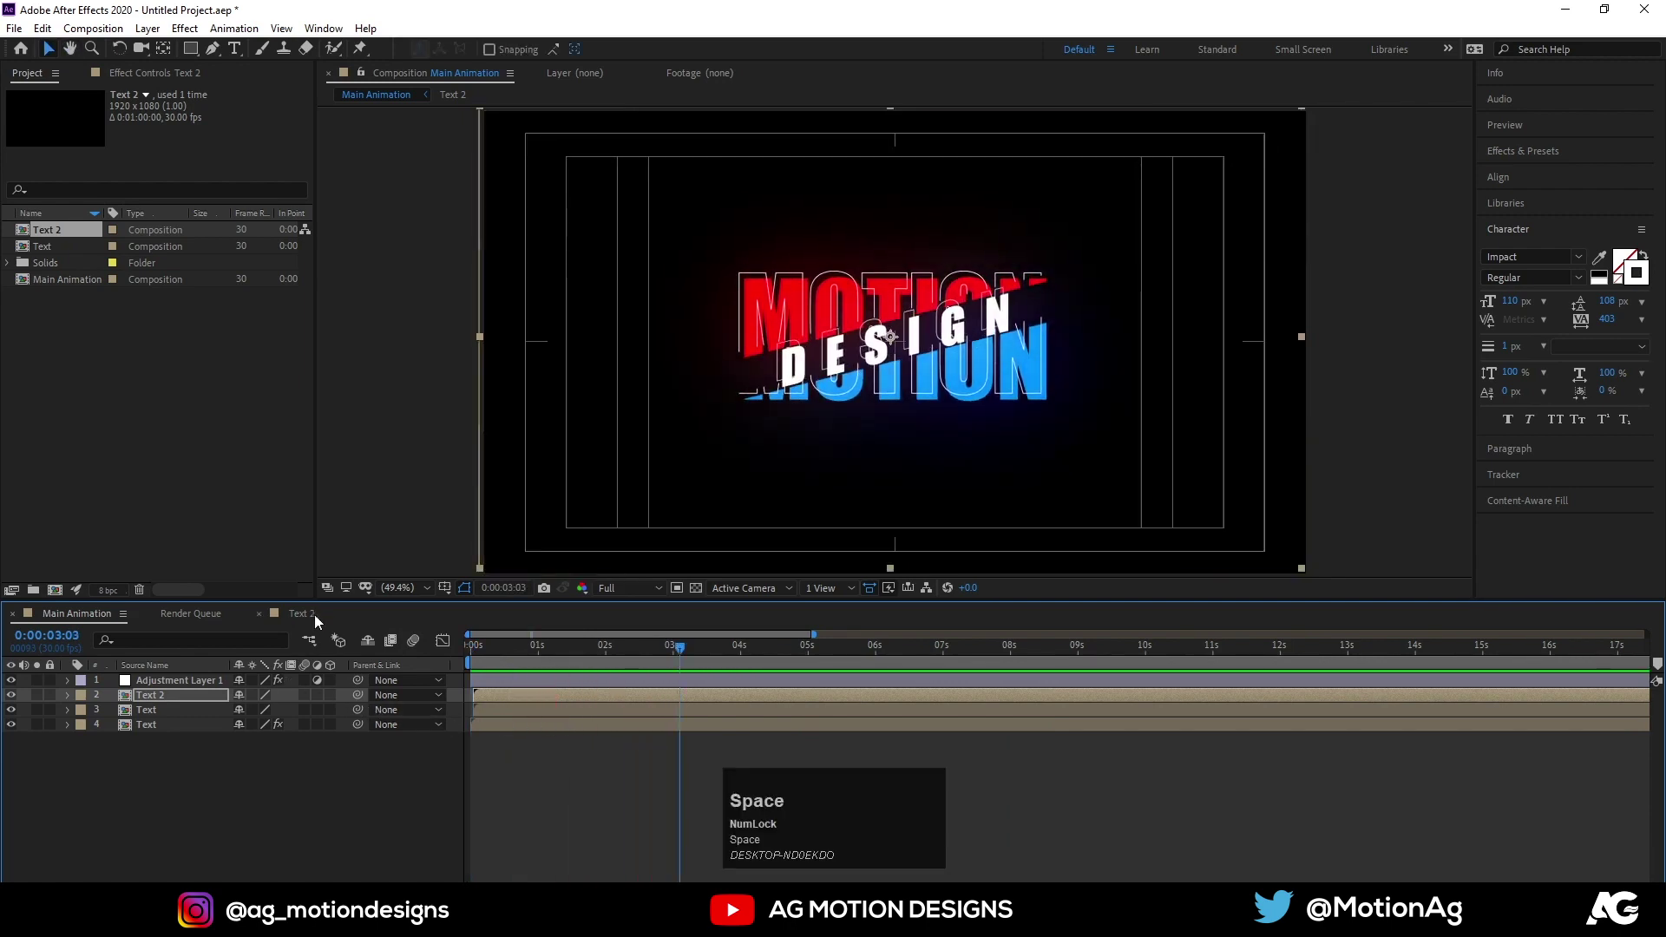
Give all lettering layers in the Text 2 comp a 2 px outline width
left_click(315, 616)
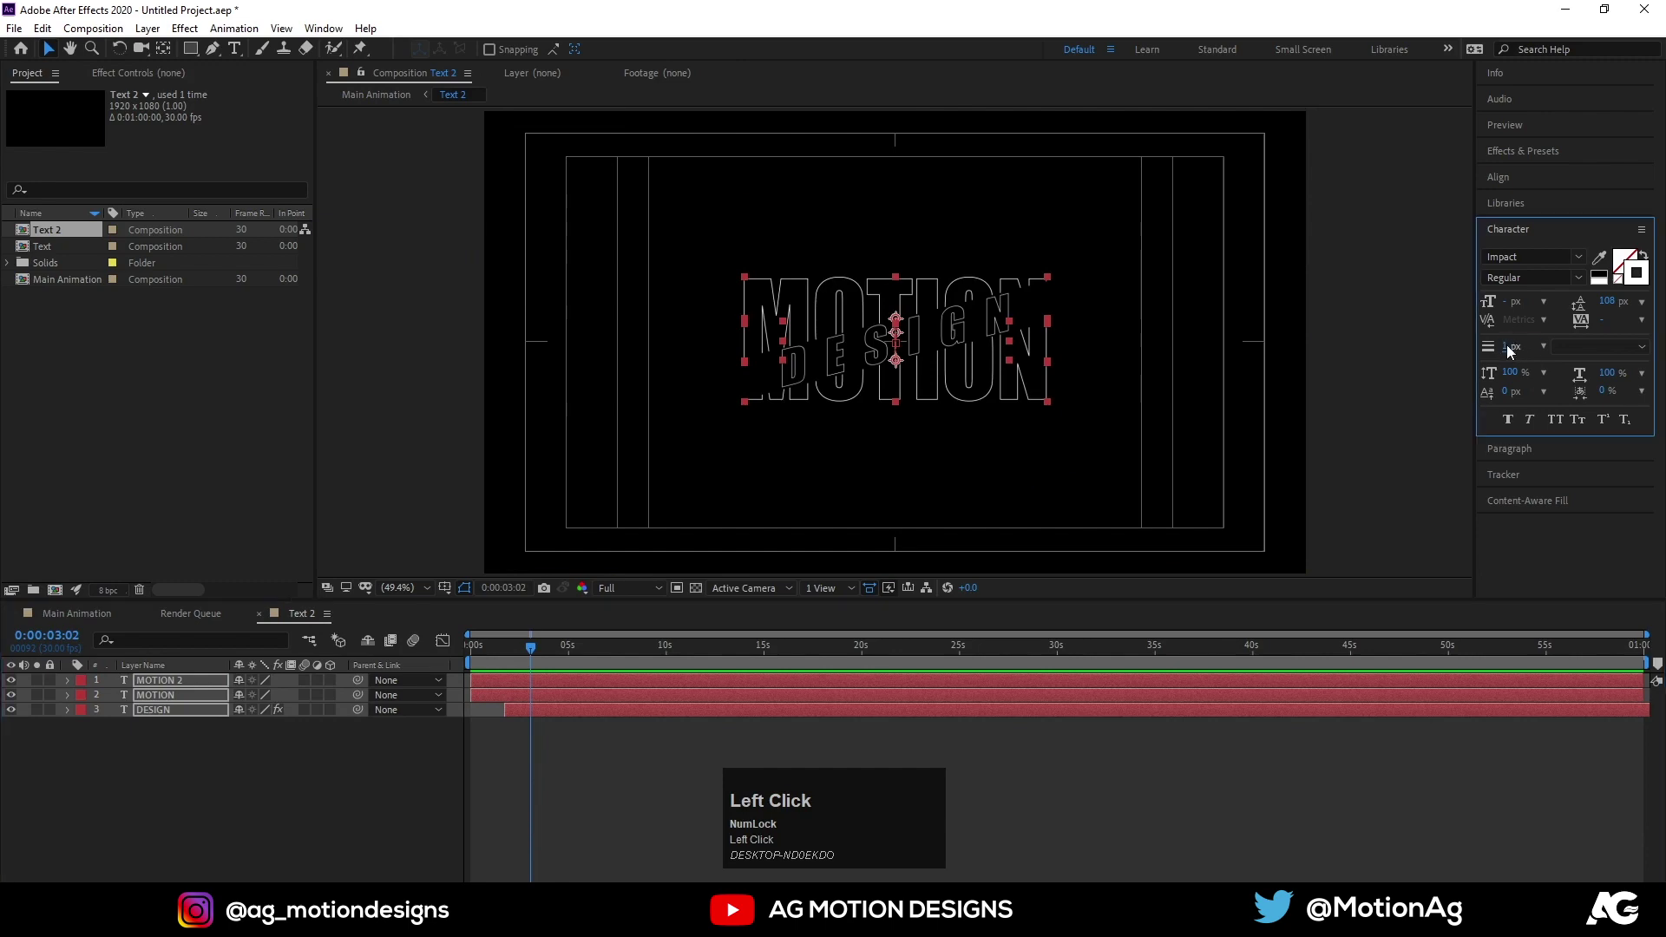
key("Return")
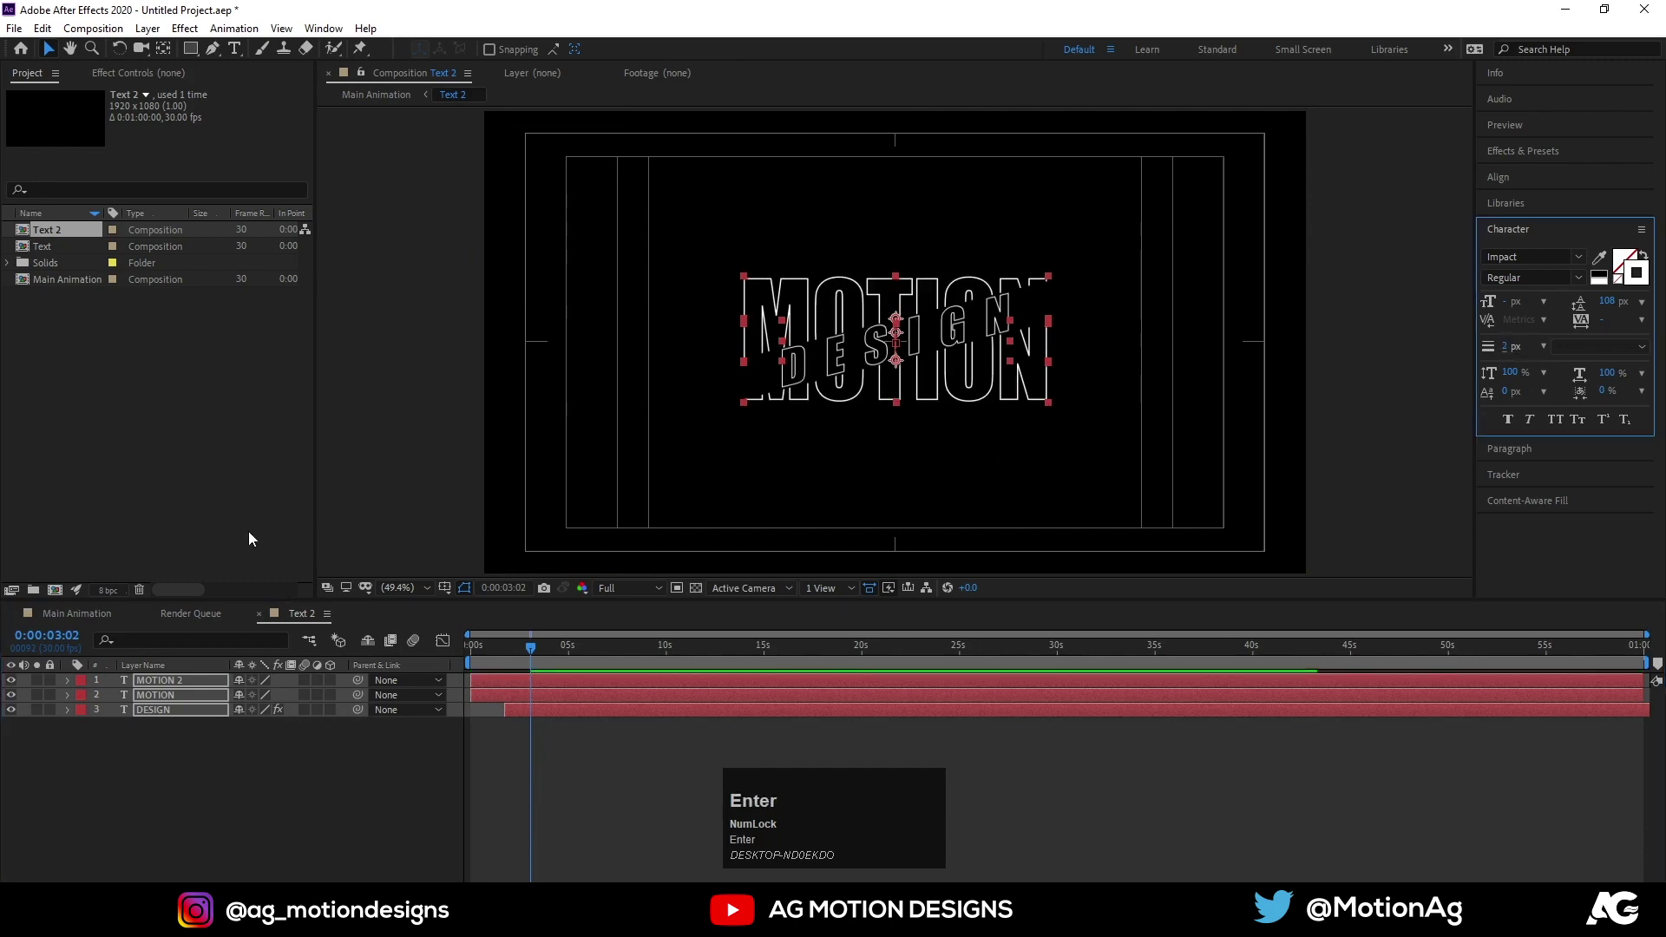
left_click(69, 624)
key("`")
key("`")
key("space")
left_click(550, 654)
key("space")
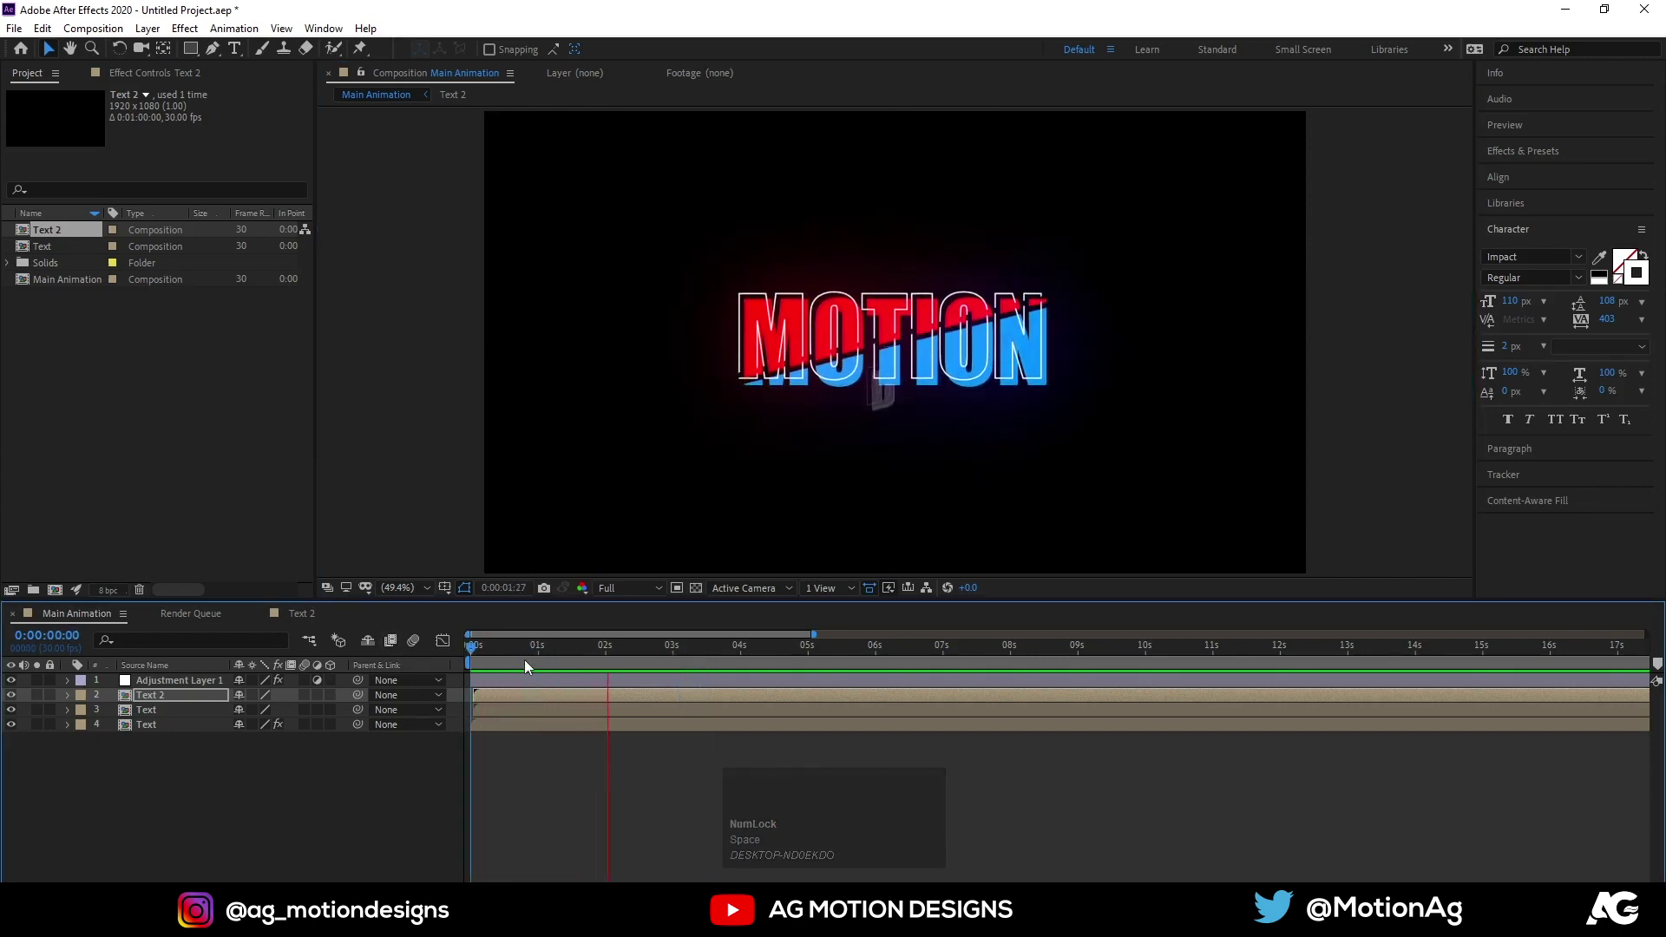
Preview Main Animation from the start to review the outlined echo, then deselect all layers
key("space")
left_click(480, 663)
type("==")
key("=")
type("==")
left_click(537, 699)
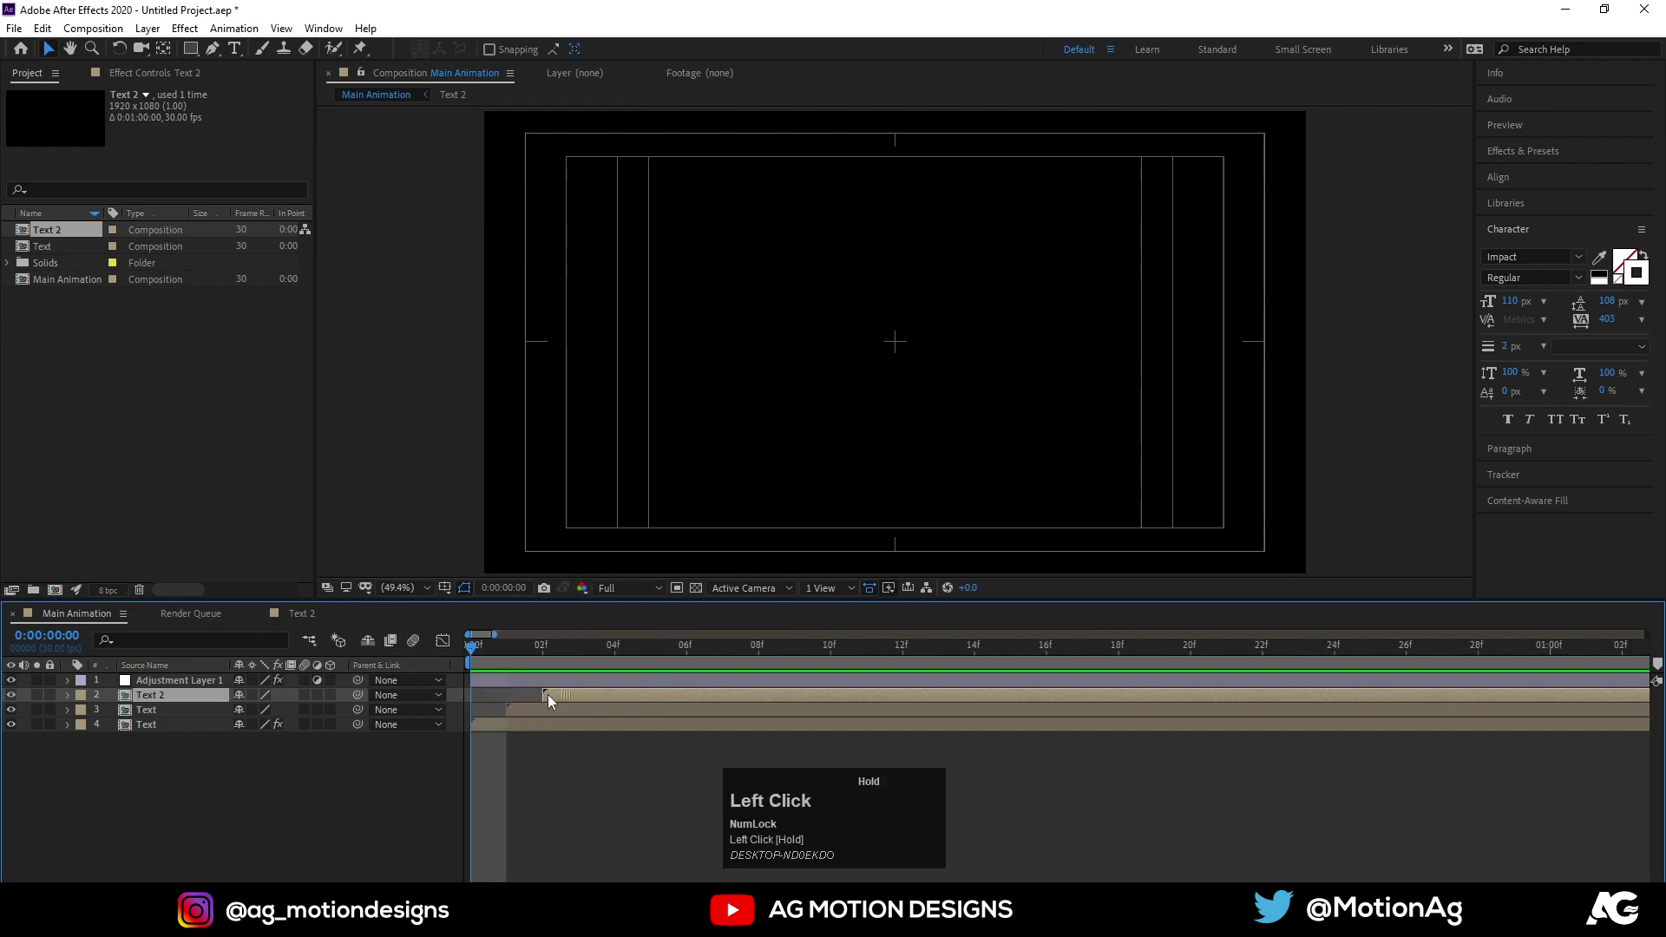
key("space")
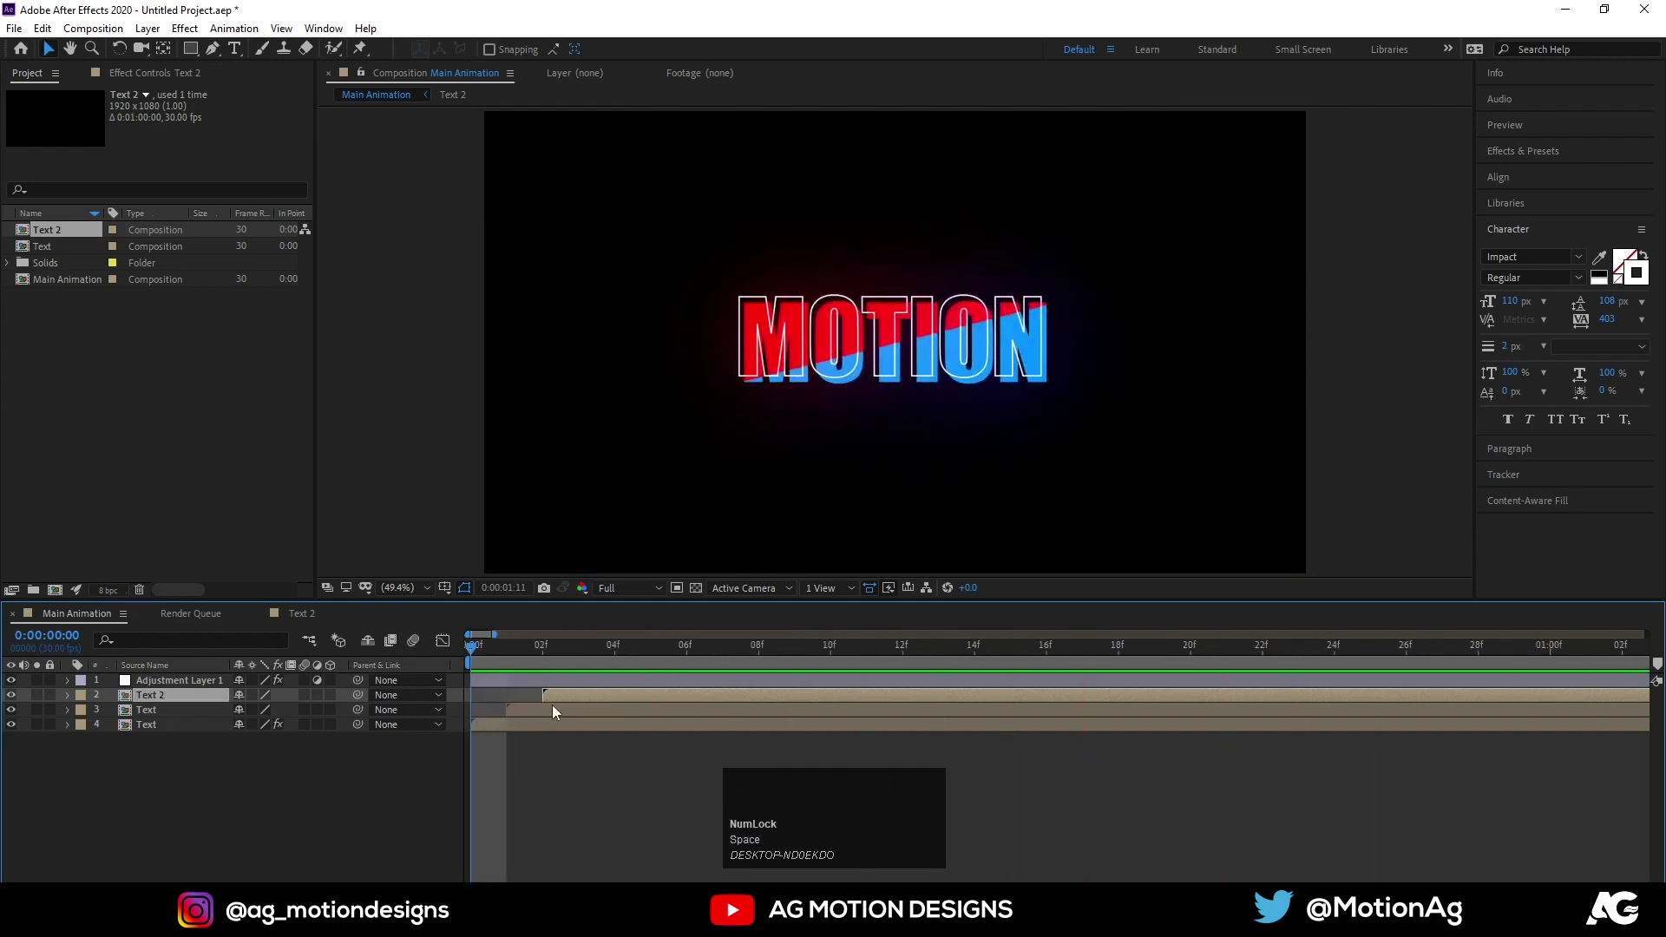
key("space")
key("-")
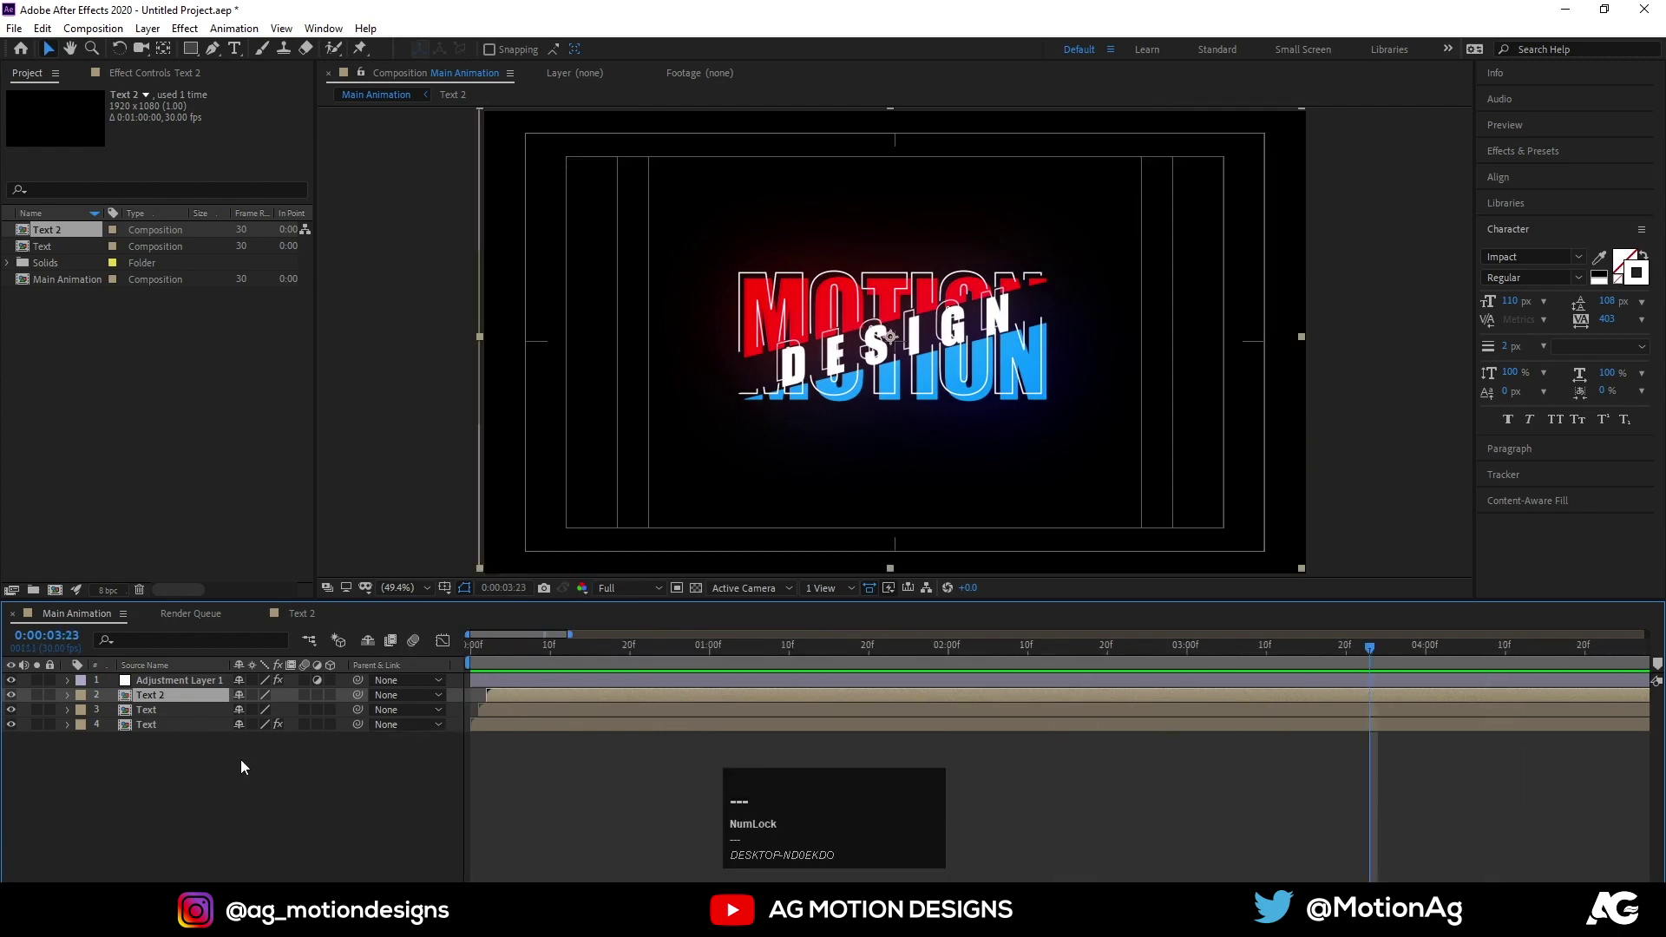
left_click(244, 768)
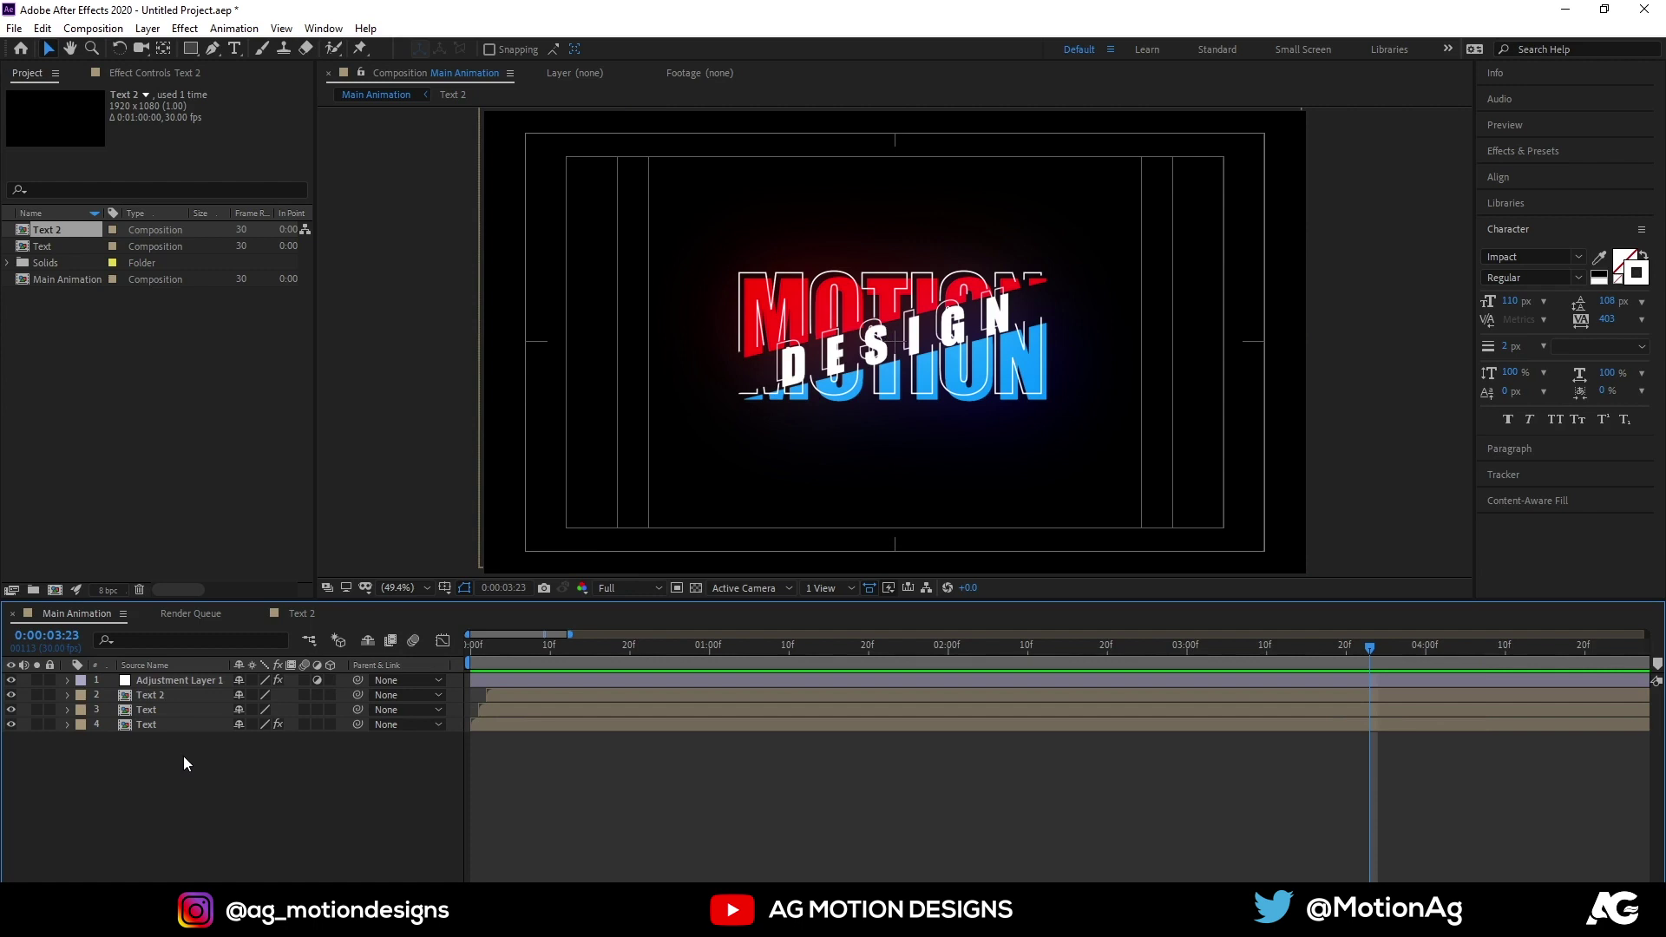
Add Null 1 parenting the text layers and drive its Position with a wiggle(5,5) expression
right_click(188, 764)
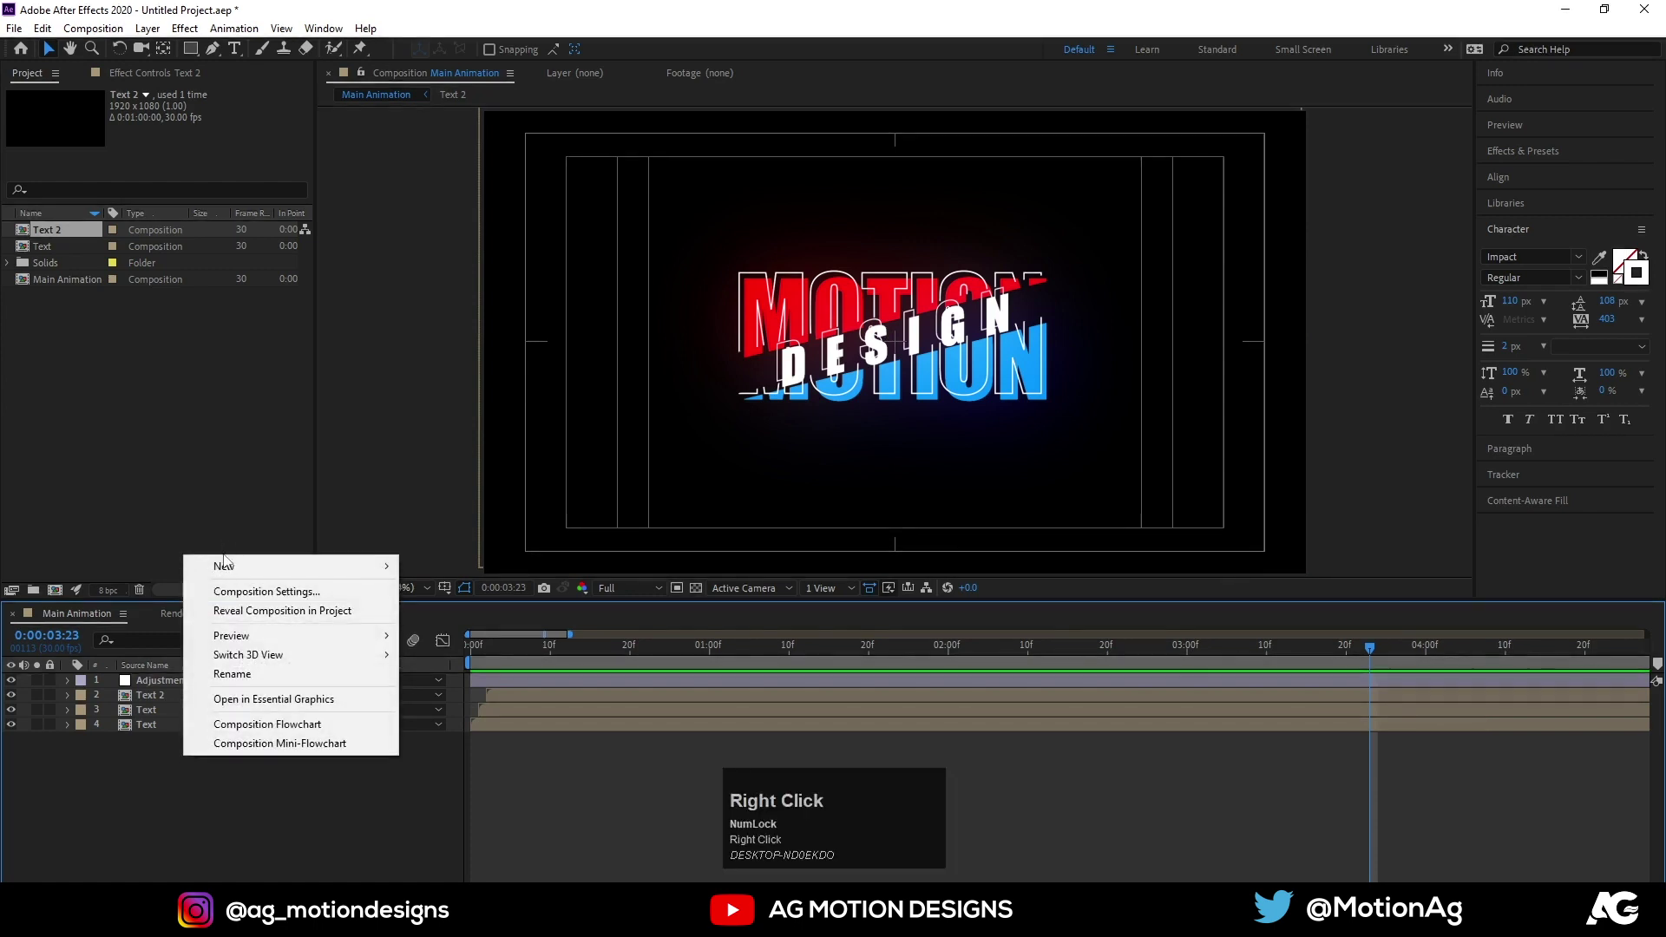
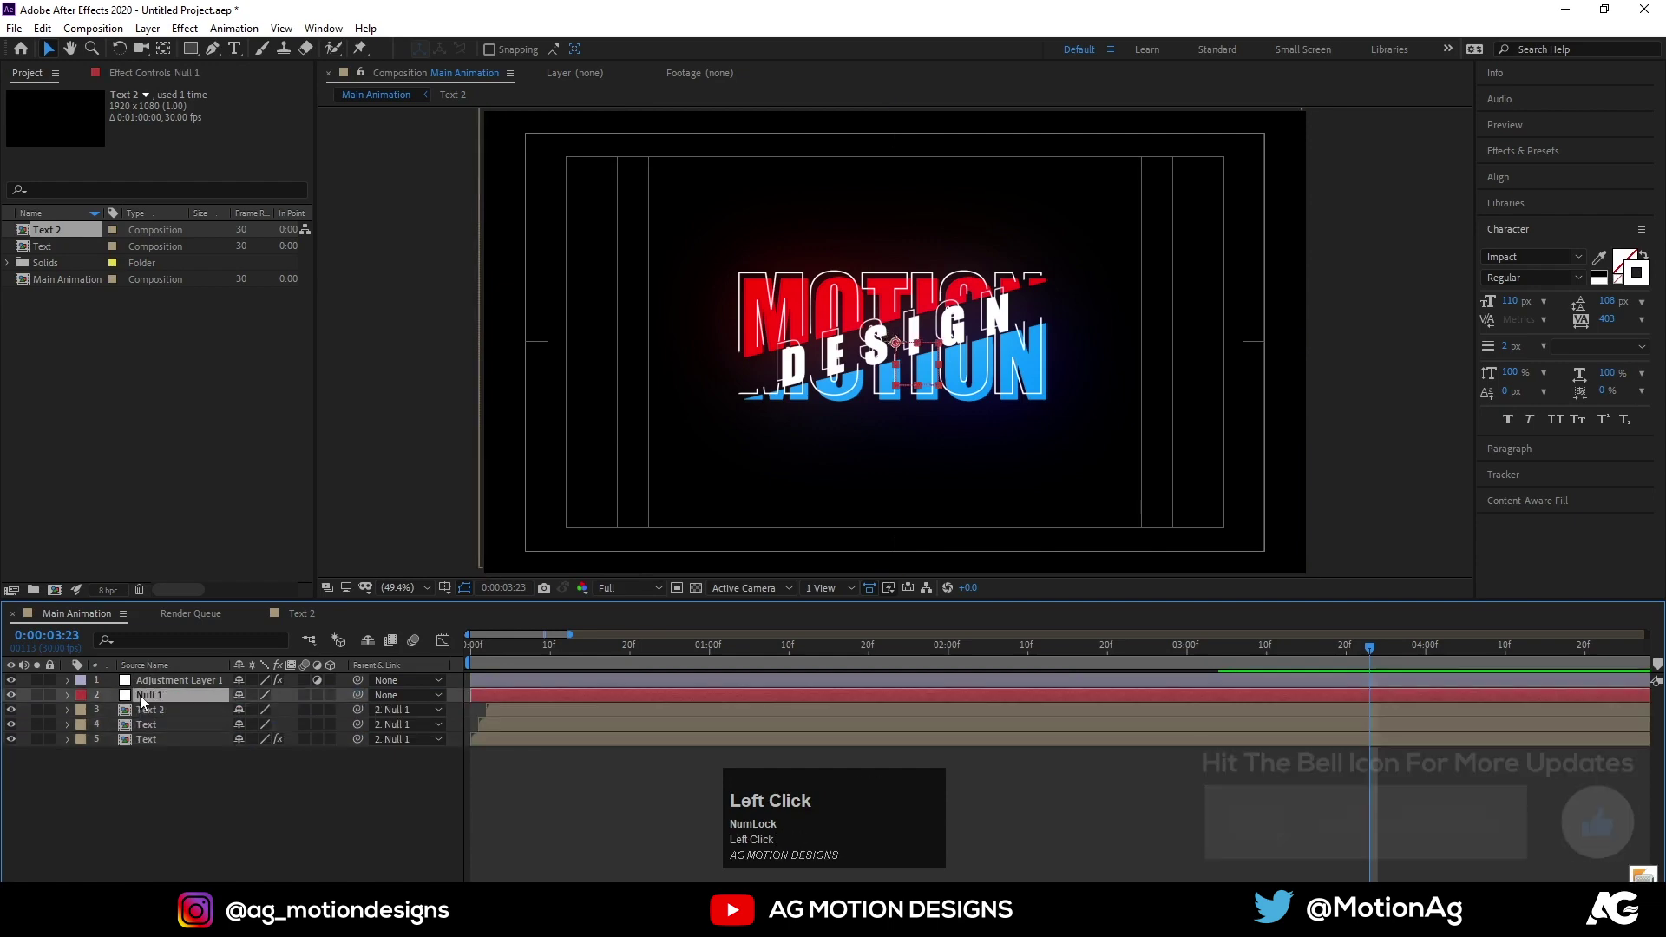
key("p")
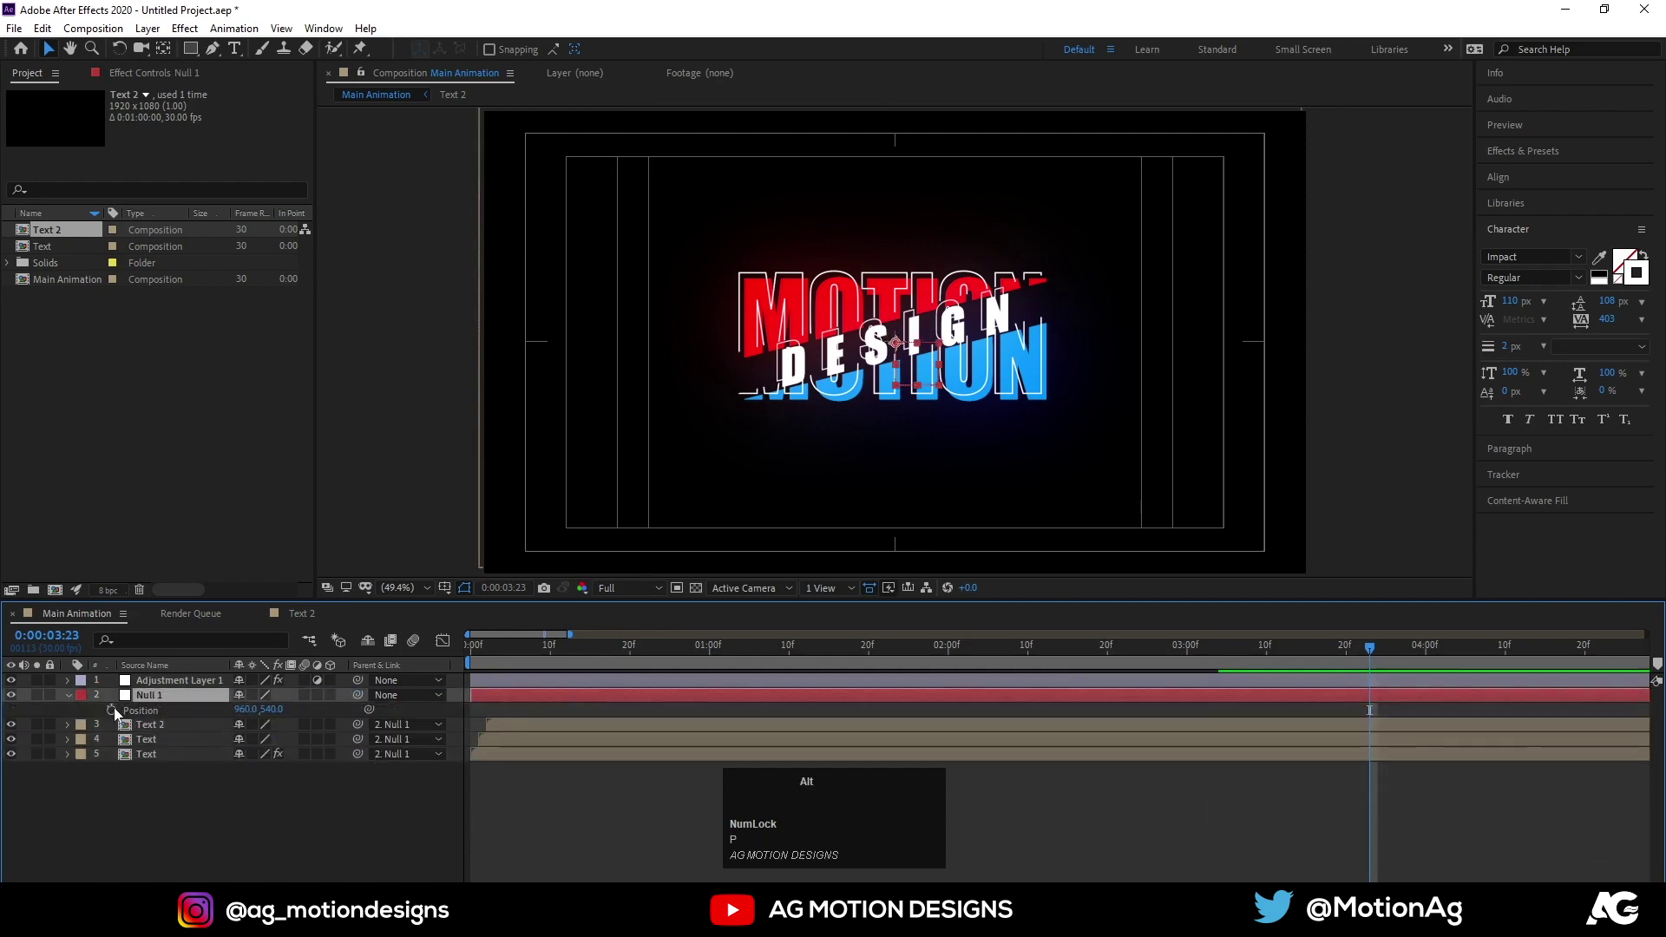
left_click(119, 715)
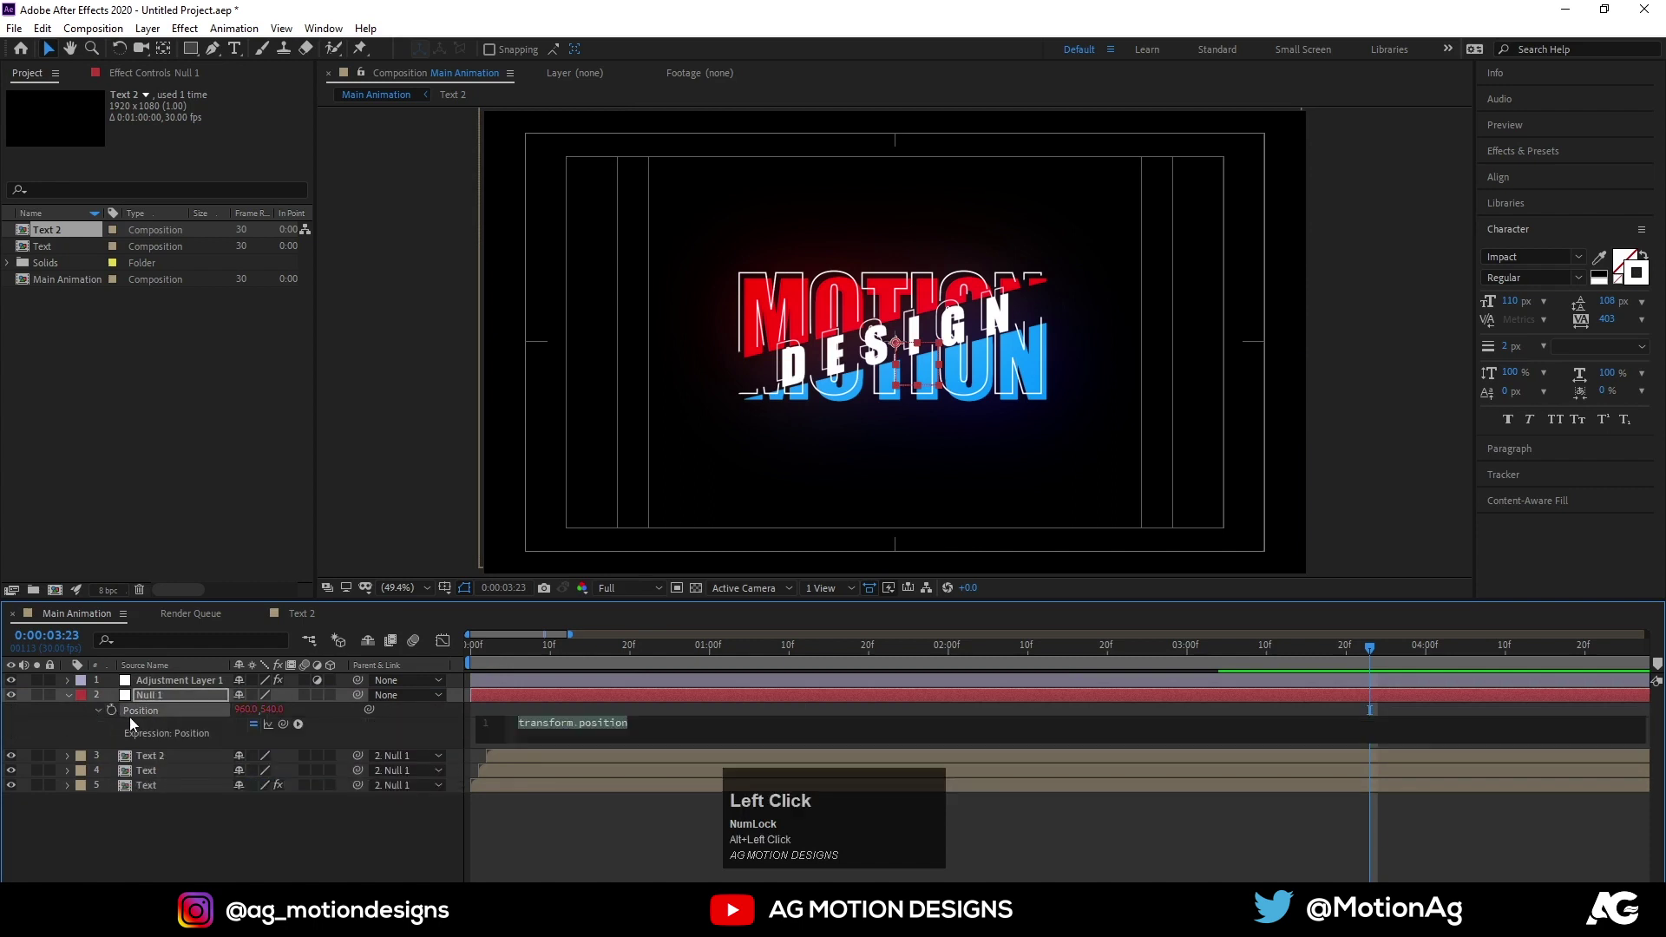
type("wigg")
key("Return")
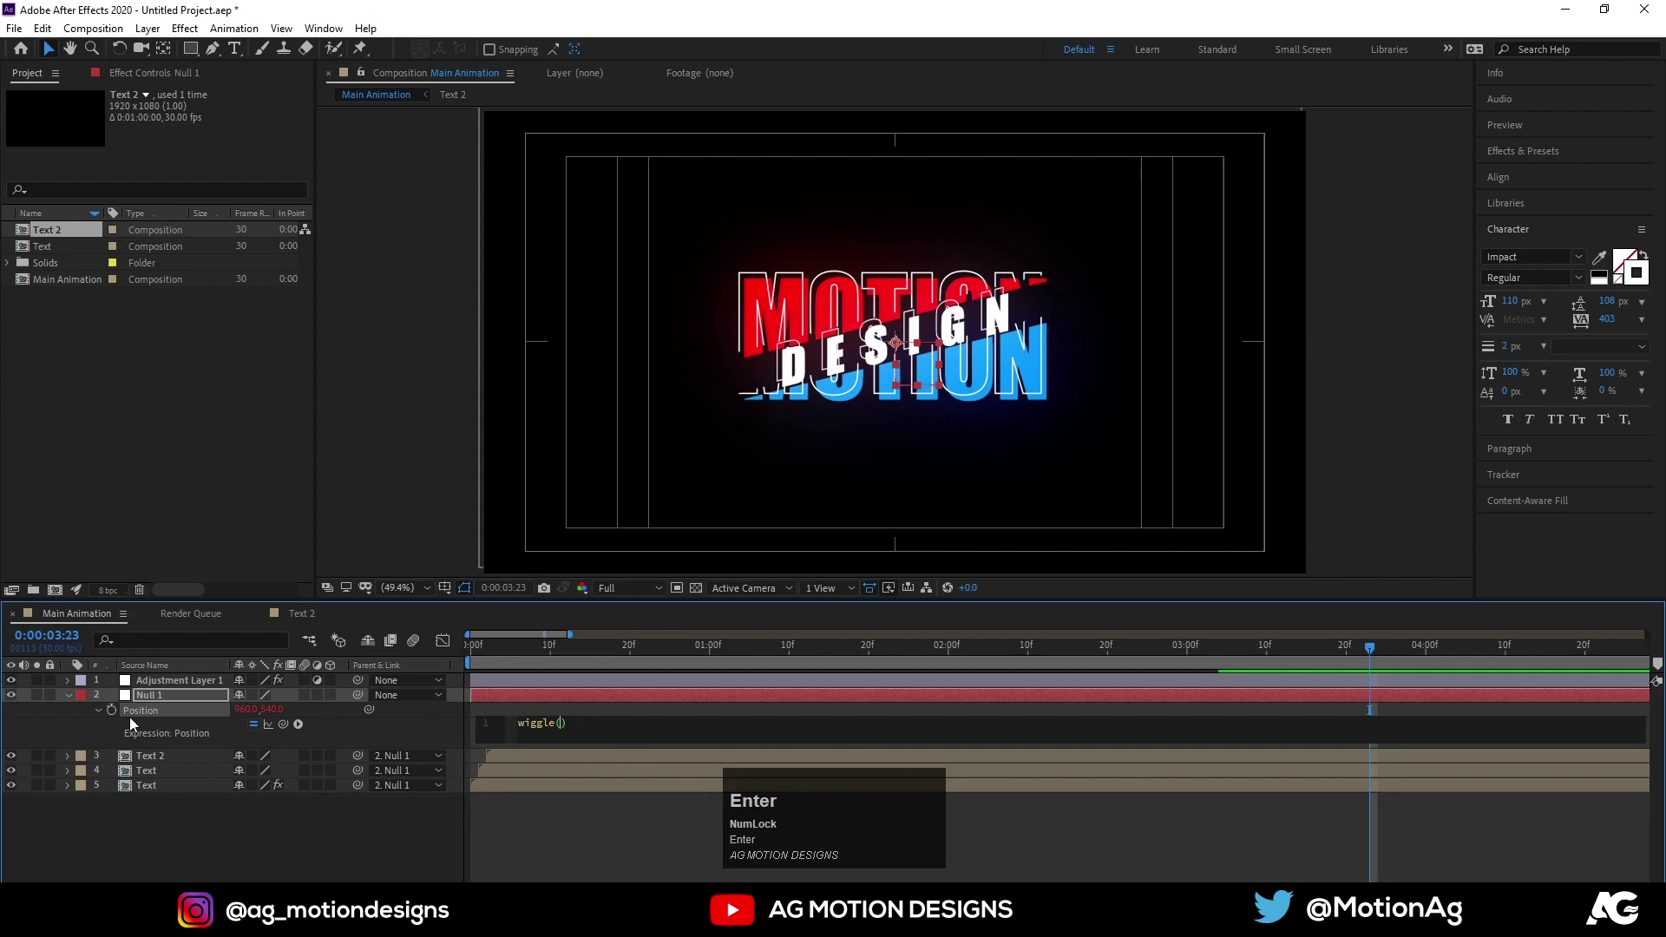
type("5,5")
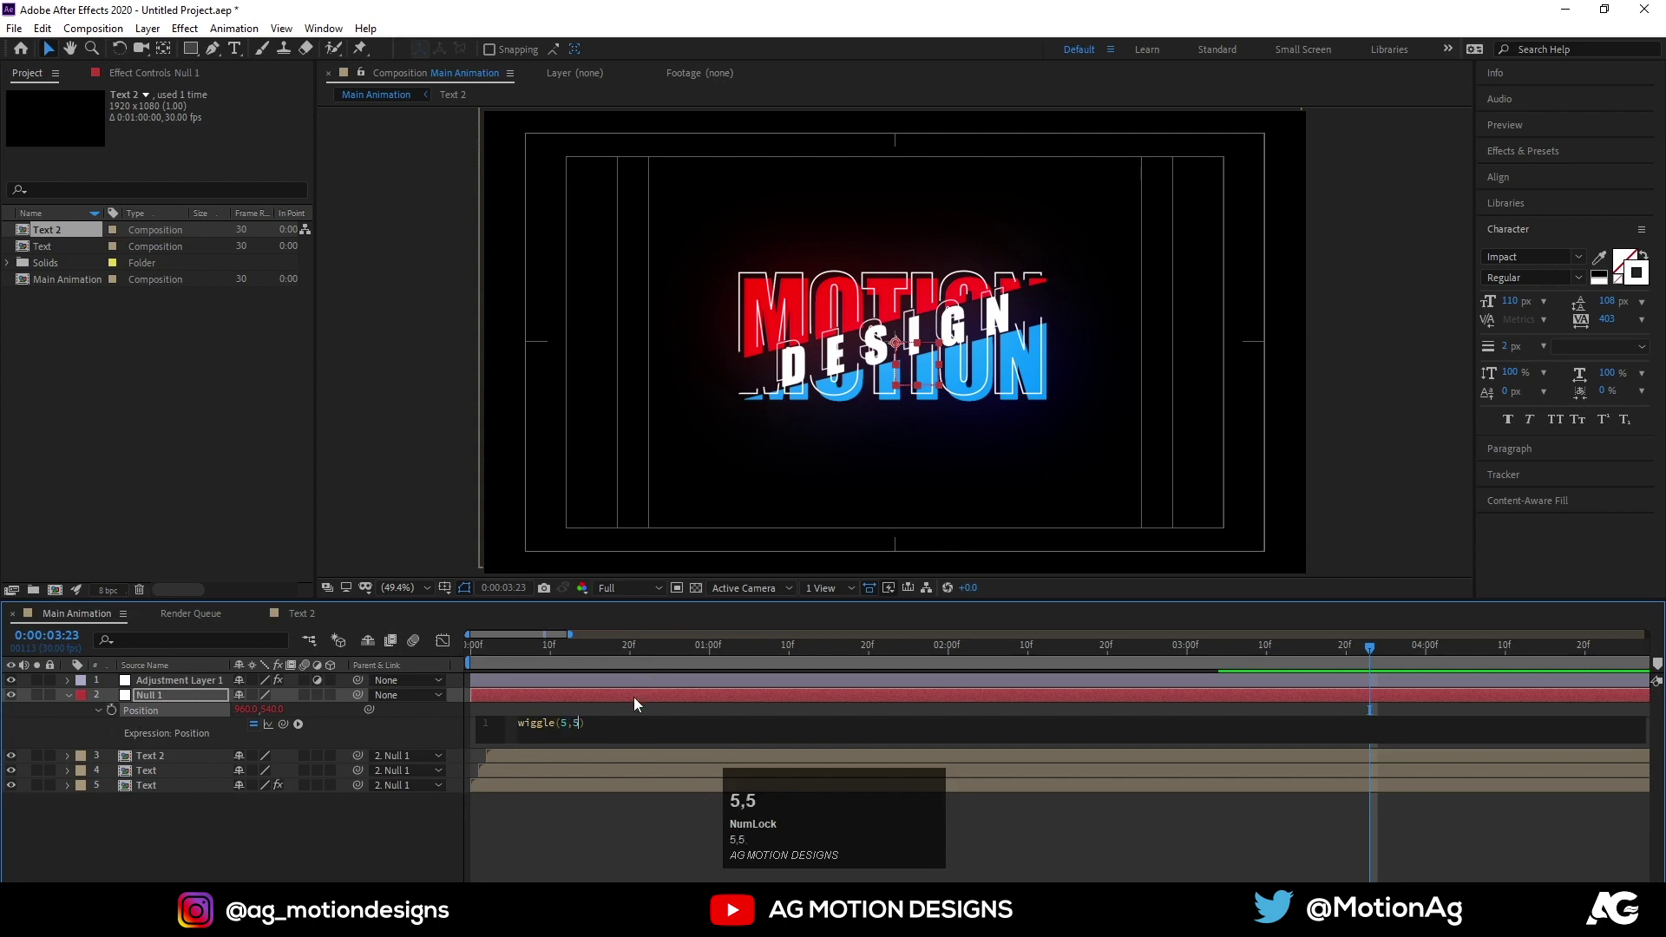
left_click(605, 718)
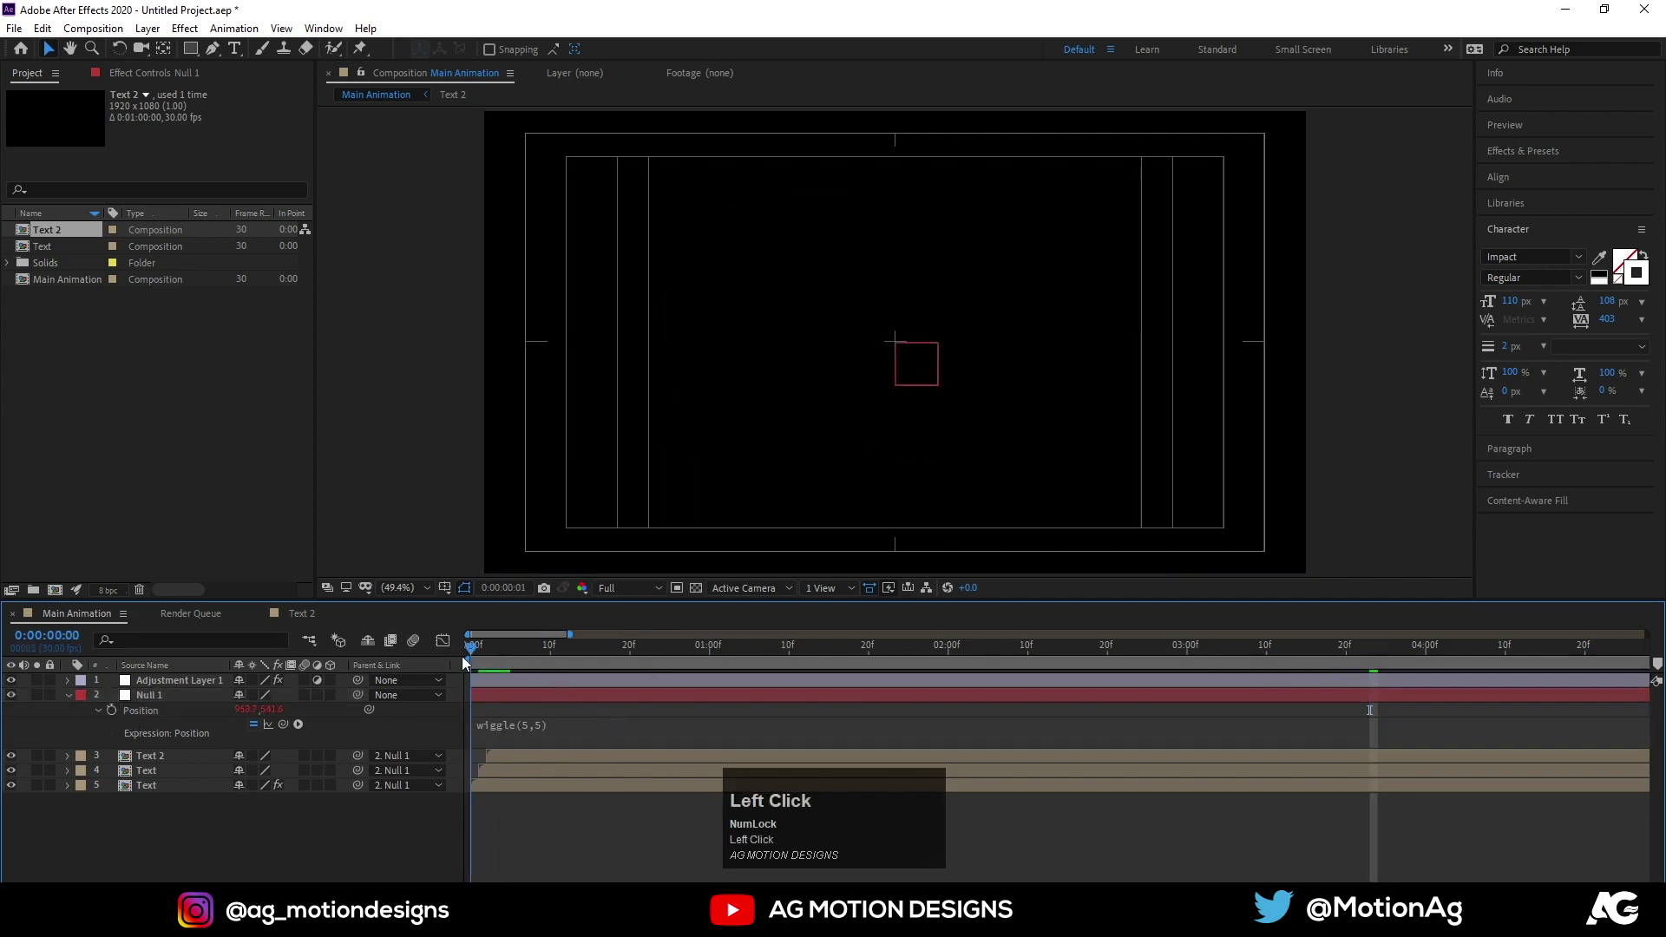
Preview the whole title shaking under the wiggling null
key("space")
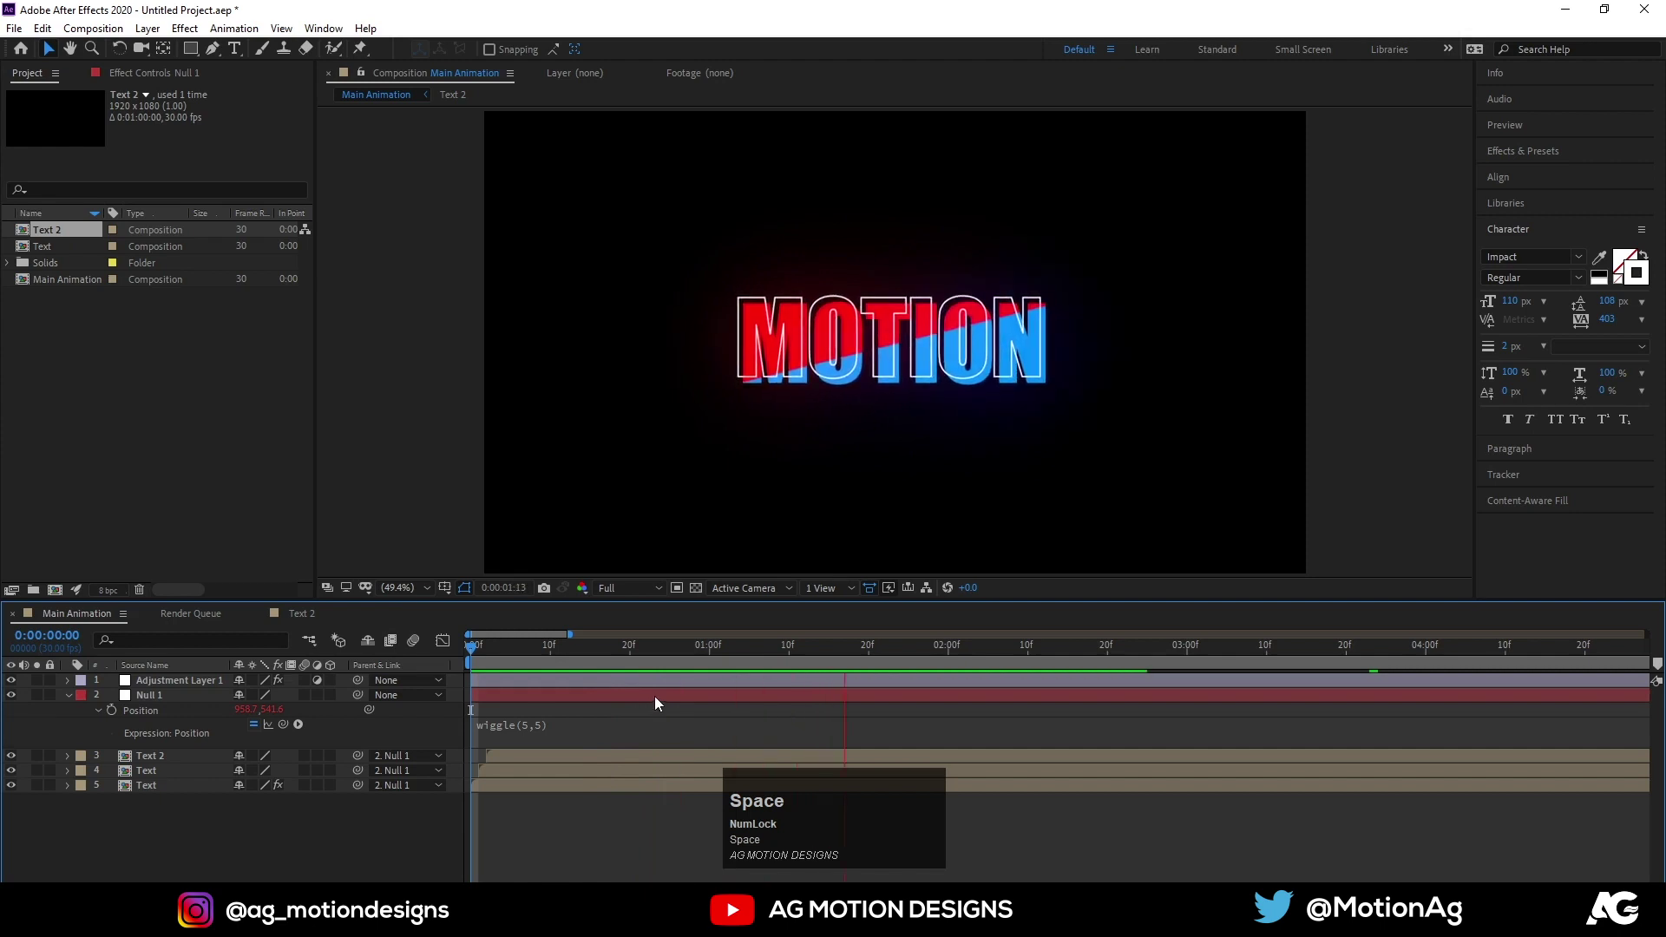
key("space")
key("-")
key("-")
key("-")
key("space")
key("n")
key("space")
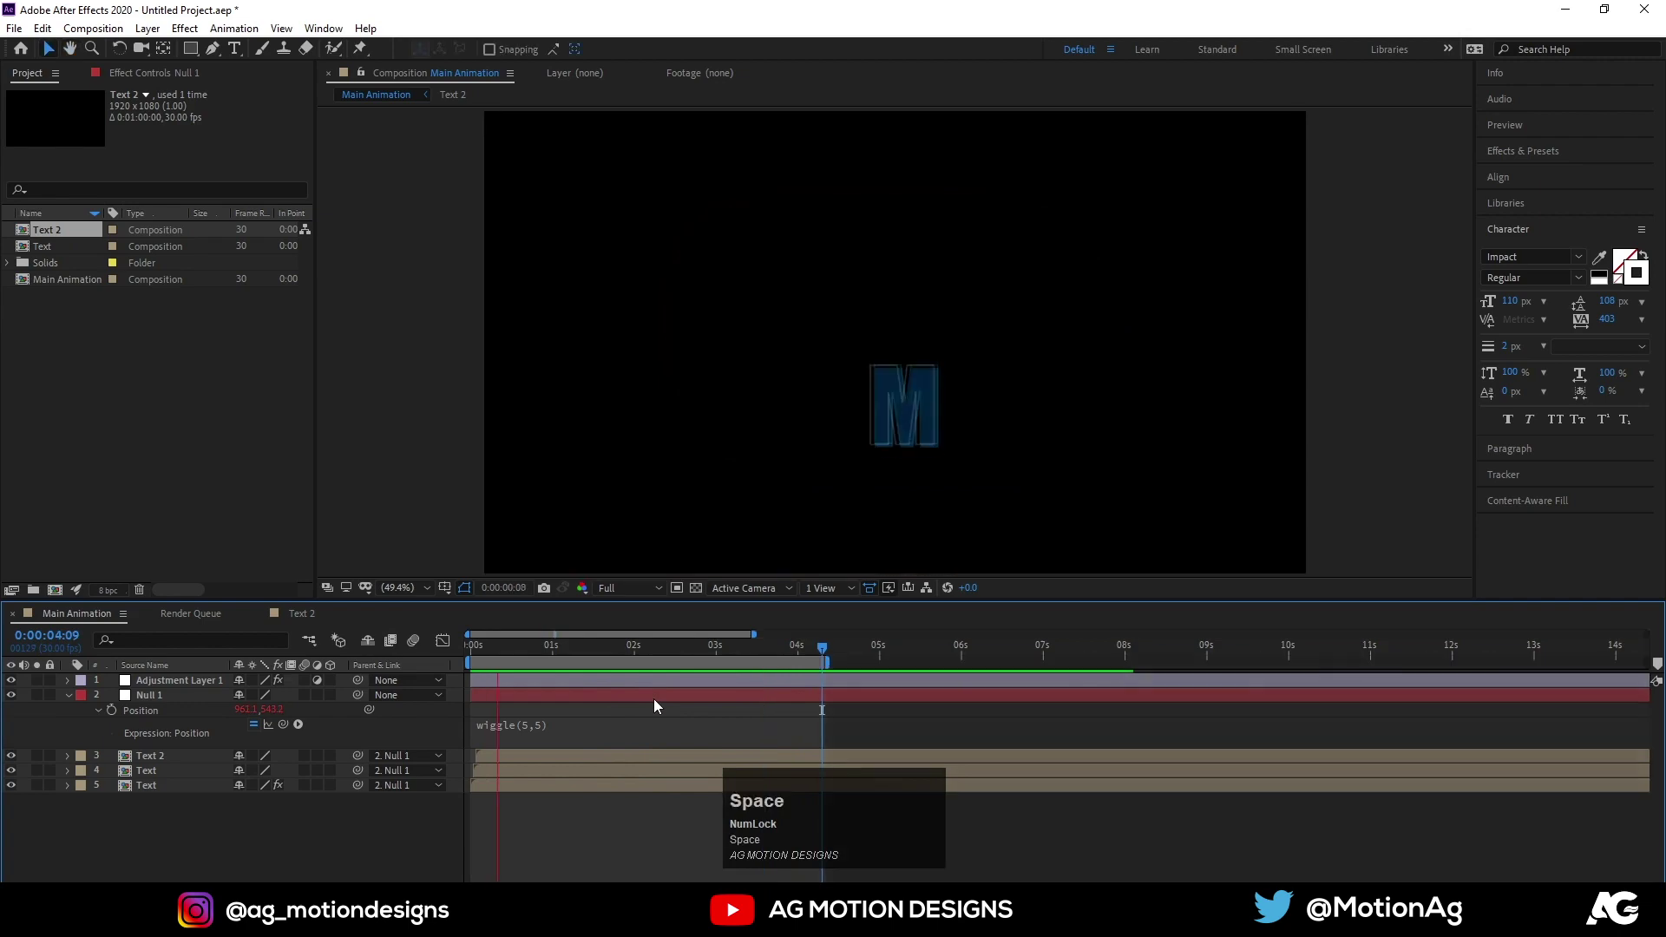